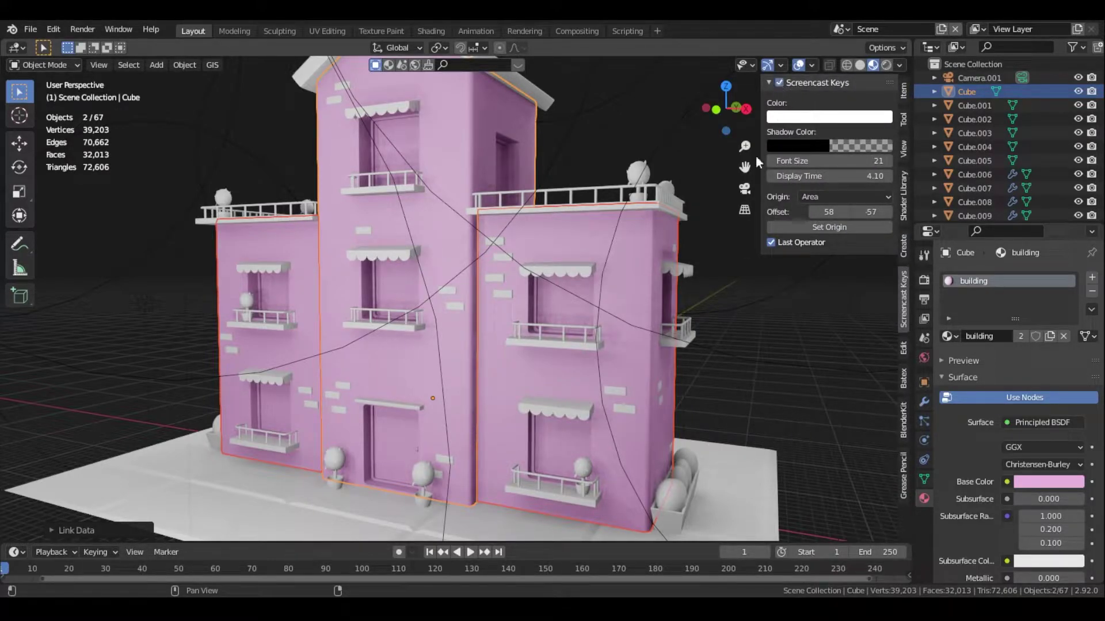
Give the roof object a new material and name it 'roof'
scroll(up, 3)
scroll(down, 3)
scroll(up, 3)
scroll(up, 3)
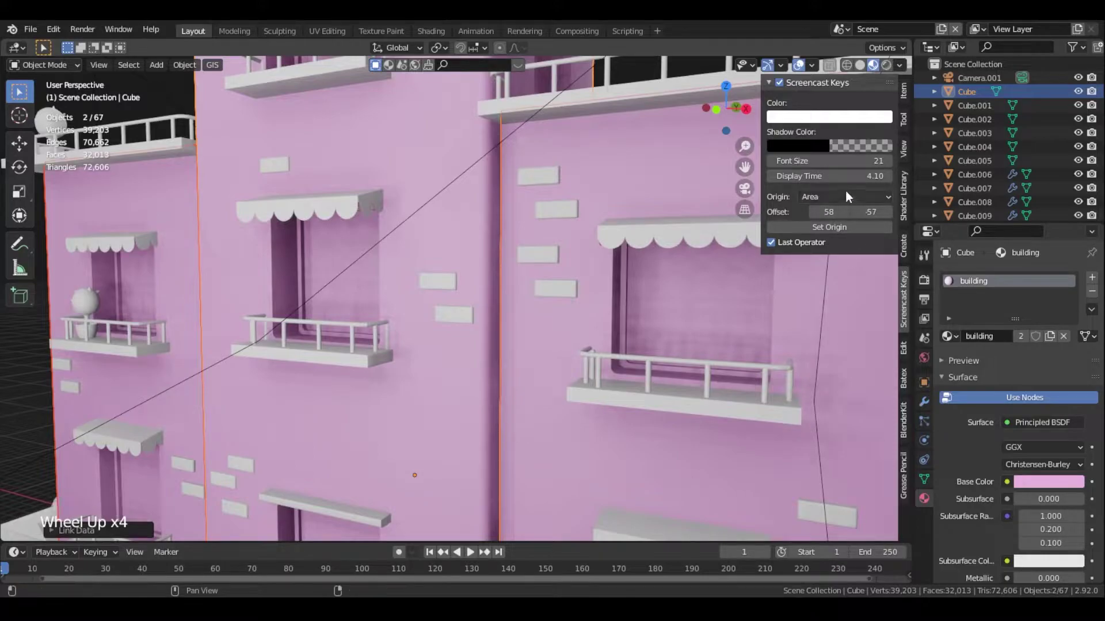
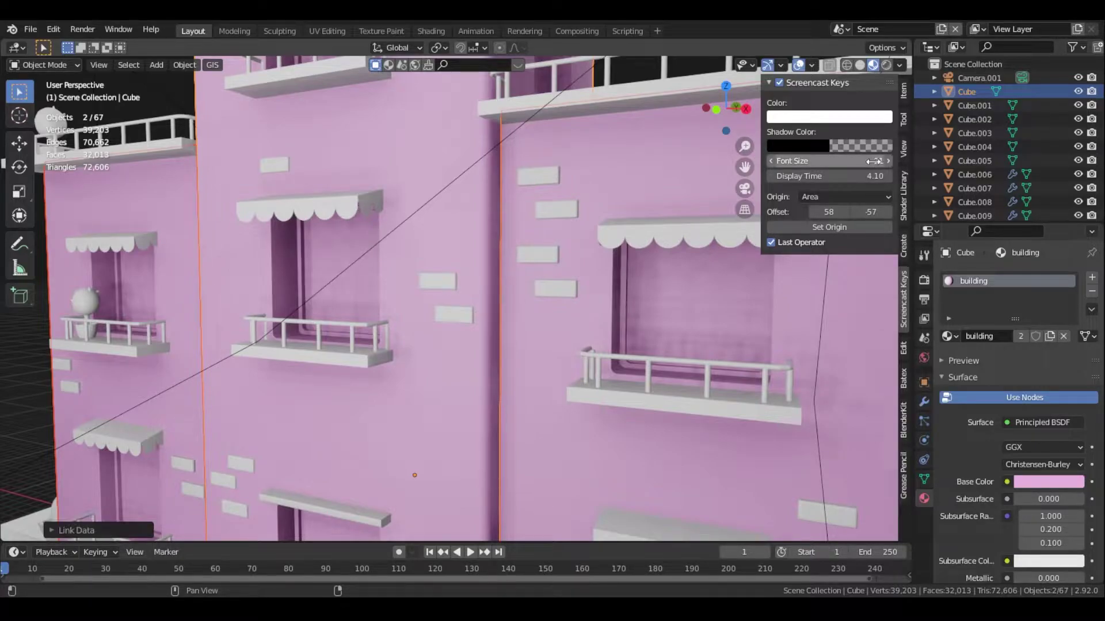
scroll(down, 3)
scroll(down, 3)
middle_click(458, 371)
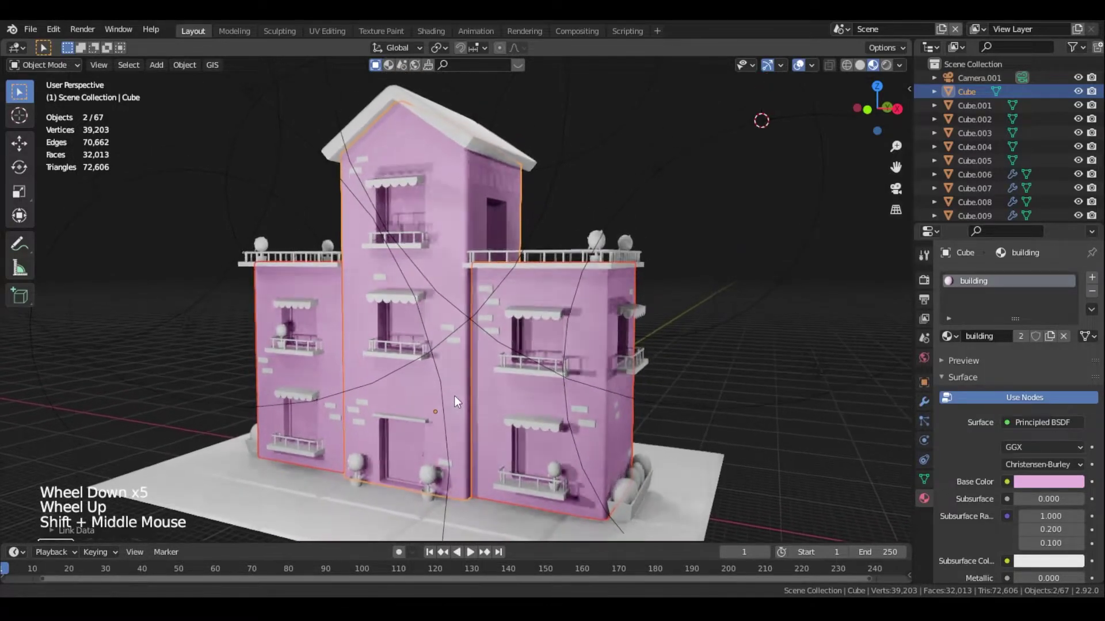
click(485, 126)
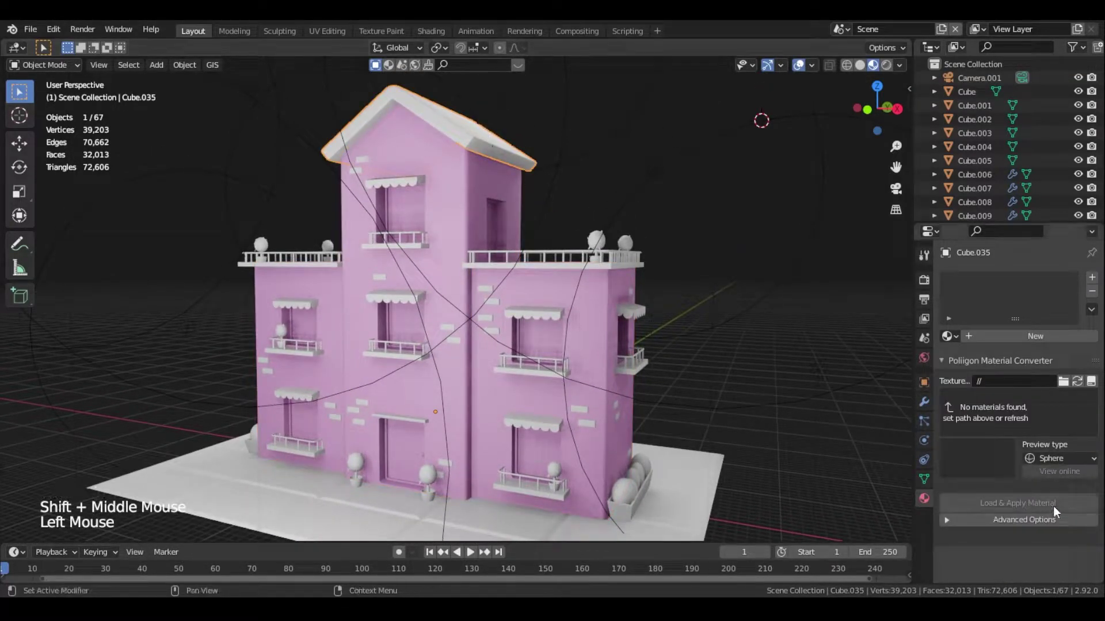
click(1012, 341)
click(992, 289)
click(990, 289)
double_click(985, 287)
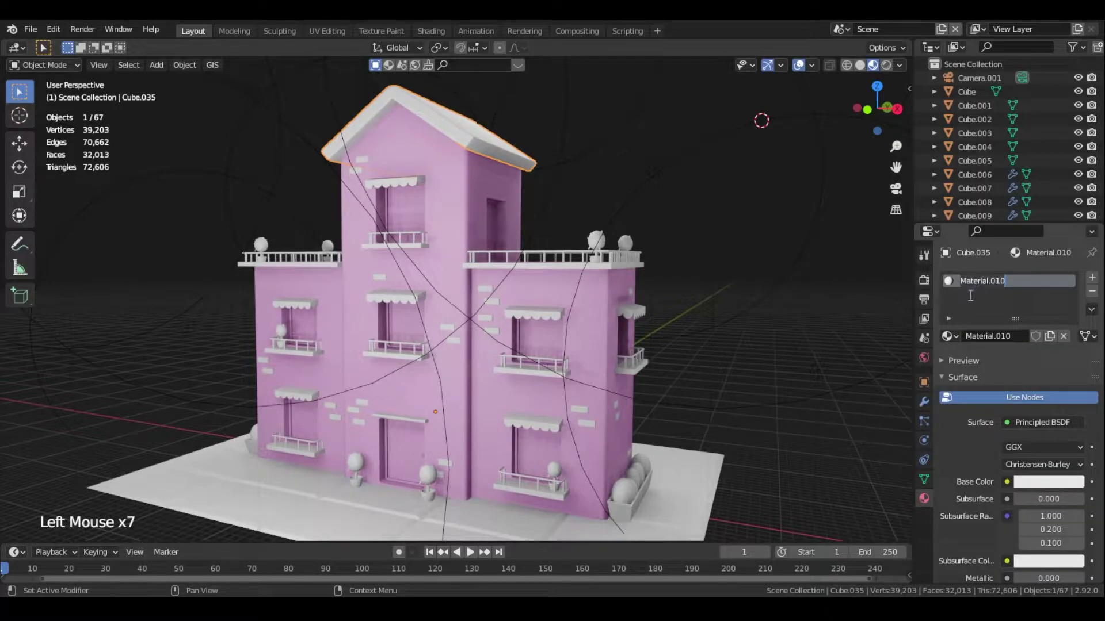
key(o)
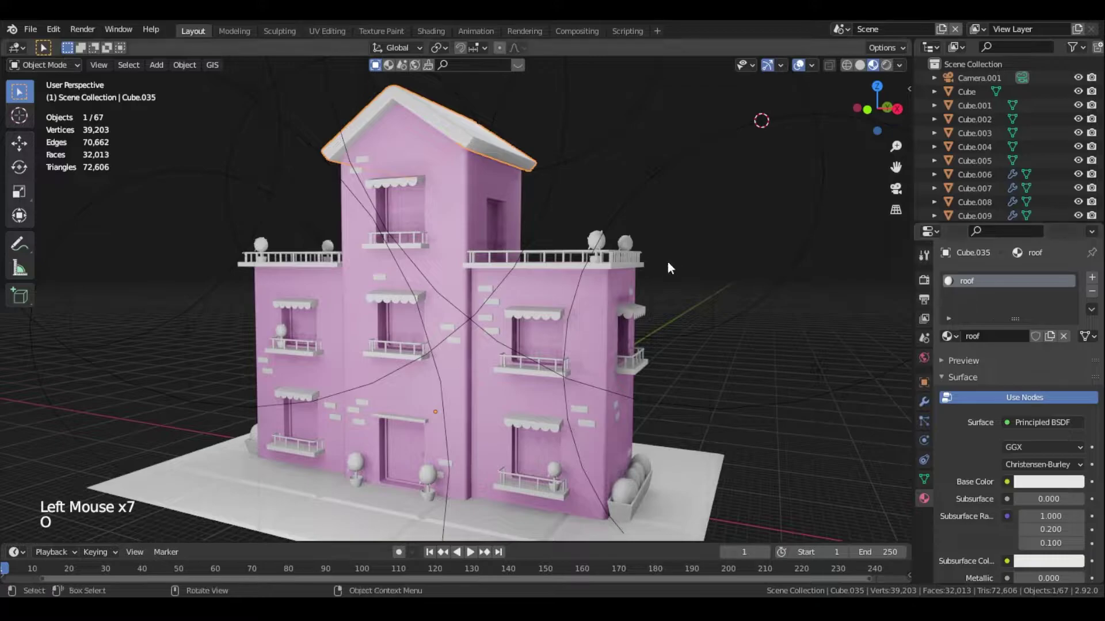
Set the roof material's Base Color to purple, then pick the rooftop railings
click(1030, 483)
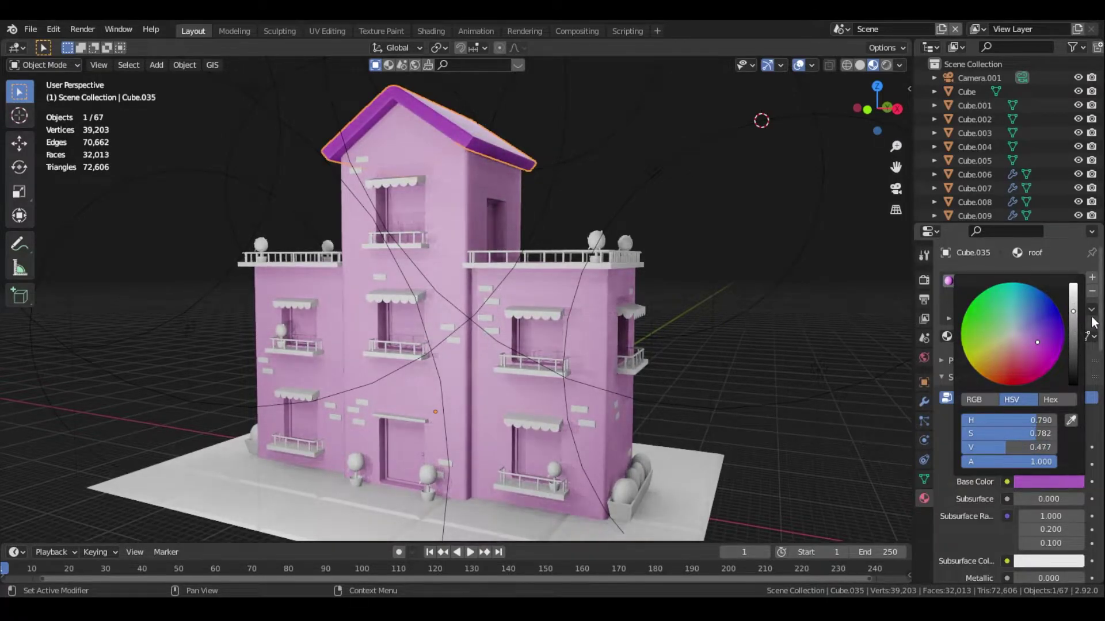
click(572, 278)
click(569, 266)
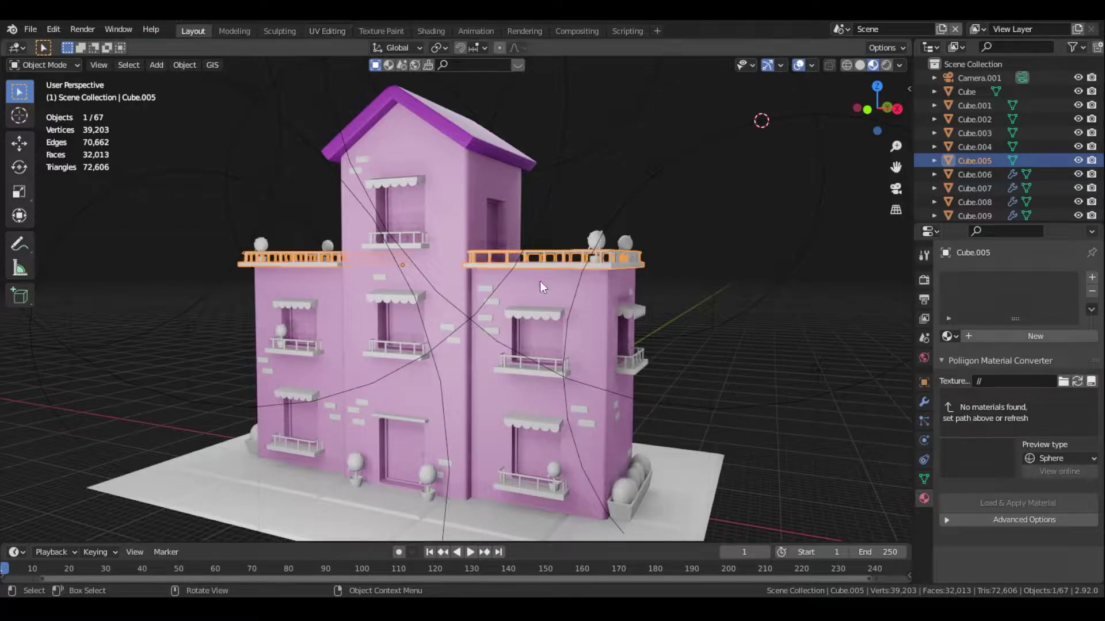
Create a material named 'railings' on the rooftop railings with a reddish Base Color, hiding viewport overlays
click(990, 338)
double_click(984, 286)
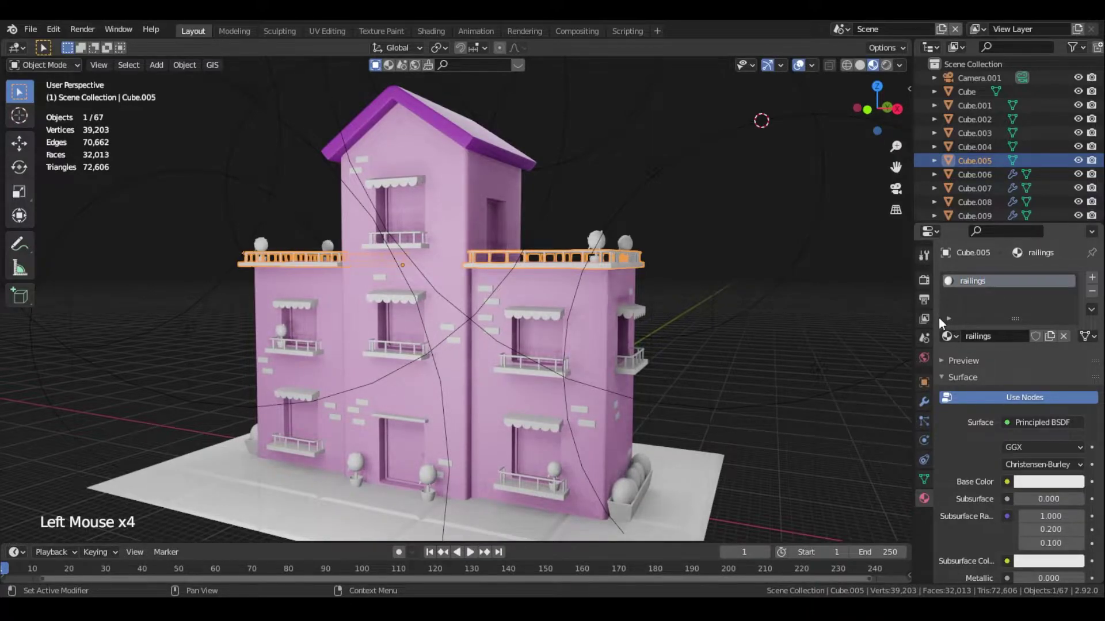
click(1059, 484)
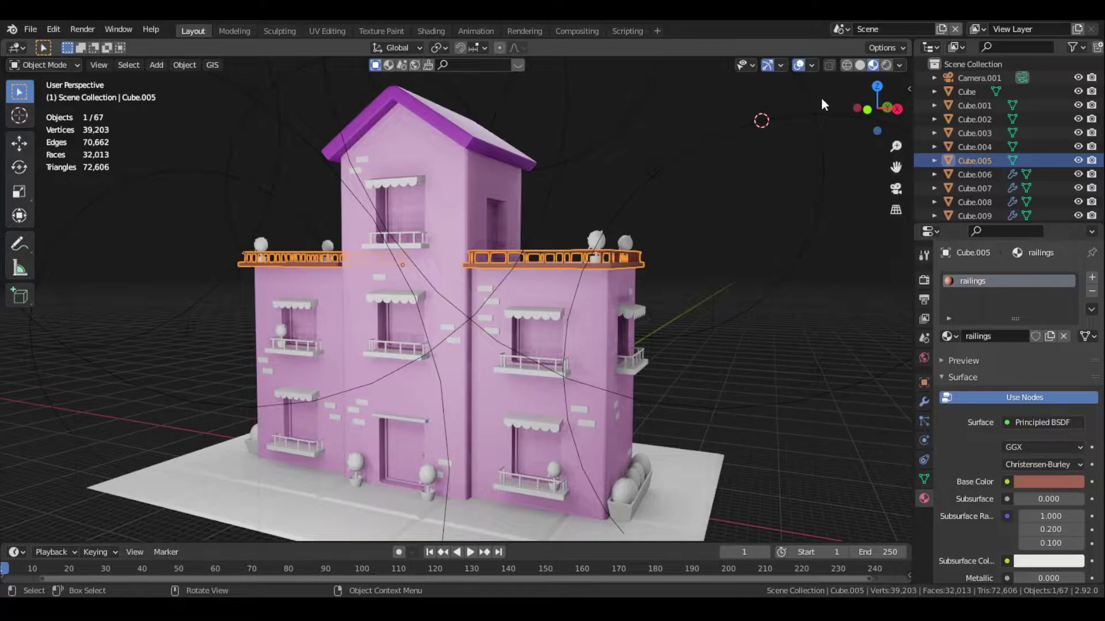
click(798, 69)
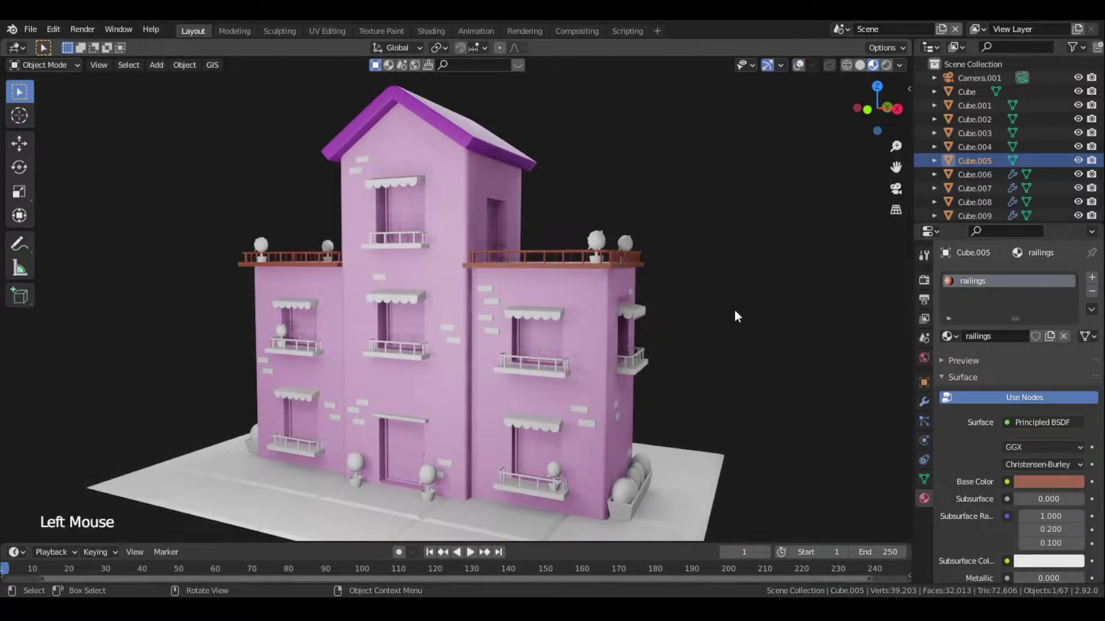
scroll(up, 3)
click(1074, 484)
click(1024, 488)
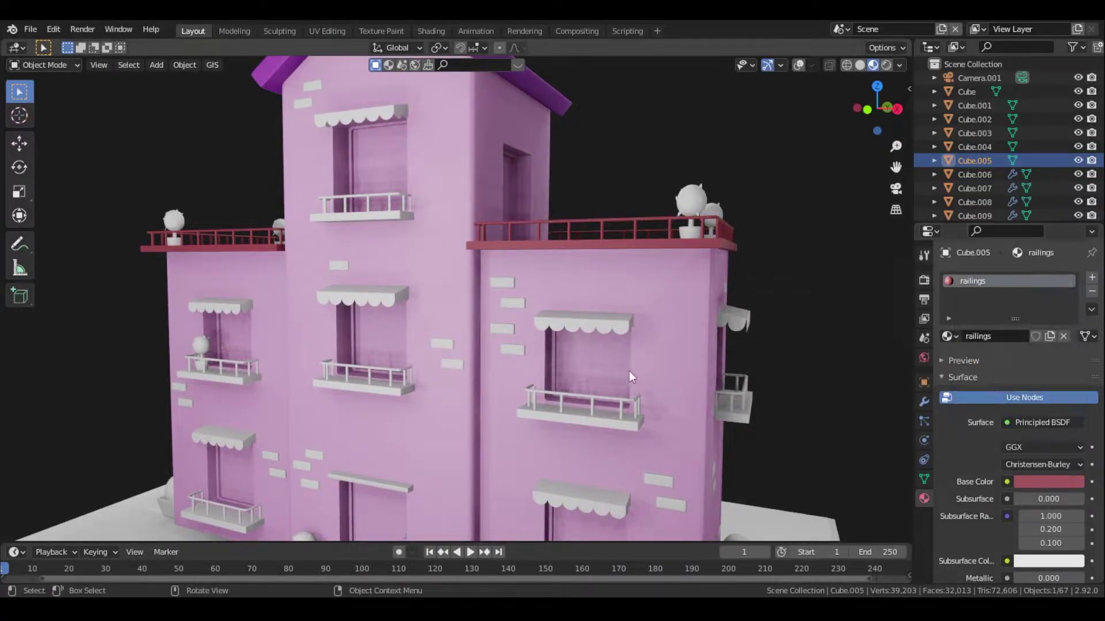
Shift the railings Base Color toward a reddish pink
click(1057, 481)
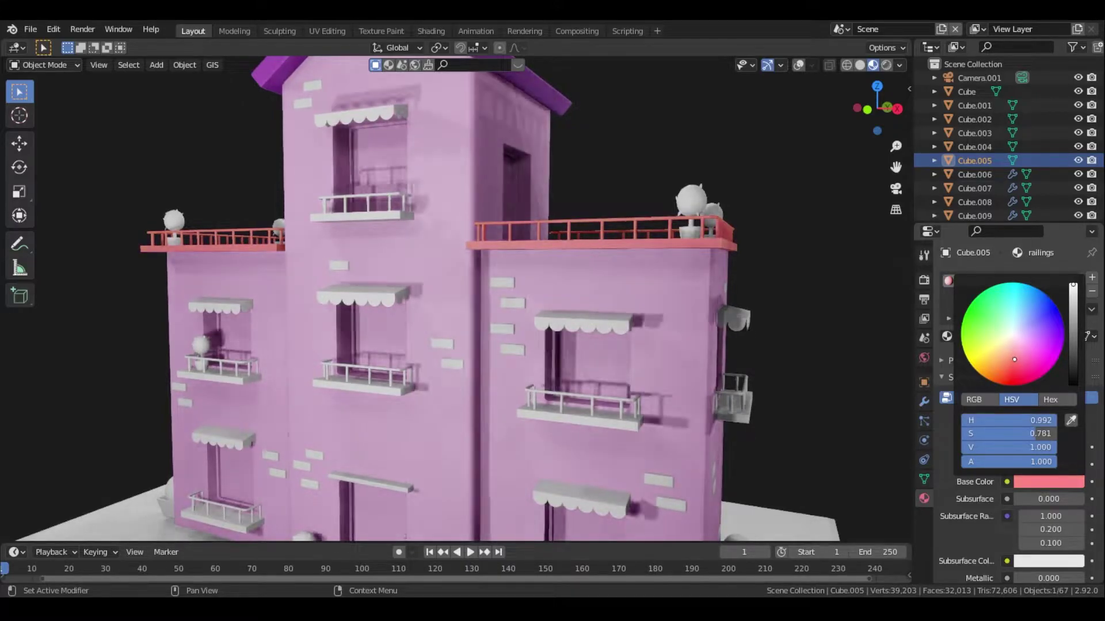
click(607, 420)
click(801, 70)
click(383, 390)
click(236, 385)
double_click(233, 380)
double_click(248, 533)
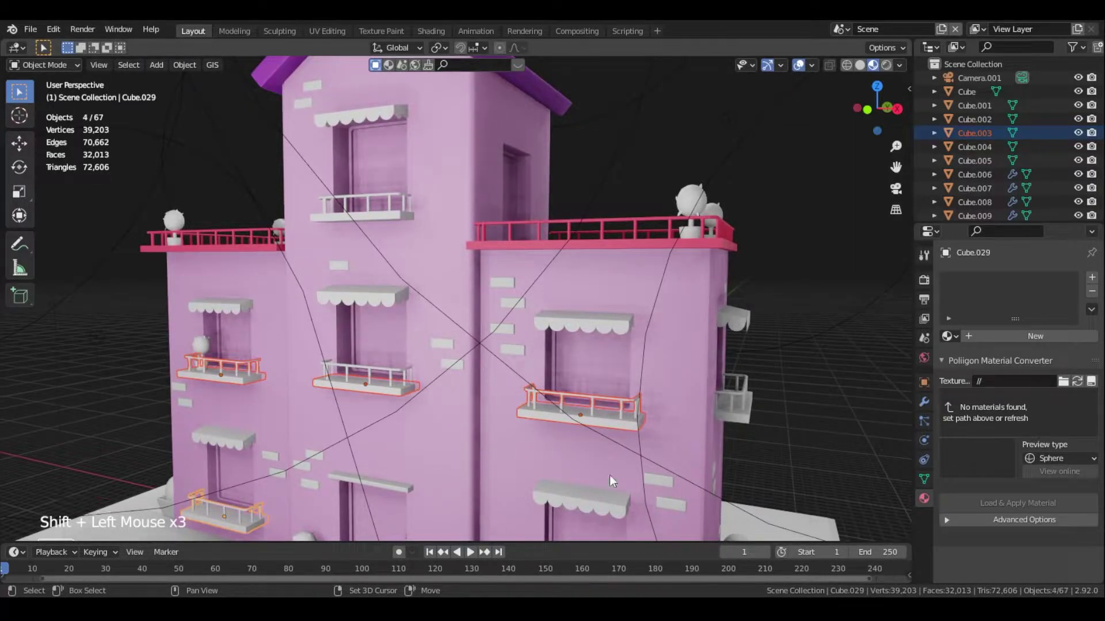
Link the railings material from the rooftop railings onto the selected balcony railings with Ctrl+L
click(748, 411)
scroll(down, 3)
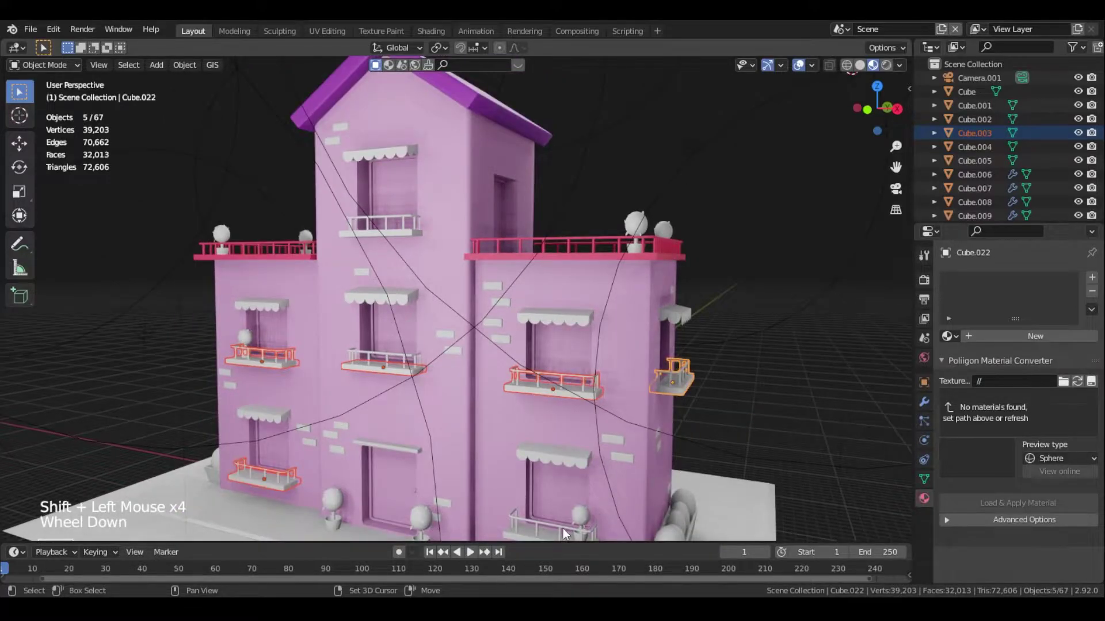
click(565, 528)
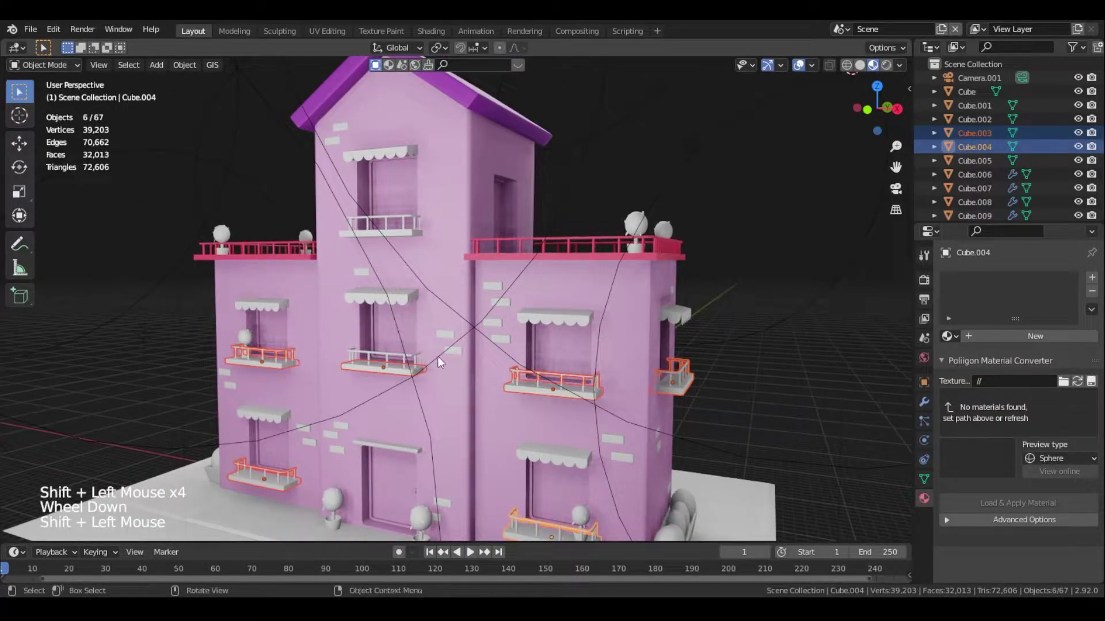
click(409, 230)
middle_click(442, 281)
click(341, 444)
click(415, 286)
key(ctrl+l)
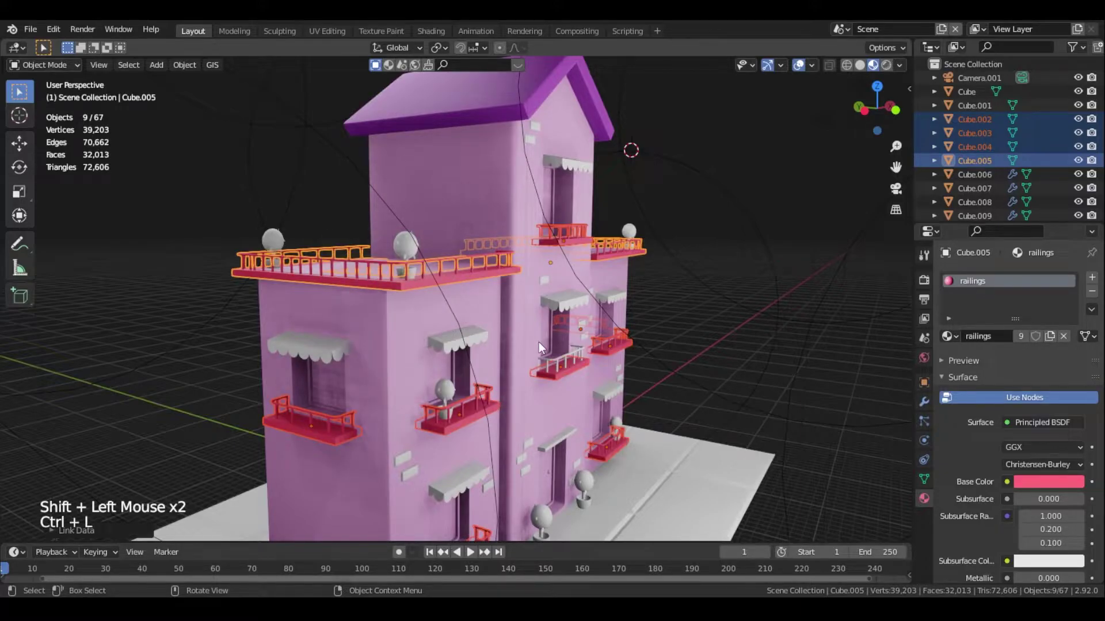
Review the building from the front and select a window awning
key(KP_1)
middle_click(534, 353)
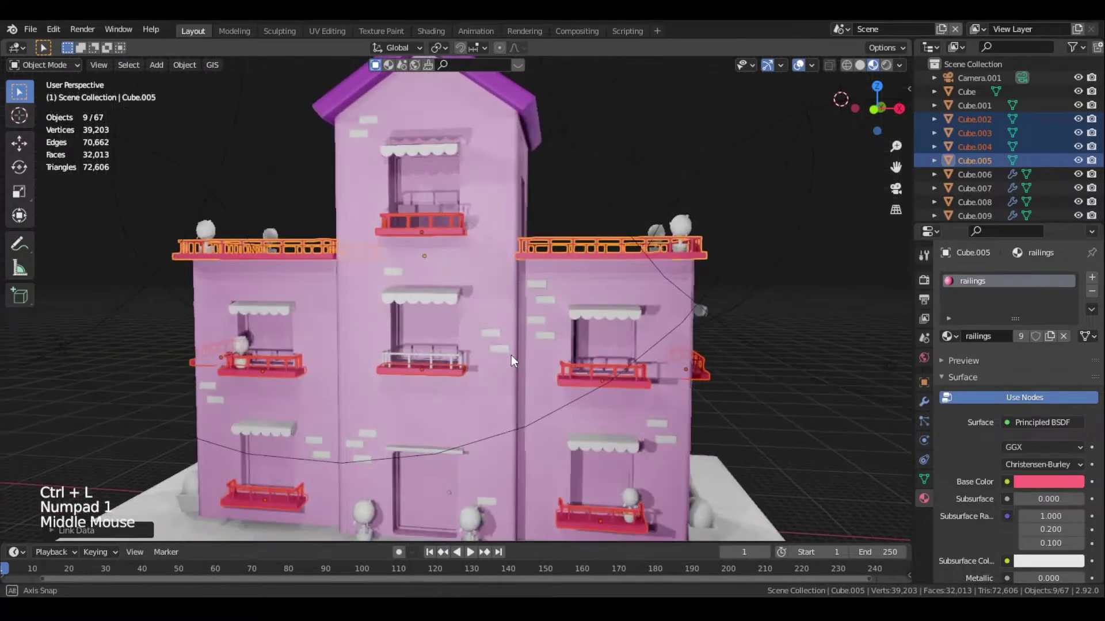
click(803, 430)
scroll(down, 3)
middle_click(710, 409)
scroll(up, 3)
click(583, 457)
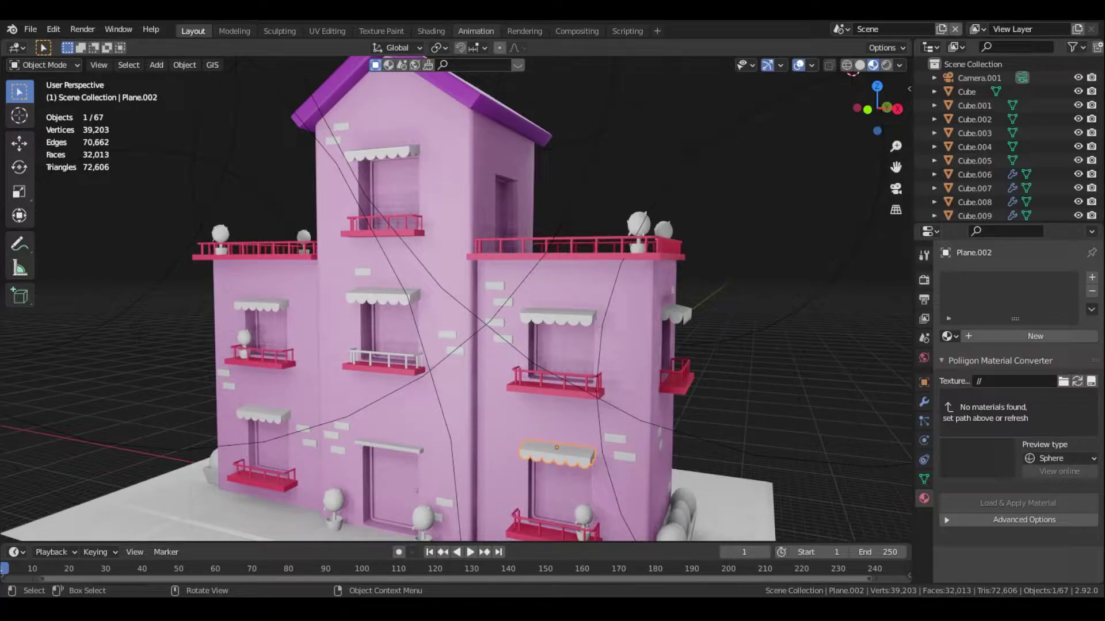
Create a material named 'window_roof' on the framed awning with a pink Base Color
click(553, 323)
key(KP_Decimal)
click(1096, 283)
click(991, 341)
double_click(993, 286)
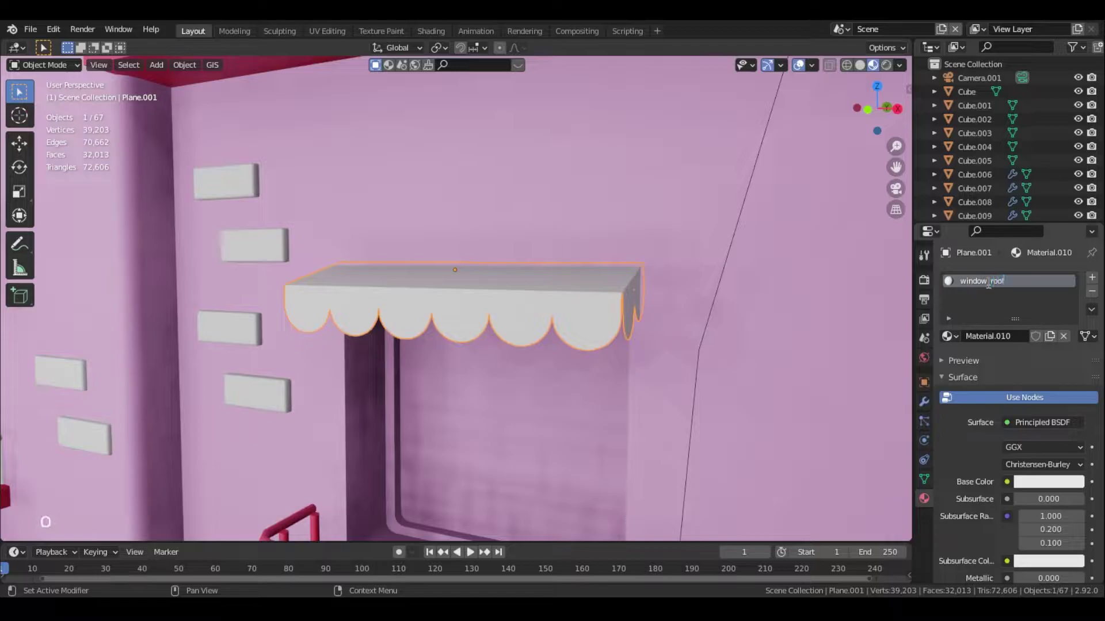
click(1066, 481)
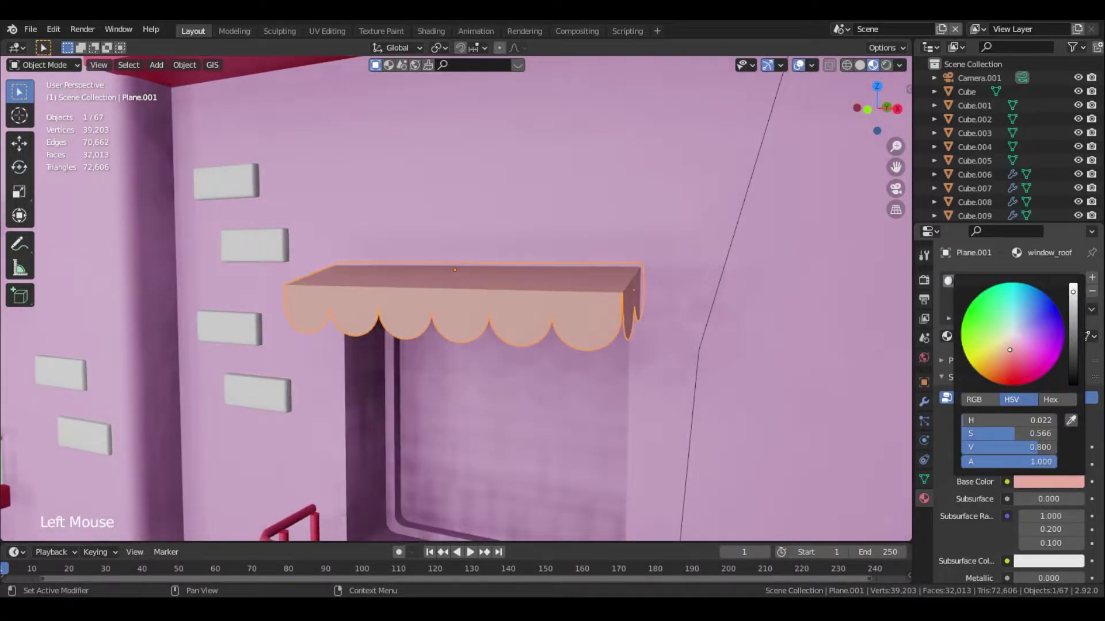
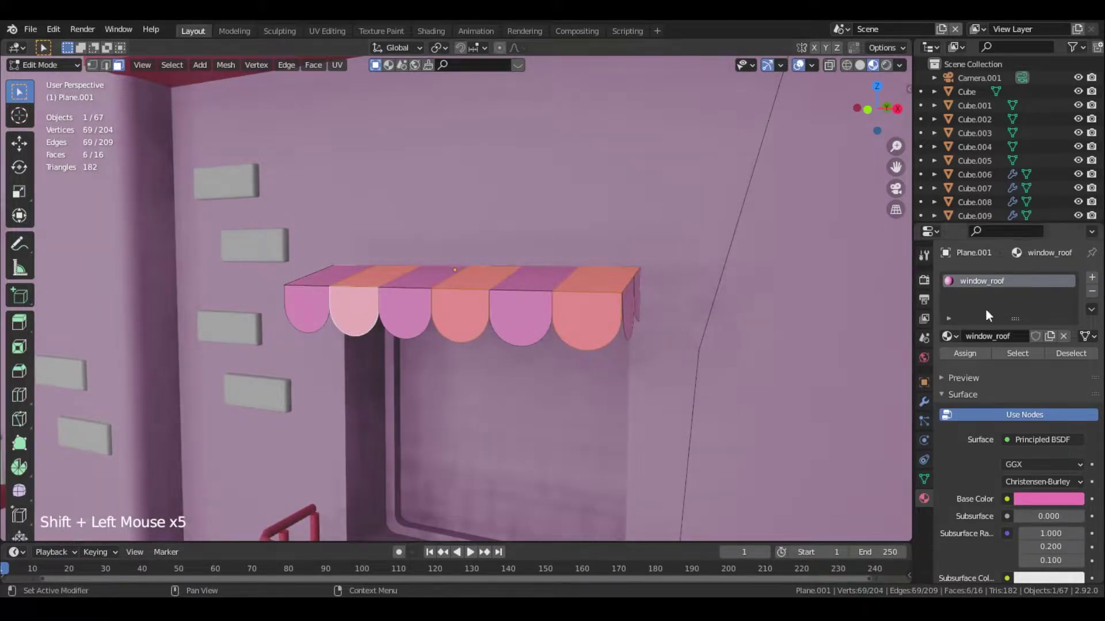
Add a second white material slot and assign it to the selected awning strip faces
click(1097, 282)
click(1015, 367)
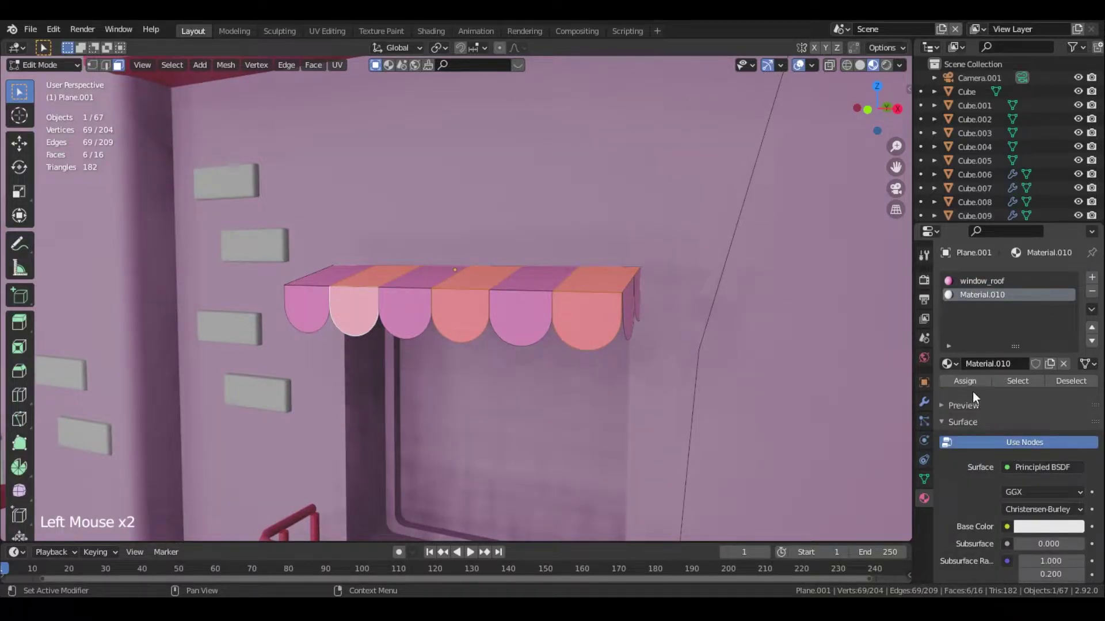
click(978, 387)
key(Tab)
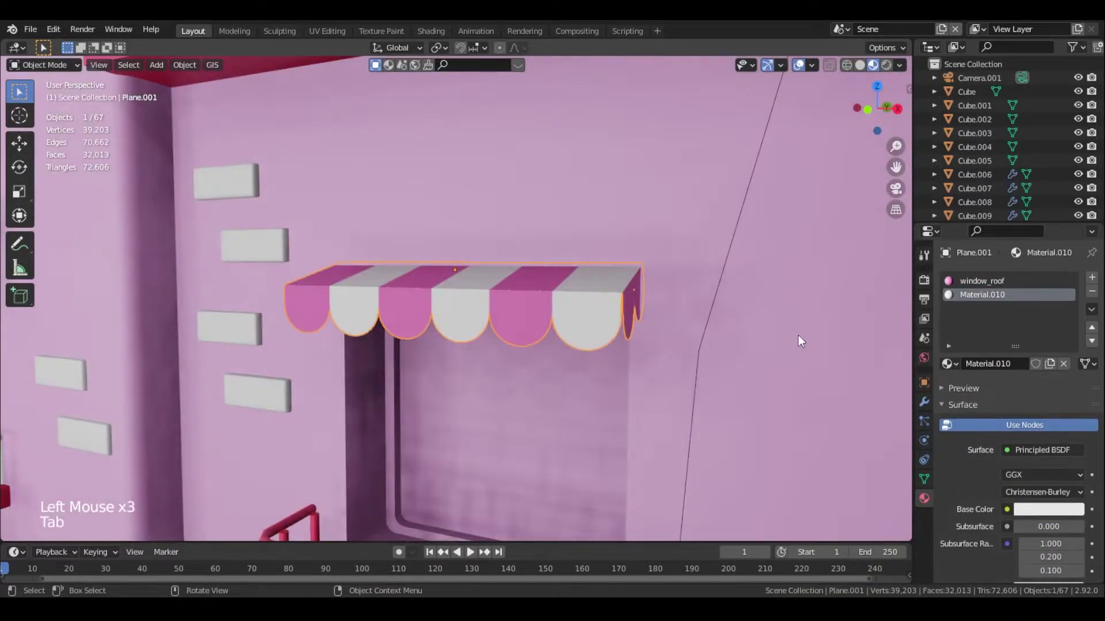
click(1052, 506)
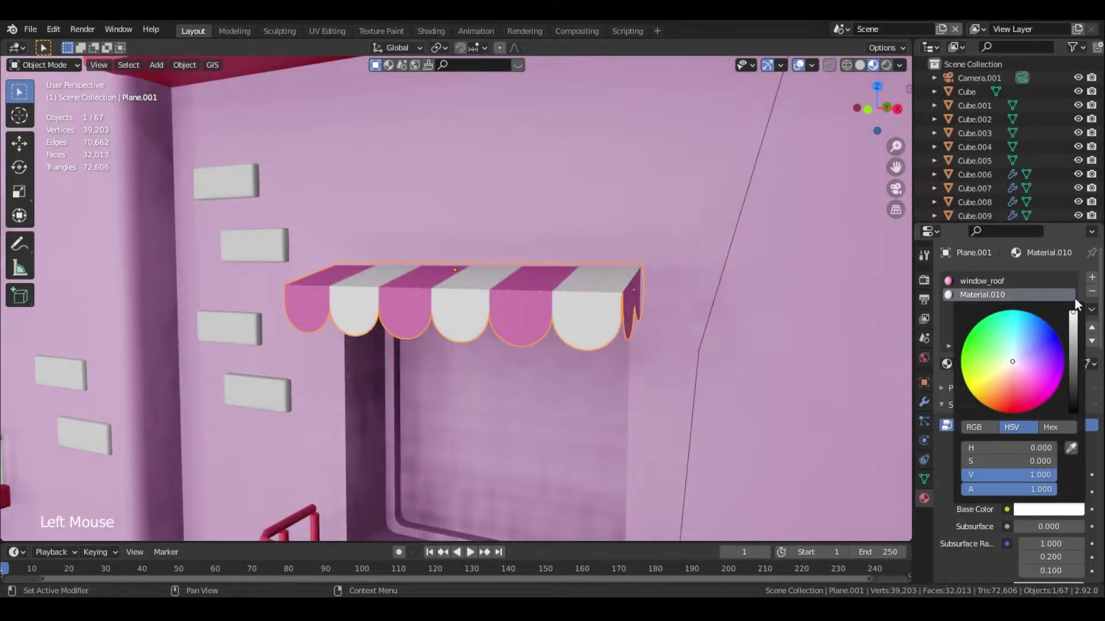
Rename the white strip material 'window_roof_white' and return to Object Mode to view the stripes
double_click(998, 304)
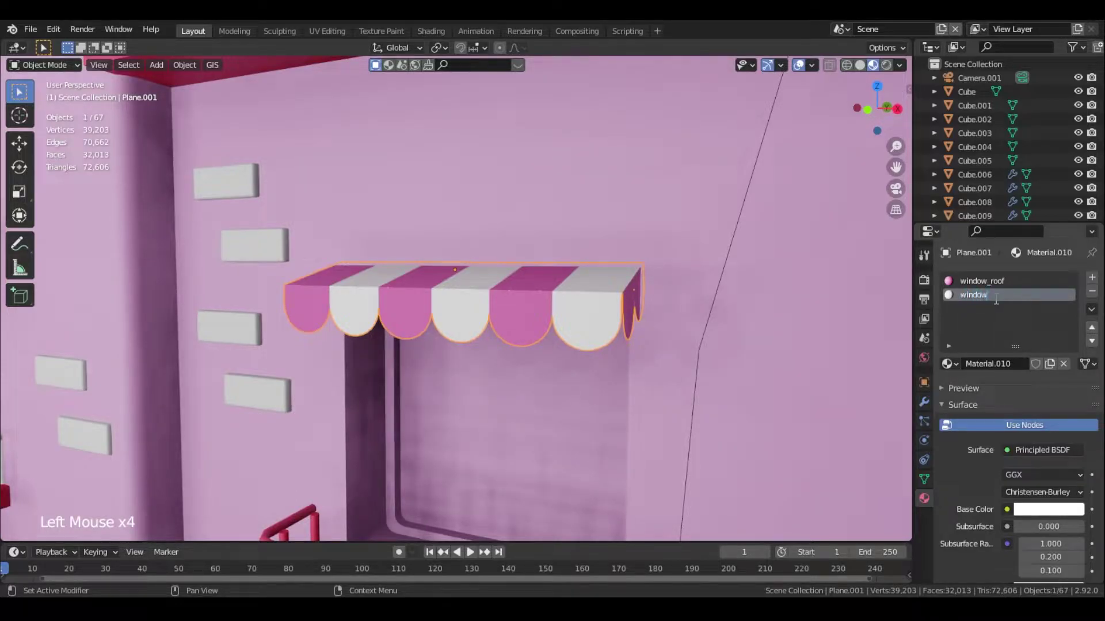
key(o)
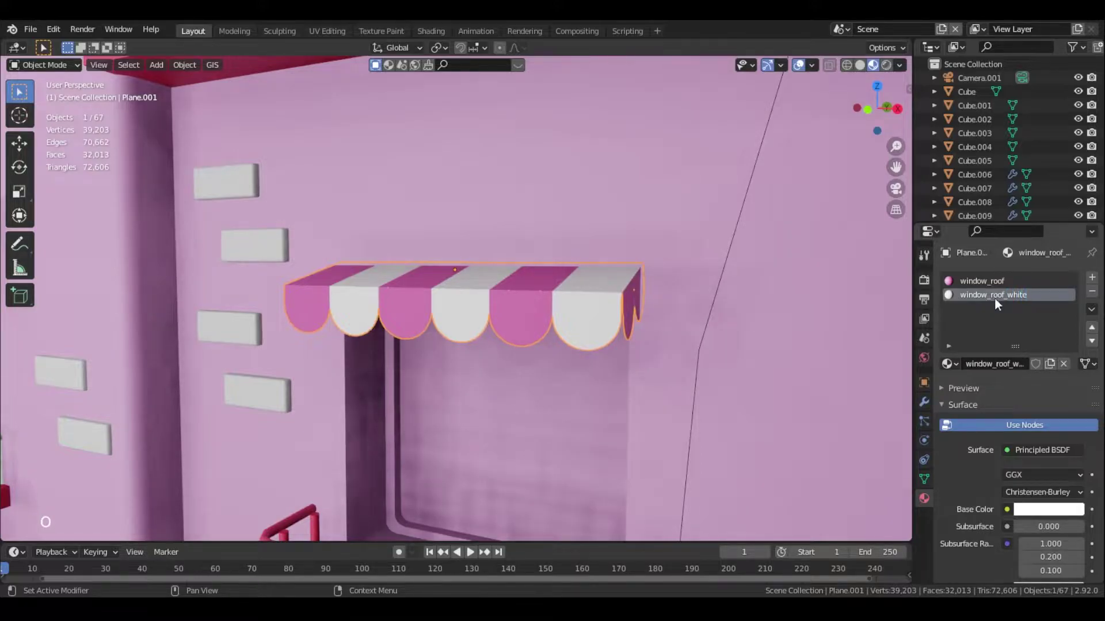
scroll(down, 3)
middle_click(669, 347)
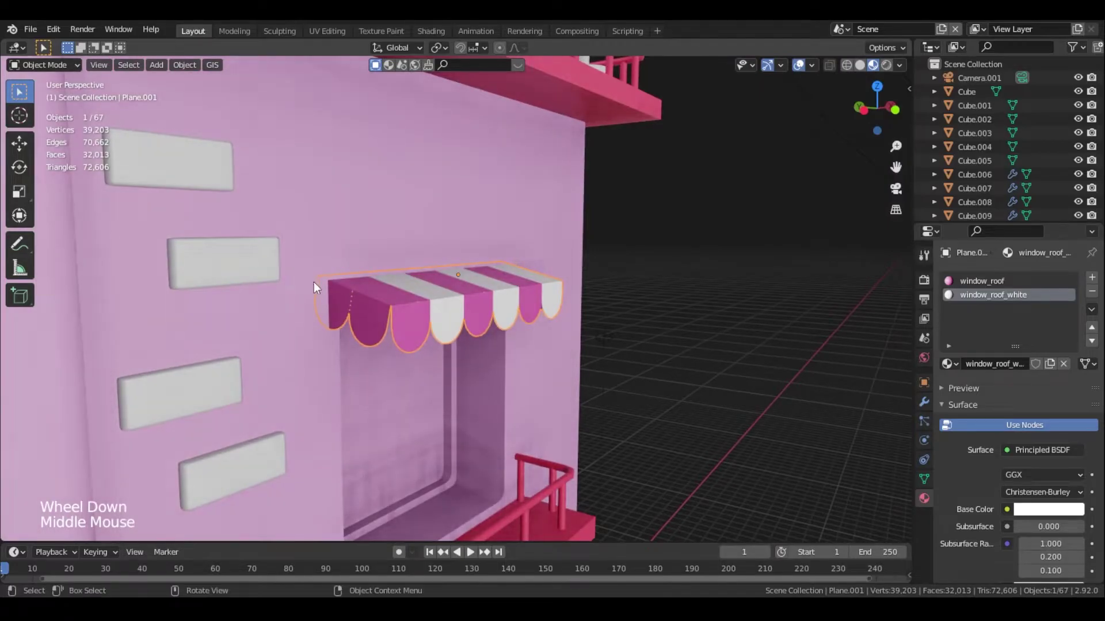
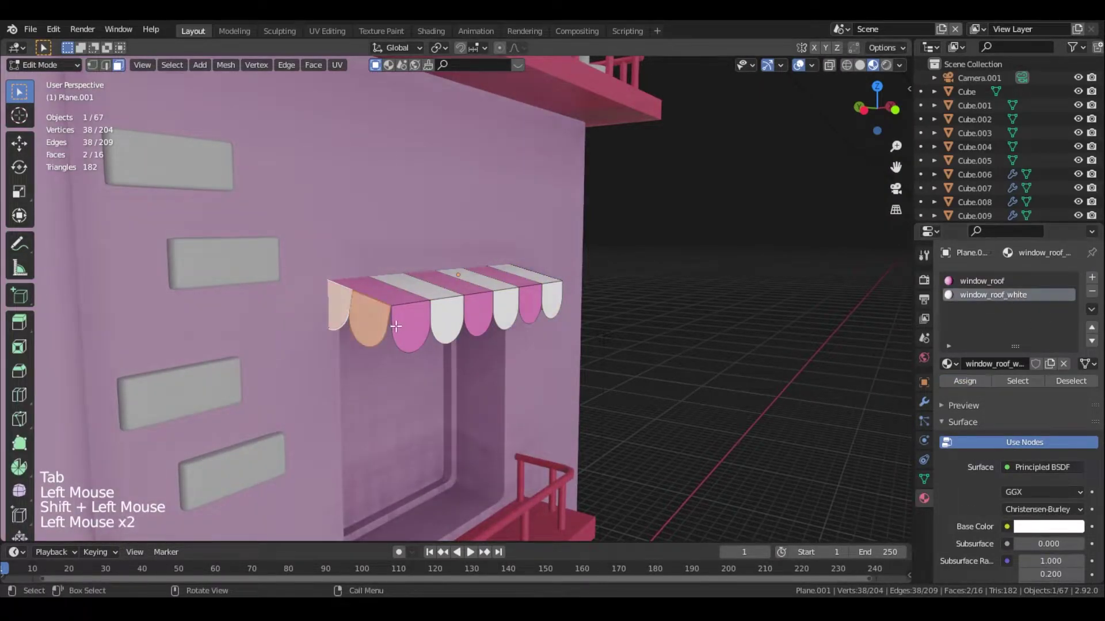
key(Tab)
middle_click(455, 352)
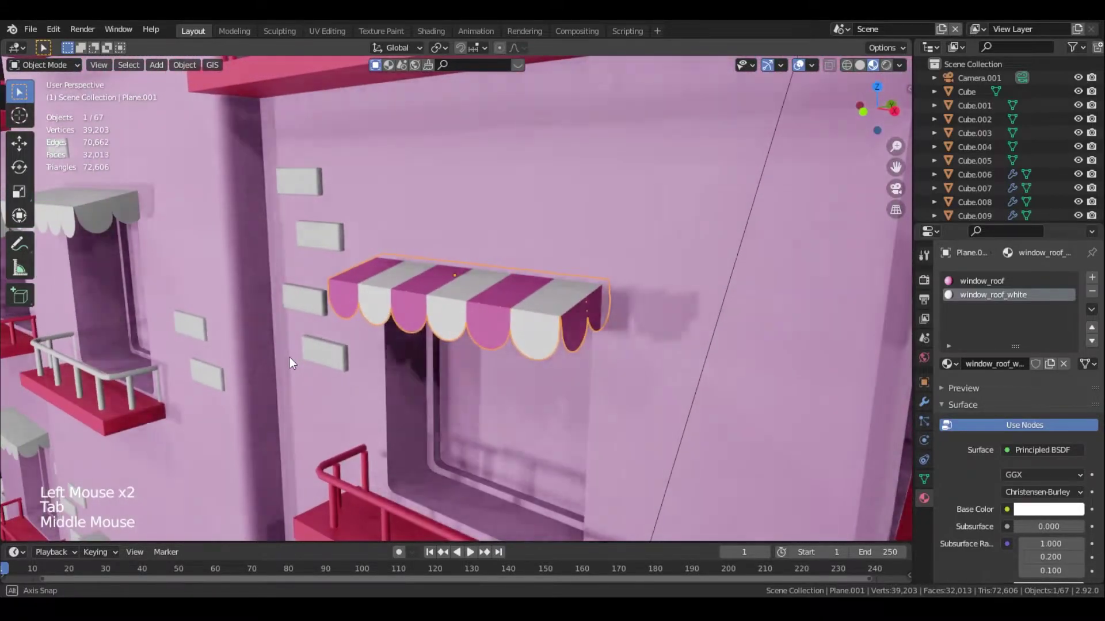
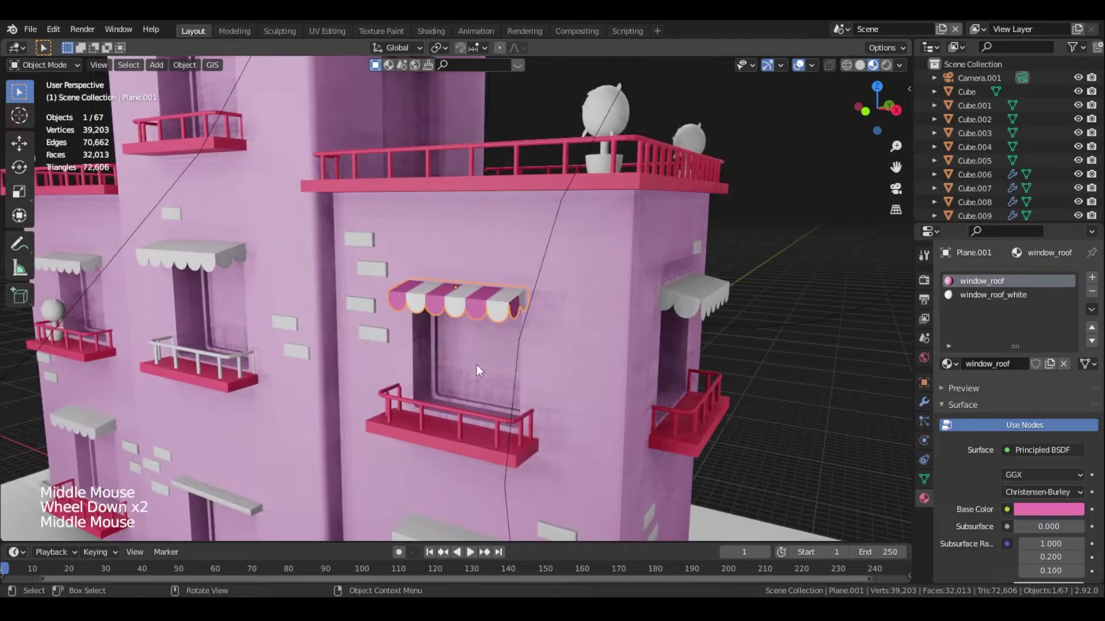
Adjust the pink of the window_roof material by copying and pasting a colour value
click(1037, 521)
click(504, 460)
key(ctrl+c)
click(480, 314)
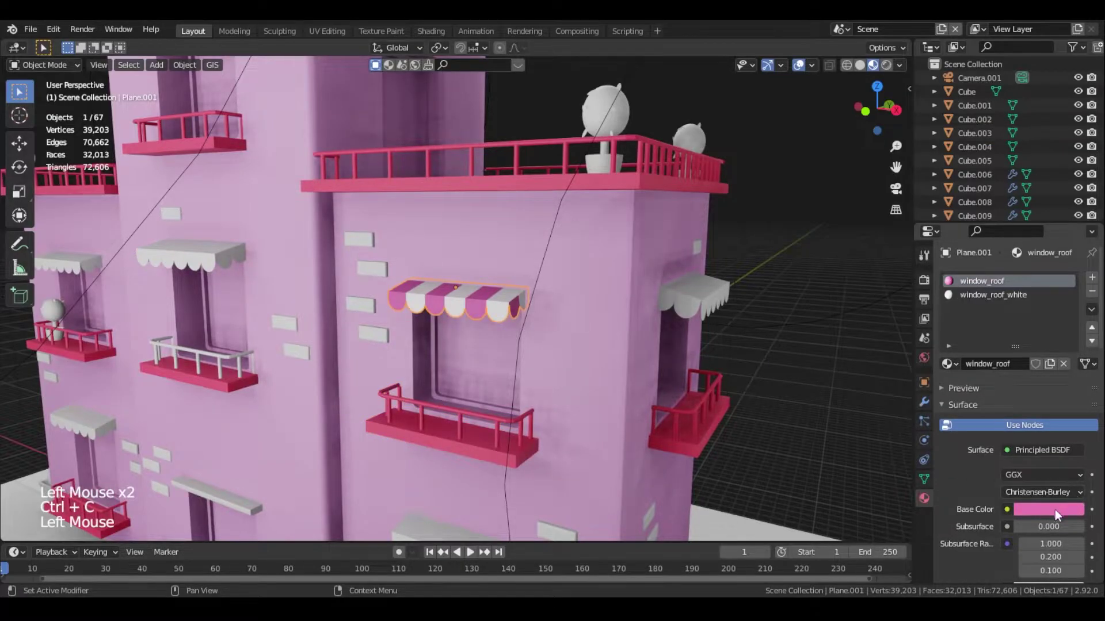
key(ctrl+v)
Select all the plain white awnings on the building front
scroll(down, 3)
click(767, 350)
middle_click(520, 349)
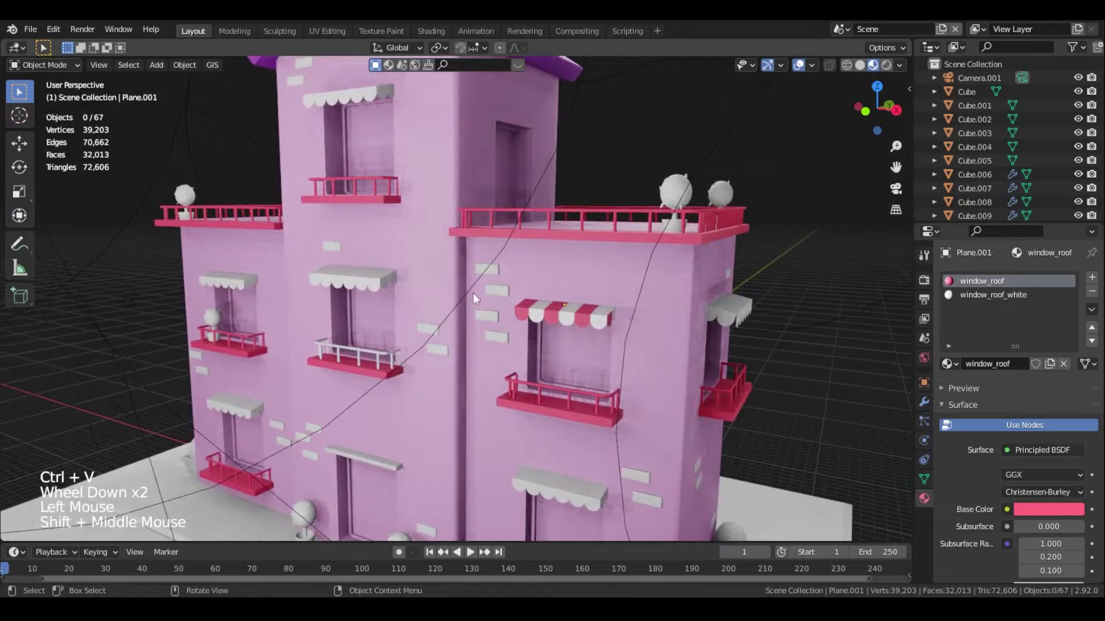
click(363, 288)
click(236, 282)
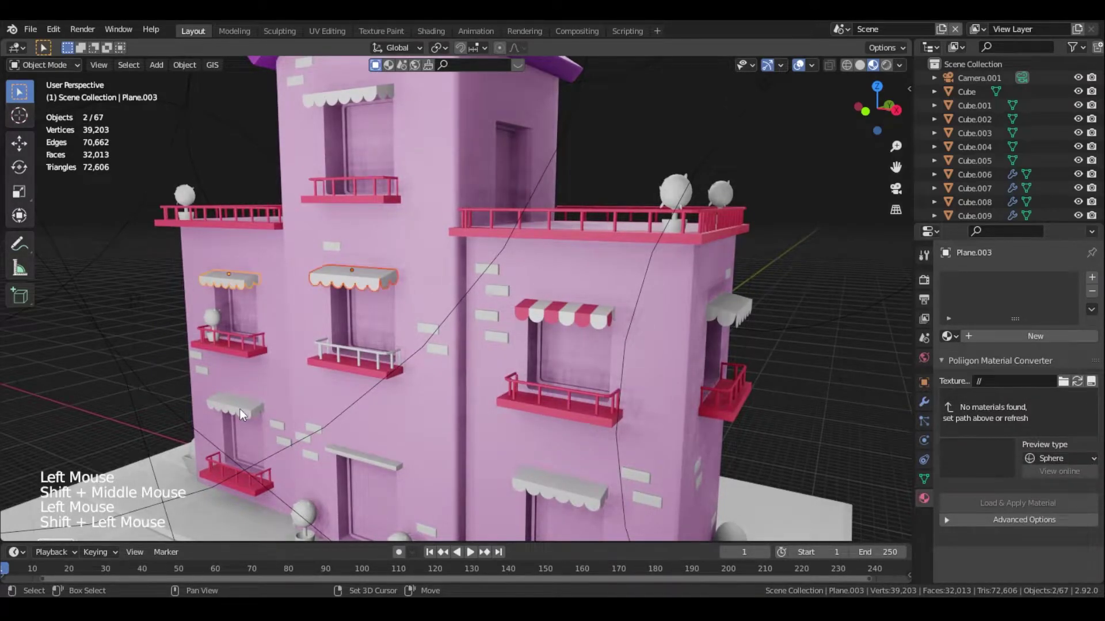
double_click(245, 415)
double_click(578, 493)
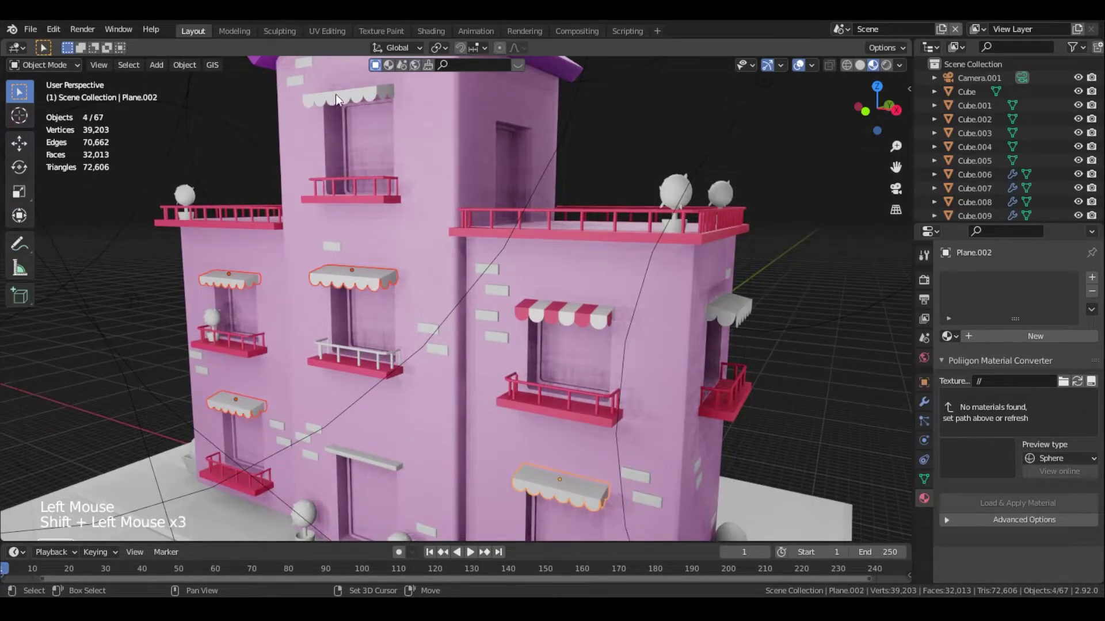
double_click(342, 100)
click(733, 318)
Add the side awning, make the striped awning active and Link Materials with Ctrl+L
middle_click(327, 327)
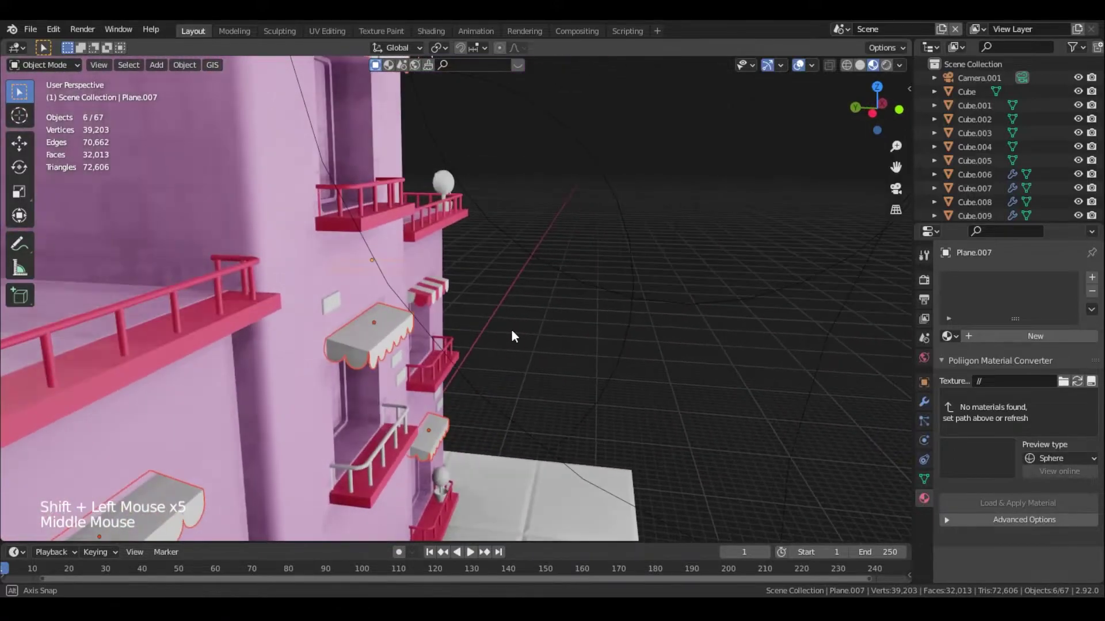
scroll(down, 3)
click(77, 479)
scroll(down, 3)
middle_click(491, 392)
scroll(up, 3)
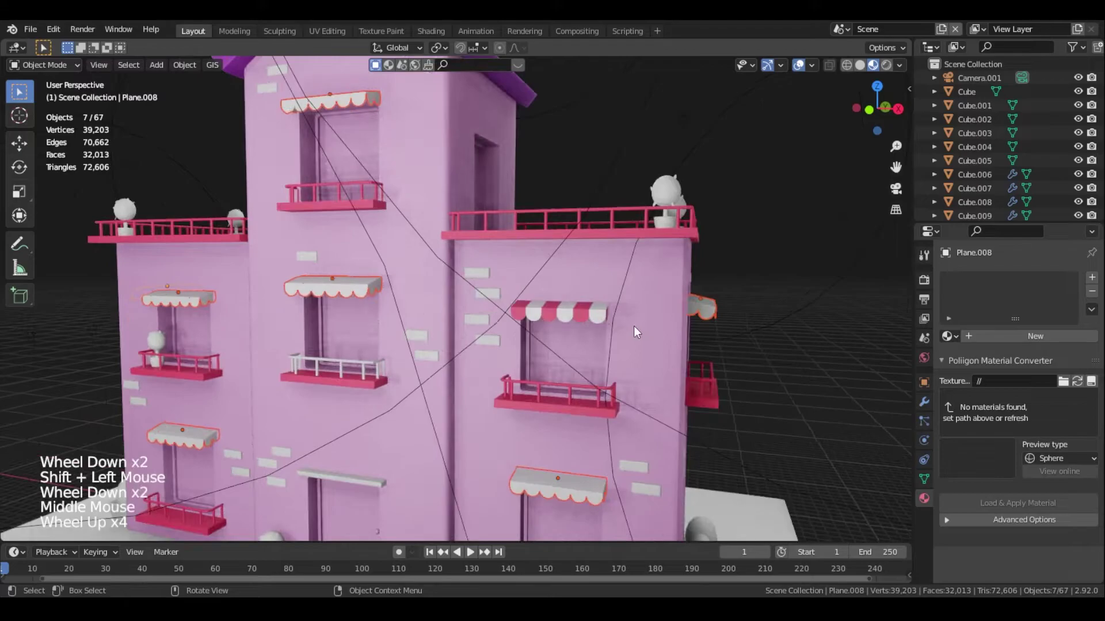
click(578, 313)
key(ctrl+l)
click(774, 367)
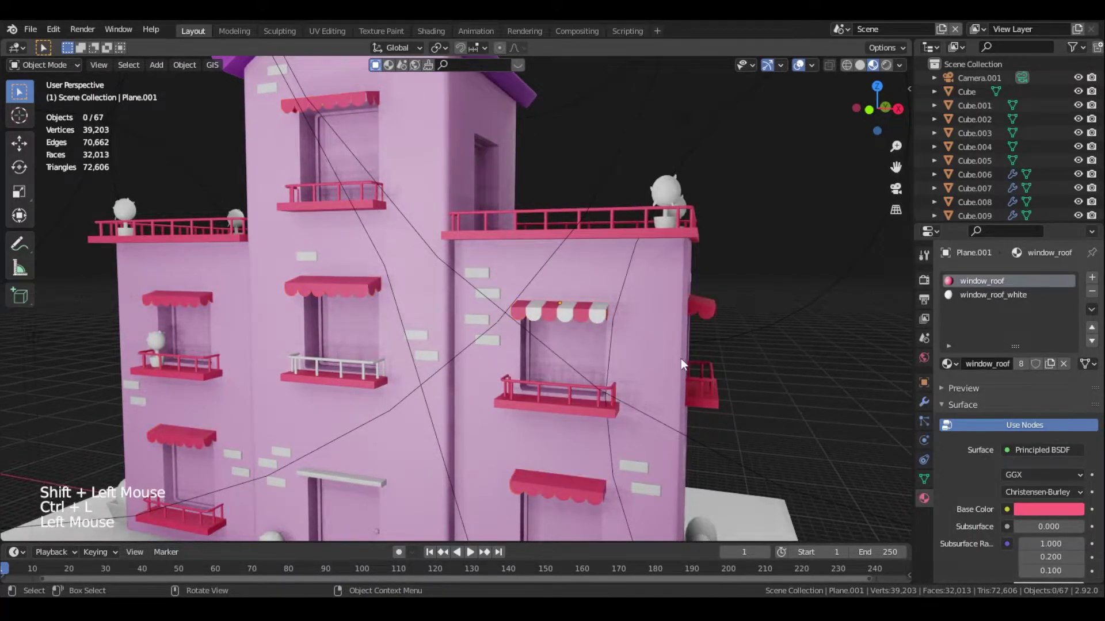
middle_click(726, 366)
scroll(up, 3)
click(545, 300)
key(KP_Decimal)
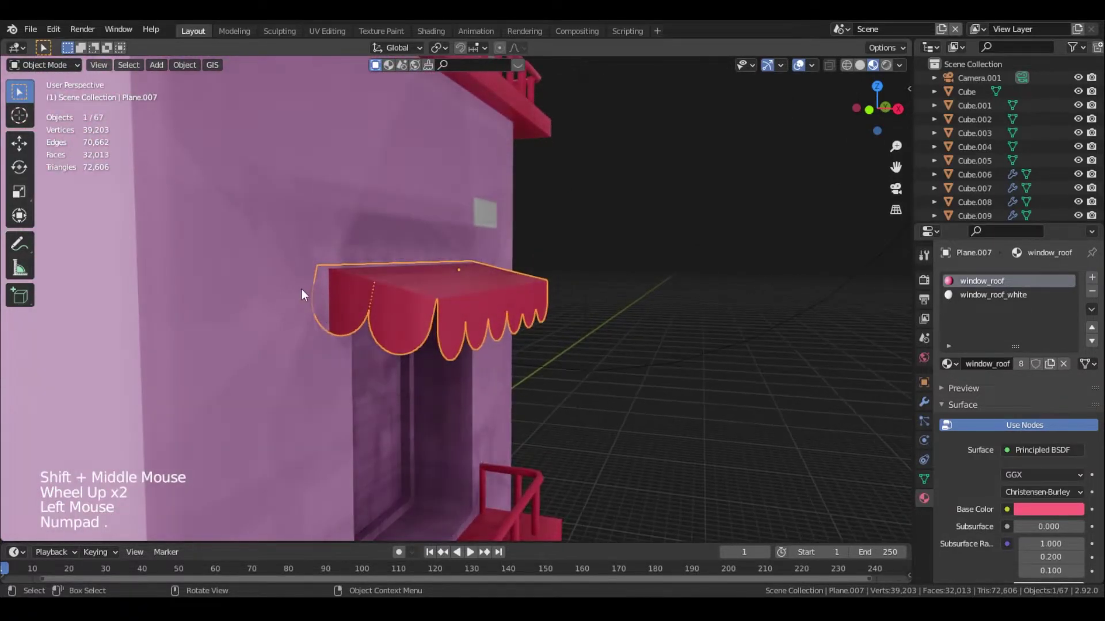
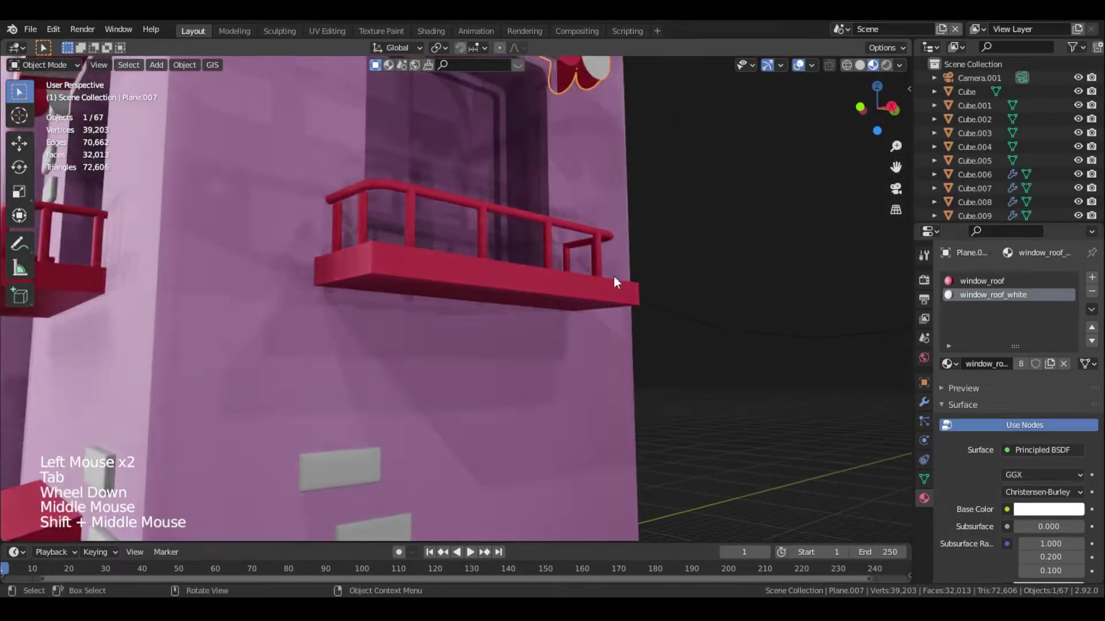
scroll(down, 3)
middle_click(375, 376)
scroll(up, 3)
middle_click(564, 401)
middle_click(475, 321)
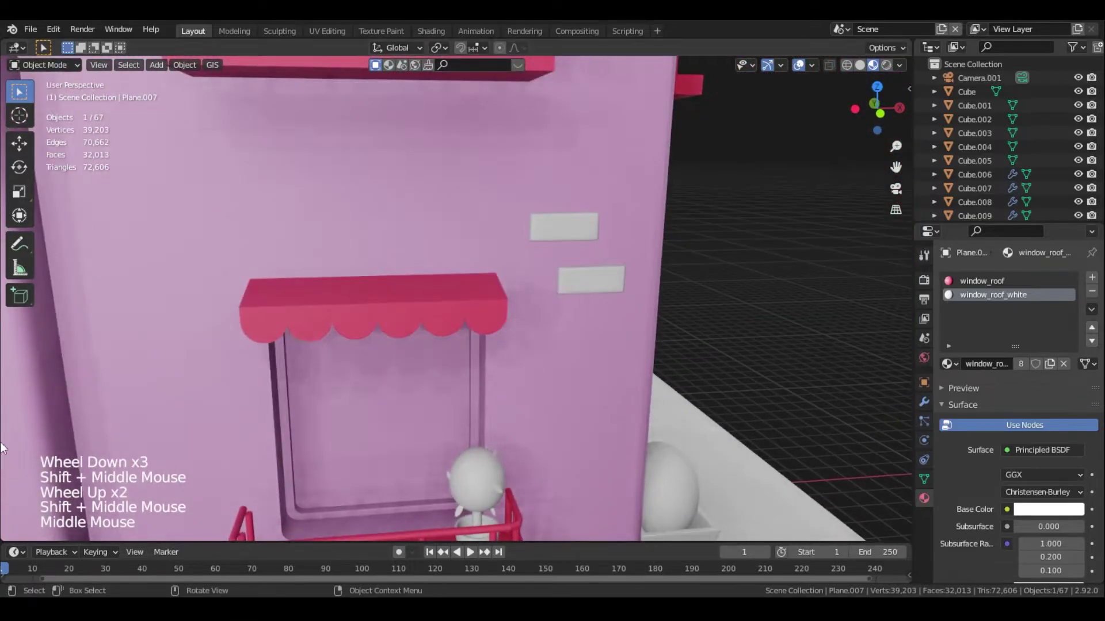
middle_click(414, 322)
middle_click(536, 292)
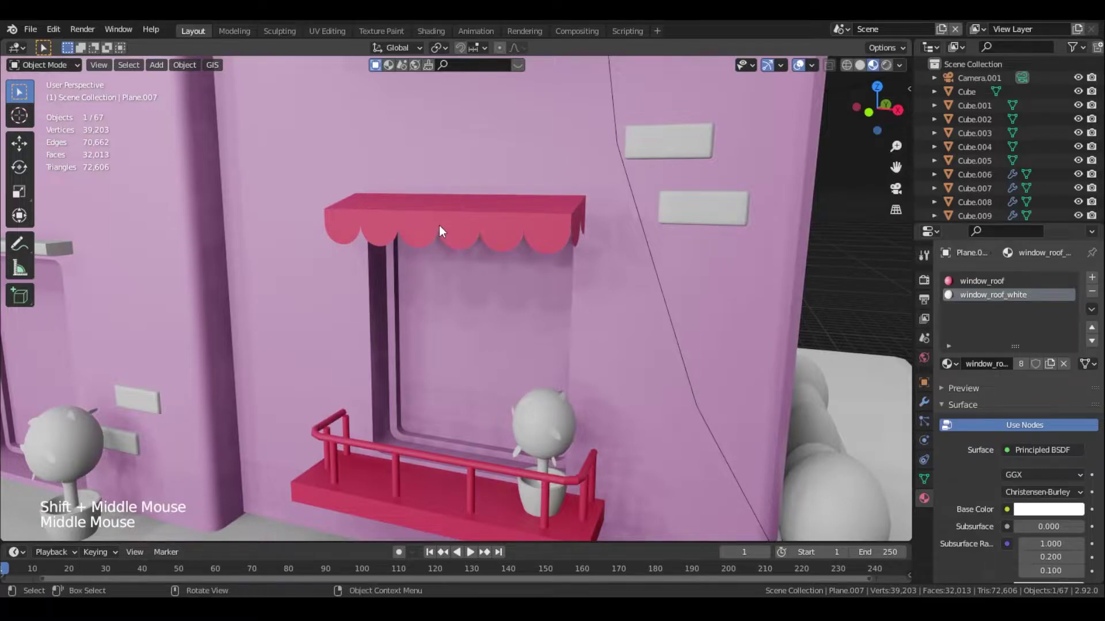
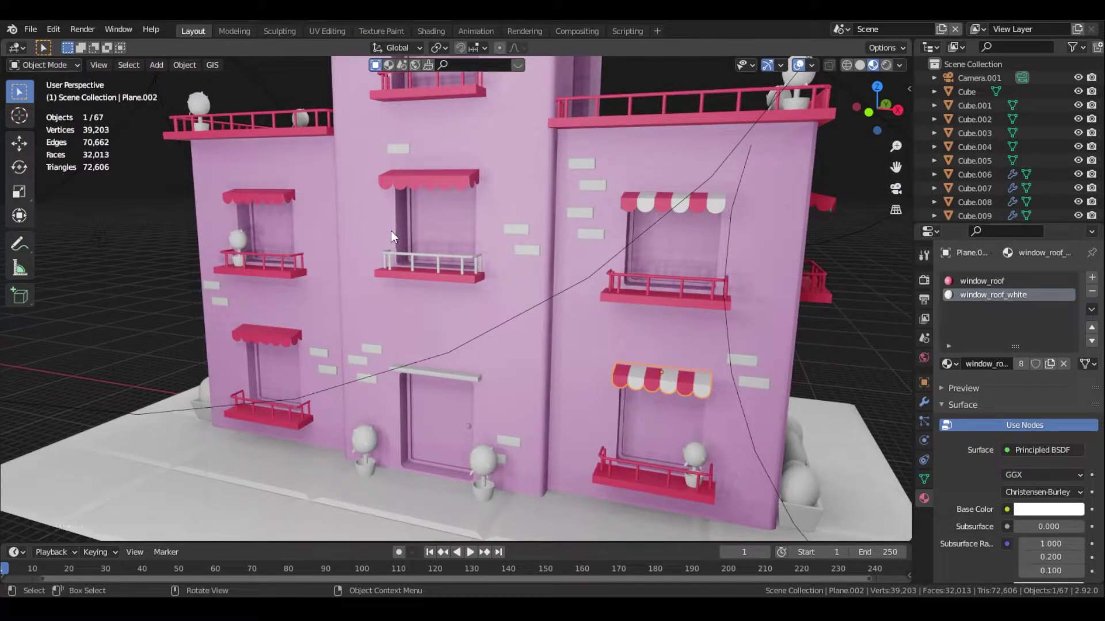
Assign window_roof_white to alternating faces of one plain pink awning to stripe it
click(409, 176)
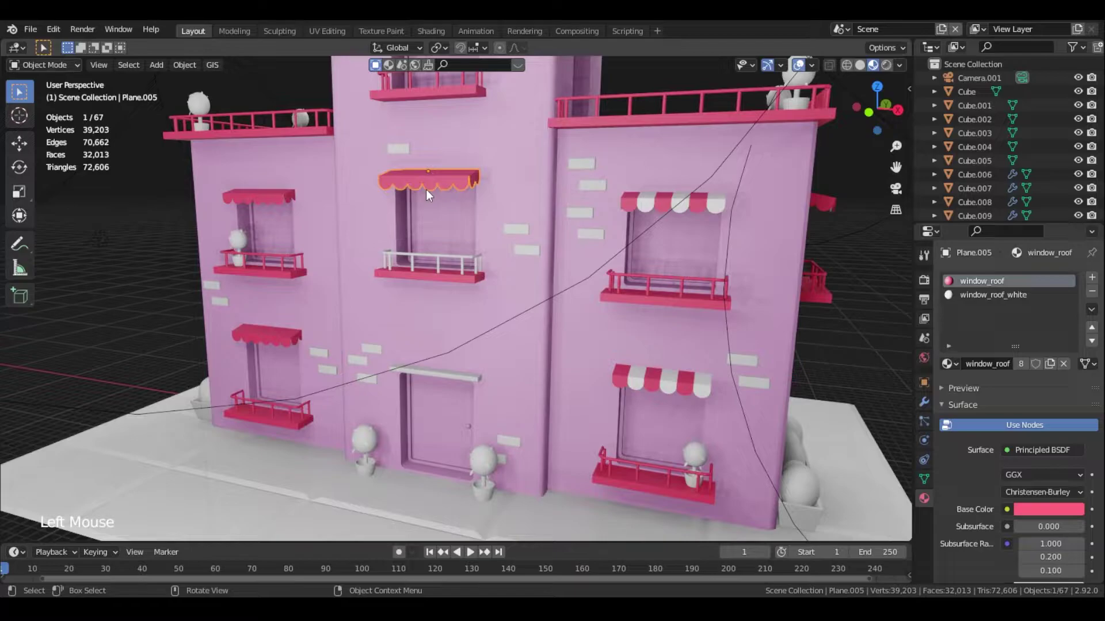
key(KP_Decimal)
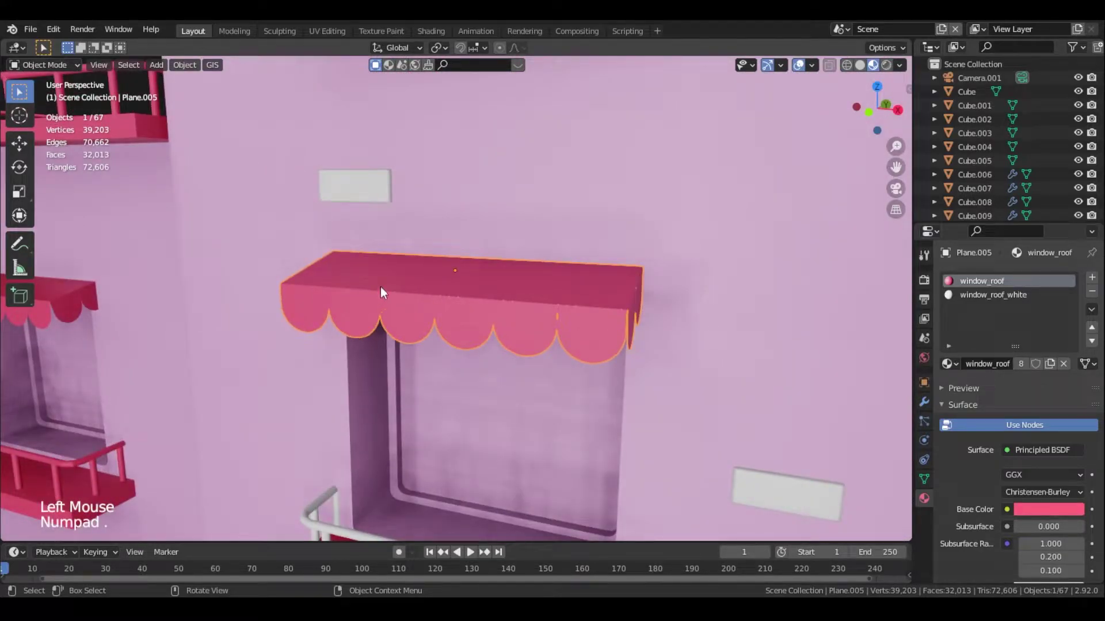
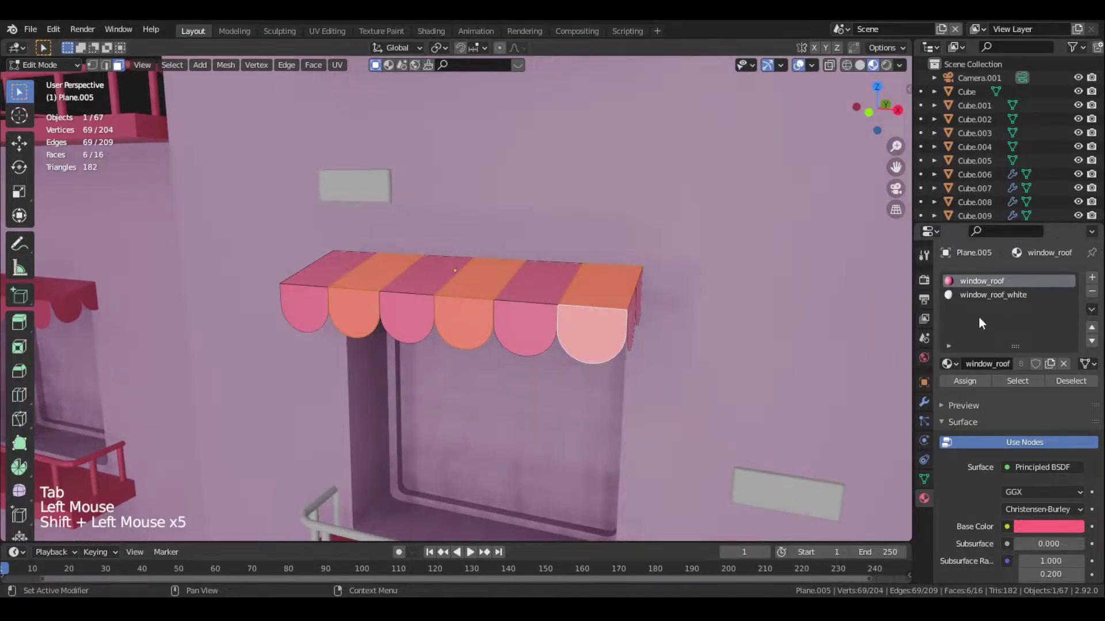
click(983, 297)
click(961, 388)
key(Tab)
Stripe the next plain pink awning the same way with window_roof_white
scroll(down, 3)
middle_click(253, 318)
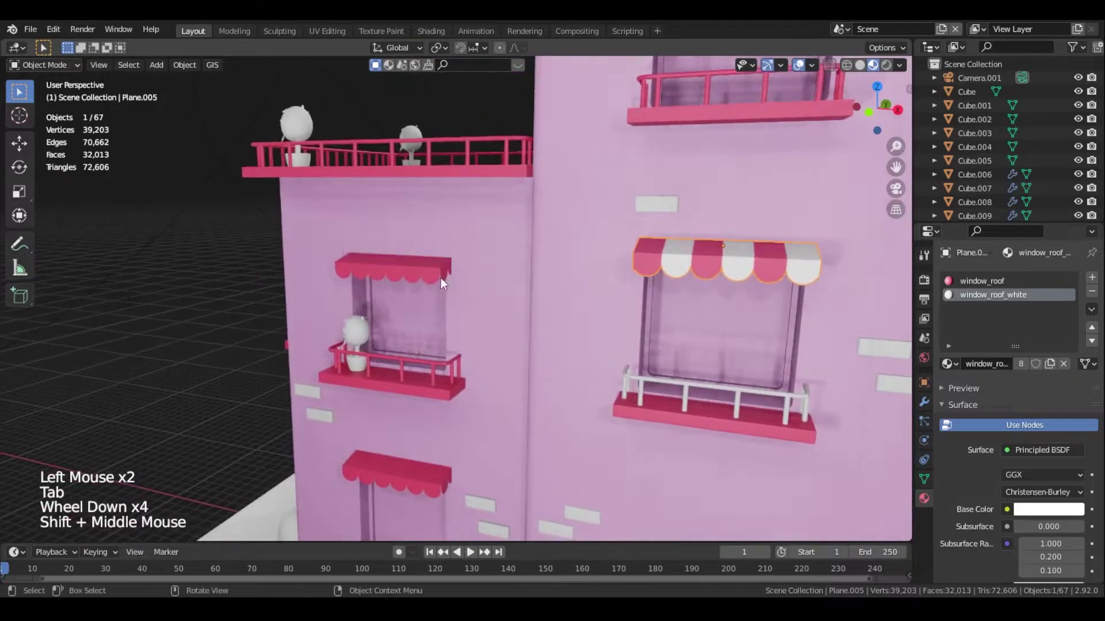
scroll(up, 3)
click(321, 247)
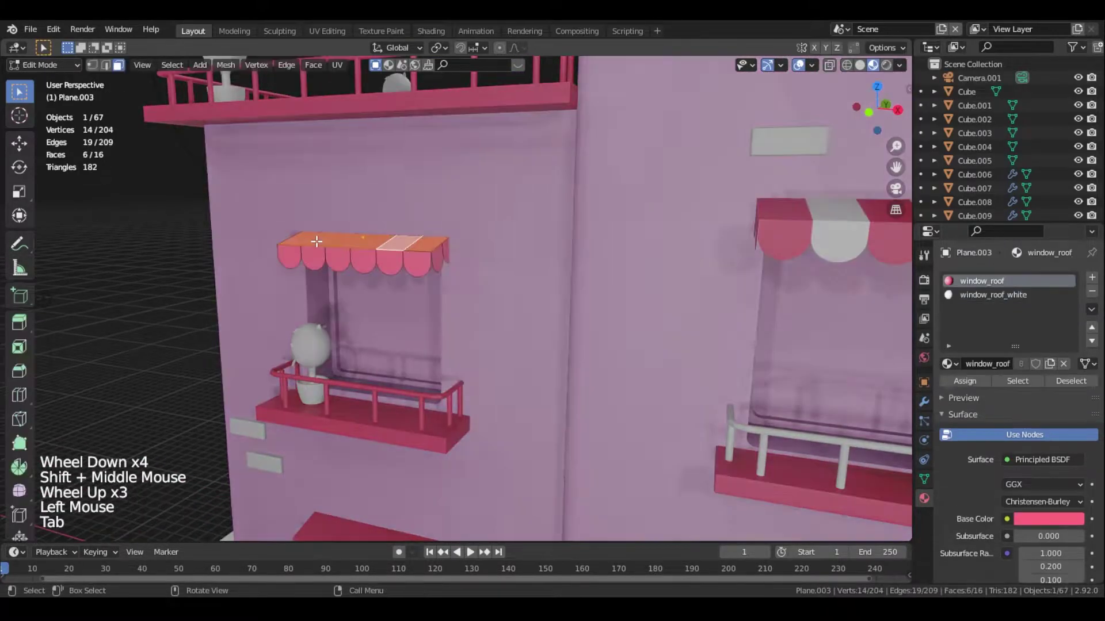
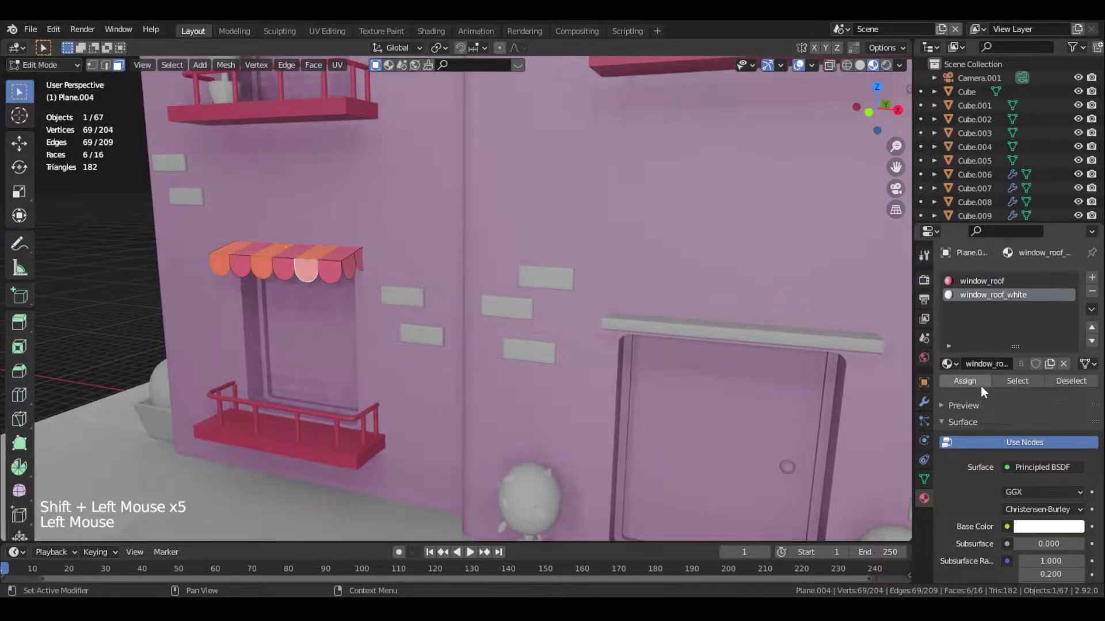
click(970, 384)
key(Tab)
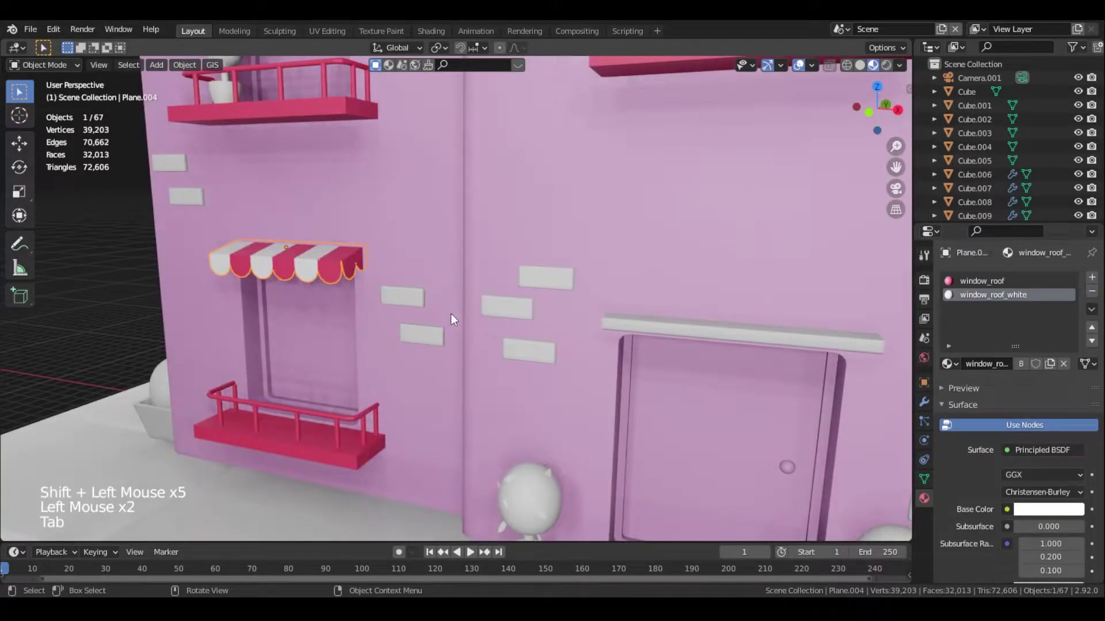
scroll(down, 3)
scroll(down, 3)
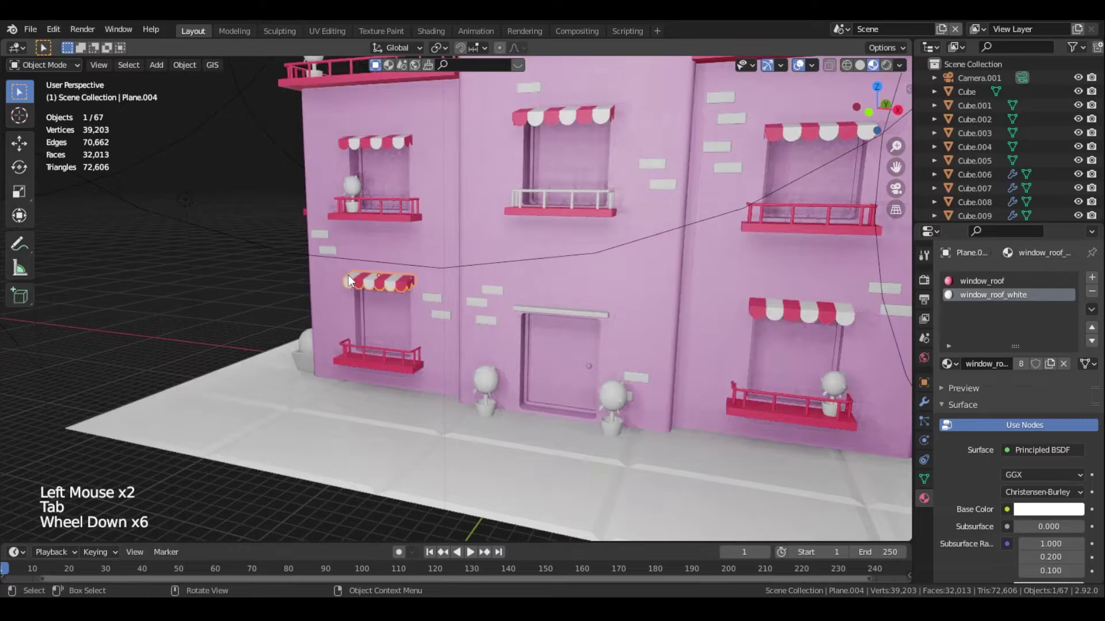
Orbit the building to find a remaining plain pink awning and enter Edit Mode on it
middle_click(353, 272)
scroll(down, 3)
middle_click(689, 232)
middle_click(592, 288)
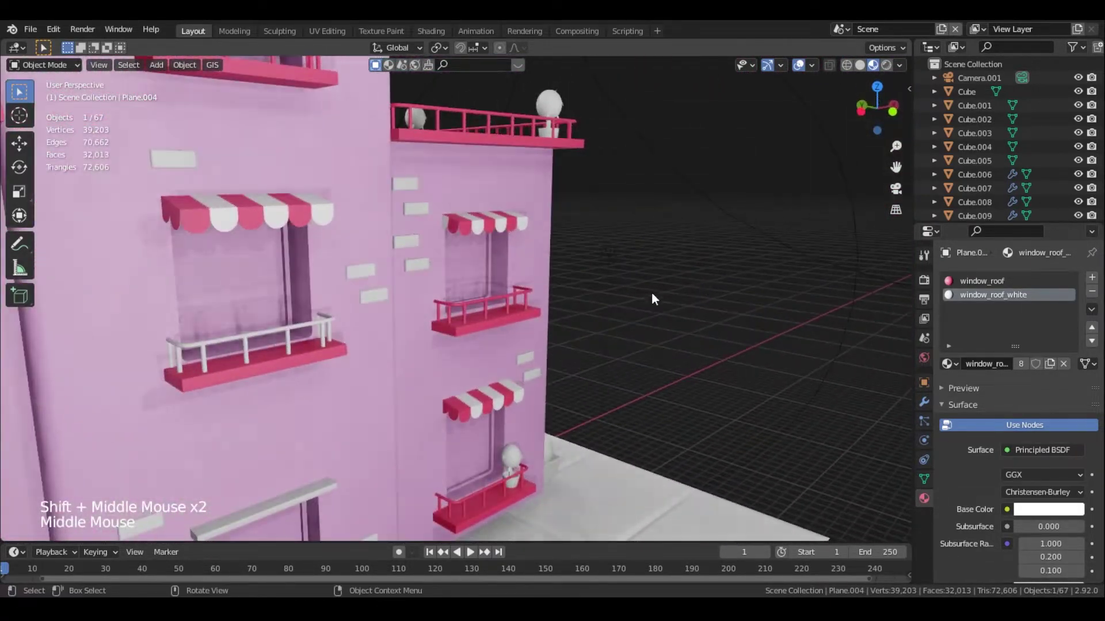
scroll(down, 3)
middle_click(373, 316)
scroll(up, 3)
click(315, 187)
key(Tab)
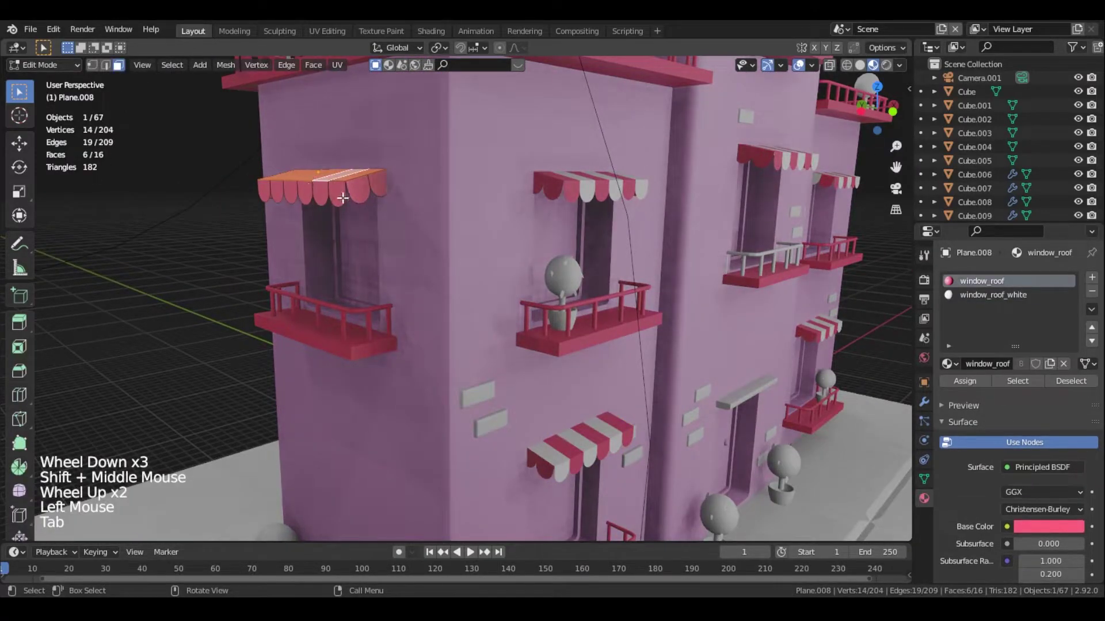
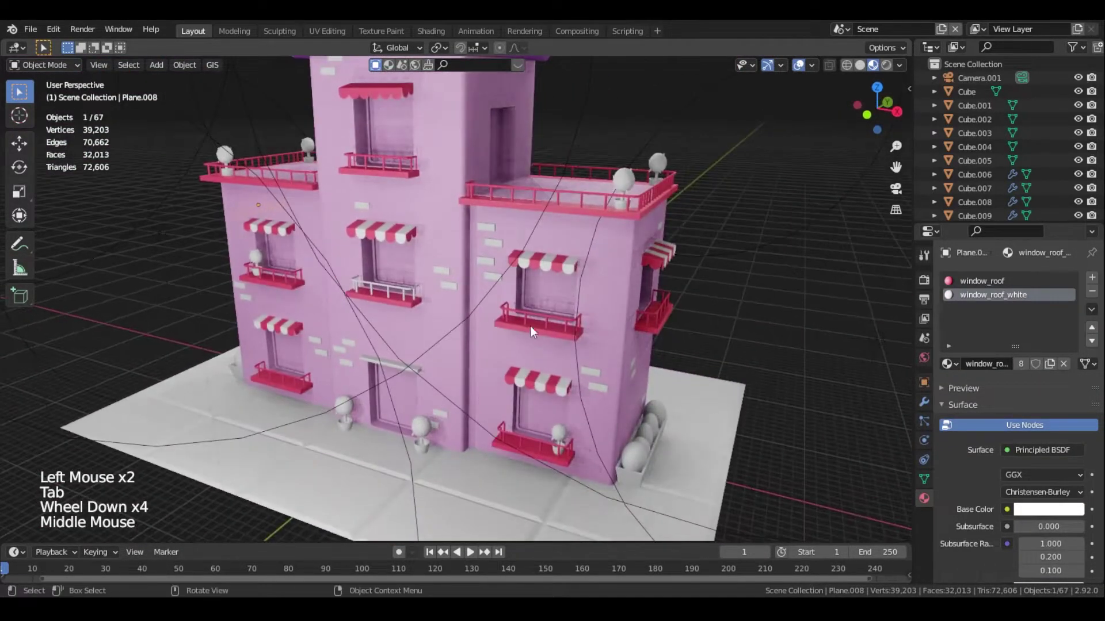
Give the middle balcony floor a new material slot with a tan Base Color
scroll(up, 3)
click(602, 351)
click(601, 354)
click(600, 354)
key(Tab)
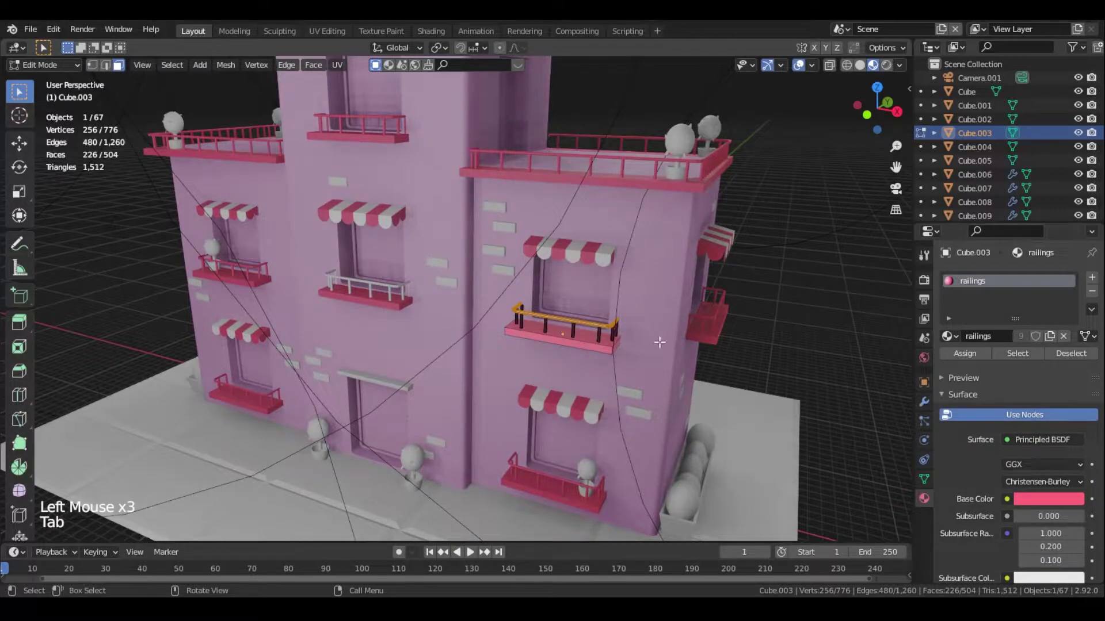
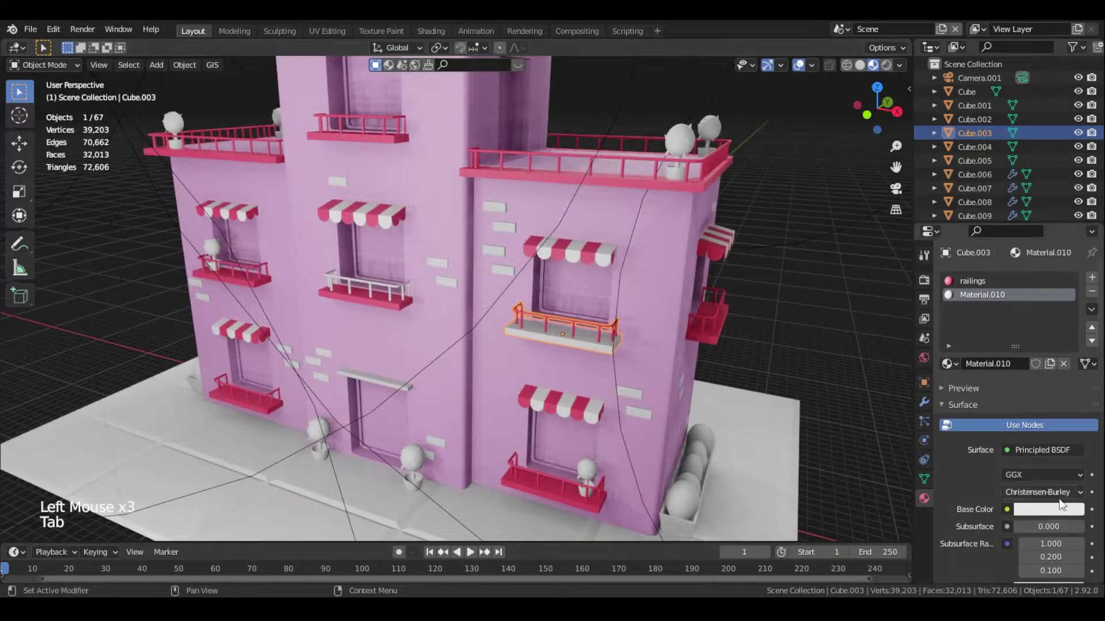
click(1063, 512)
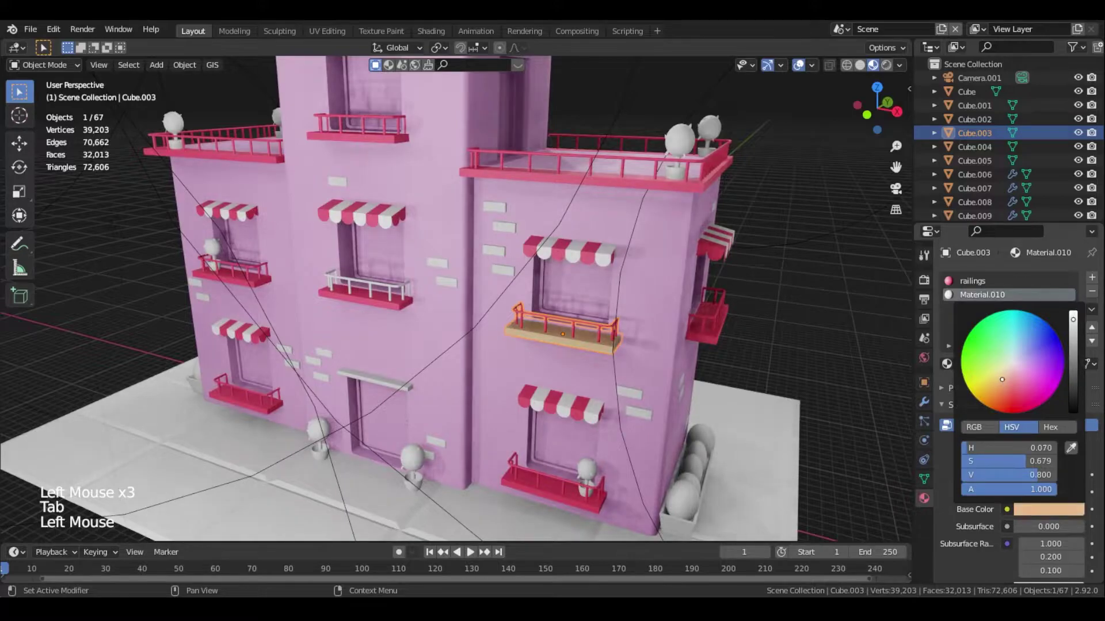
scroll(up, 3)
middle_click(676, 307)
scroll(up, 3)
click(1049, 519)
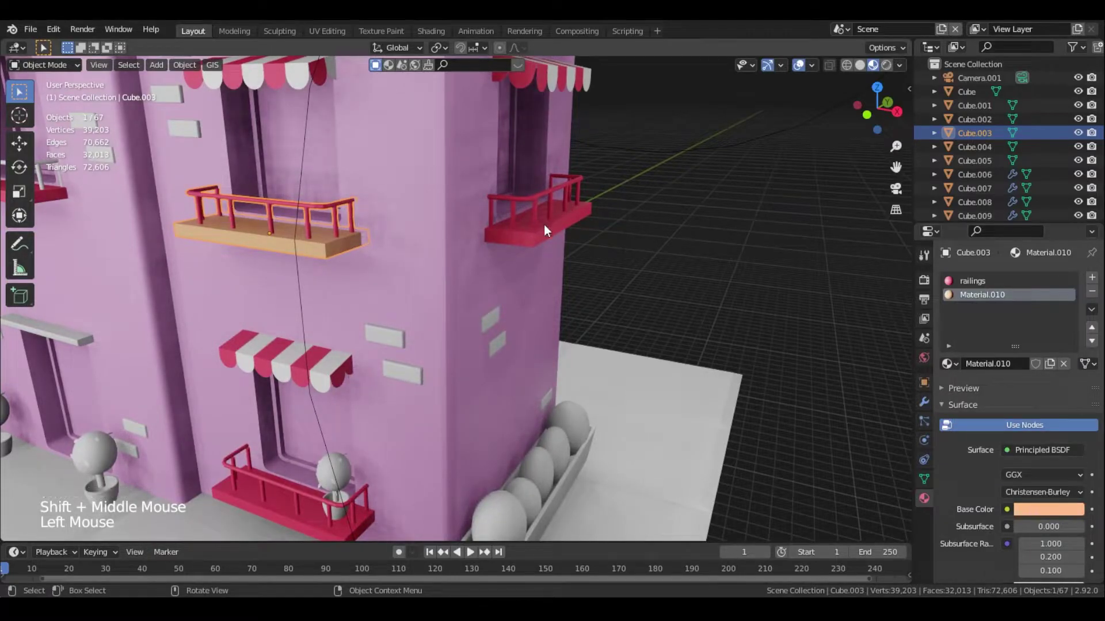
Lighten the railings material Base Color to a lighter pink via the side balcony railing
click(545, 229)
click(1061, 487)
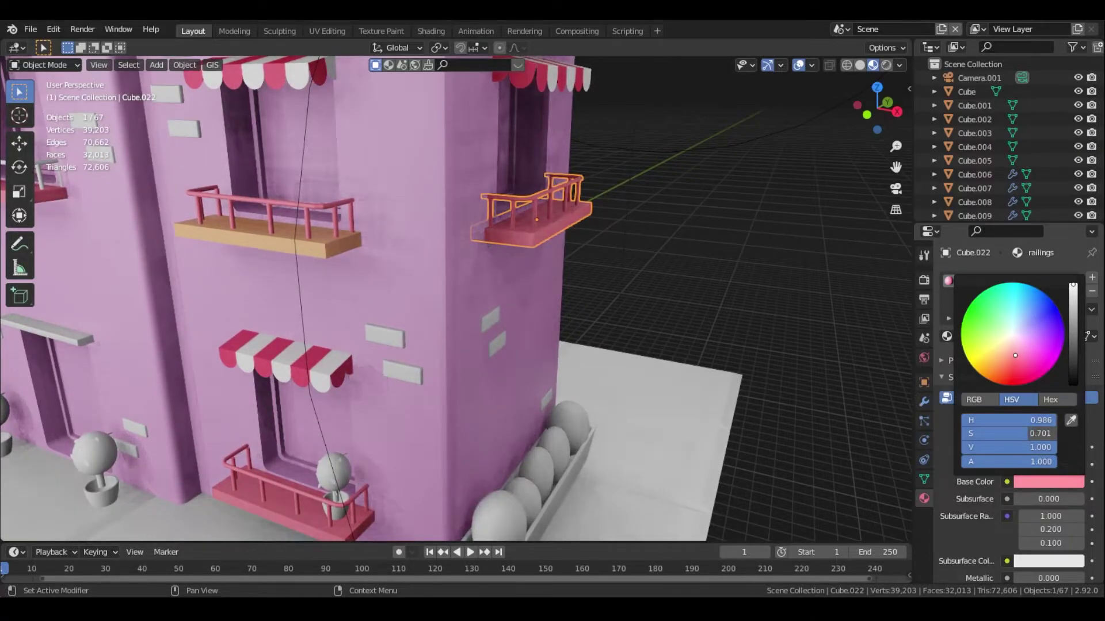
scroll(down, 3)
middle_click(450, 270)
scroll(up, 3)
click(509, 298)
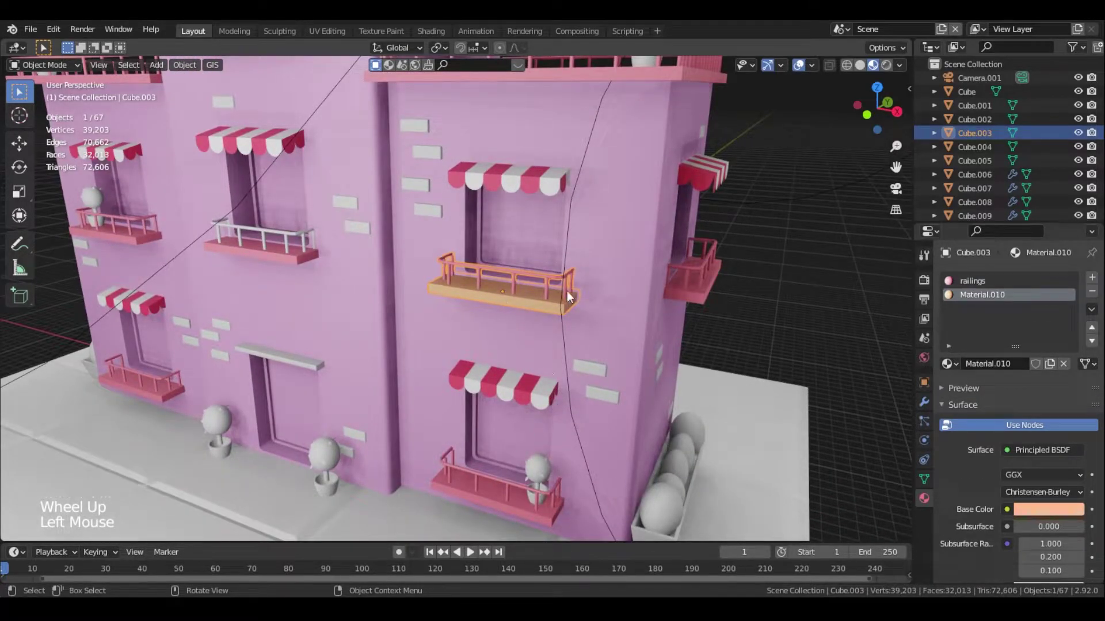
click(550, 278)
click(550, 277)
click(698, 283)
click(1052, 485)
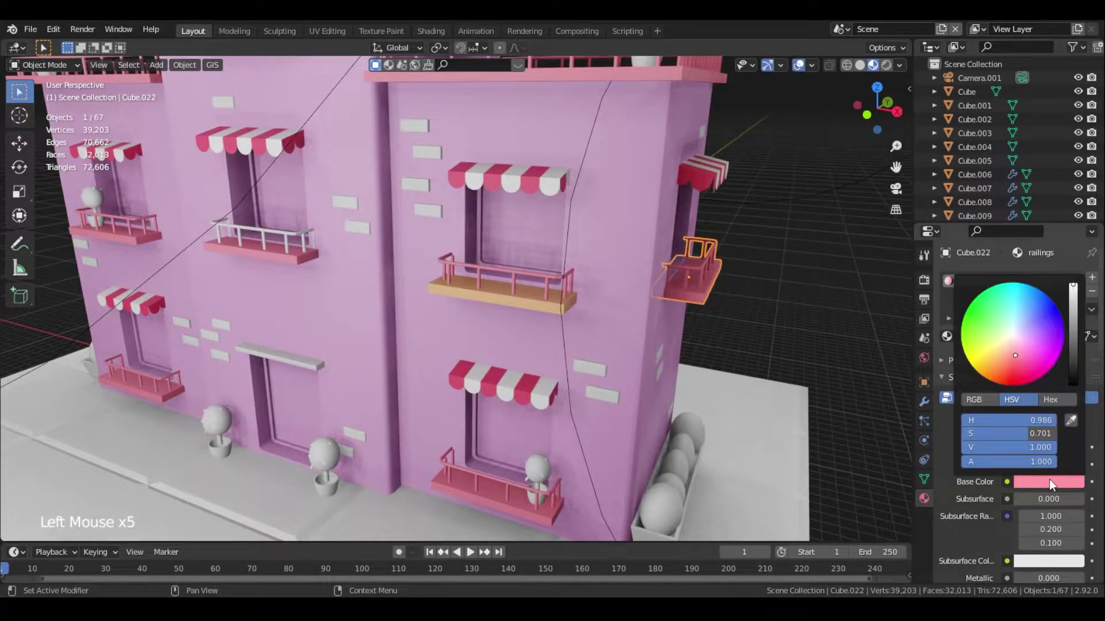
click(506, 515)
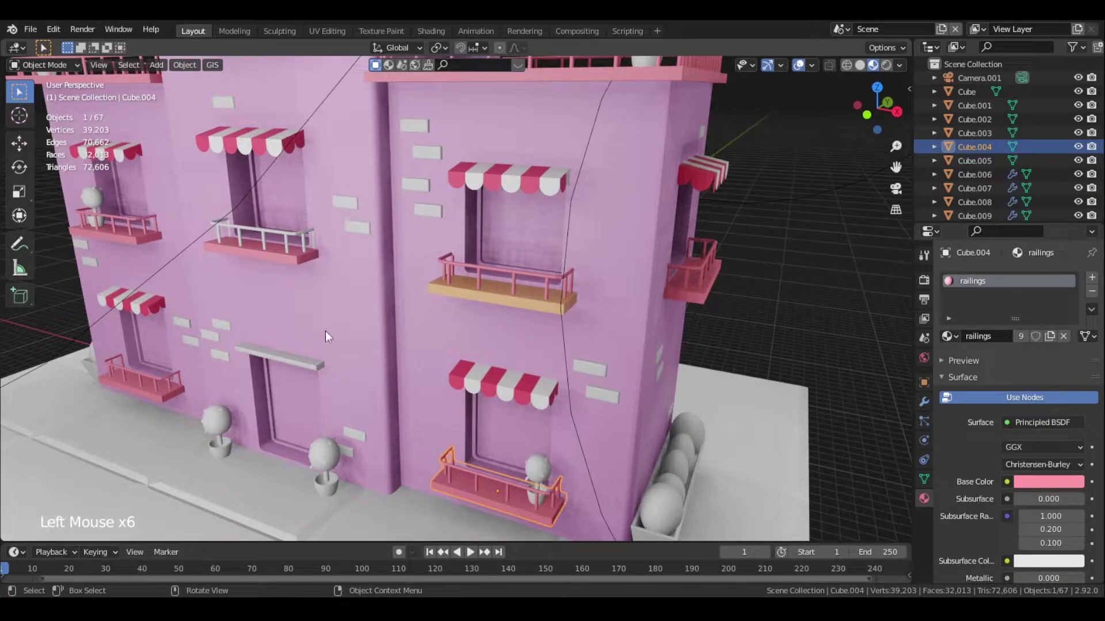
Select the lower and neighbouring balconies together
click(265, 250)
double_click(122, 231)
click(163, 397)
click(696, 277)
middle_click(567, 231)
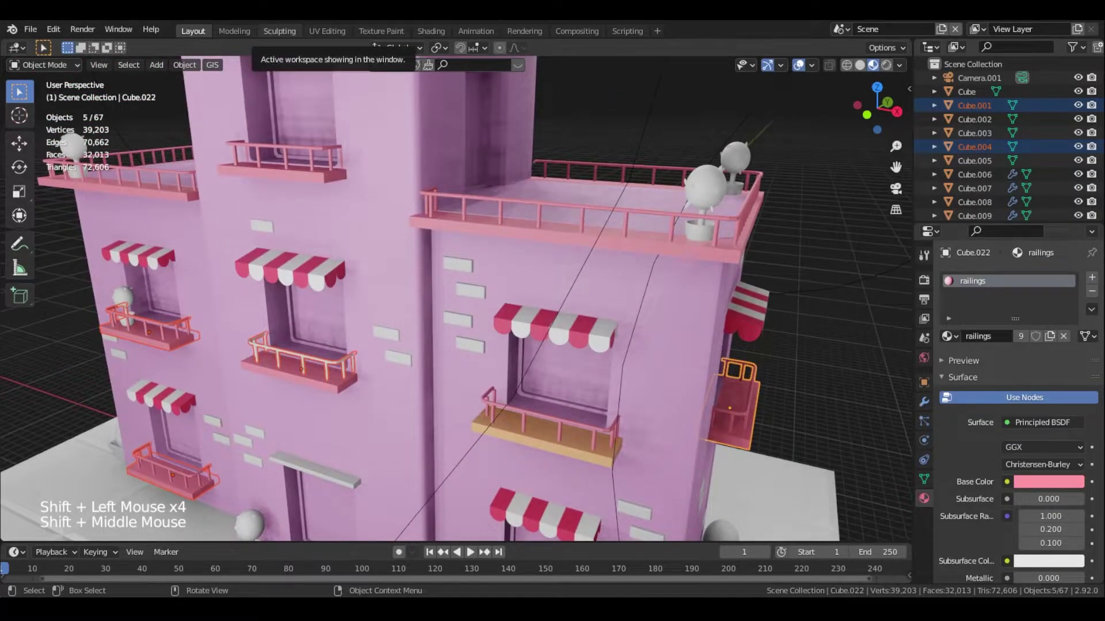
Select a balcony with the orange-floored Material.010 balcony and link materials via Ctrl+L
click(292, 170)
click(151, 193)
middle_click(219, 238)
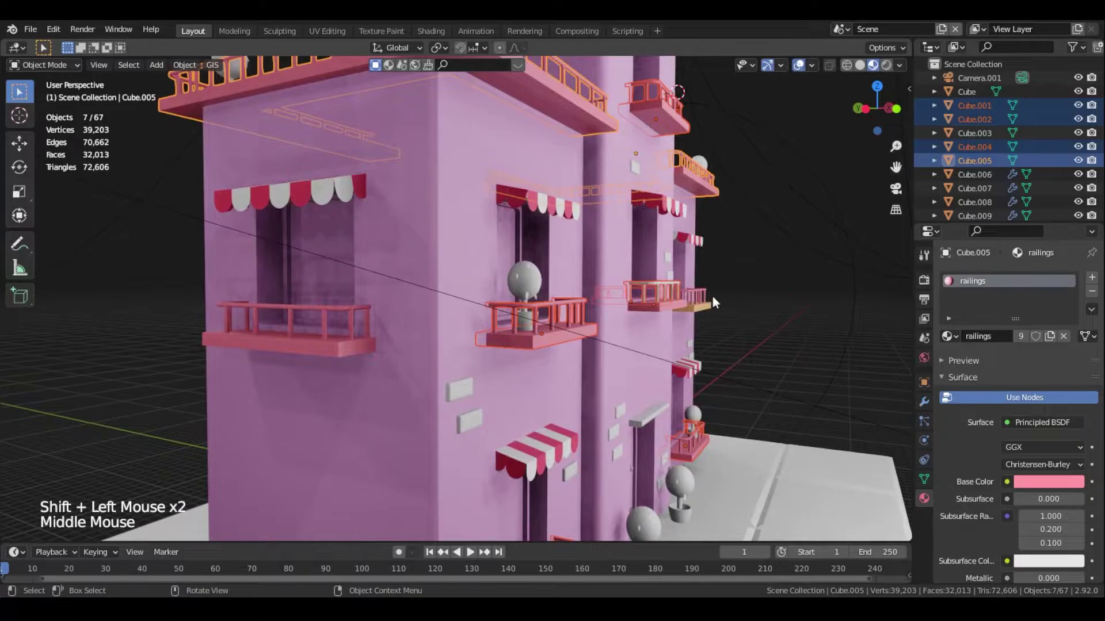
click(334, 340)
middle_click(676, 309)
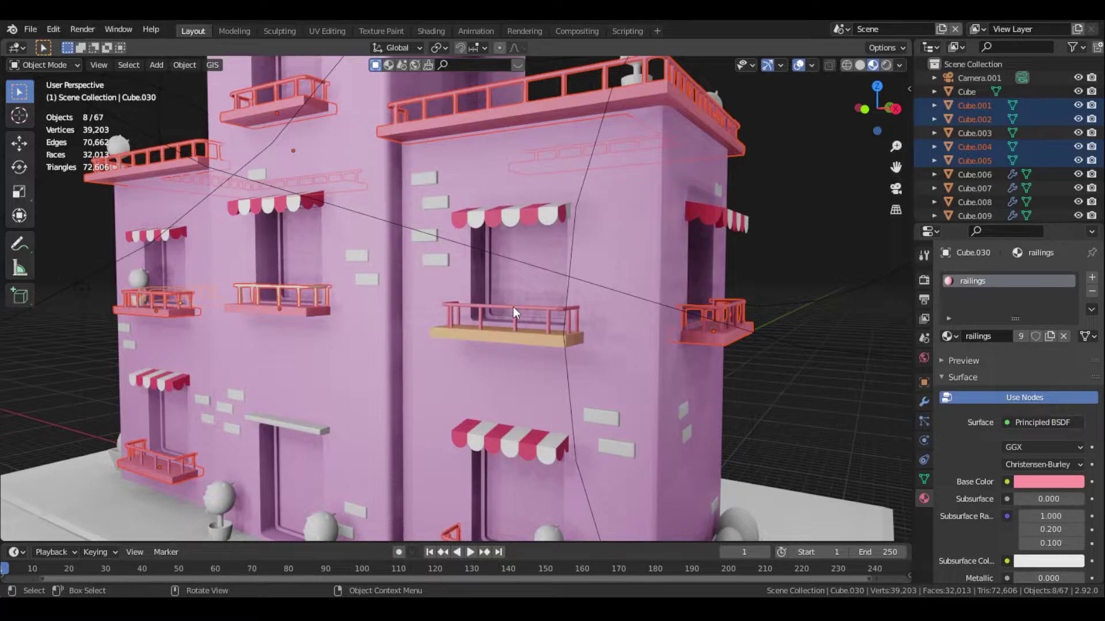
click(521, 334)
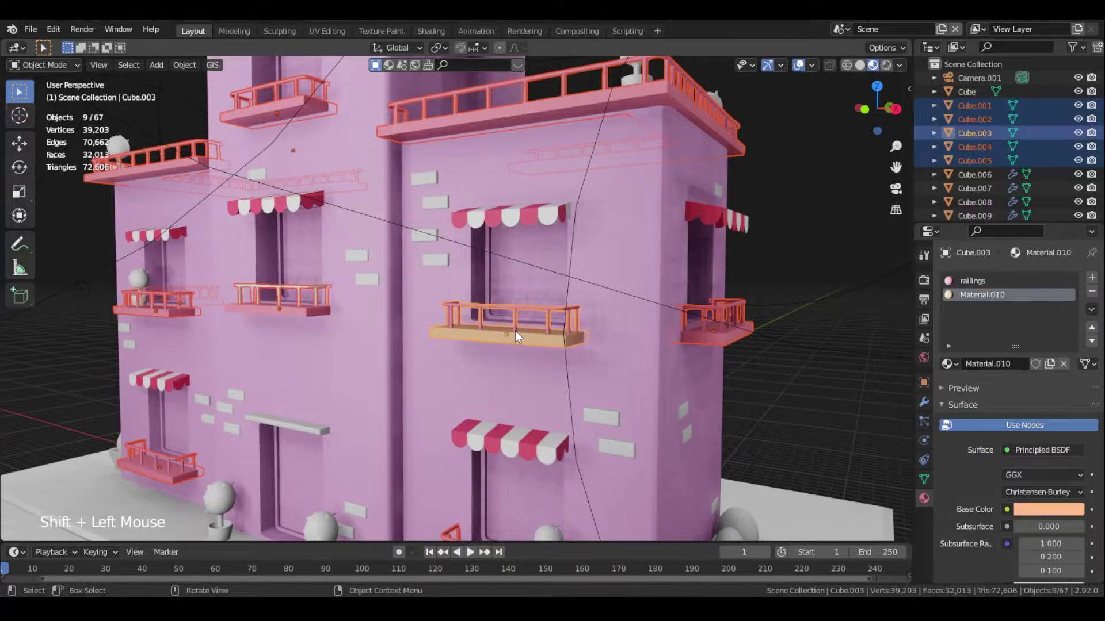
key(ctrl+l)
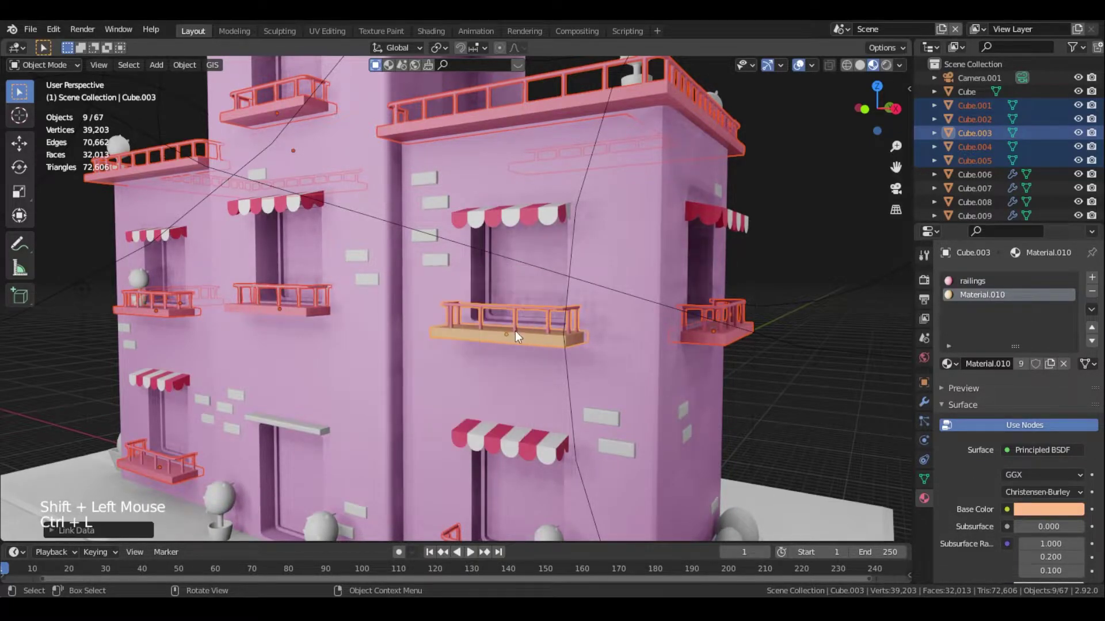
Reselect the left balcony with the orange balcony active, copy its material slots, then frame the left balcony
click(286, 317)
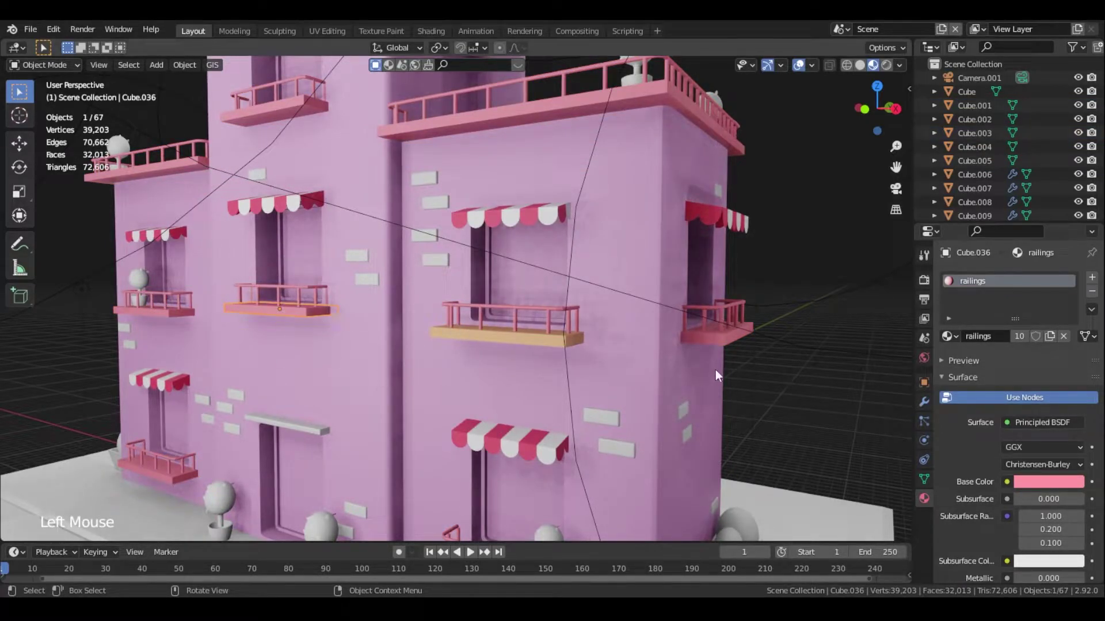
click(717, 349)
click(298, 311)
click(534, 332)
double_click(534, 332)
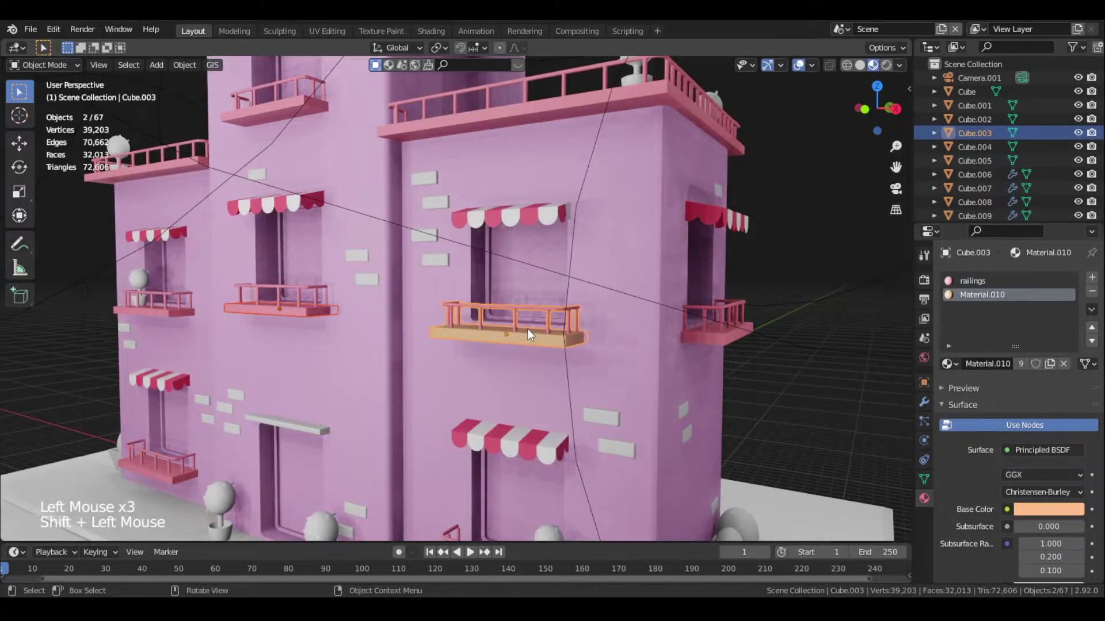
key(ctrl+l)
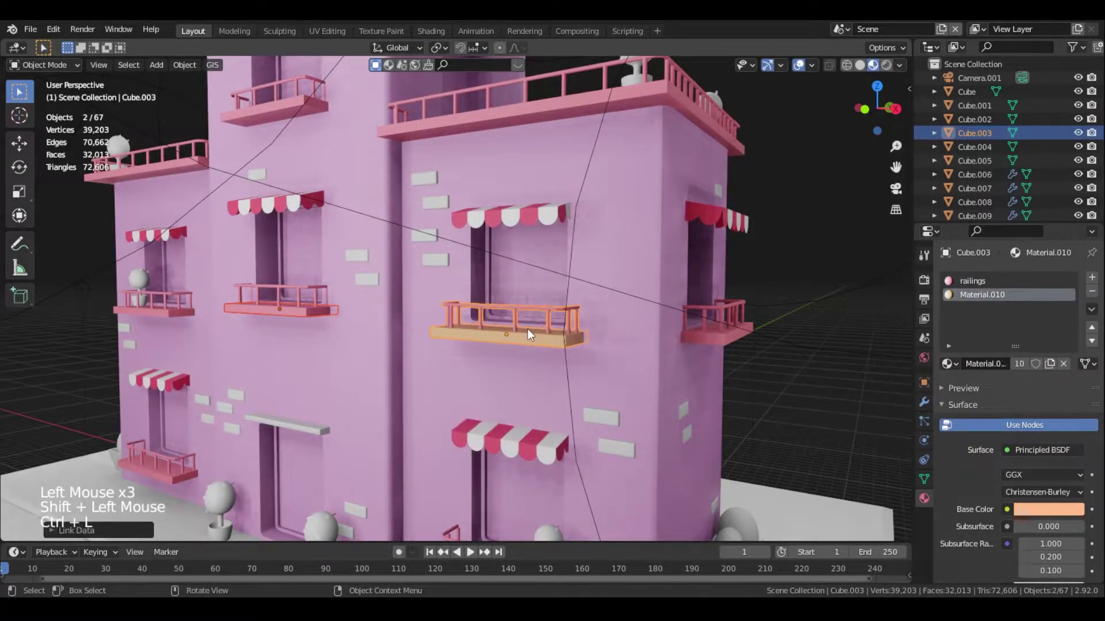
click(295, 316)
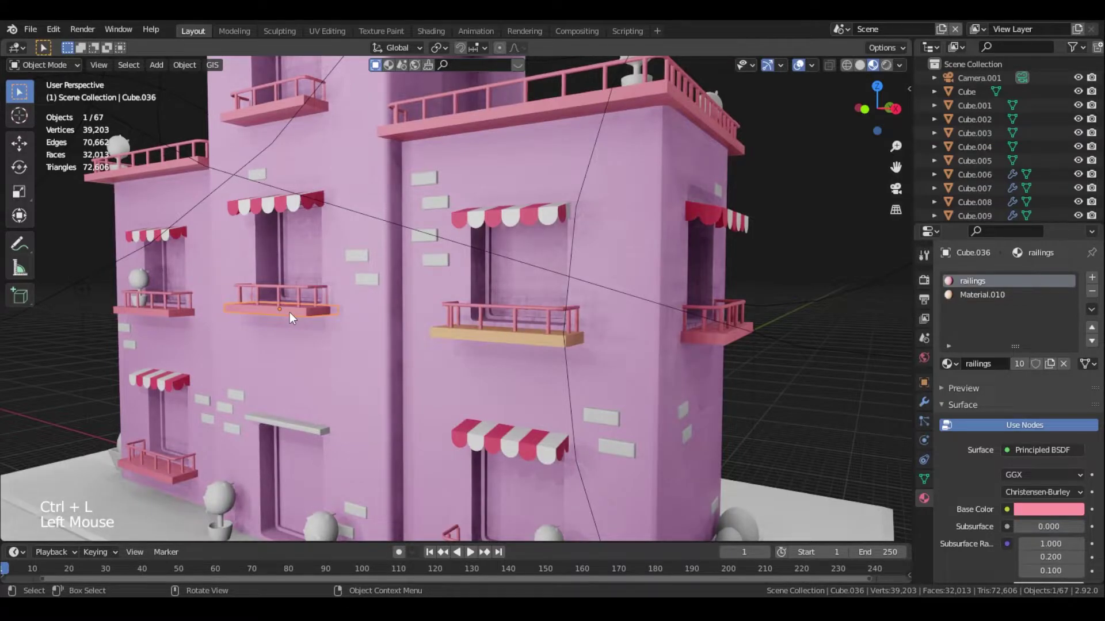
key(KP_Decimal)
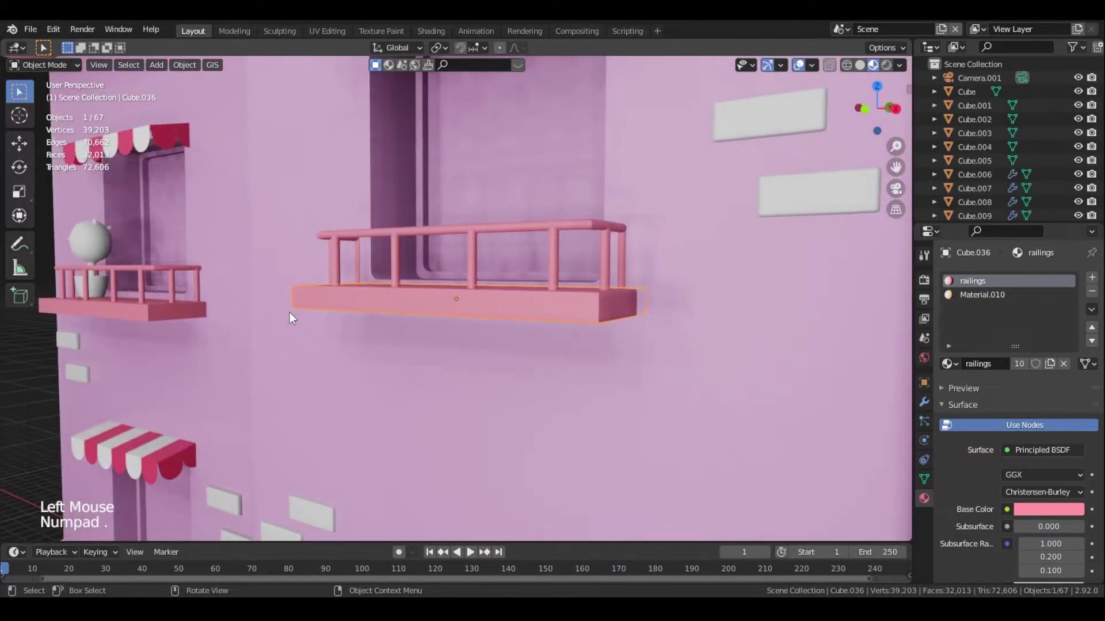
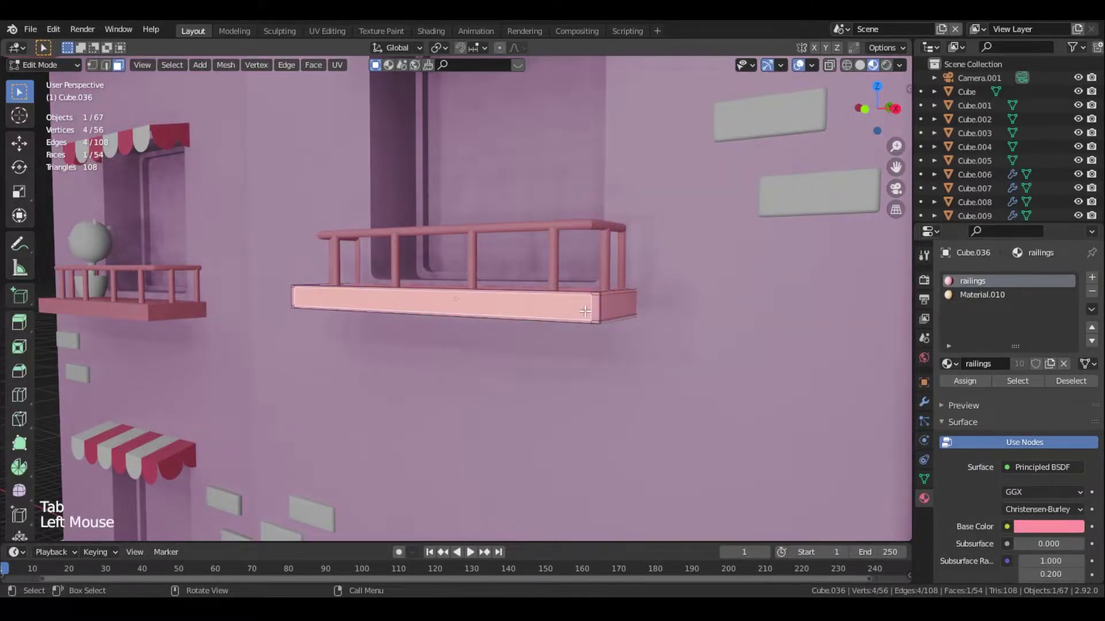
Assign Material.010 to the framed balcony's floor faces, keeping railings pink
key(l)
click(992, 304)
click(958, 384)
key(Tab)
scroll(down, 3)
scroll(down, 3)
middle_click(581, 338)
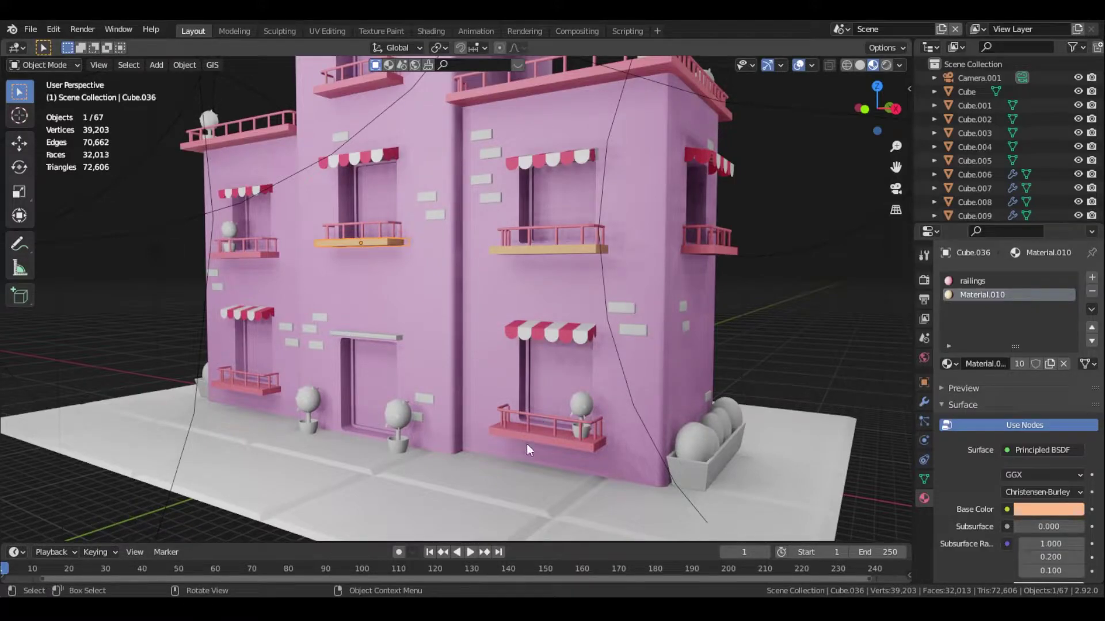
Assign the orange Material.010 to the lower front balcony's floor faces
click(539, 437)
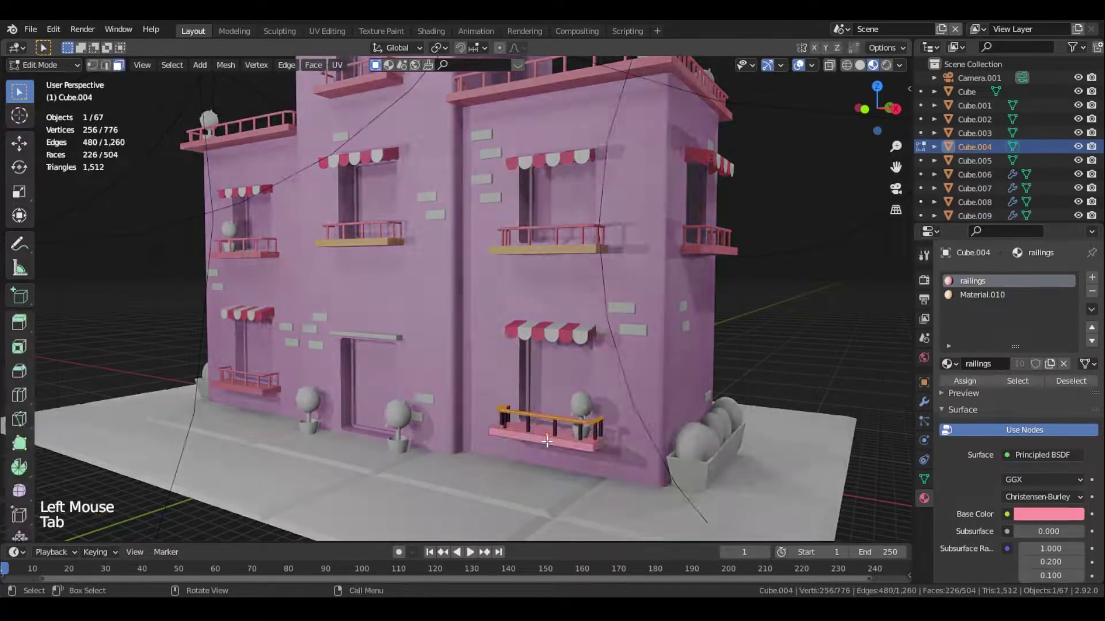
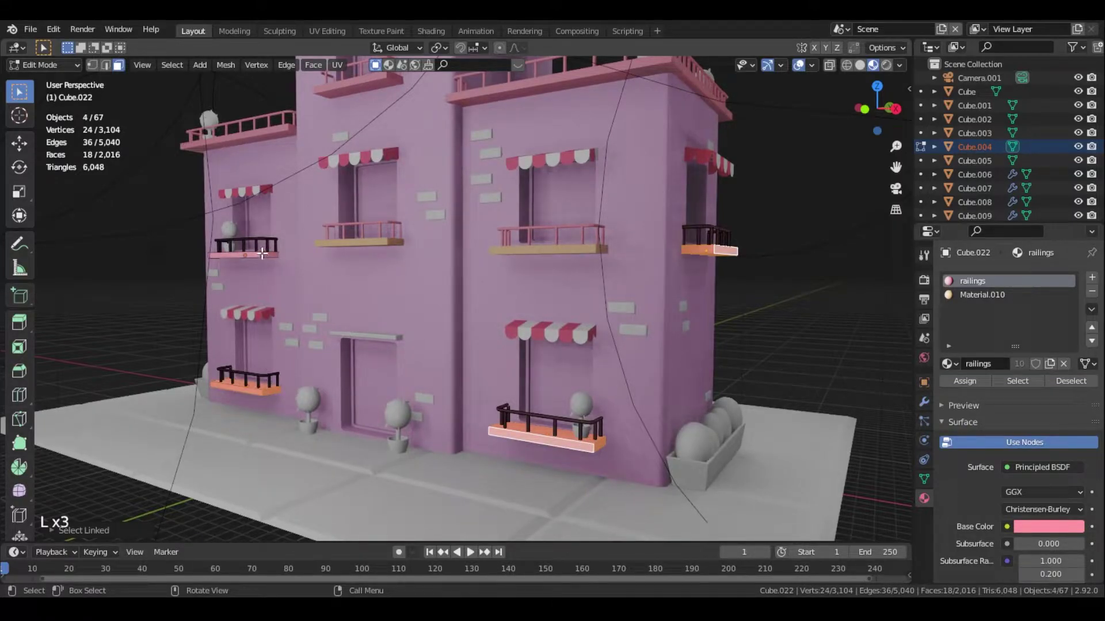
click(1011, 299)
click(963, 387)
key(Tab)
Assign Material.010 to the side balcony's floor faces, then select the top terrace railing
middle_click(572, 366)
click(149, 272)
key(Tab)
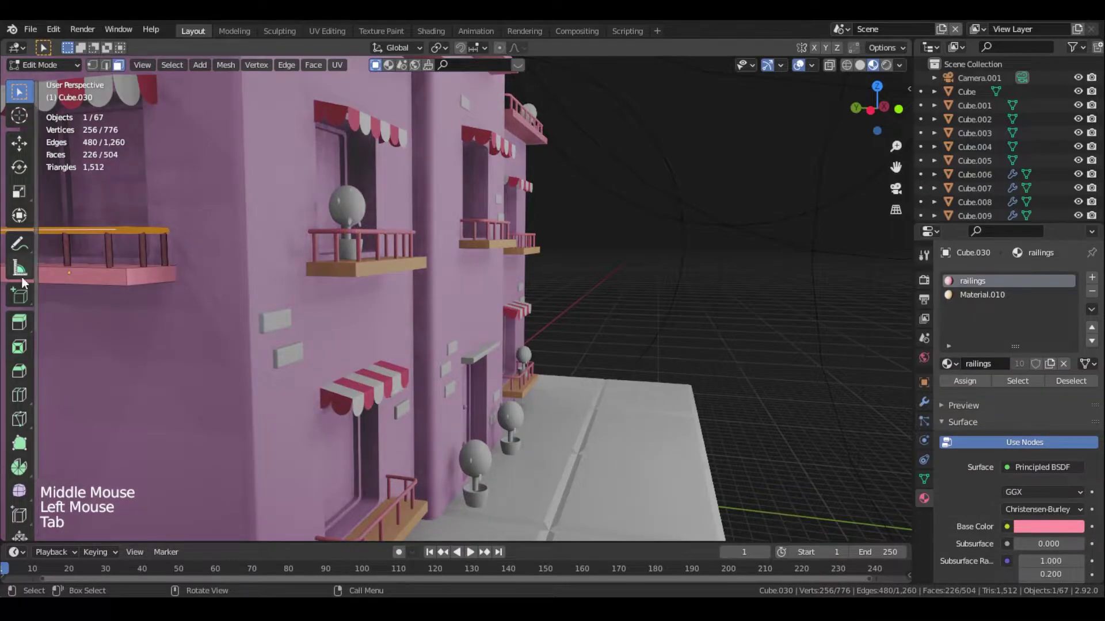
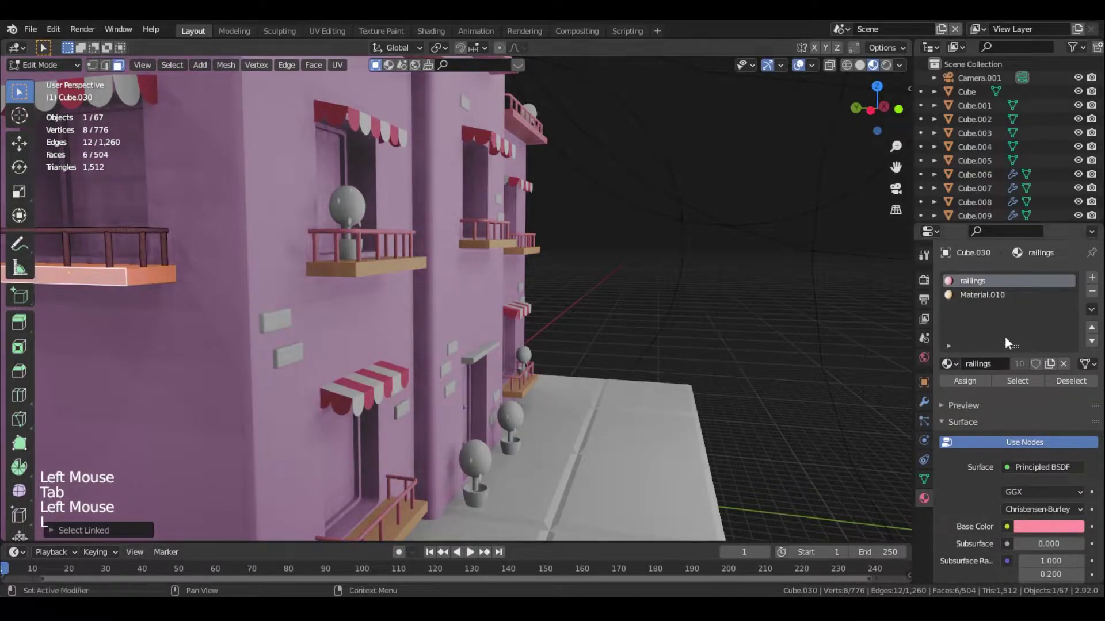
click(982, 298)
click(969, 392)
key(Tab)
scroll(down, 3)
middle_click(501, 302)
scroll(up, 3)
click(383, 234)
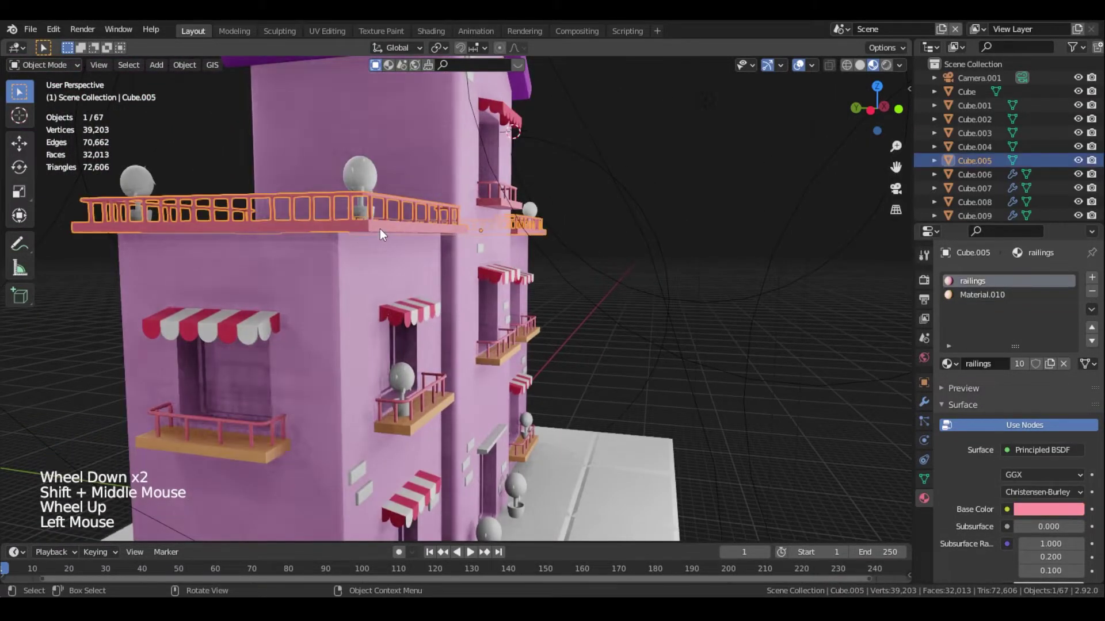
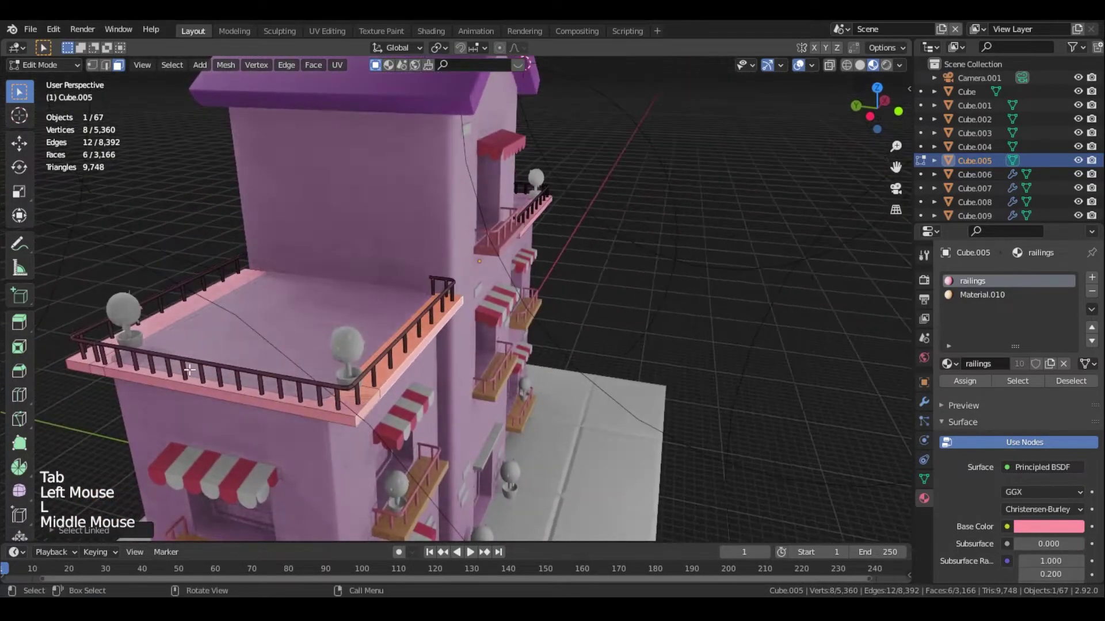
Select the top terrace floor edges and assign the orange Material.010 to them
key(l)
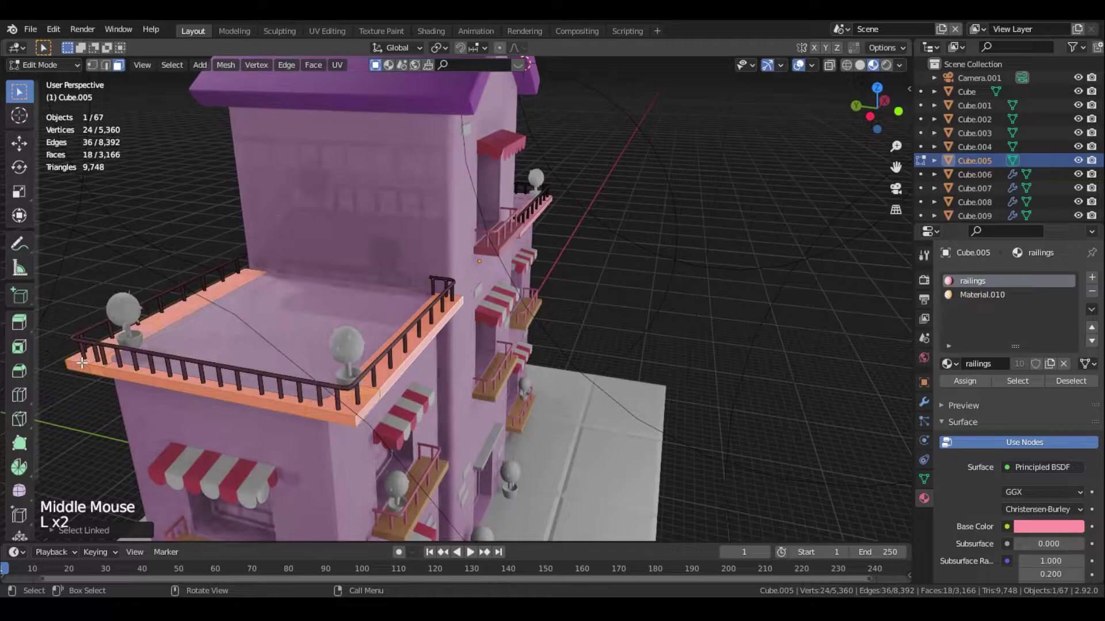
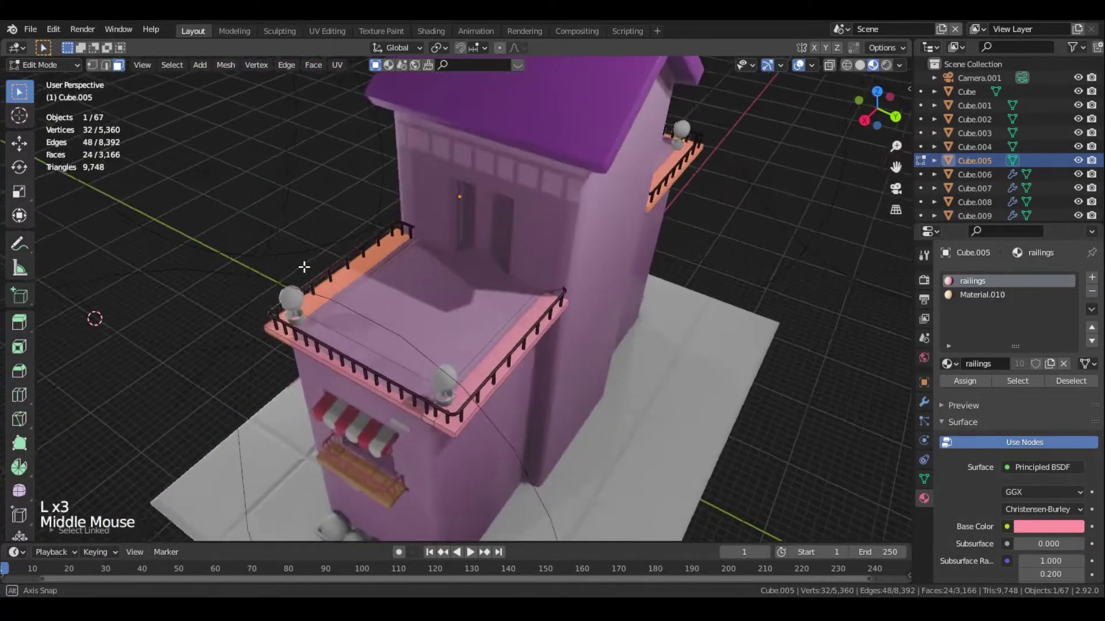
key(l)
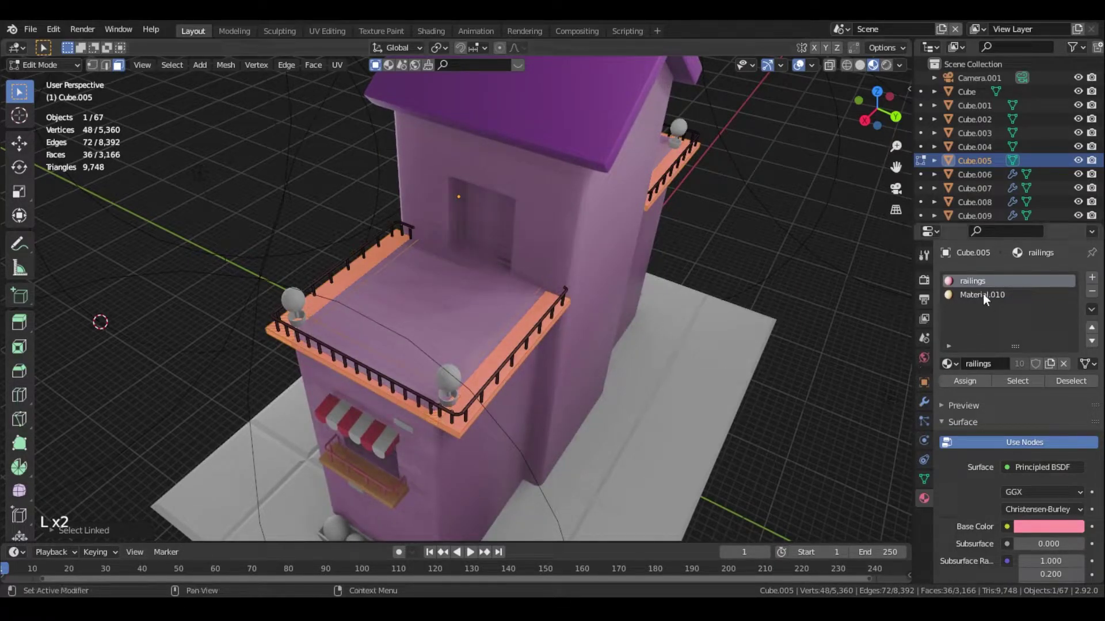
click(990, 291)
click(985, 290)
click(987, 298)
click(968, 384)
key(Tab)
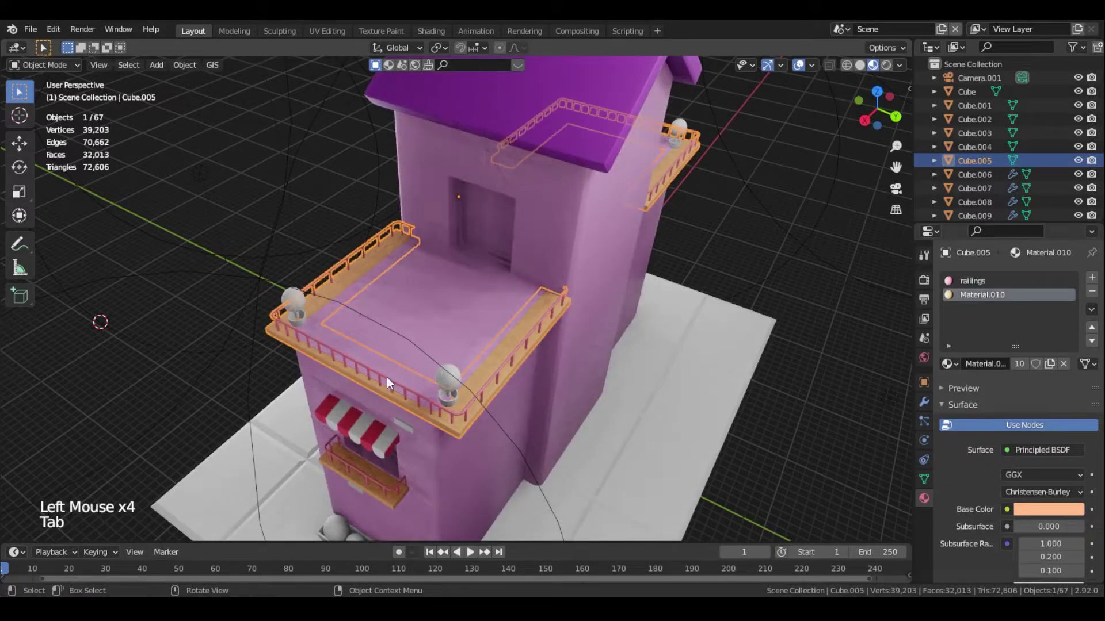
Give the ledge above the door the awning's pink material from the material dropdown
middle_click(399, 373)
scroll(down, 3)
middle_click(711, 379)
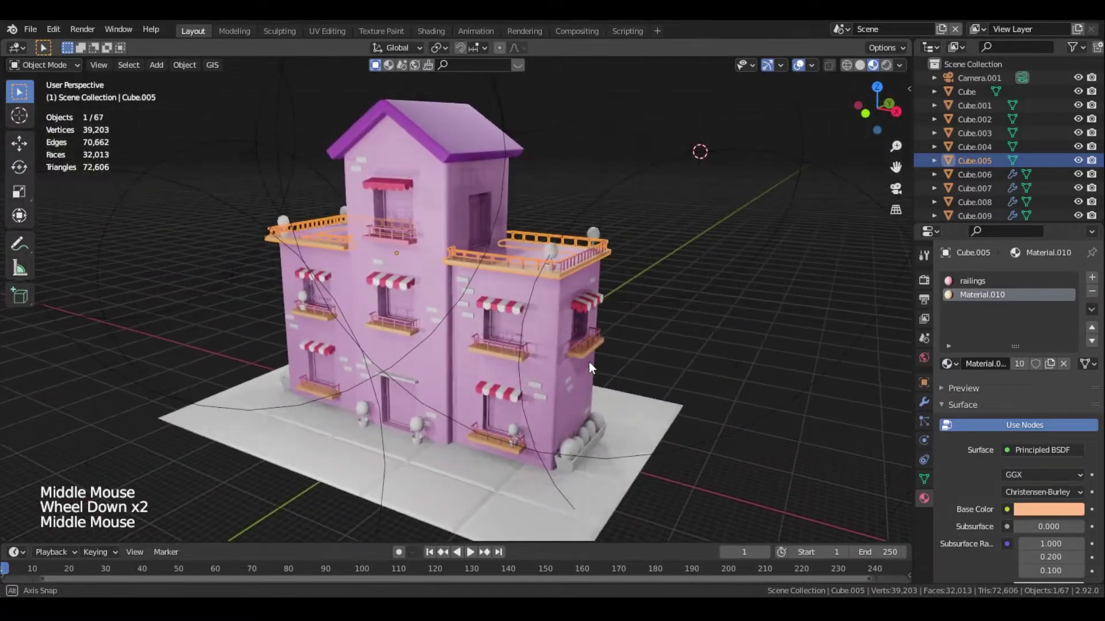
middle_click(610, 384)
scroll(up, 3)
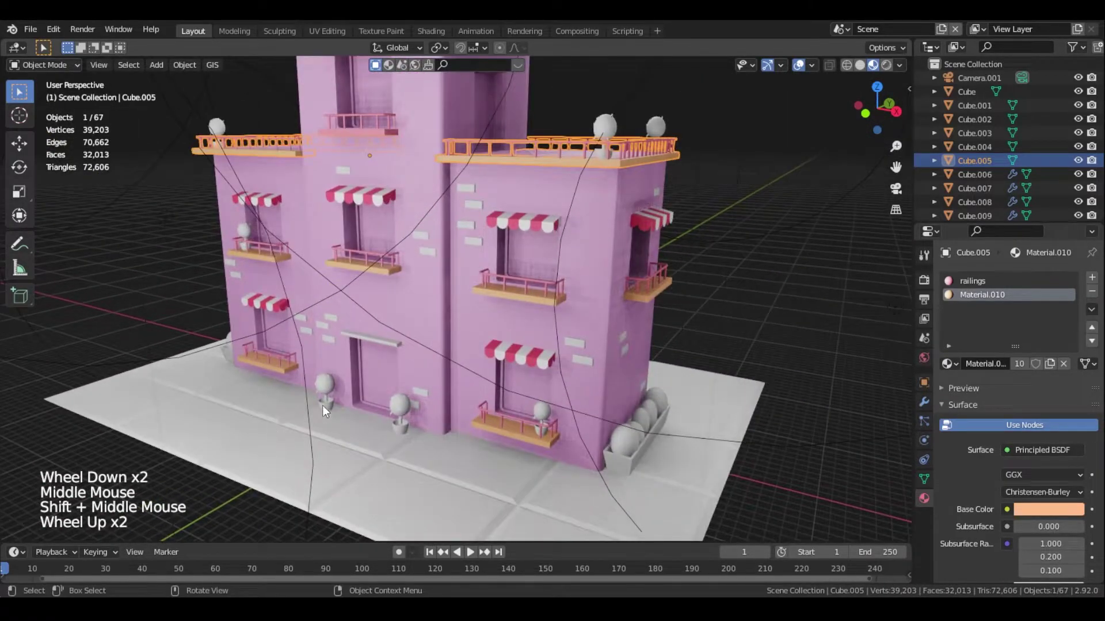
click(384, 347)
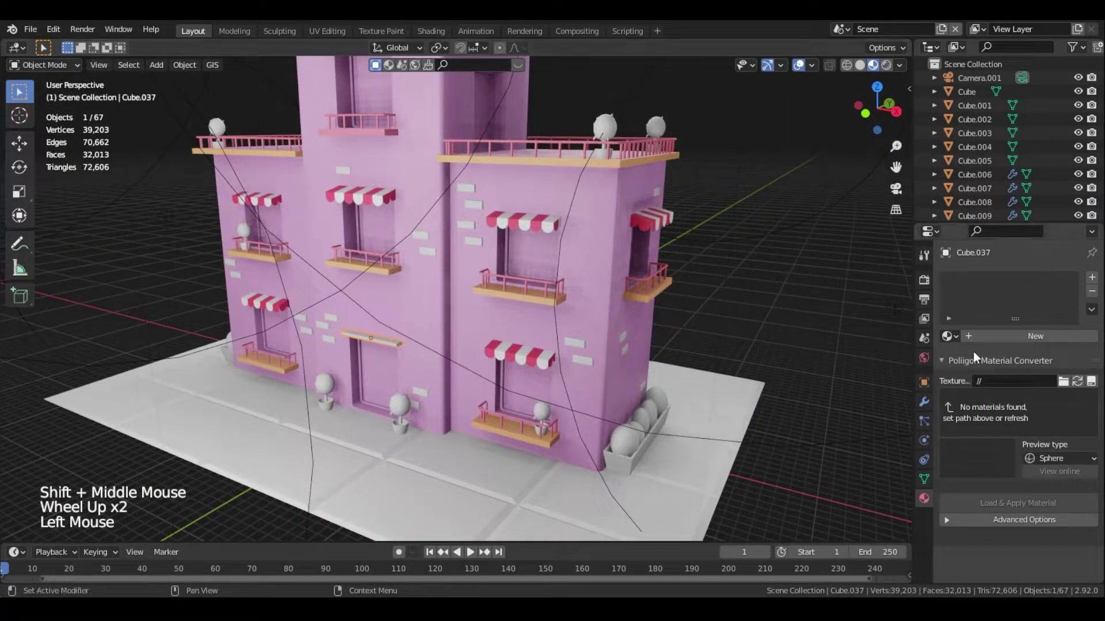
click(956, 338)
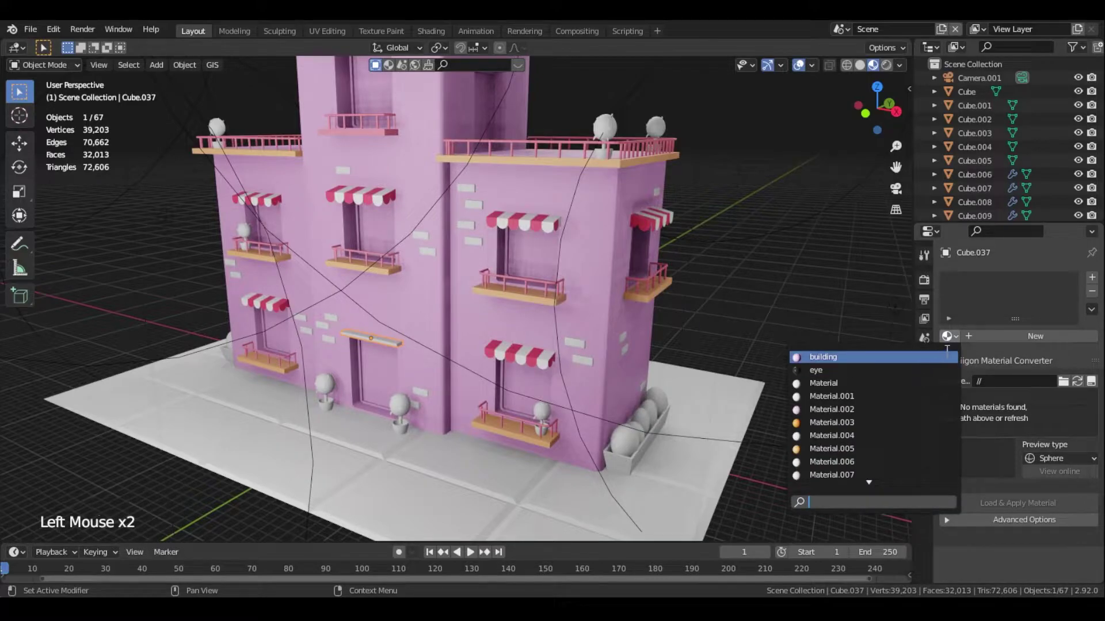
click(541, 302)
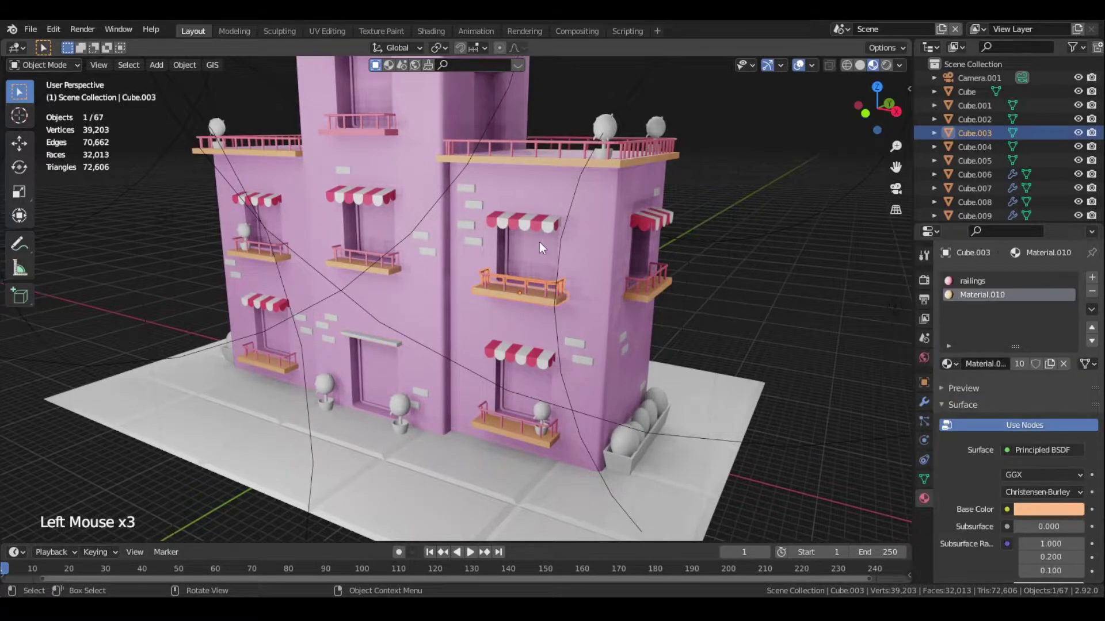
click(540, 227)
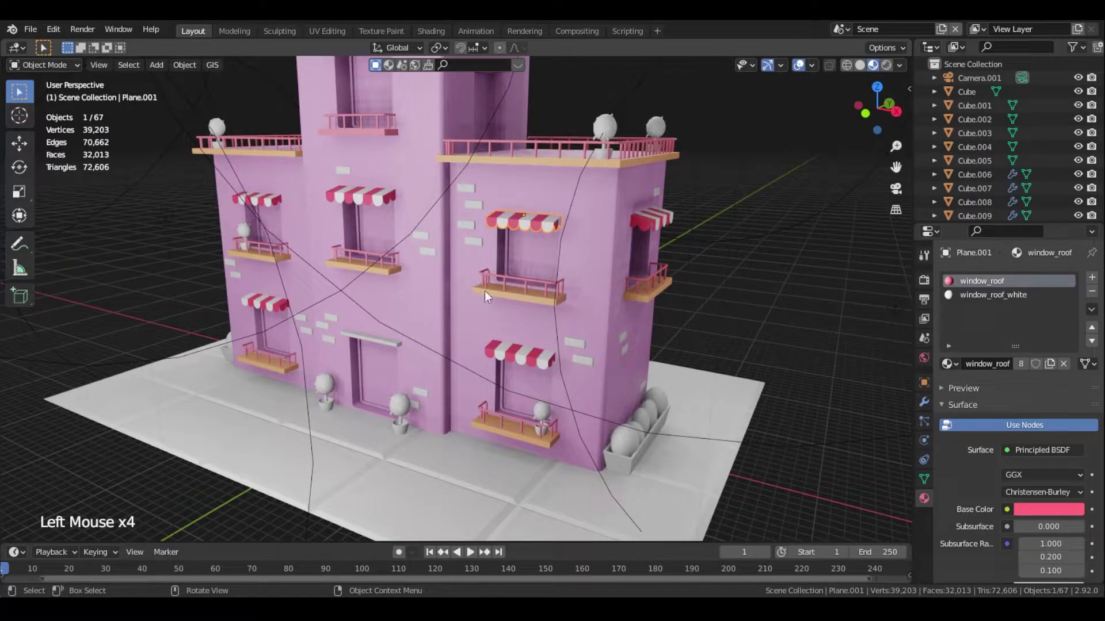
click(386, 348)
click(949, 333)
click(957, 337)
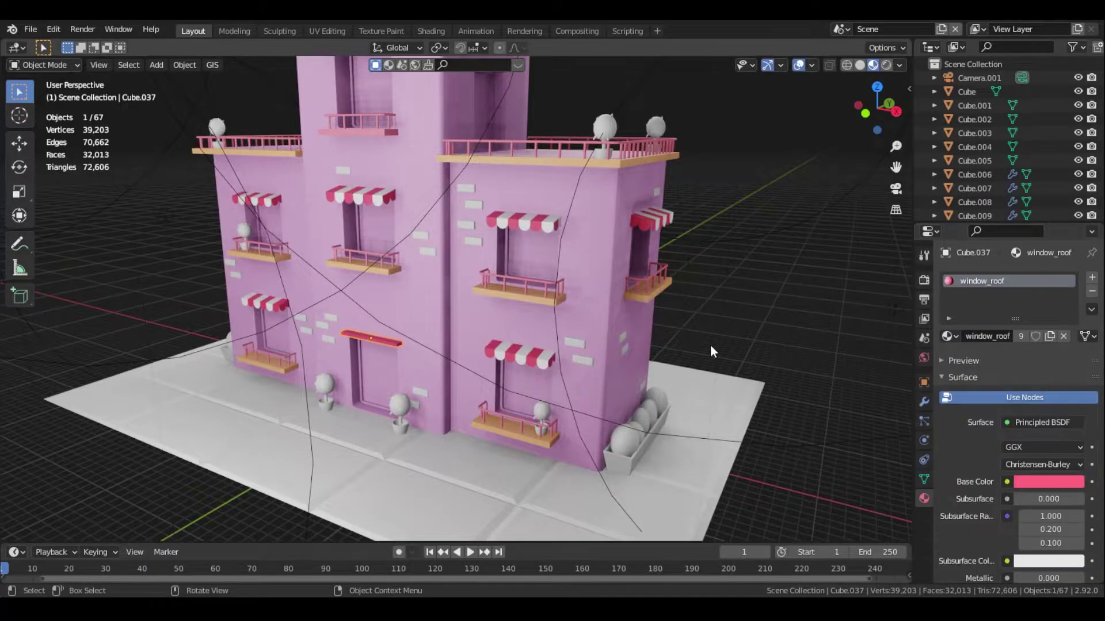
Preview the building without overlays and inspect a small wall brick's material
click(731, 331)
click(490, 293)
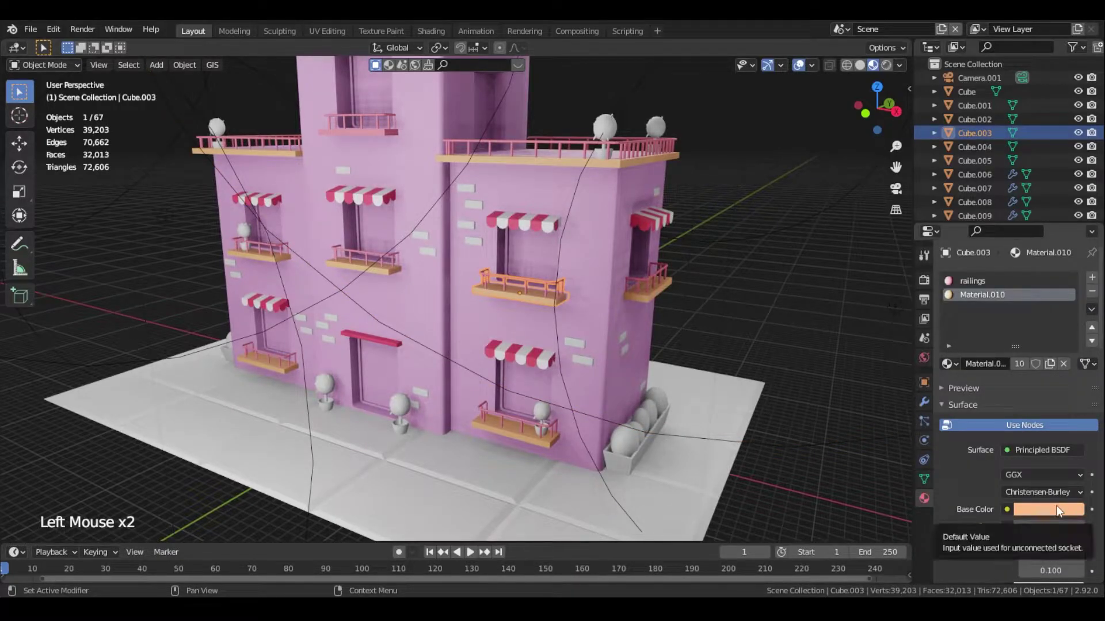
click(804, 67)
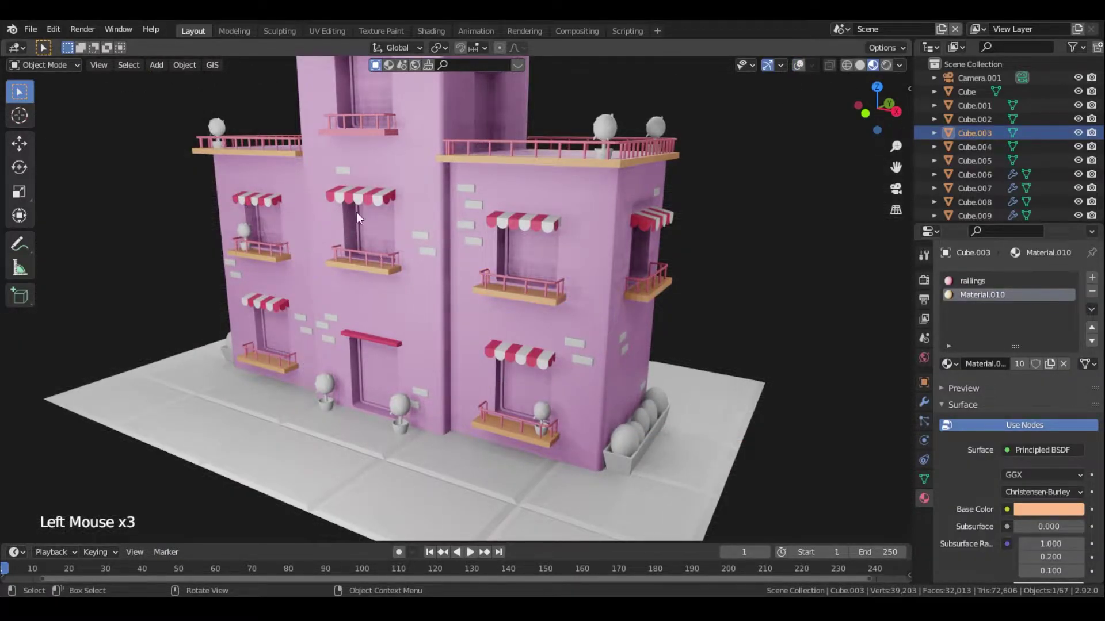
click(468, 188)
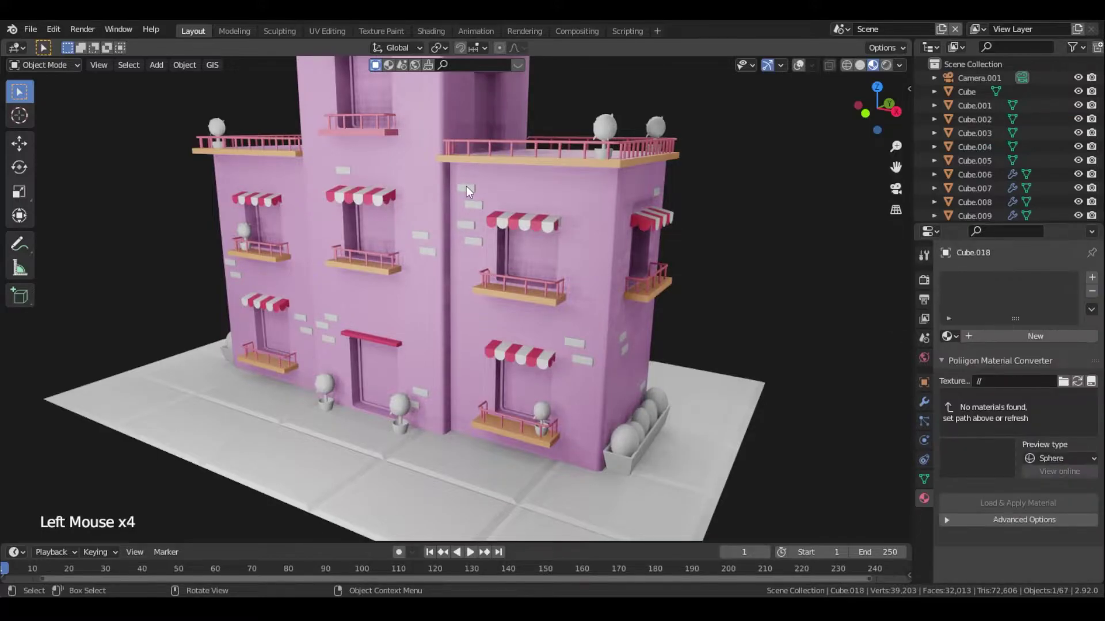
click(806, 64)
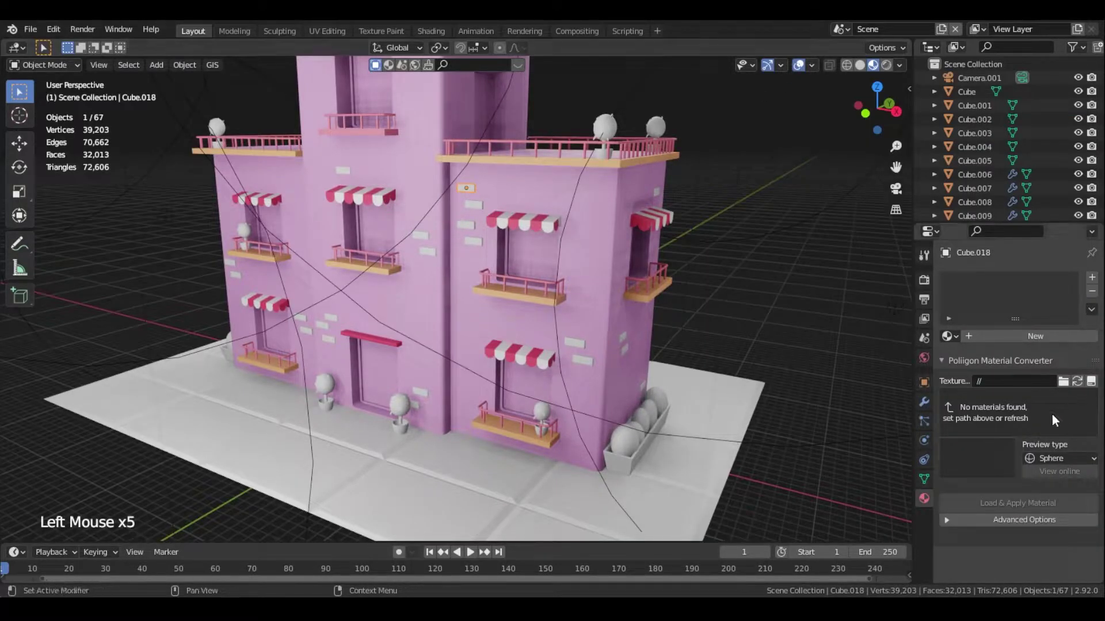
click(959, 340)
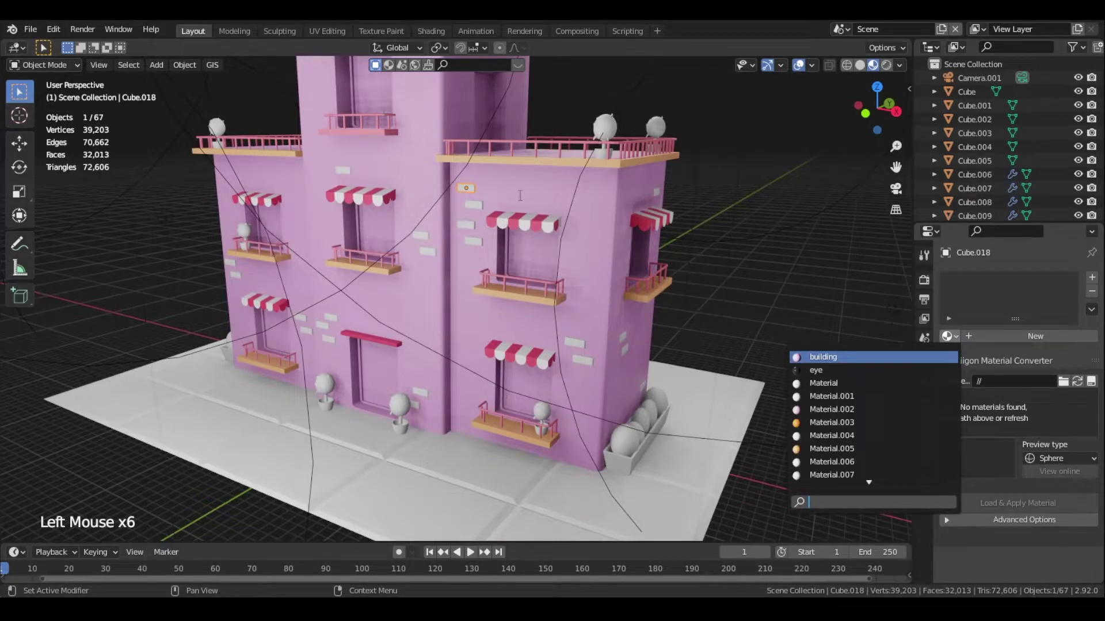
Rename the railing's second material railing_base and apply the railing materials to another railing
click(537, 151)
click(537, 147)
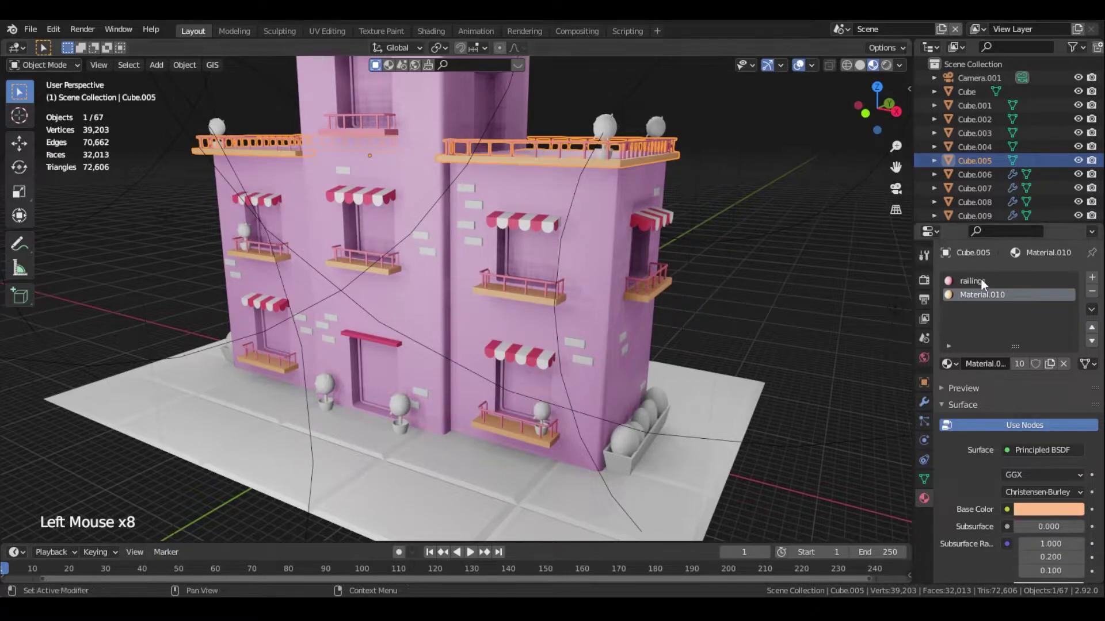
double_click(984, 298)
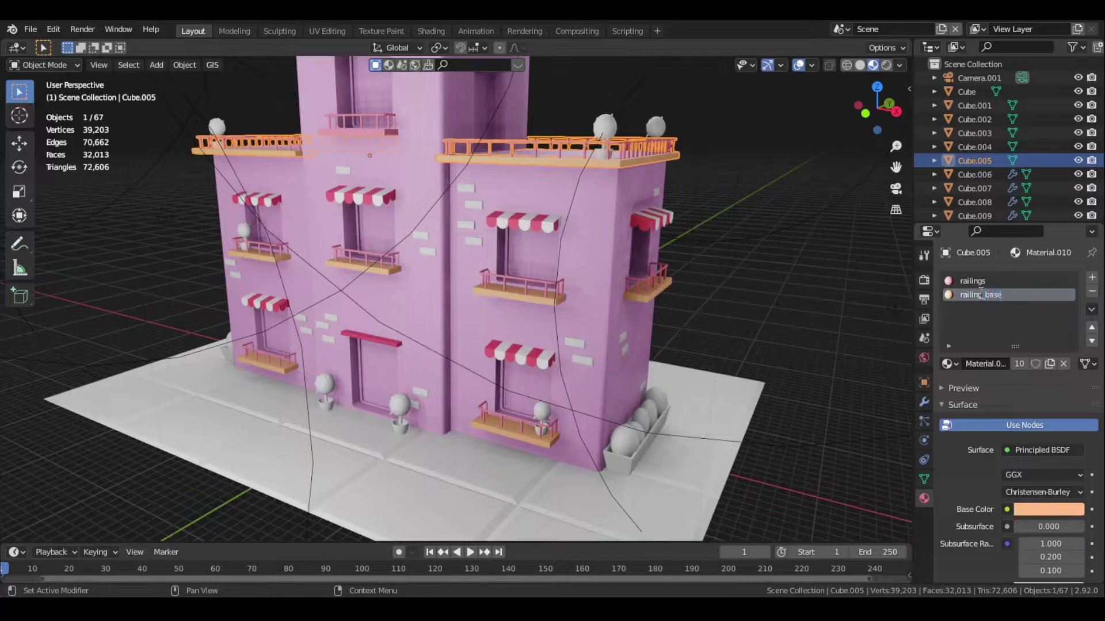
click(539, 221)
click(467, 192)
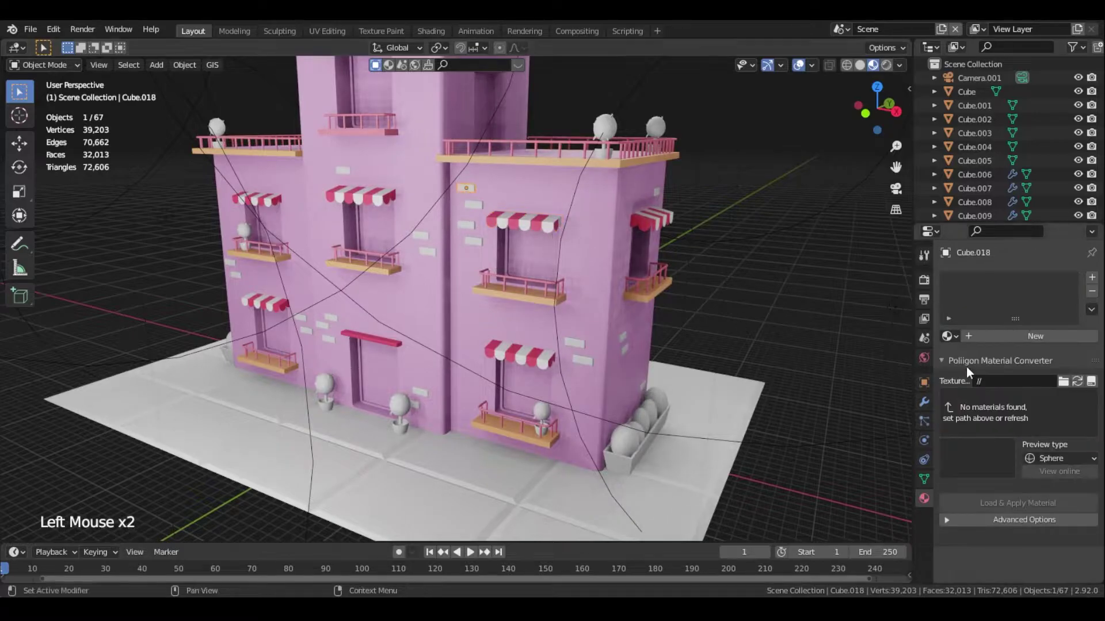
click(959, 337)
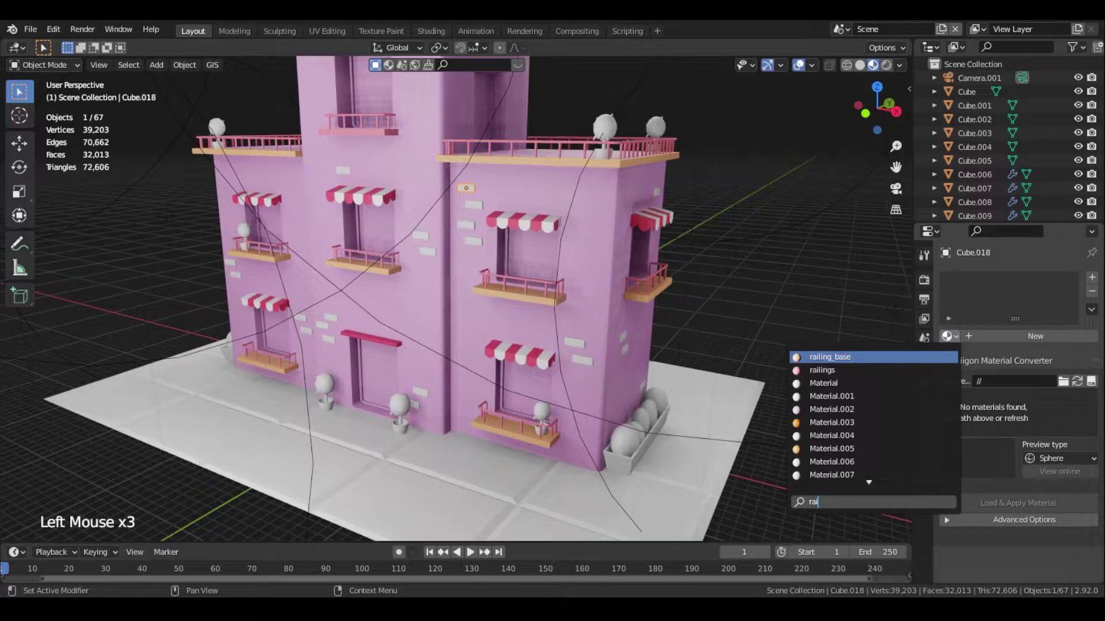
click(474, 202)
middle_click(531, 247)
click(564, 89)
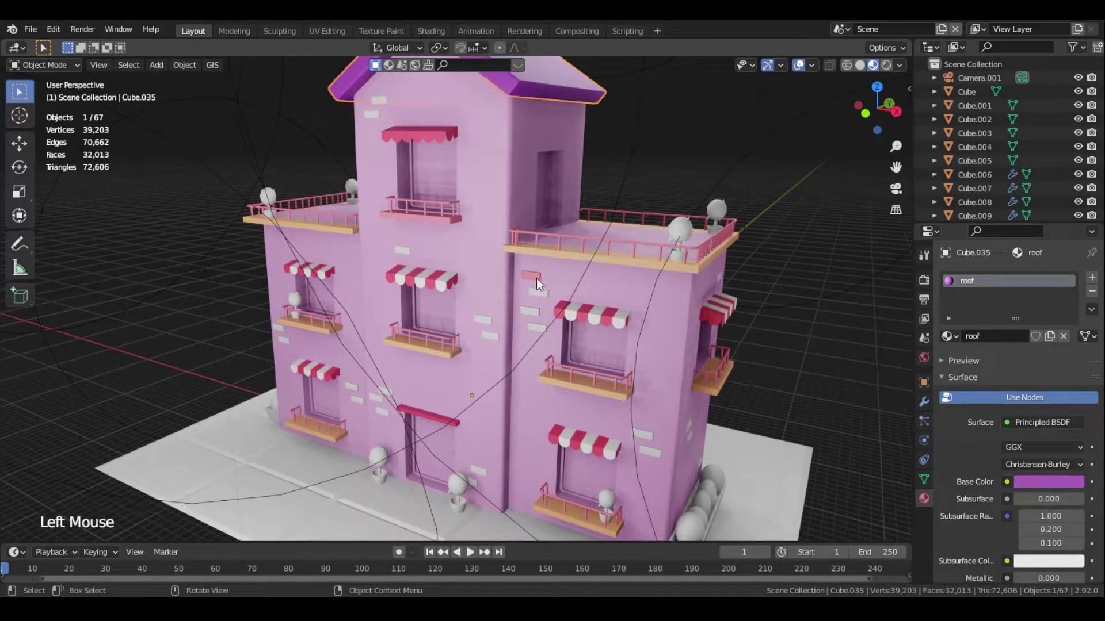
Shift-select the small wall bricks across the front and left facades
click(542, 275)
double_click(549, 295)
double_click(538, 316)
double_click(541, 329)
double_click(484, 322)
double_click(494, 336)
double_click(414, 254)
click(376, 118)
click(382, 104)
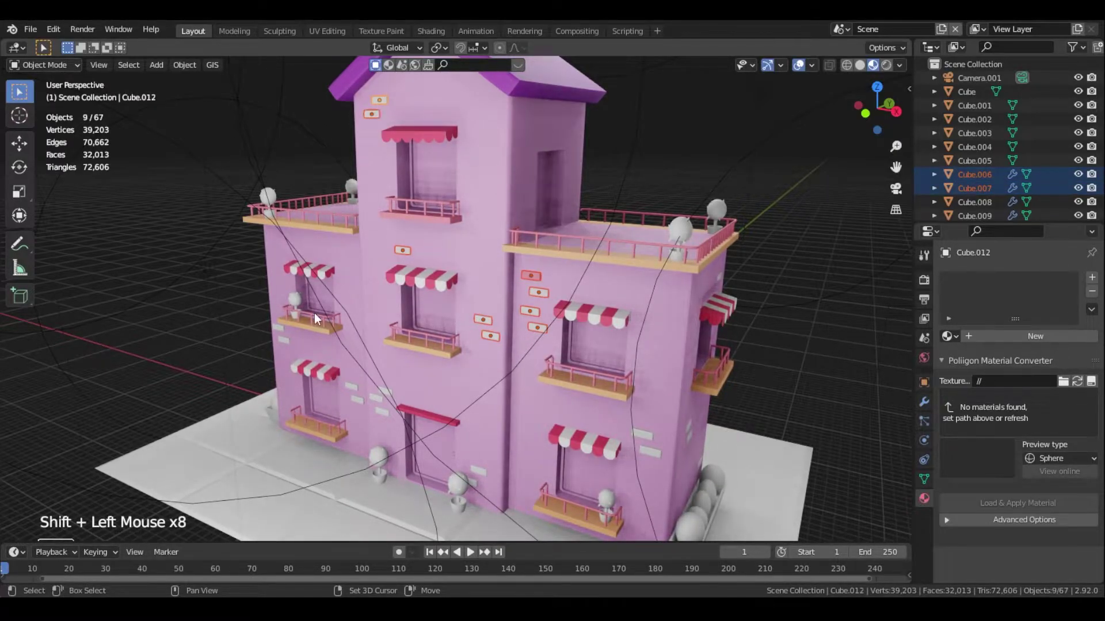
click(290, 341)
click(283, 329)
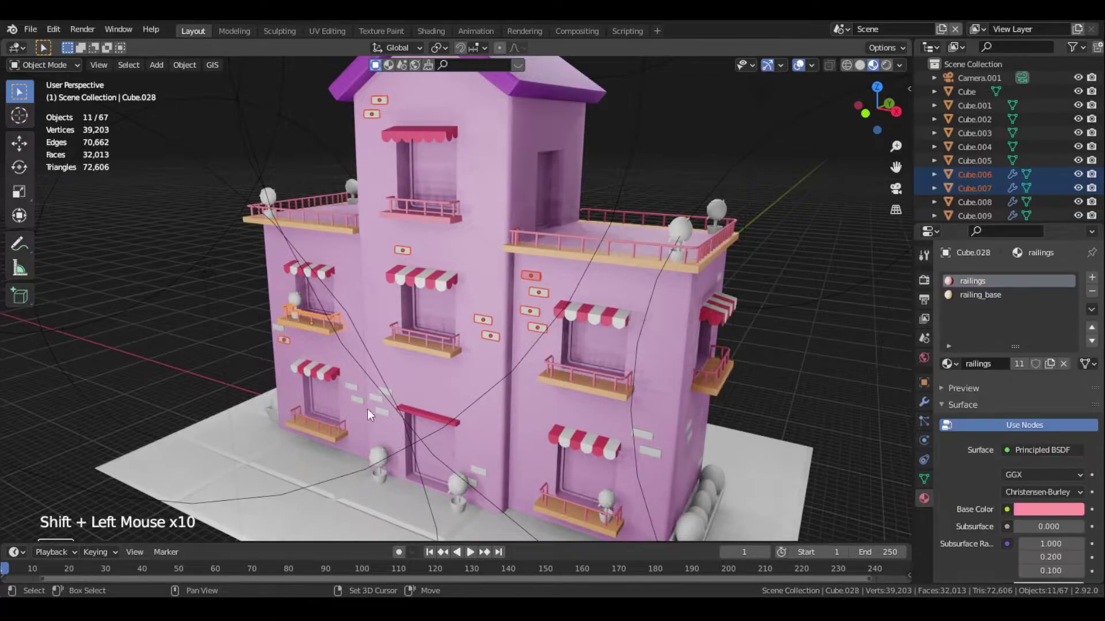
key(ctrl+z)
click(282, 330)
click(357, 389)
click(362, 405)
click(381, 402)
click(386, 418)
click(390, 394)
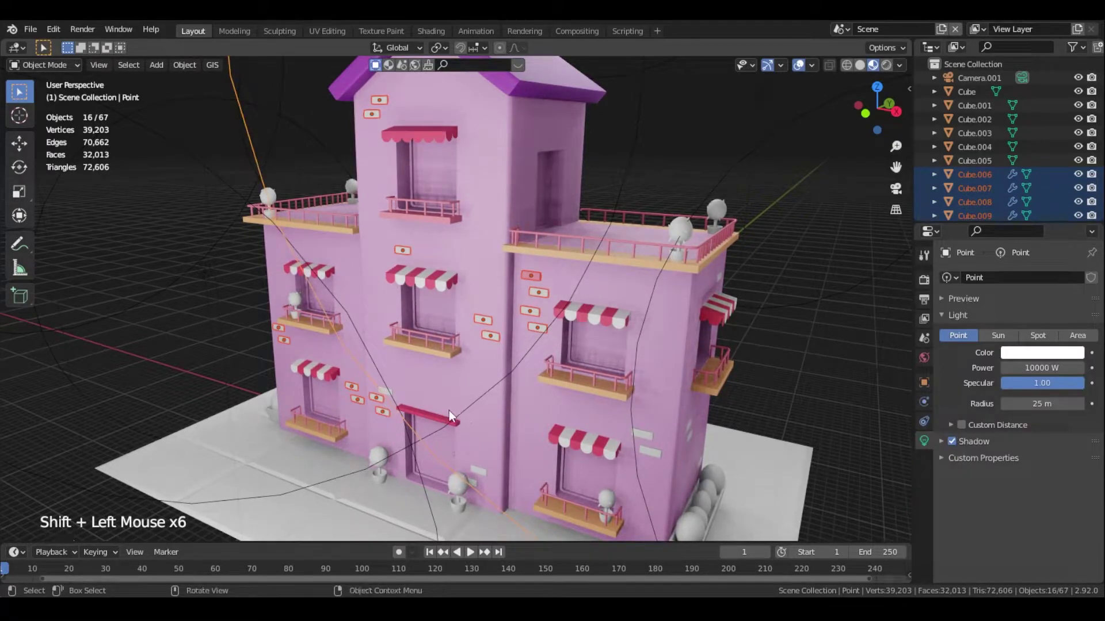
key(ctrl+z)
Add the remaining bricks and the roof last, then link the purple roof material to all bricks
click(652, 440)
click(659, 457)
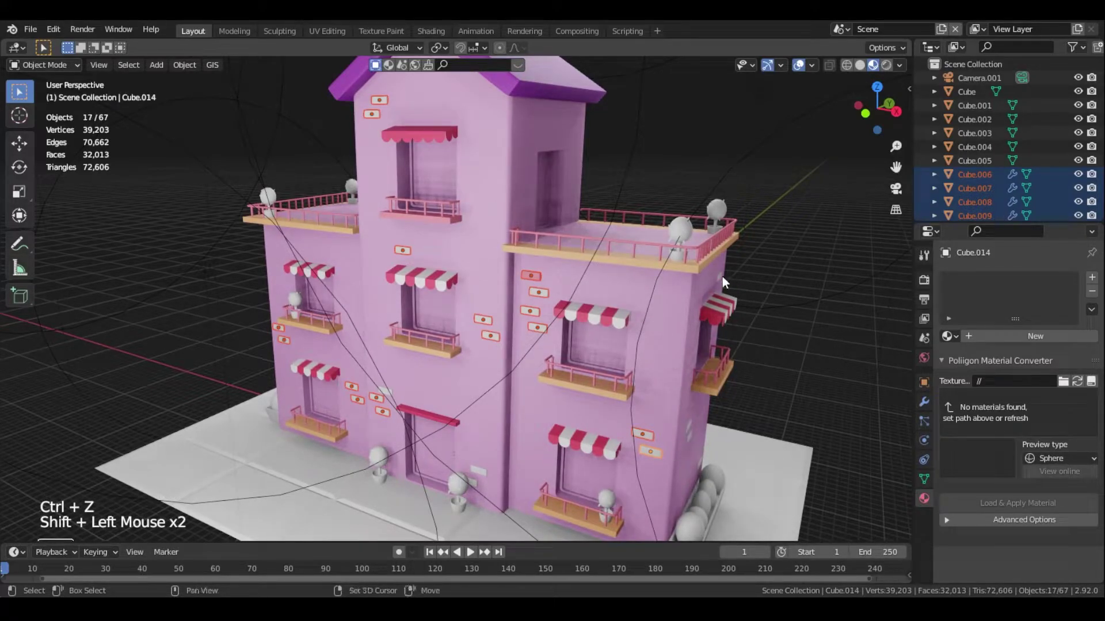
click(726, 279)
key(ctrl+z)
middle_click(696, 442)
click(497, 463)
click(478, 436)
click(605, 244)
middle_click(445, 339)
click(400, 417)
click(513, 471)
middle_click(406, 402)
click(539, 85)
key(ctrl+l)
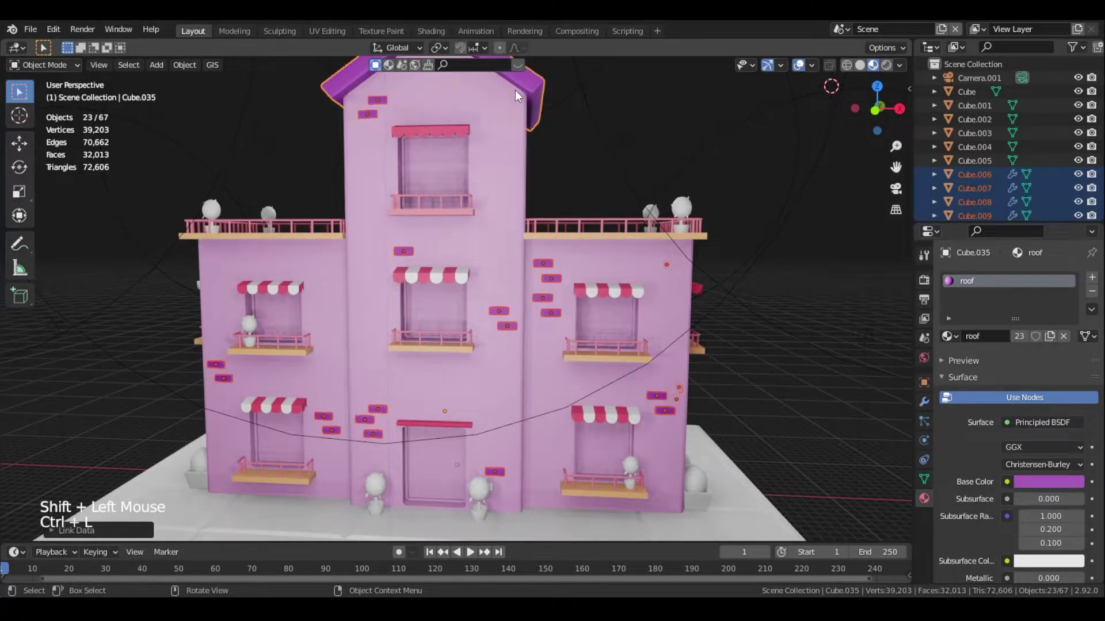
click(615, 153)
middle_click(708, 271)
Set the awning window_roof base colour to magenta and railing_base to pink
click(630, 302)
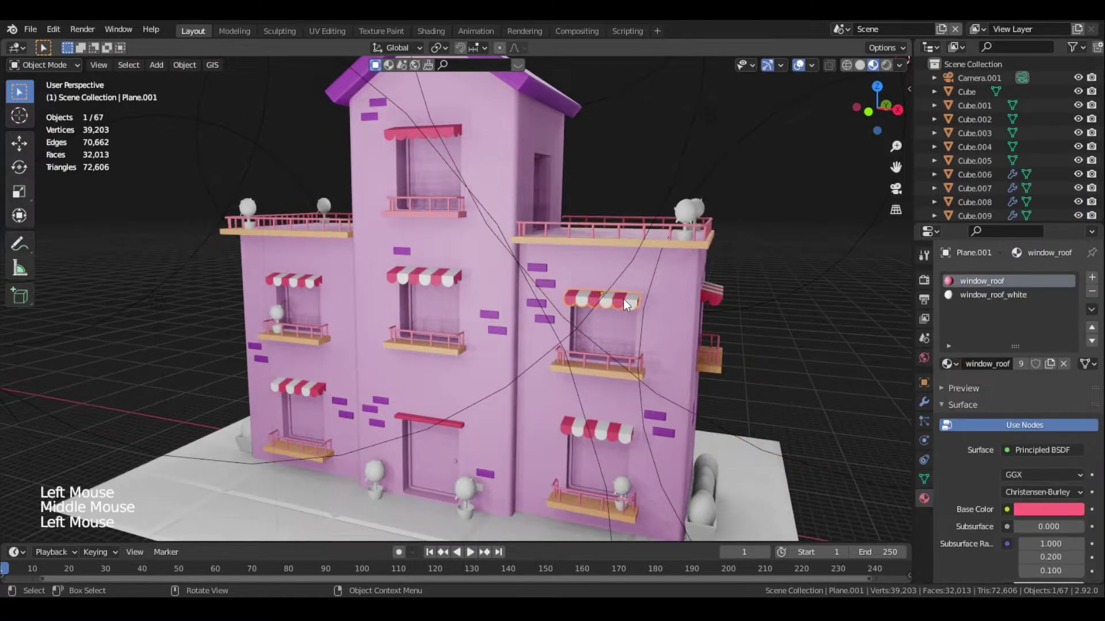
click(1047, 514)
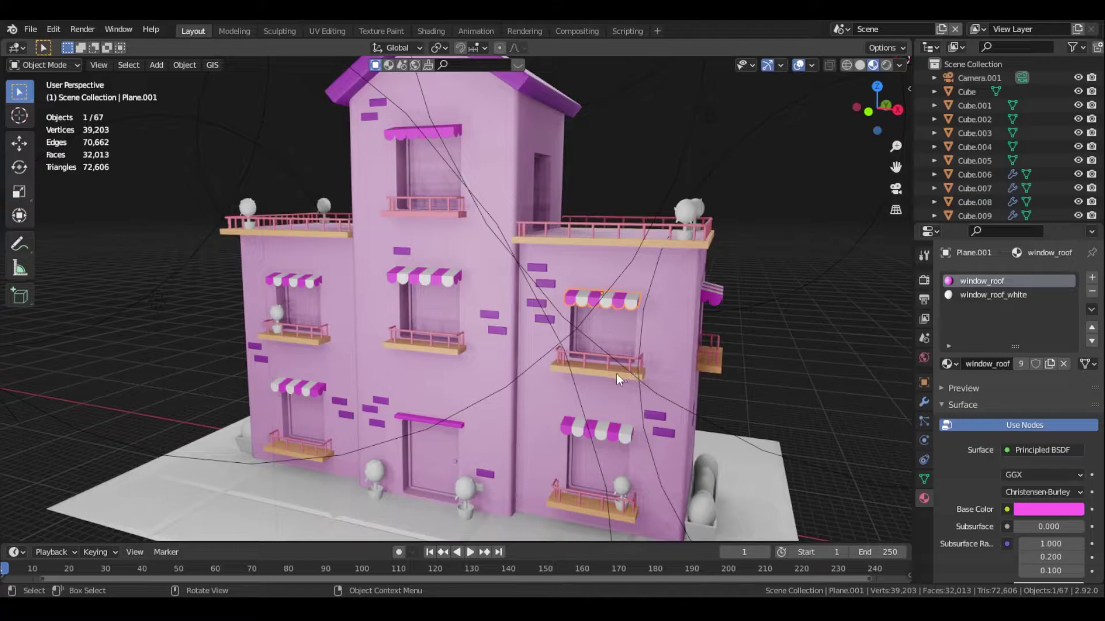
click(601, 380)
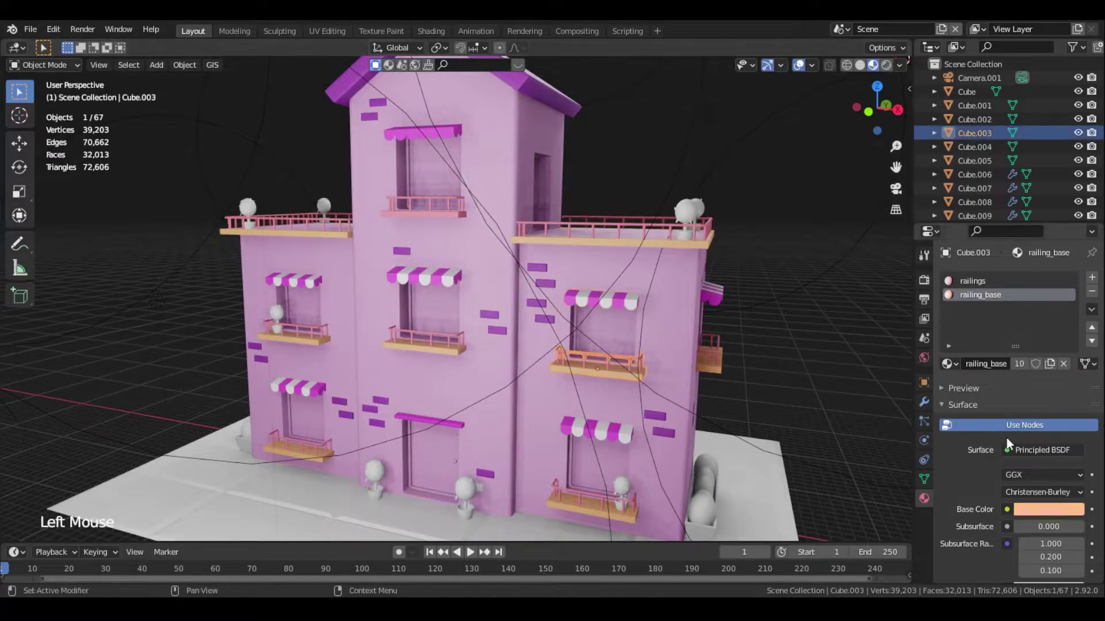
click(1063, 514)
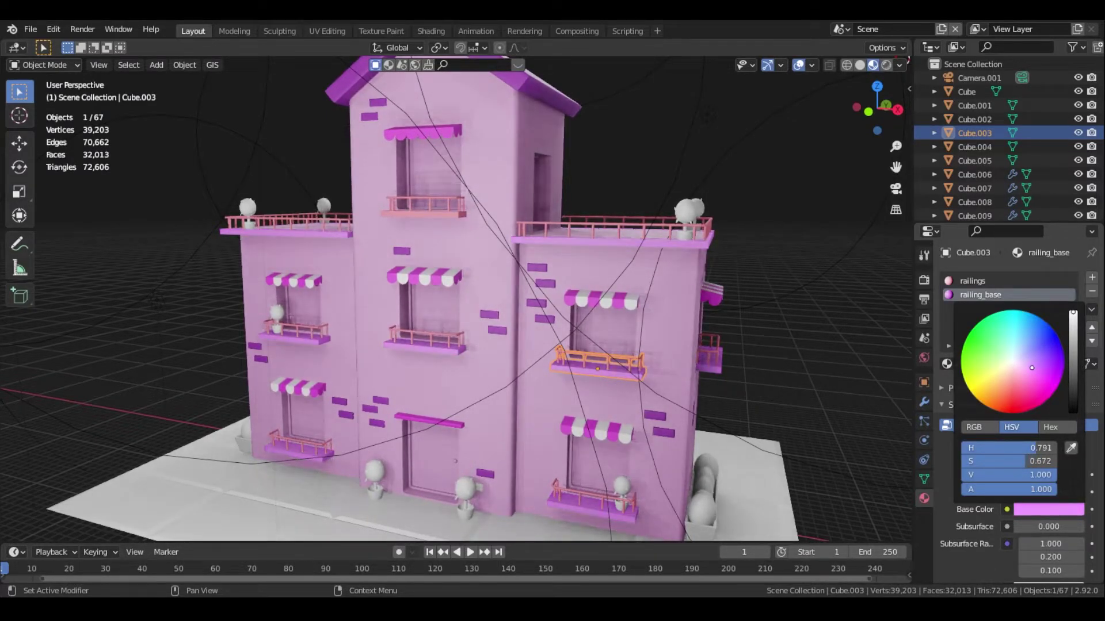
click(782, 201)
Orbit down to the ground and select the ground plane
middle_click(790, 259)
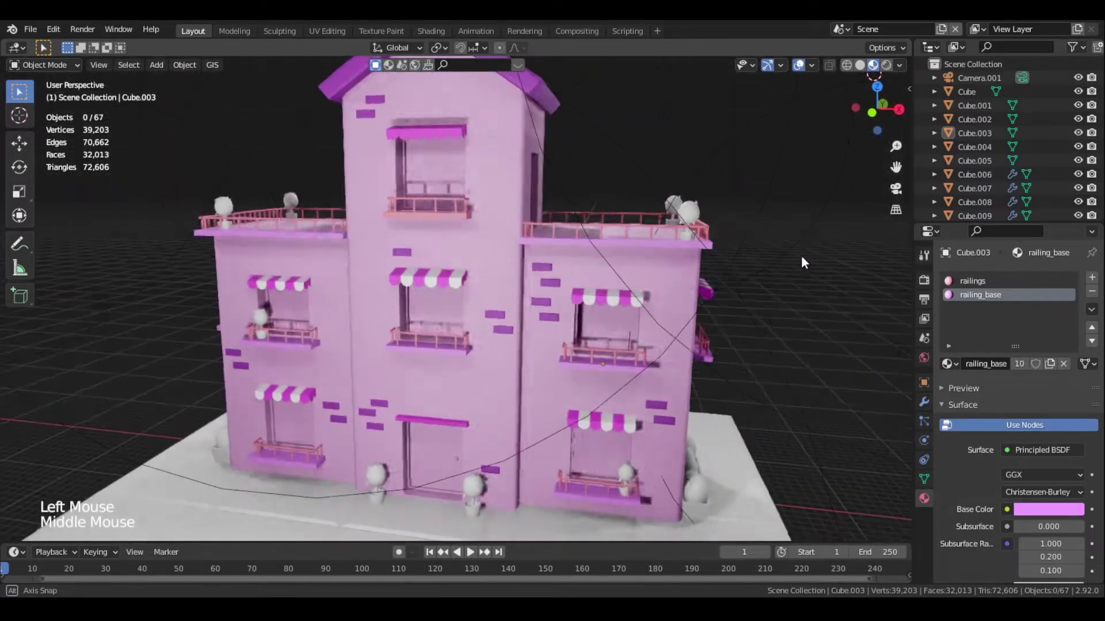
scroll(down, 3)
middle_click(474, 354)
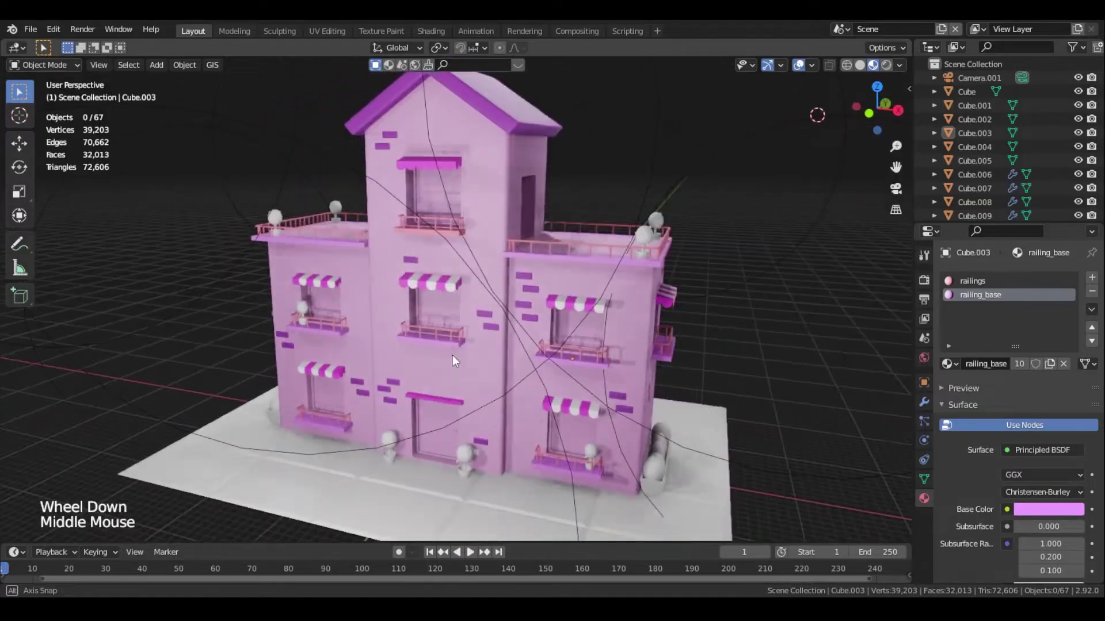
click(490, 509)
Create a new material on the ground plane and name it floor
click(1024, 337)
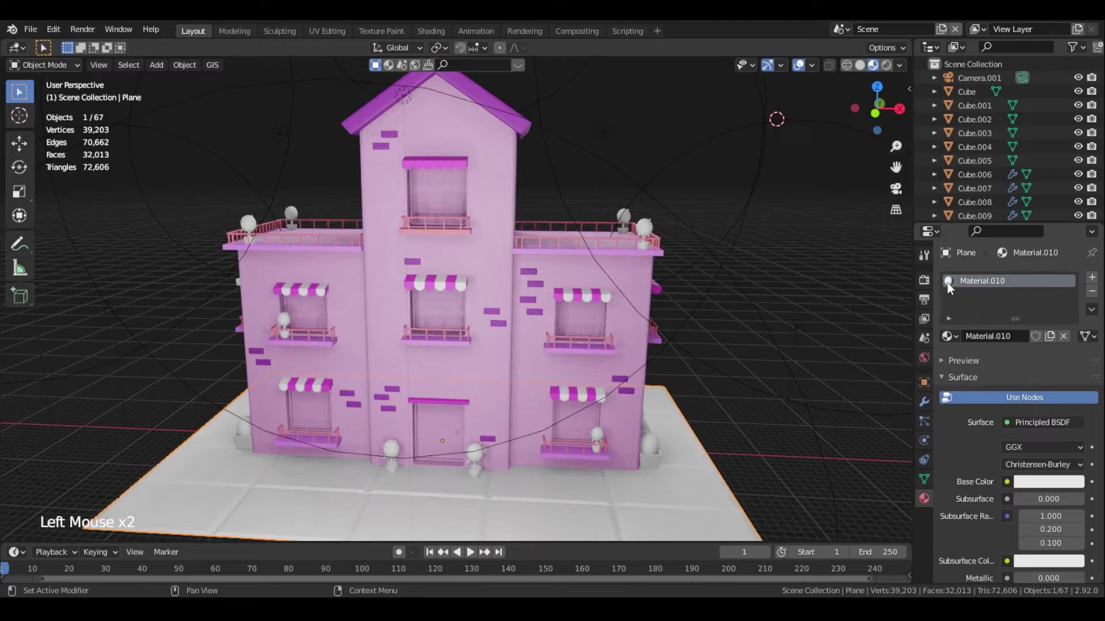
double_click(965, 288)
key(o)
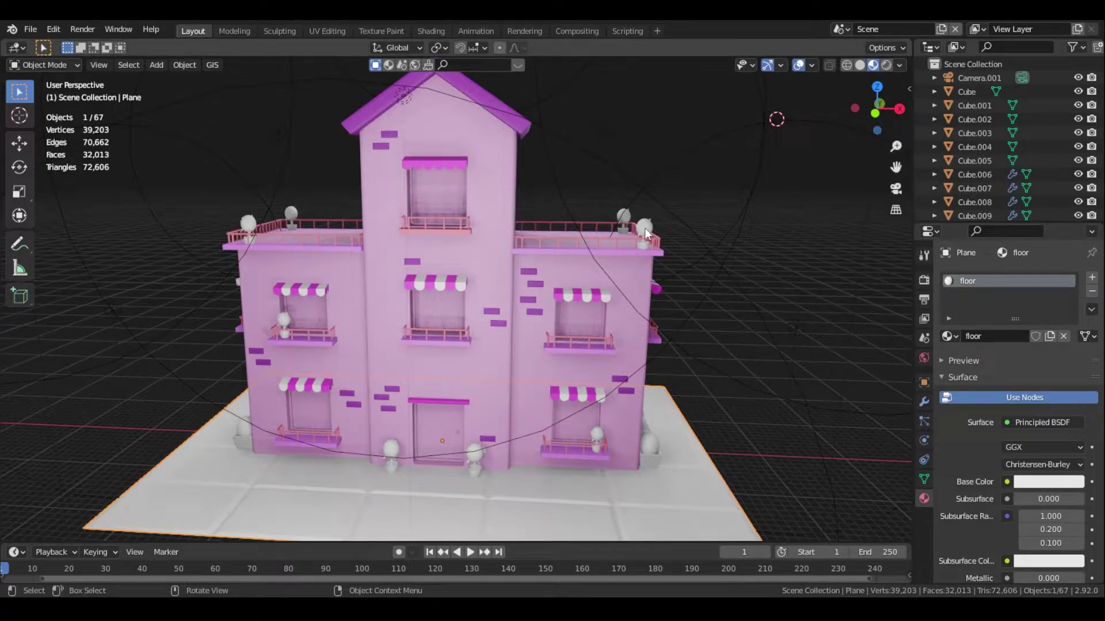
middle_click(561, 329)
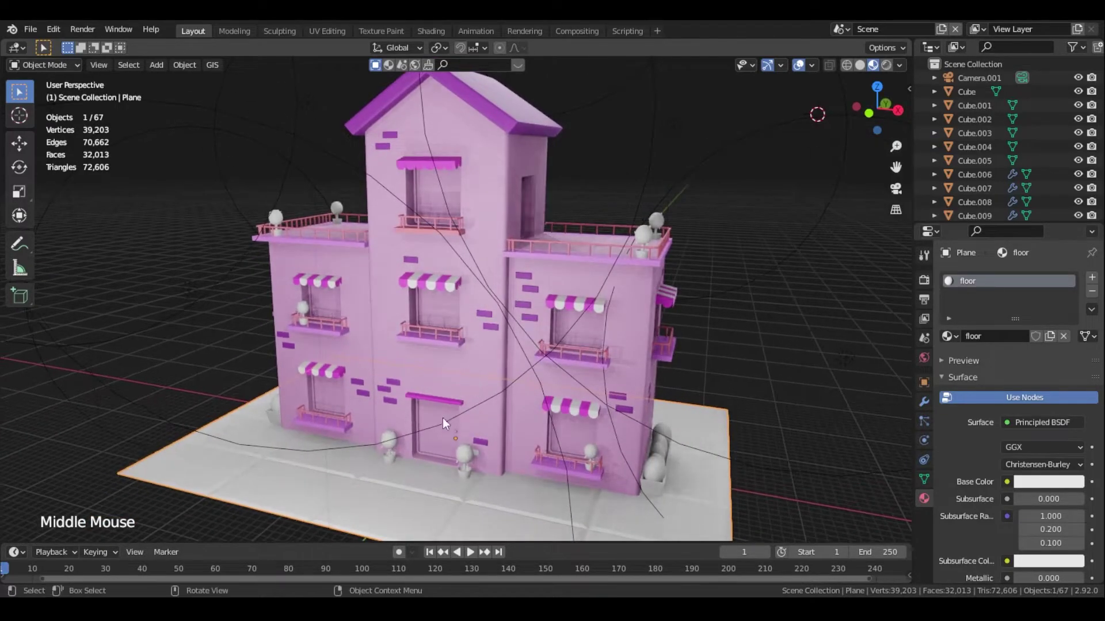
click(443, 410)
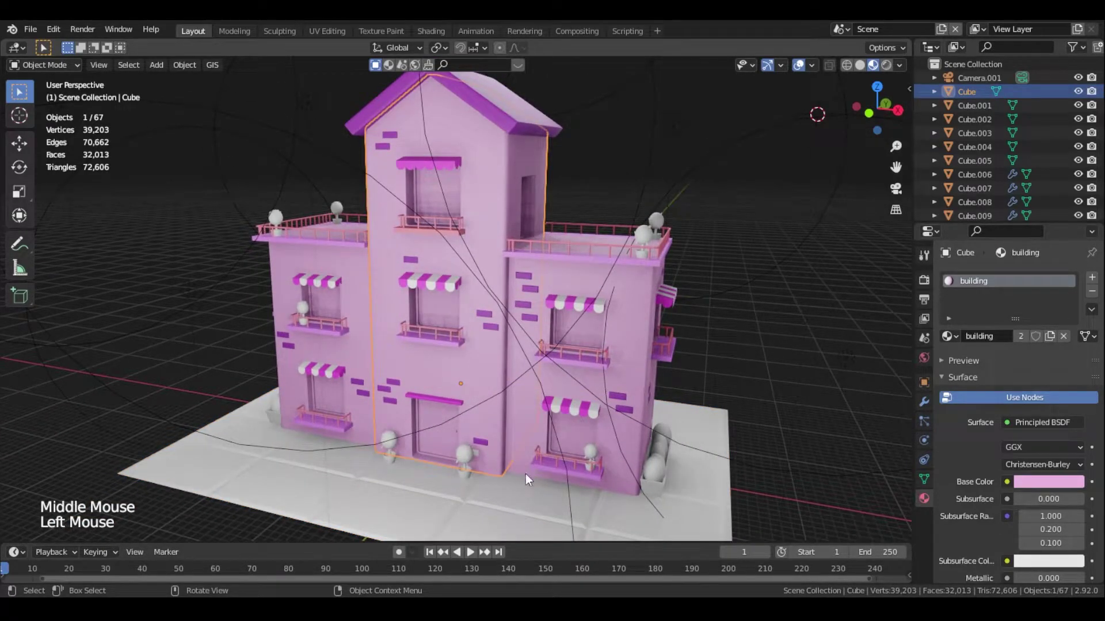
Set the floor material's Base Color to a dark grey
click(524, 513)
click(1058, 476)
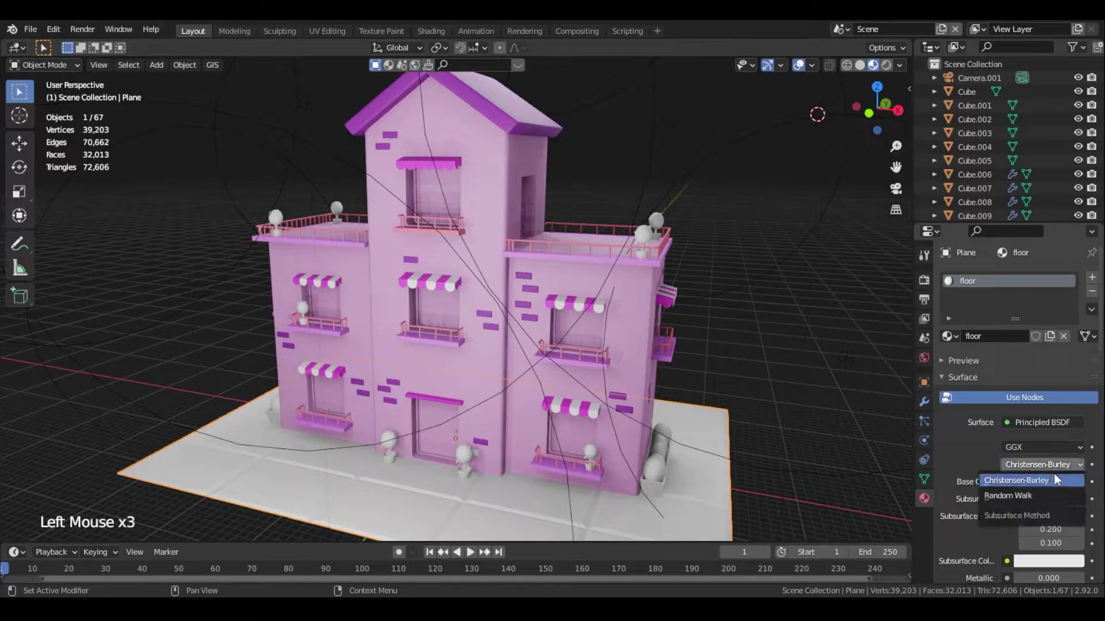
click(1064, 486)
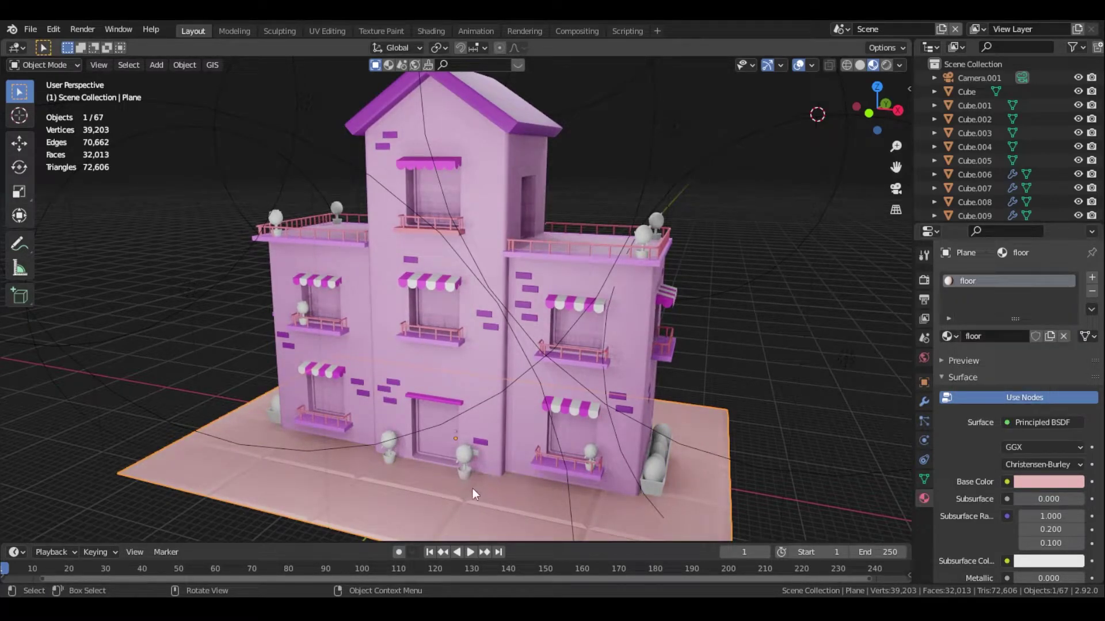
click(1038, 477)
click(1033, 484)
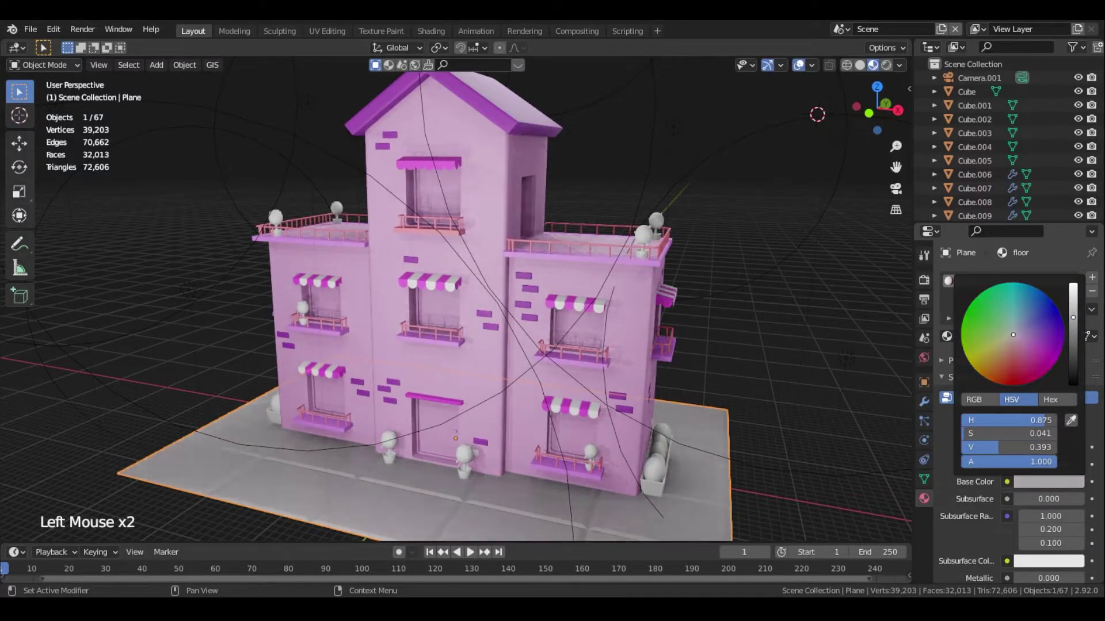
middle_click(749, 460)
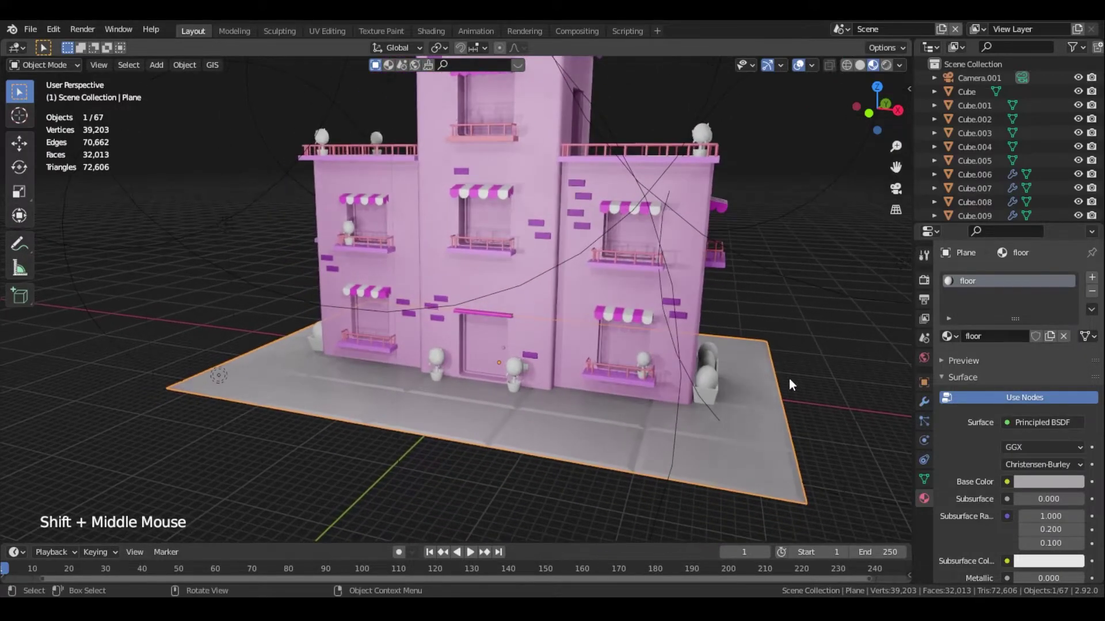
Add a second material slot to the plane and assign it to the tile faces in Edit Mode
key(Tab)
click(1097, 283)
click(988, 363)
click(973, 383)
key(Tab)
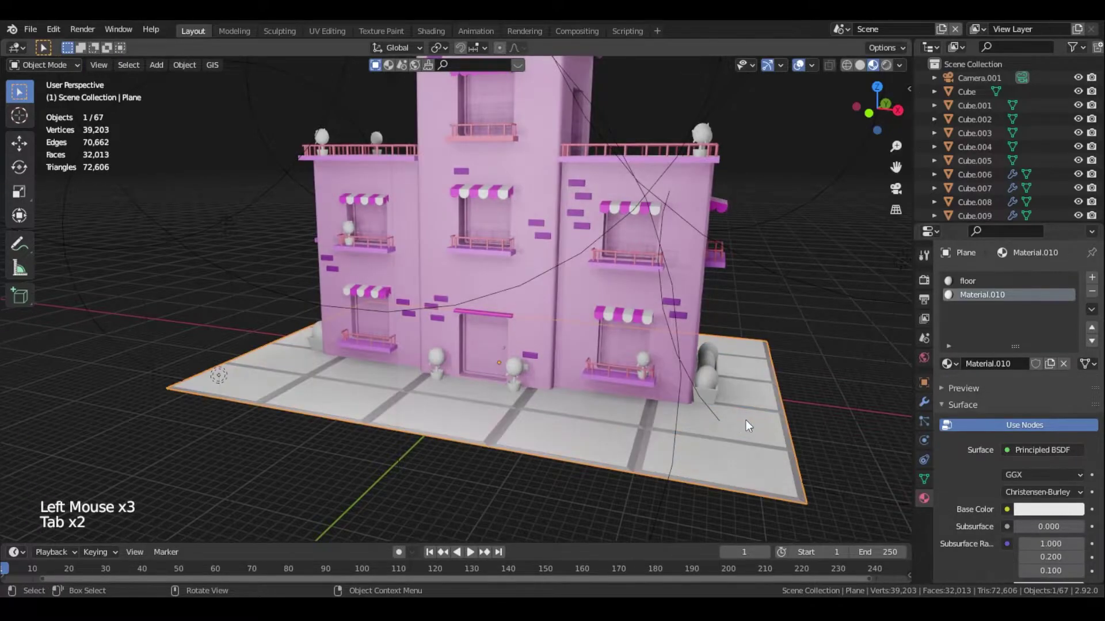
Darken the second material Material.010 to mid grey so the tile seams differ, and save
click(1038, 511)
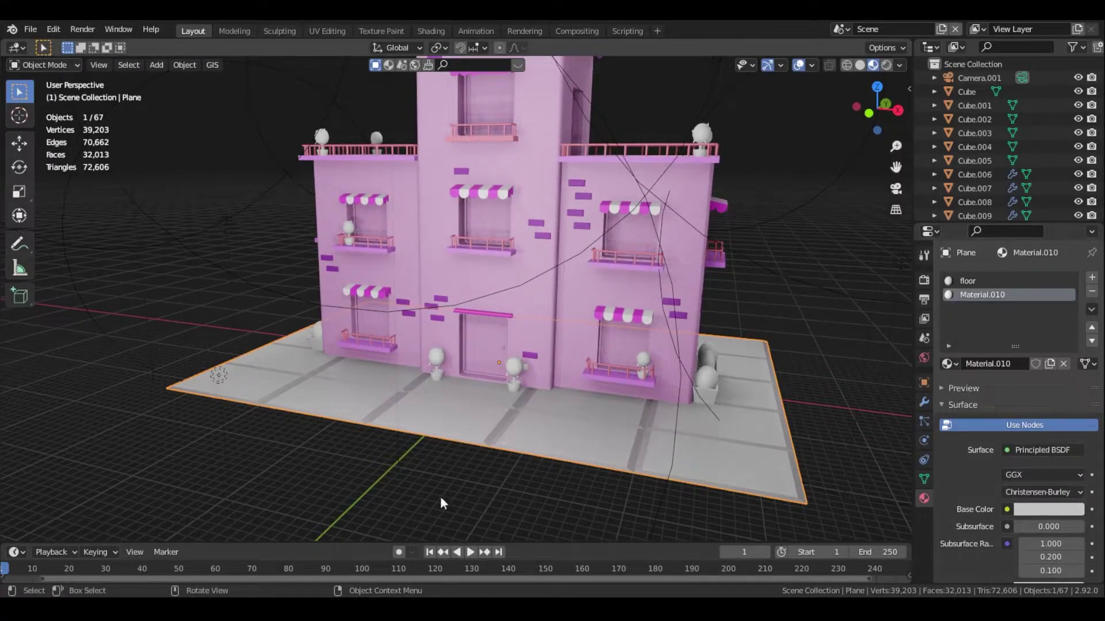
middle_click(737, 419)
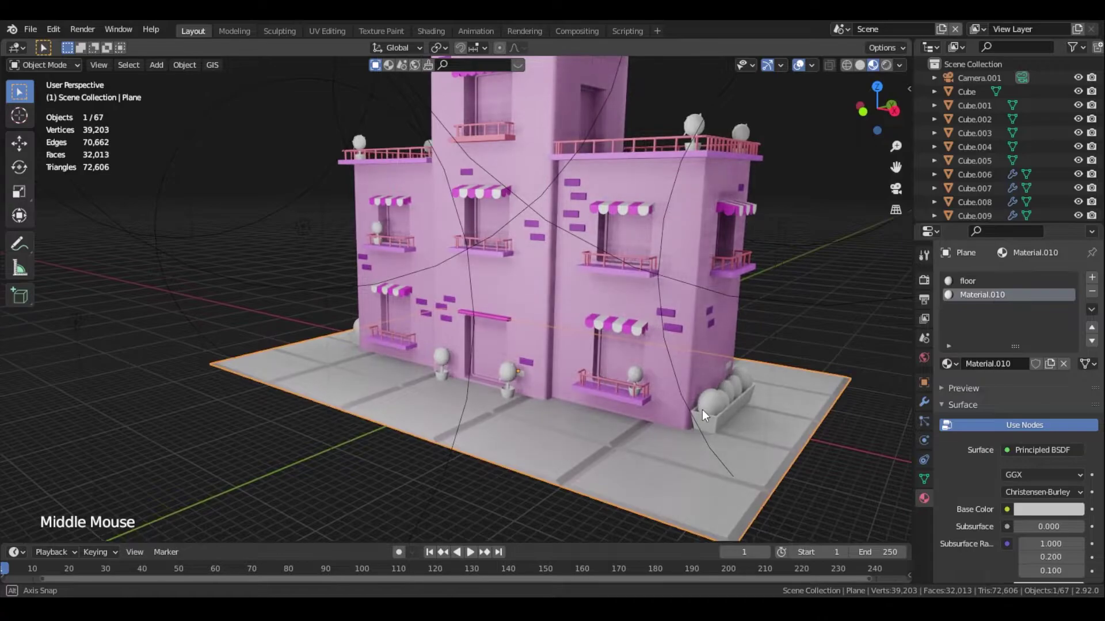
click(1045, 513)
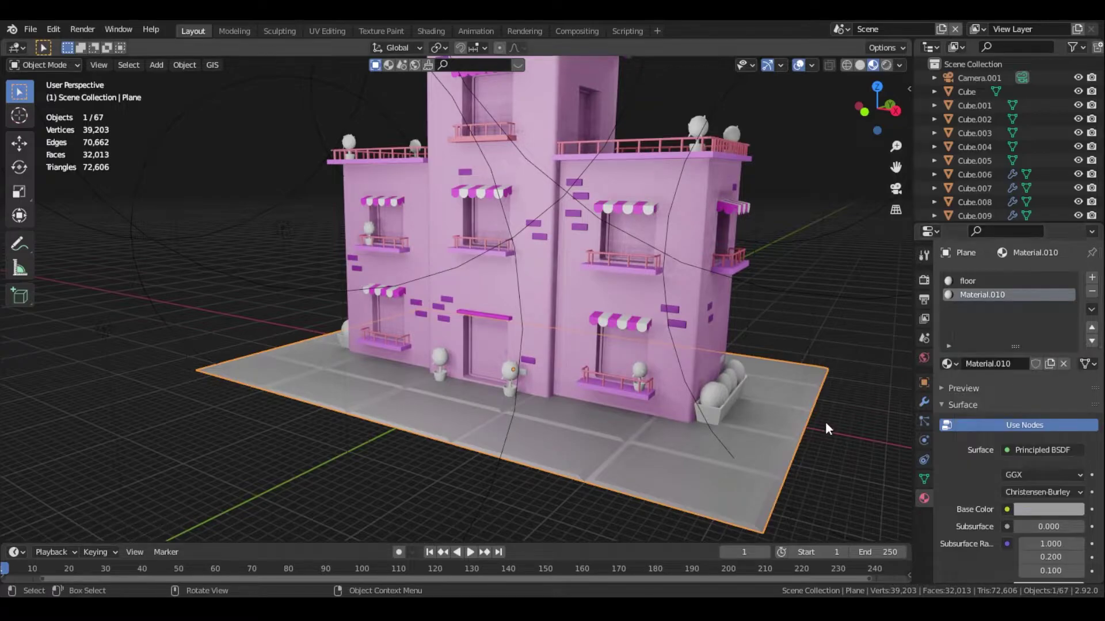
click(823, 432)
middle_click(705, 426)
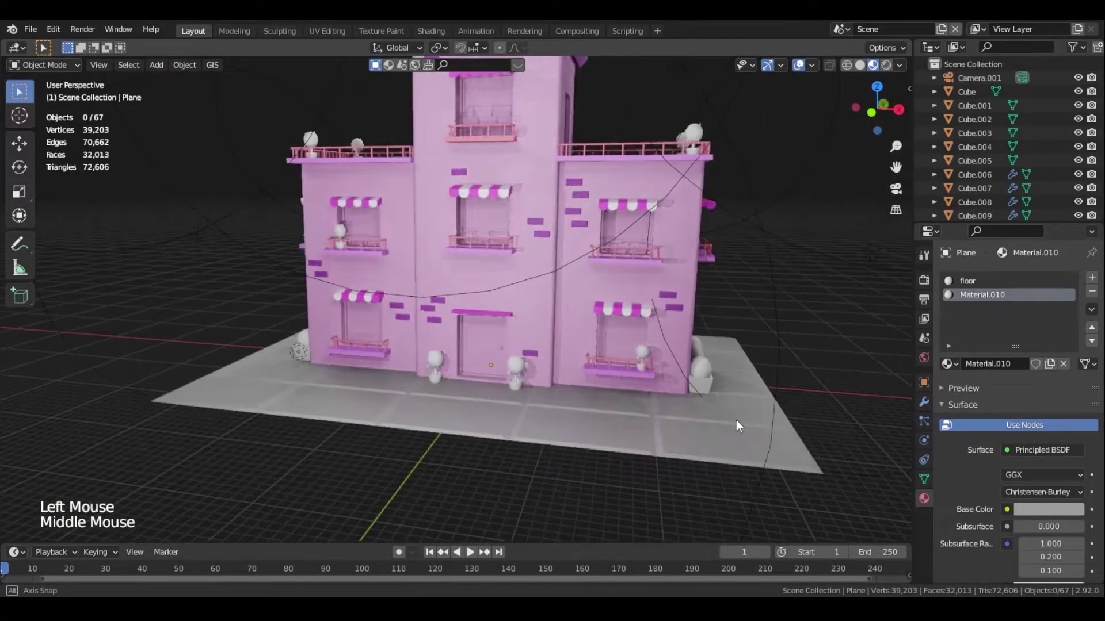
scroll(down, 3)
middle_click(611, 366)
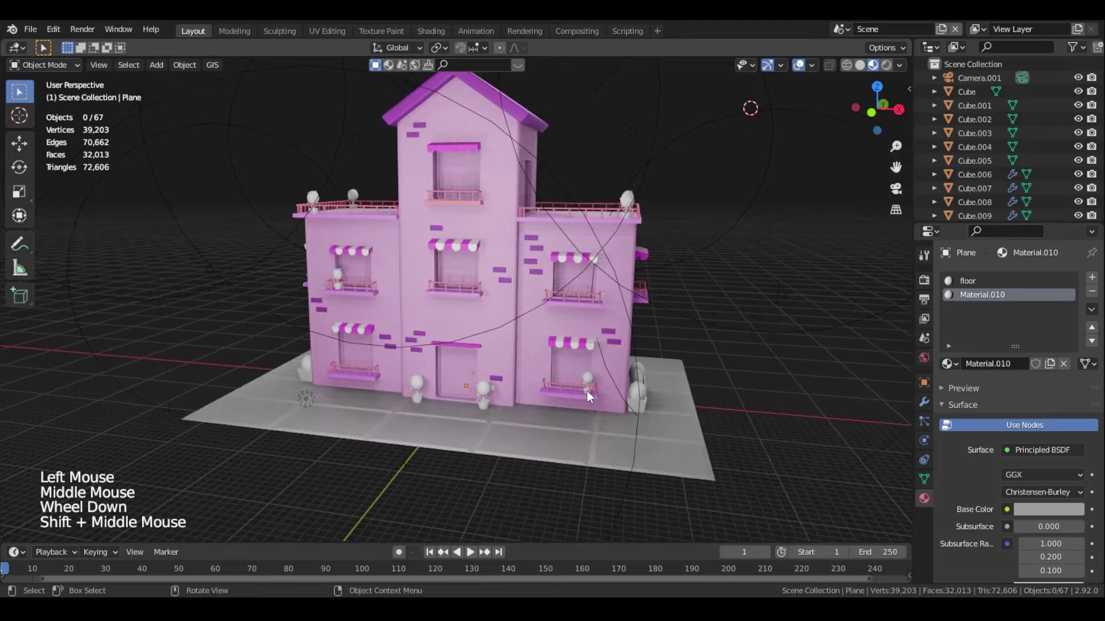
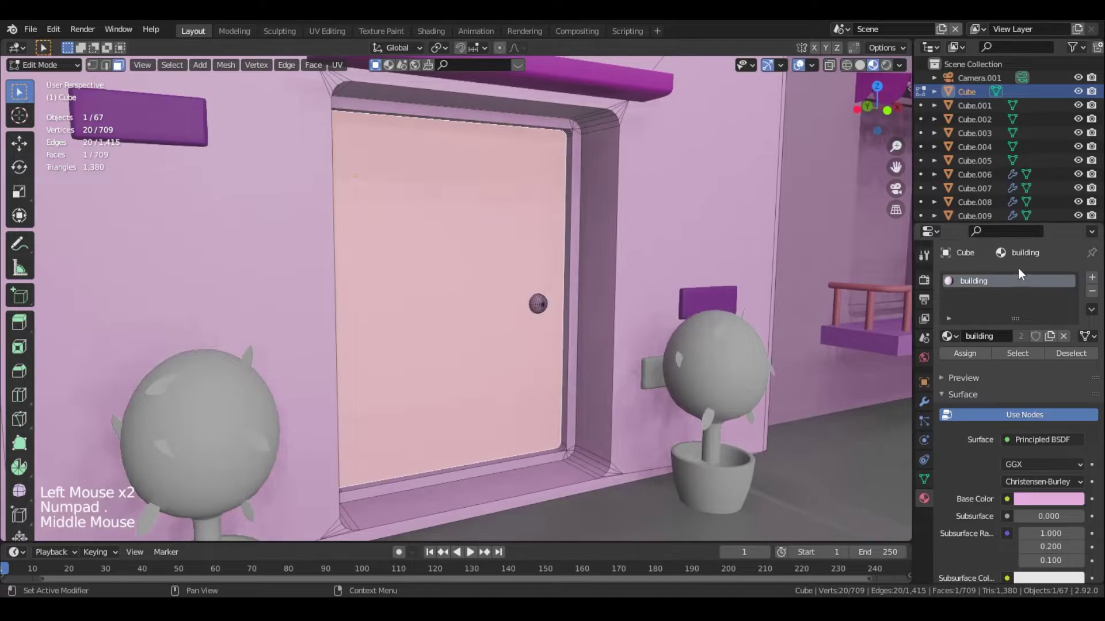
Add a material slot on the building and fill it with the purple roof material
click(1098, 283)
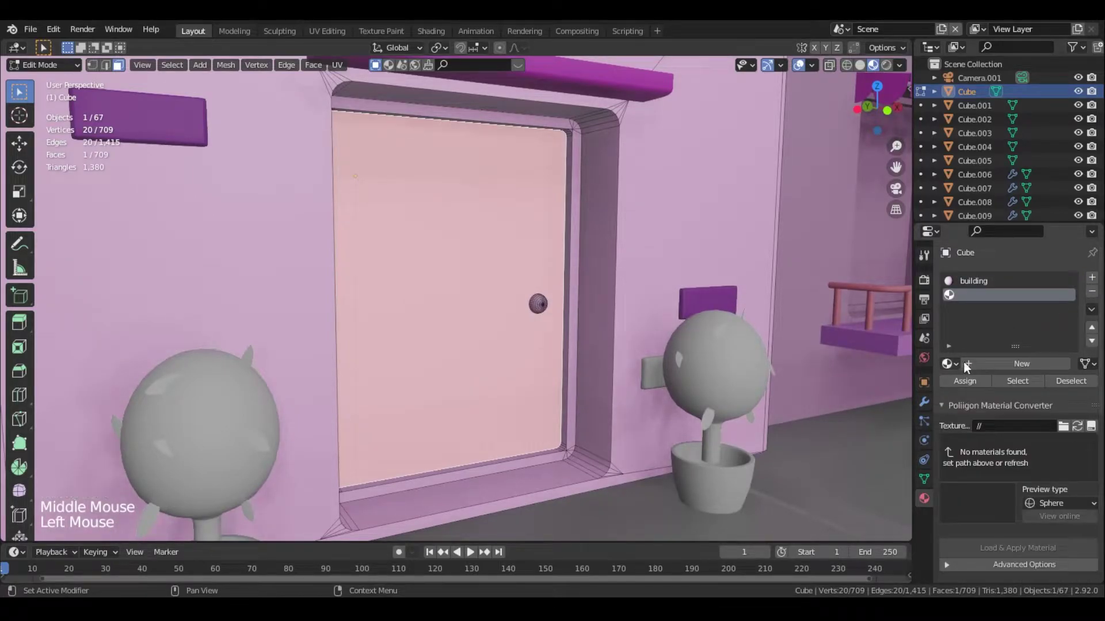
click(960, 369)
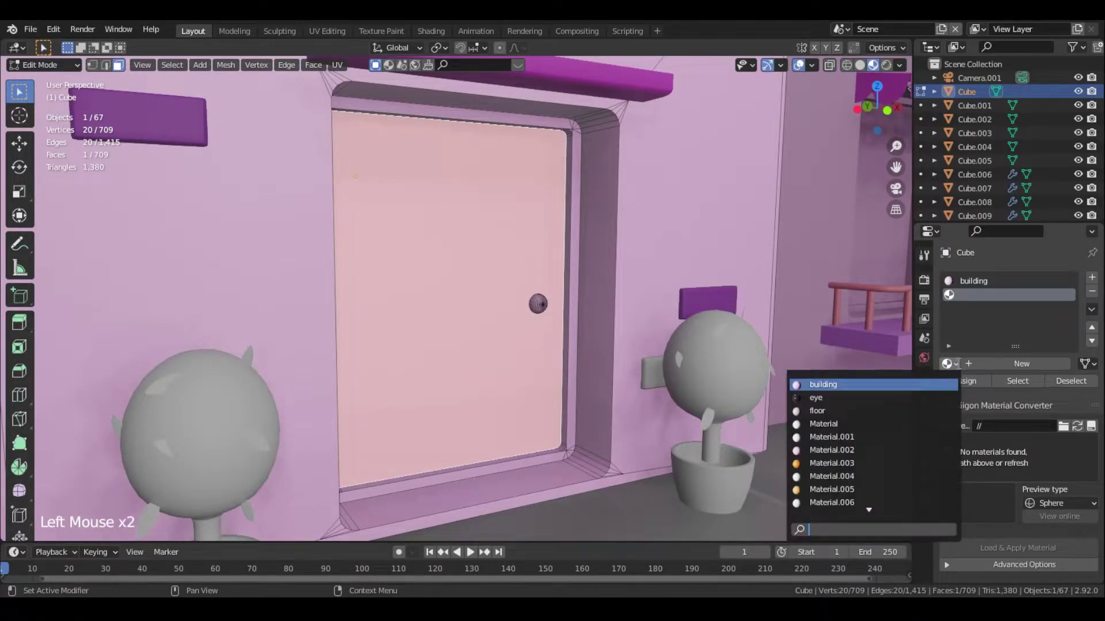
key(o)
click(974, 388)
key(Tab)
click(544, 311)
click(545, 311)
click(545, 311)
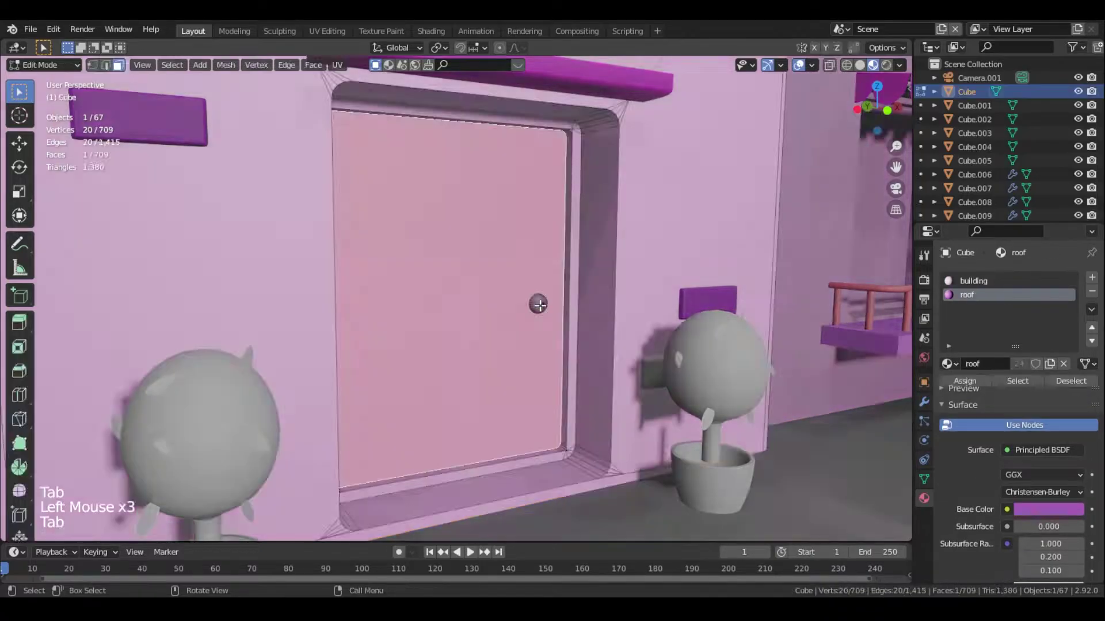
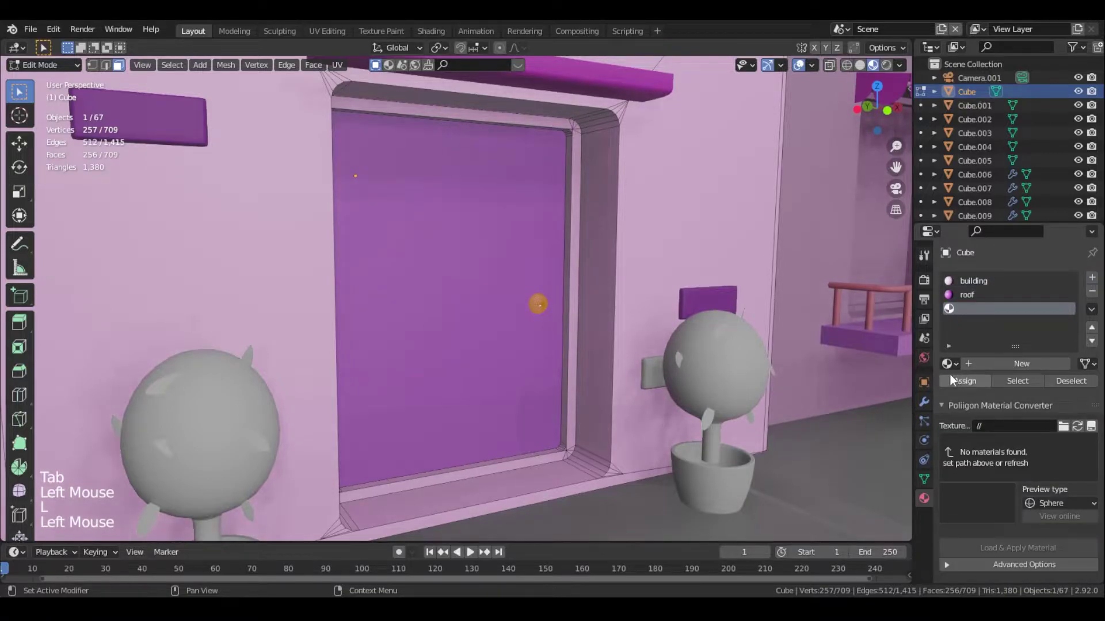
Assign window_roof to the selected door faces, then select the potted plant right of the door
click(956, 365)
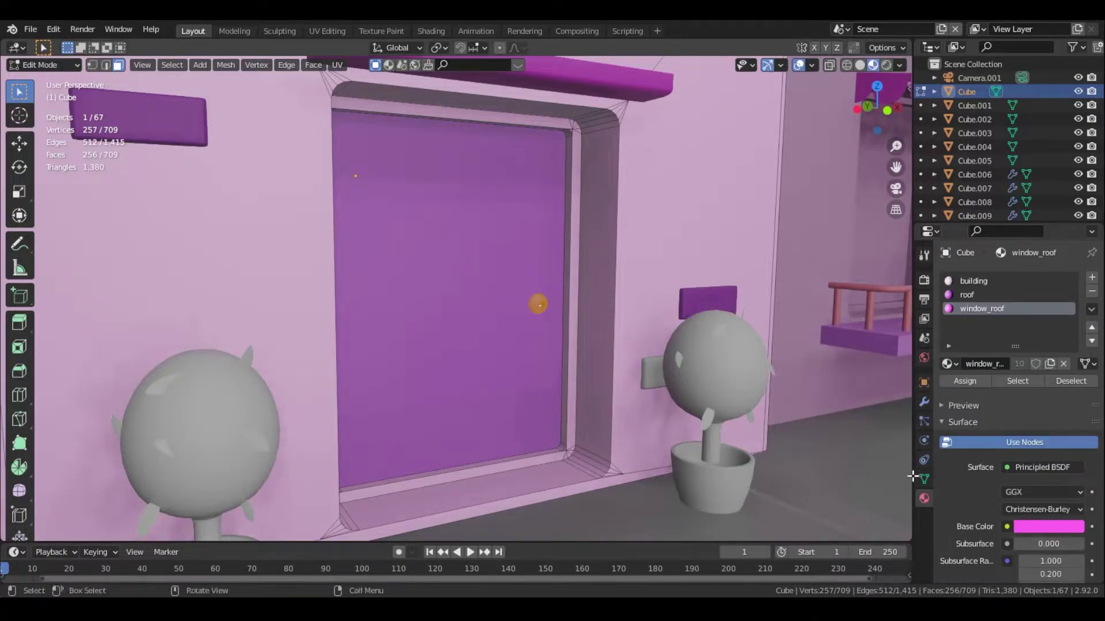
click(967, 385)
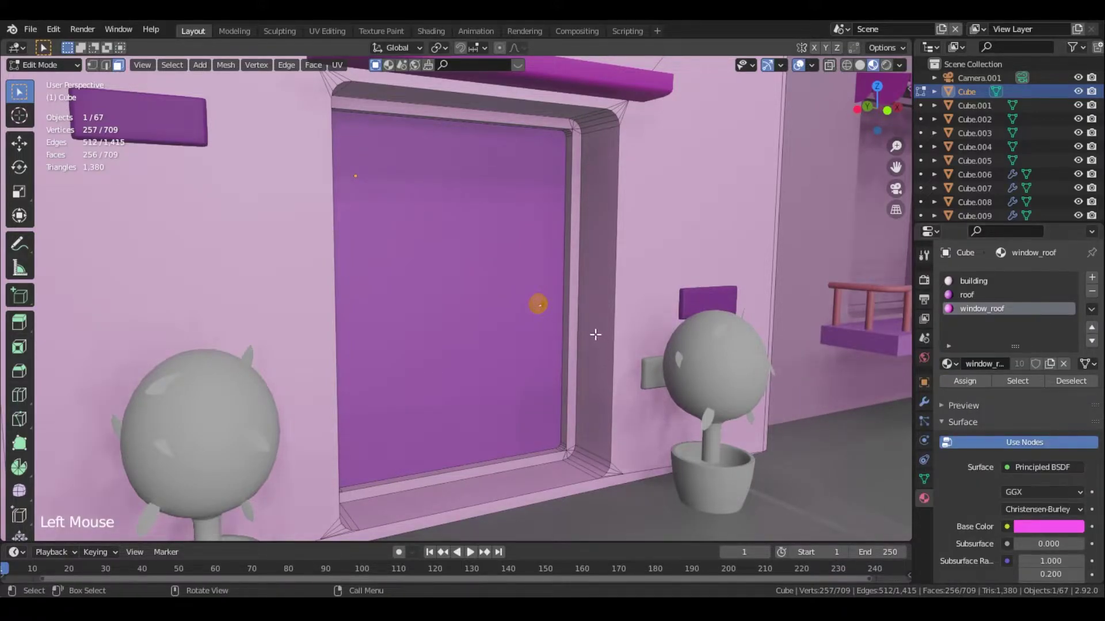
key(Tab)
scroll(down, 3)
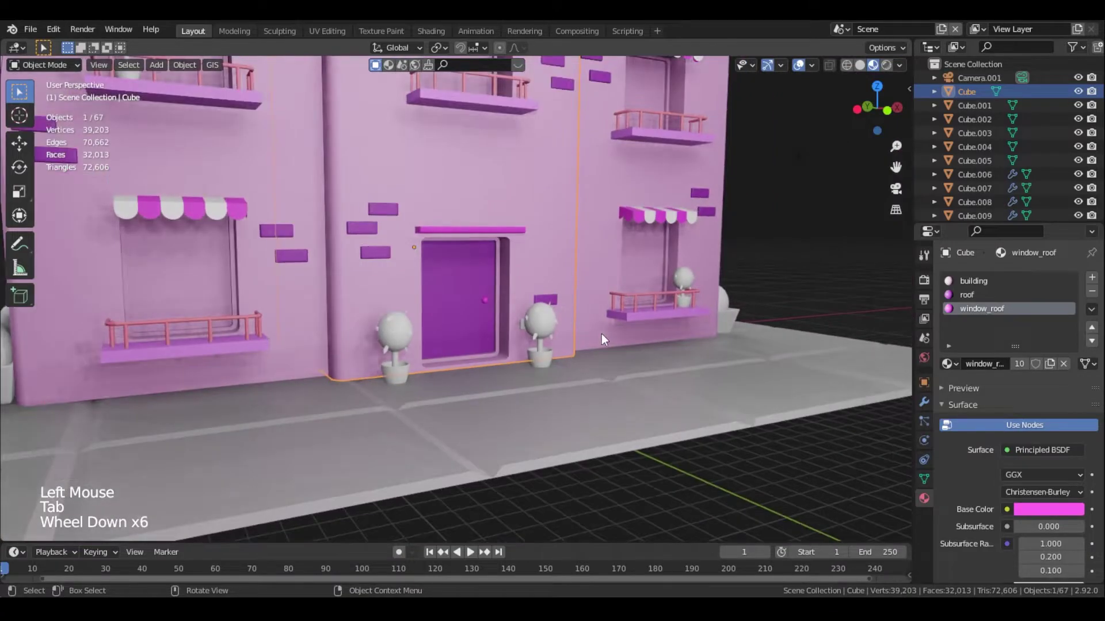
click(534, 345)
scroll(down, 3)
click(545, 334)
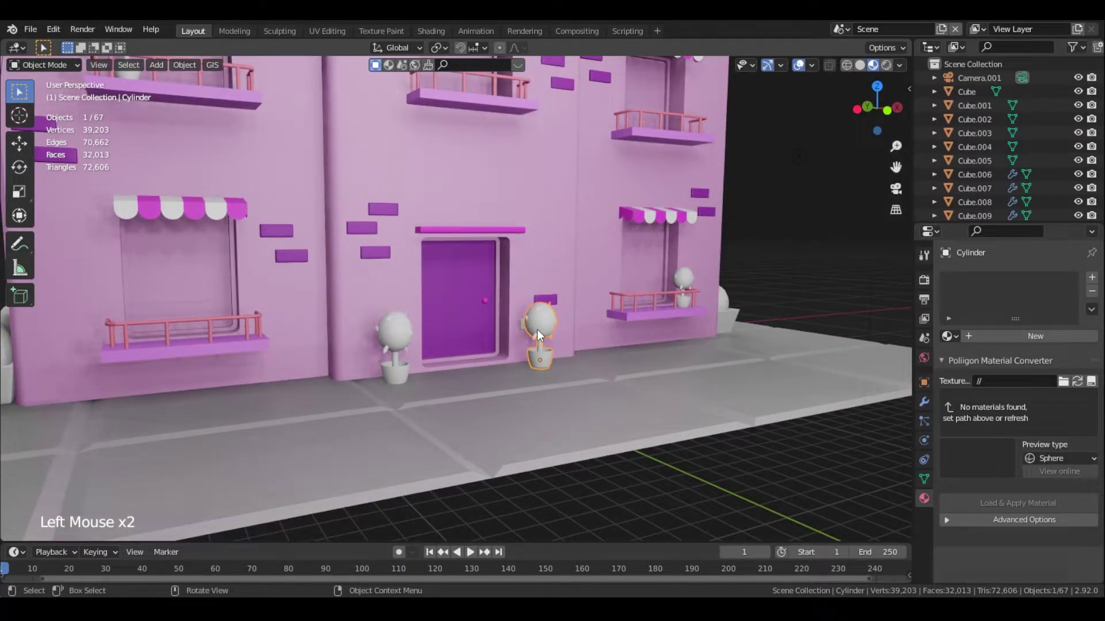
middle_click(628, 271)
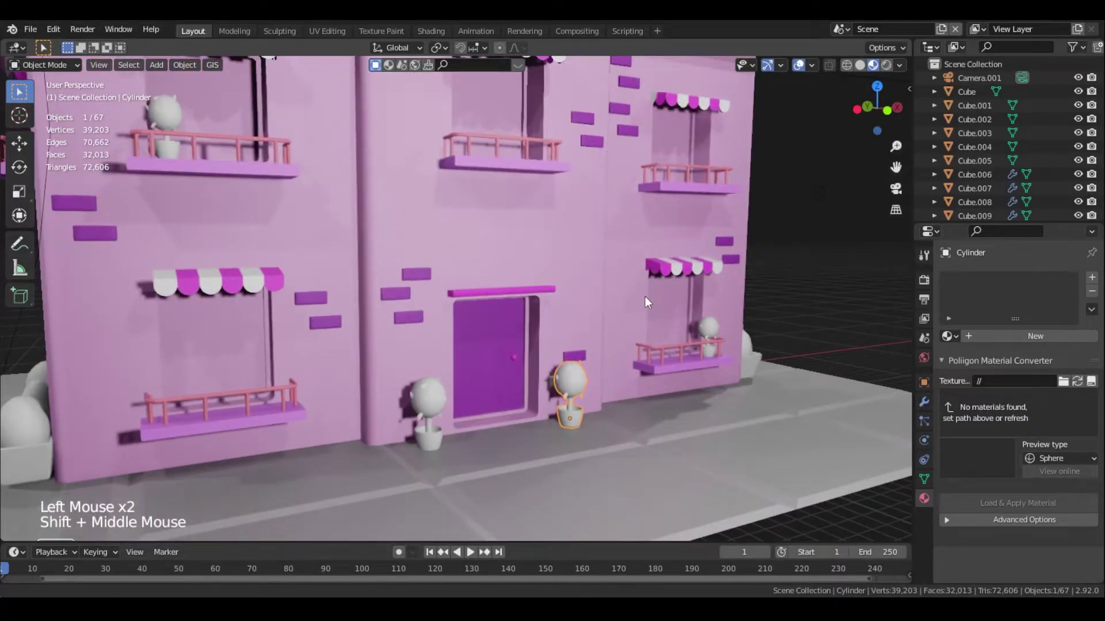
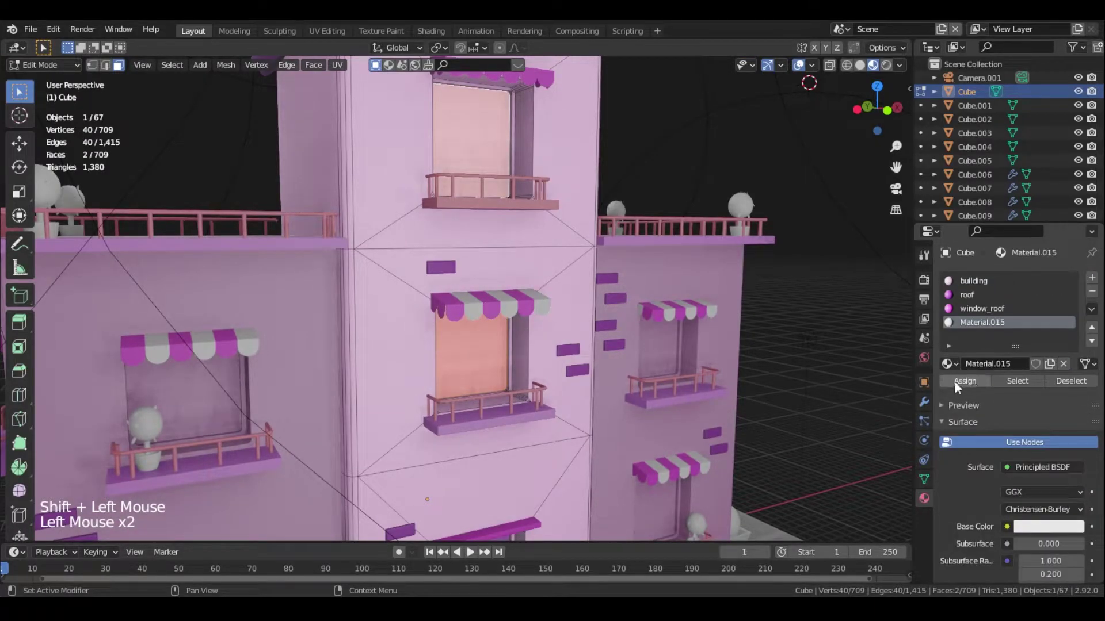
Create a new material on the window panes, name it window and start tinting it pale yellow
click(957, 369)
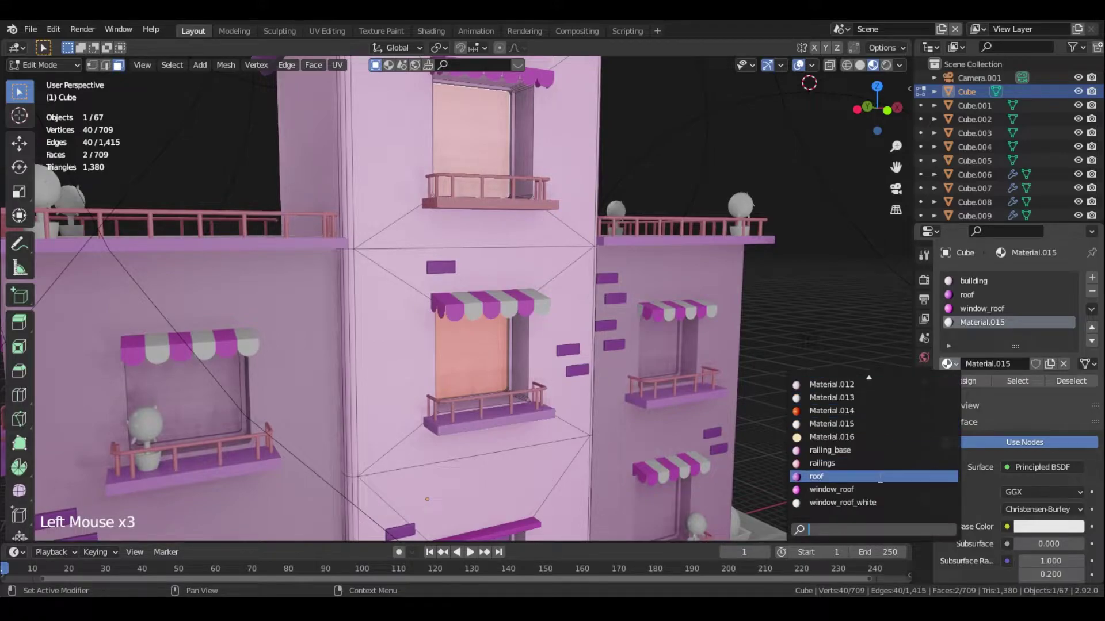
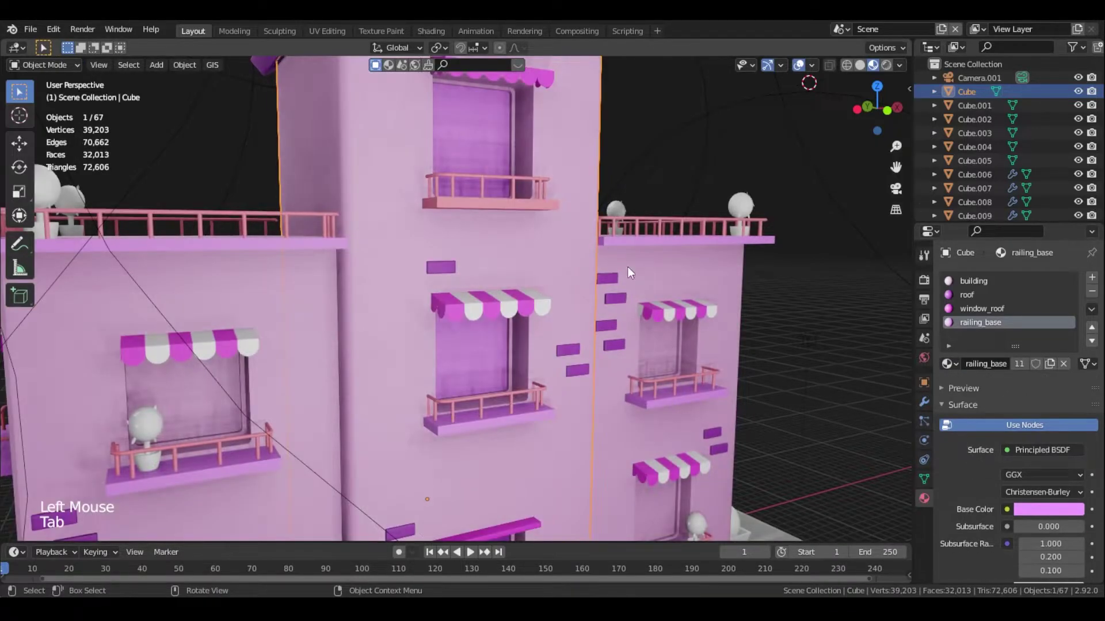
scroll(down, 3)
middle_click(760, 340)
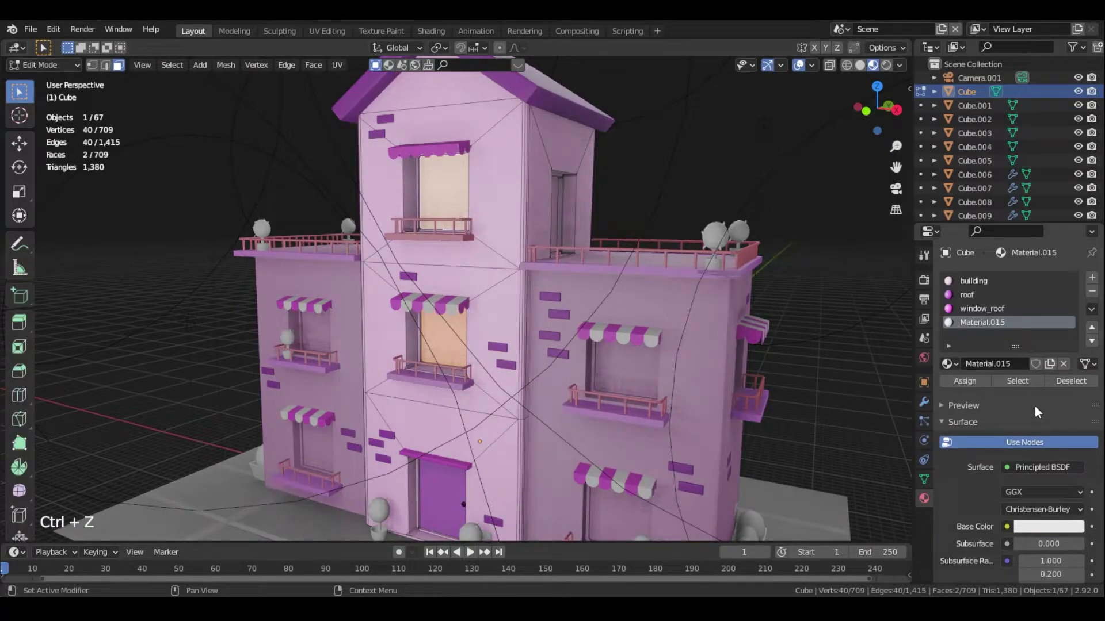
click(995, 327)
double_click(992, 319)
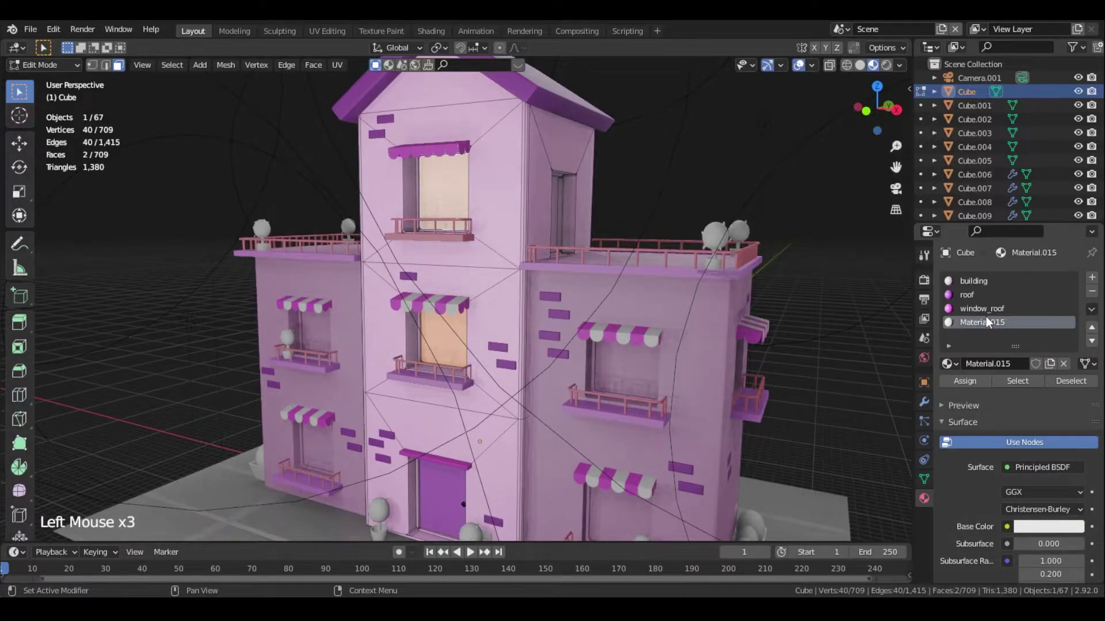
double_click(990, 335)
double_click(987, 327)
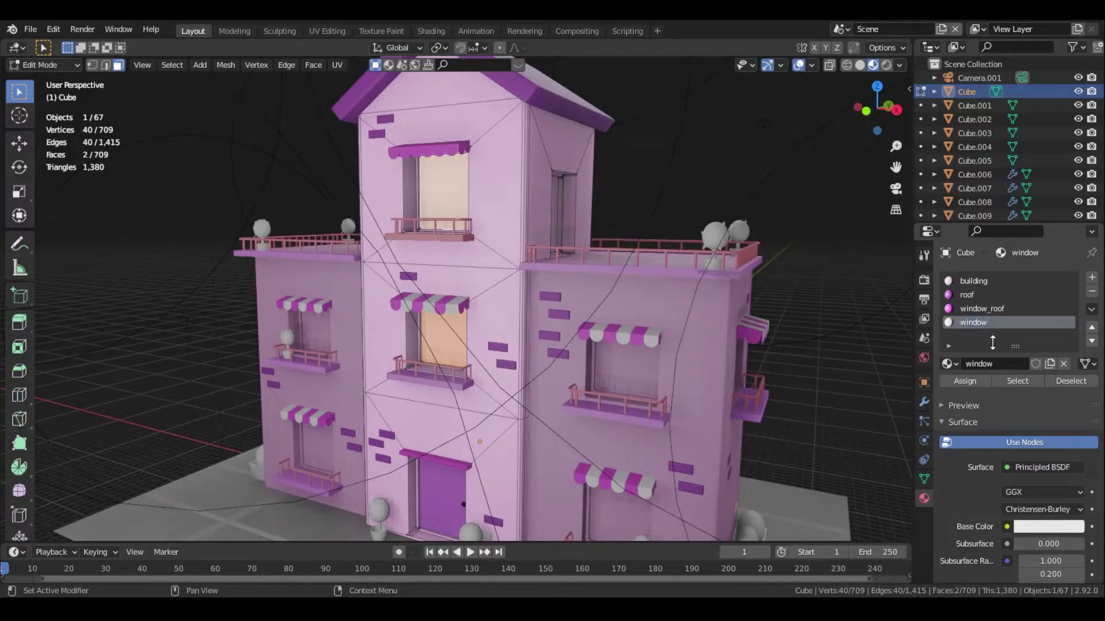
click(980, 387)
key(Tab)
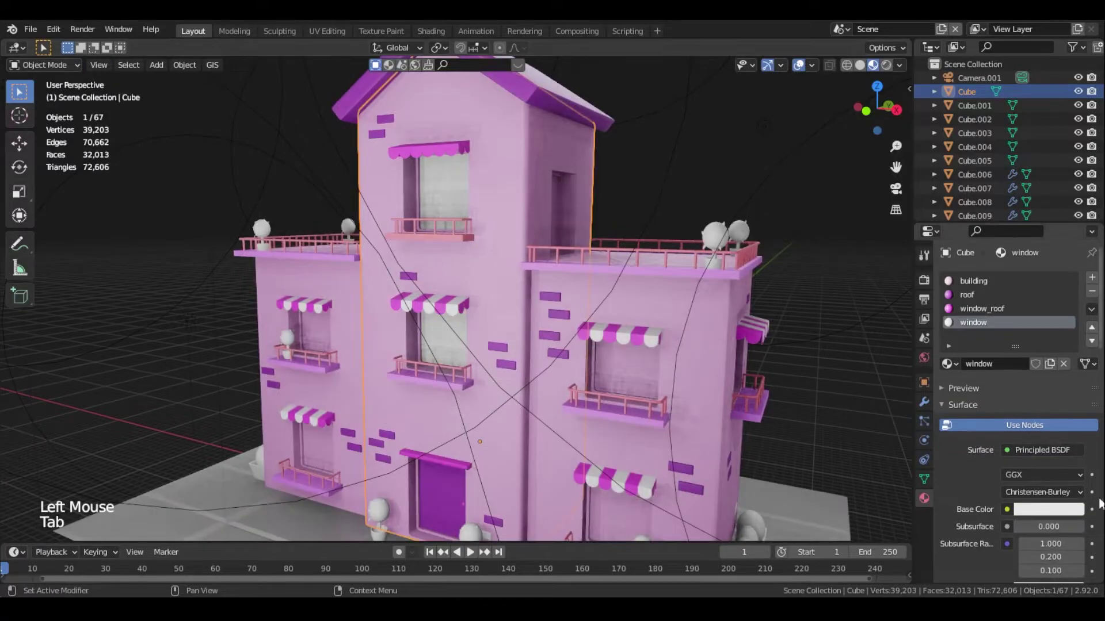
click(1044, 509)
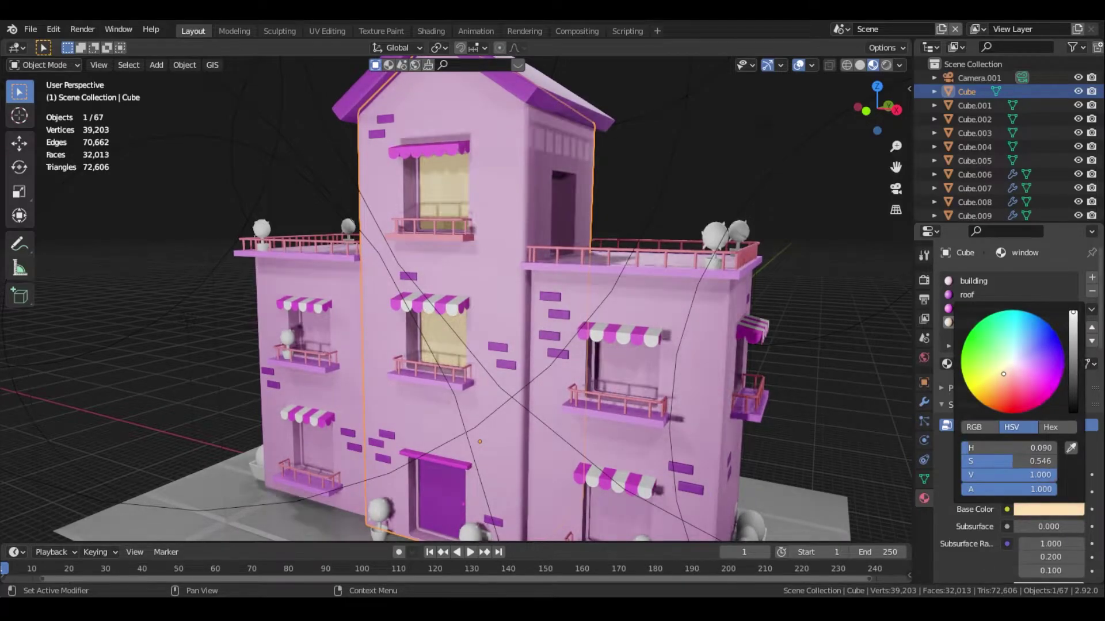
Give the lower side block Cube.027 a slot holding the window material
click(636, 378)
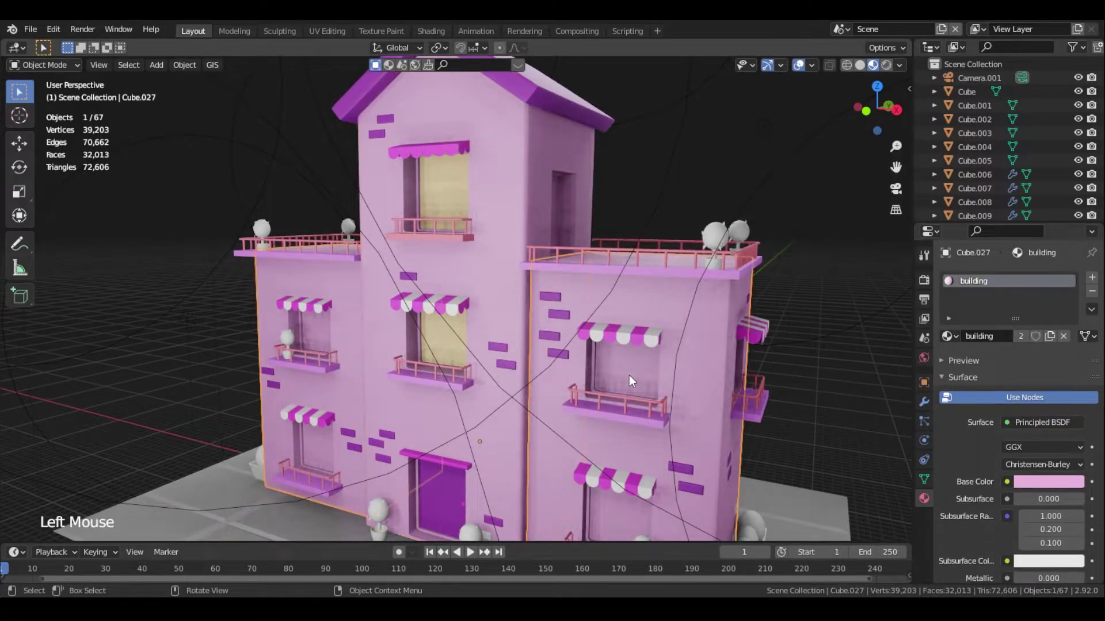
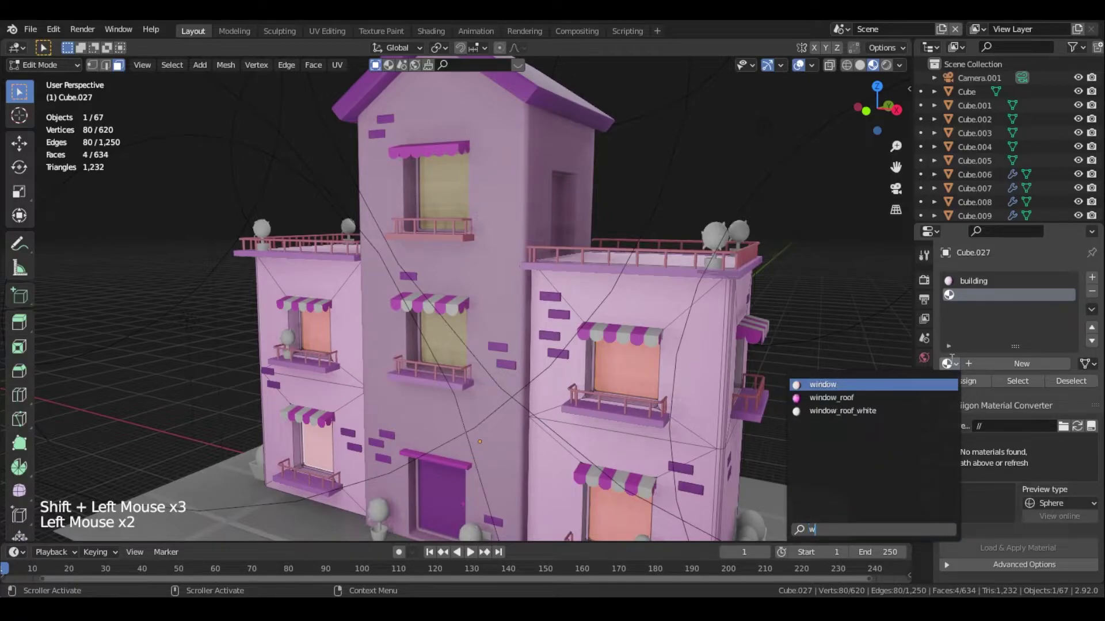
click(972, 385)
key(Tab)
middle_click(779, 401)
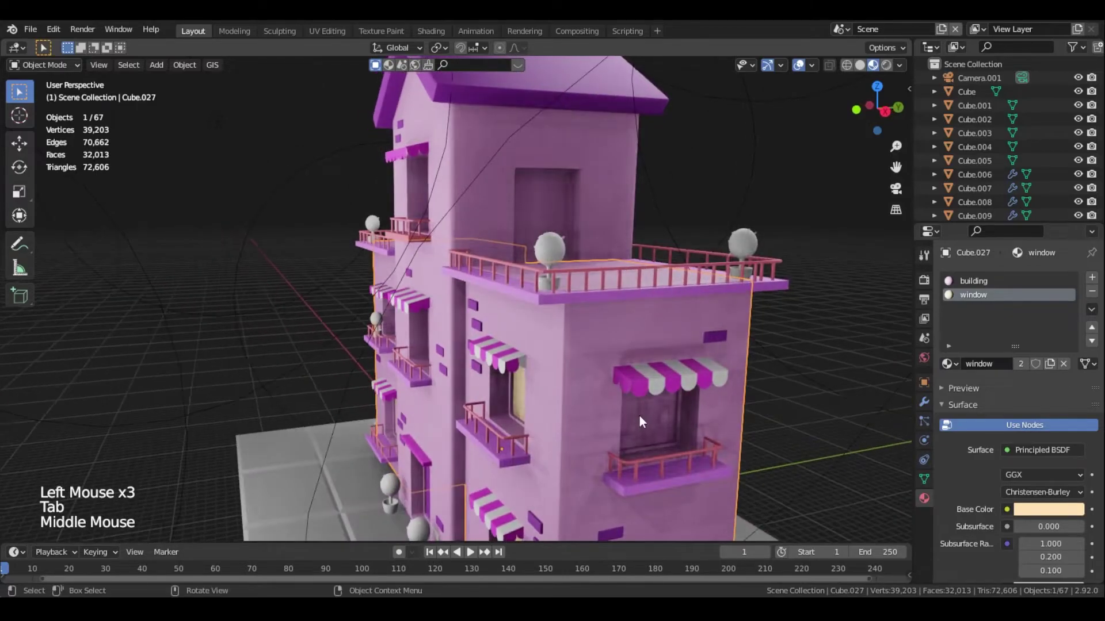
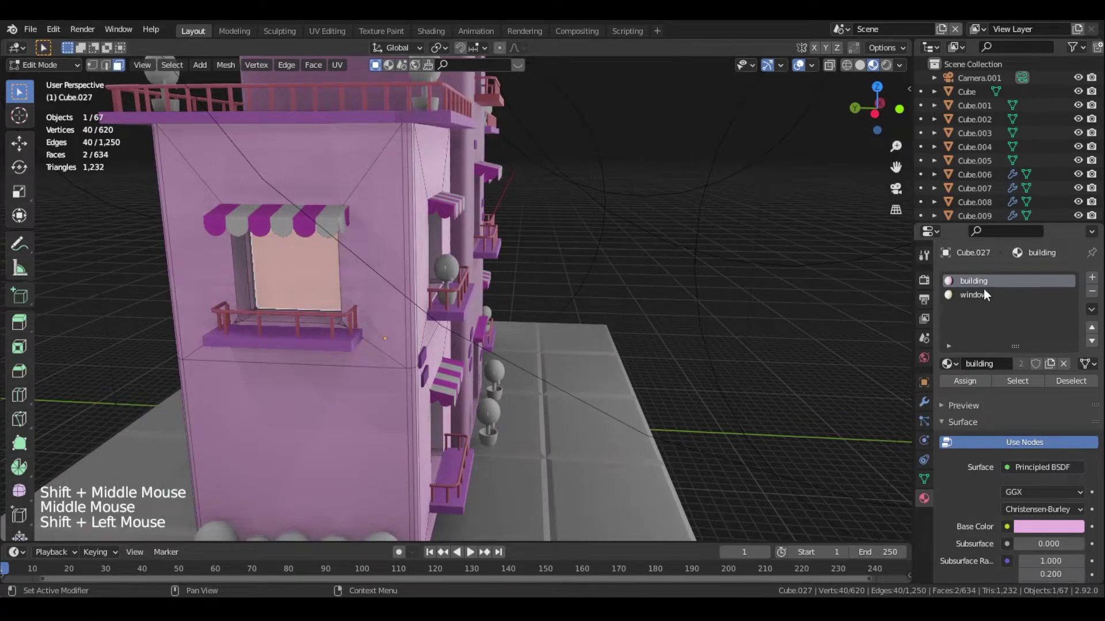
Assign the window material to the side block's selected window panes and review the result
click(991, 298)
click(975, 386)
click(1003, 384)
key(Tab)
middle_click(659, 335)
middle_click(602, 278)
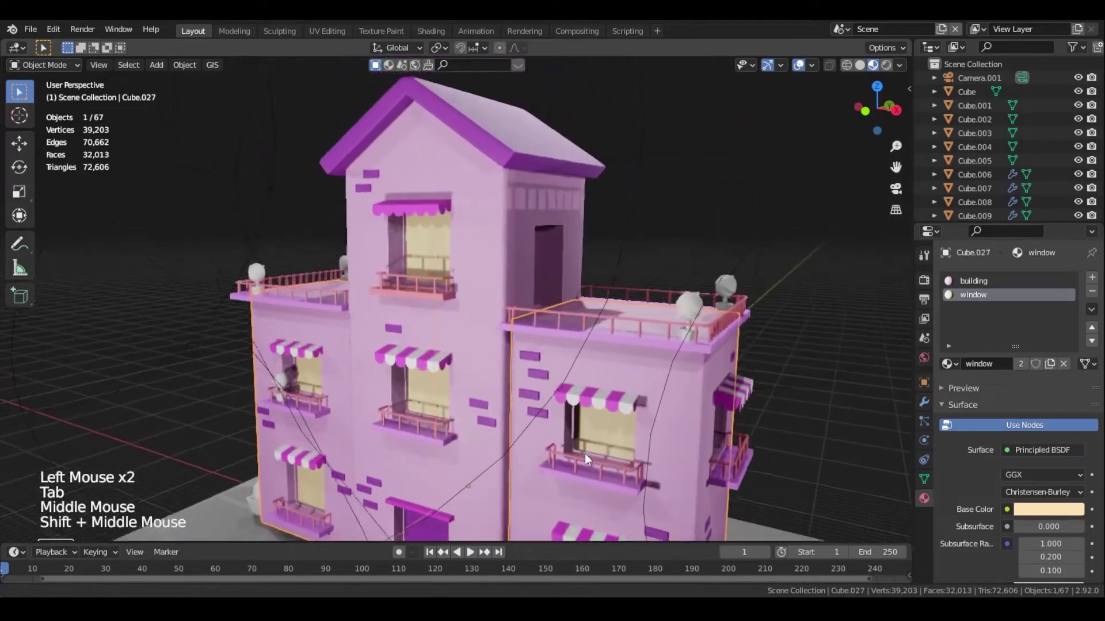
middle_click(604, 380)
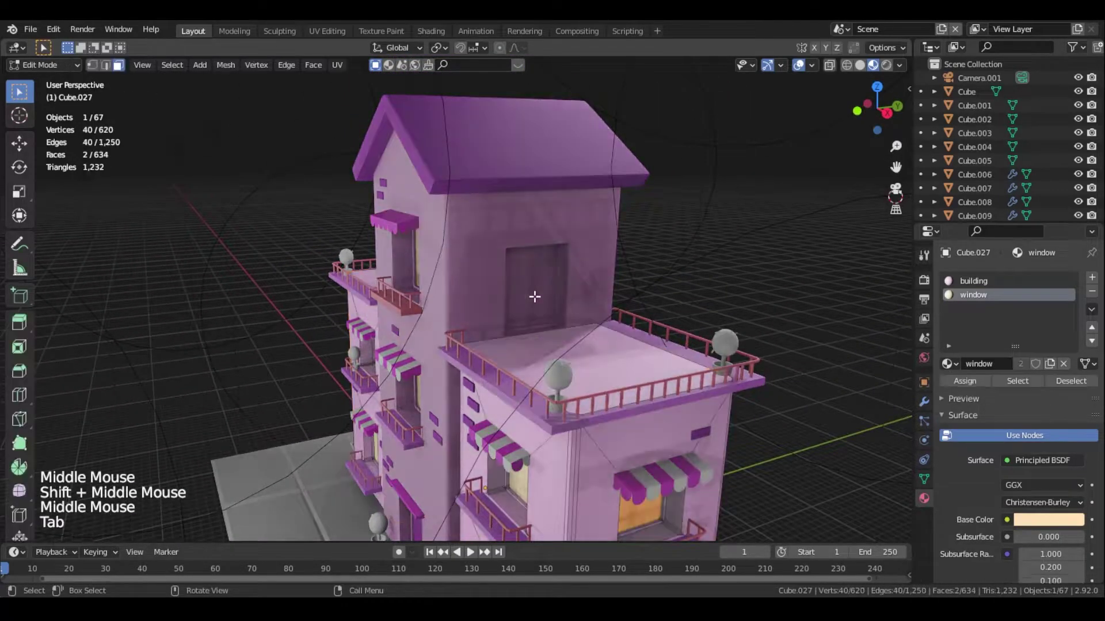
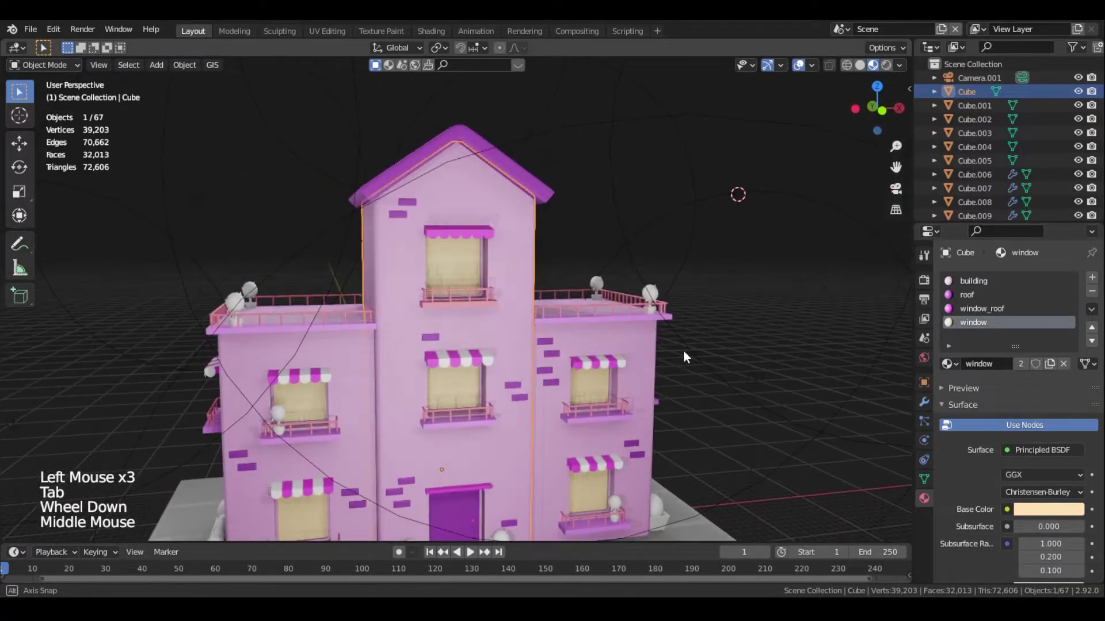
Save the file and select the potted plant left of the door
middle_click(613, 389)
scroll(up, 3)
key(ctrl+s)
click(538, 470)
Create a new material on the plant, rename it pot and start picking its pink colour
click(1094, 281)
click(1032, 341)
double_click(995, 290)
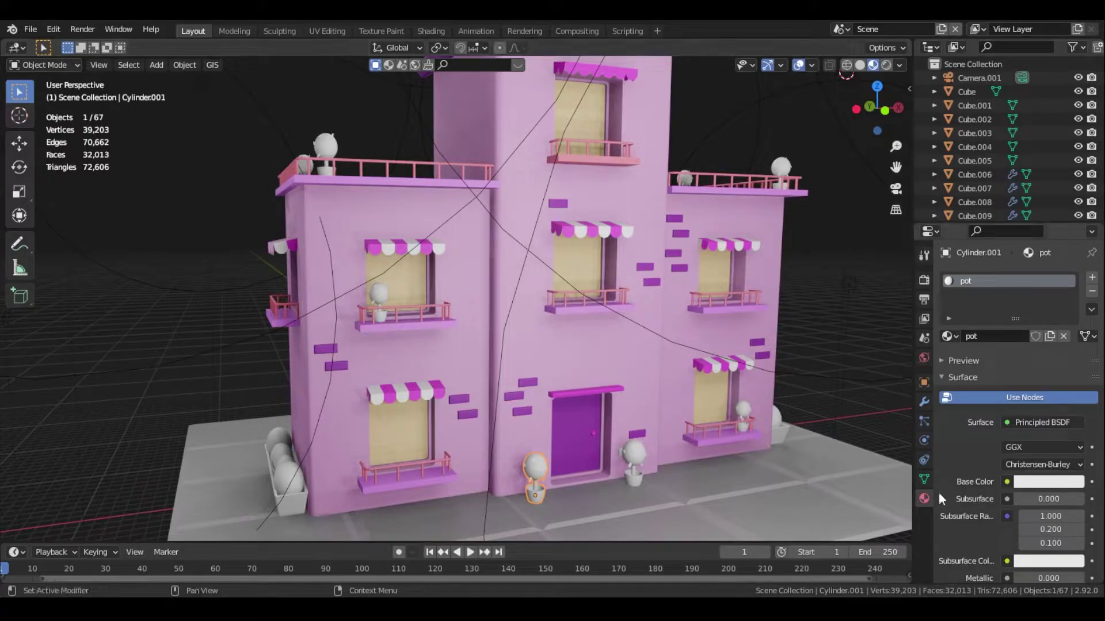
click(1064, 485)
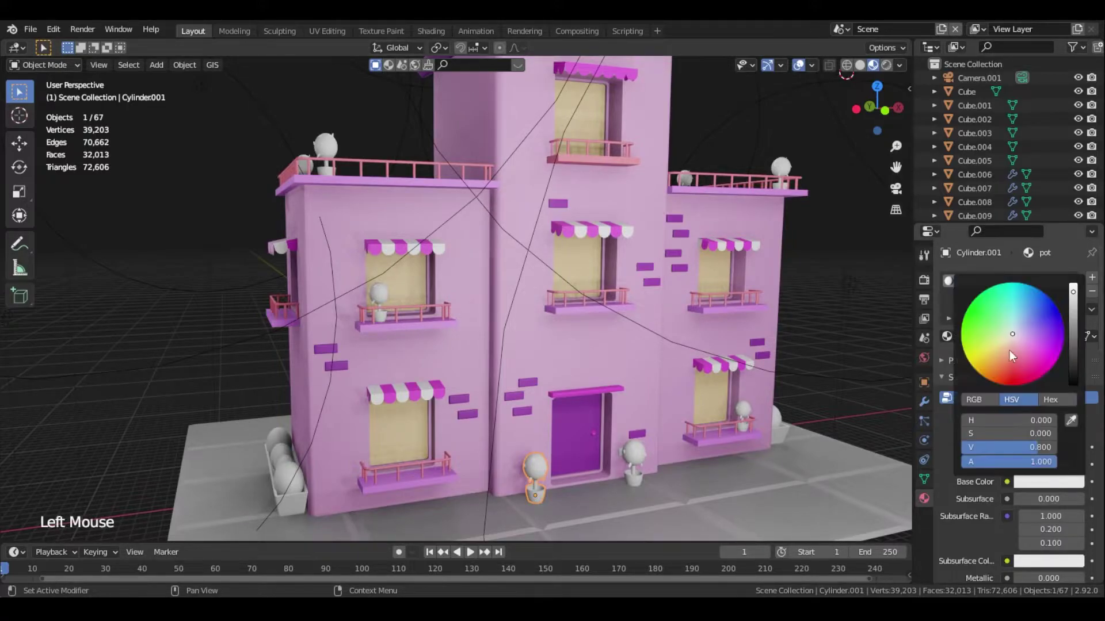
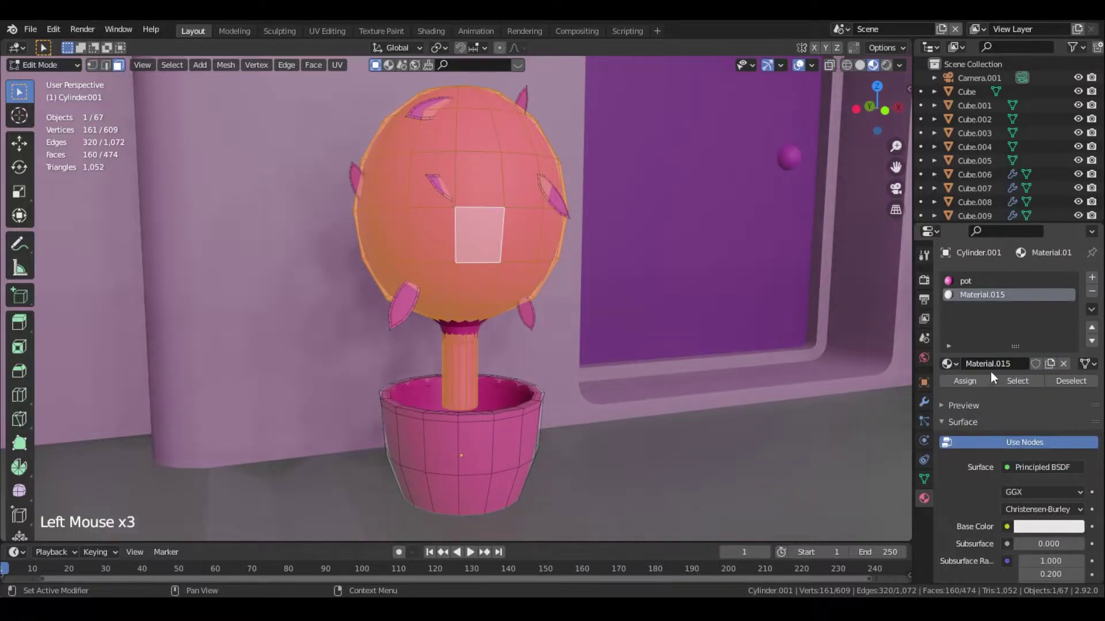
Name a second material plant with a green colour, then add a third material named leaves
click(998, 368)
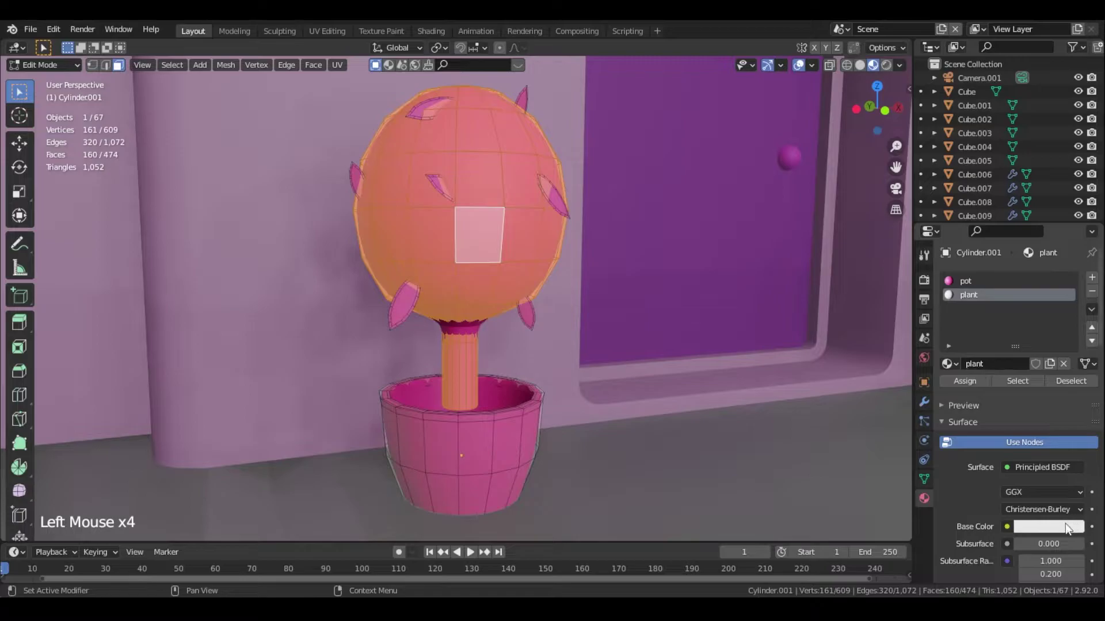
click(1070, 527)
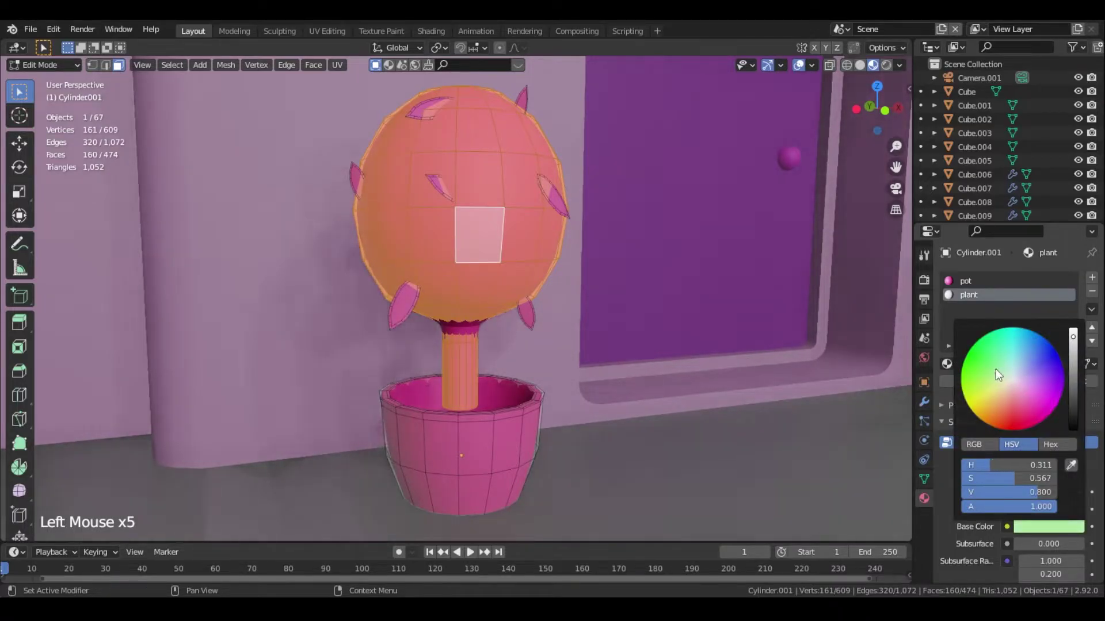
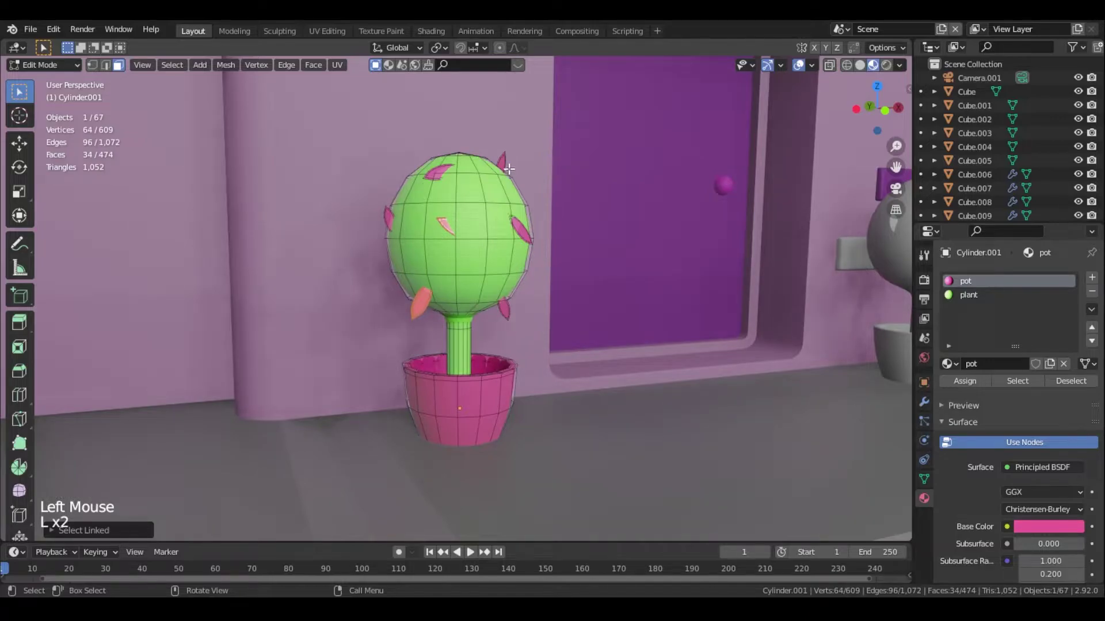
click(1096, 282)
click(1009, 371)
click(1005, 366)
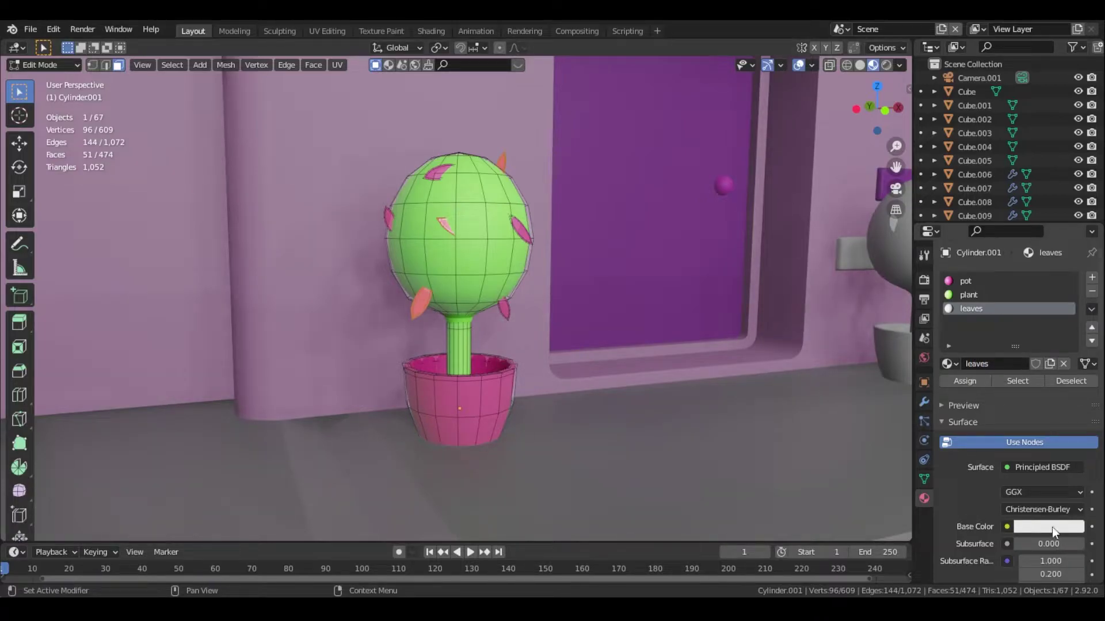
Colour the leaves material green and enter the plant's mesh to pick individual leaf faces
click(1055, 530)
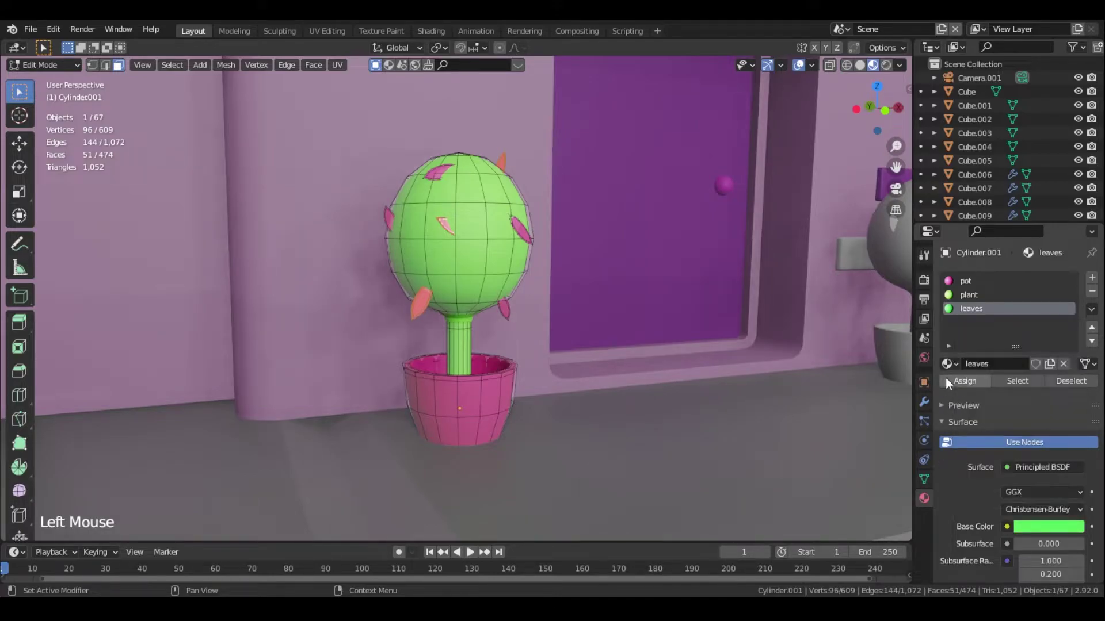
click(951, 383)
key(Tab)
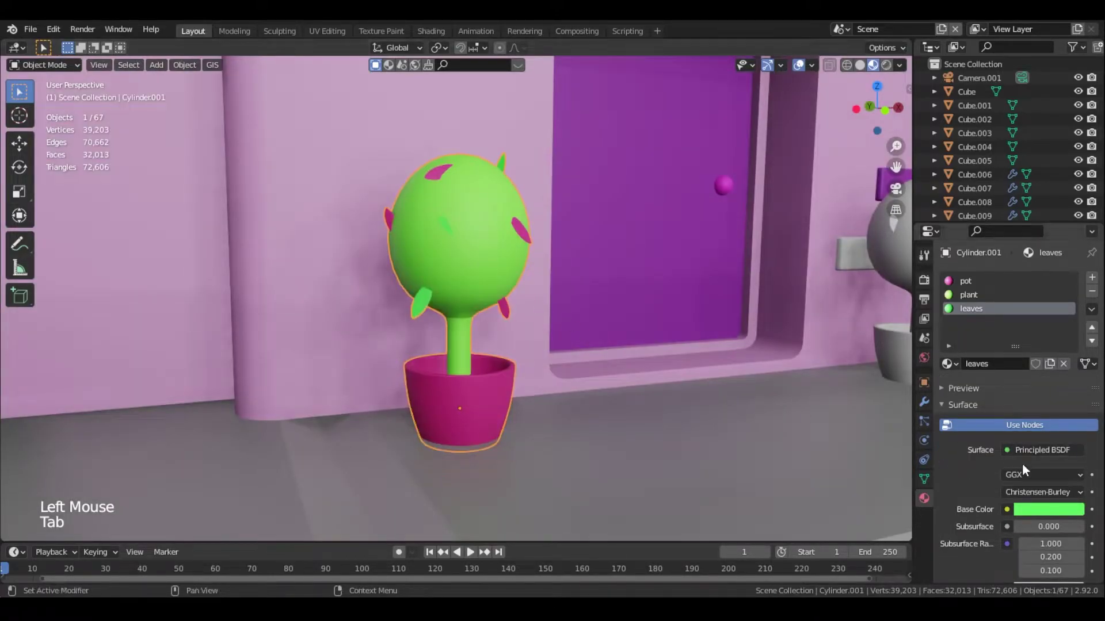
click(1043, 511)
click(1061, 513)
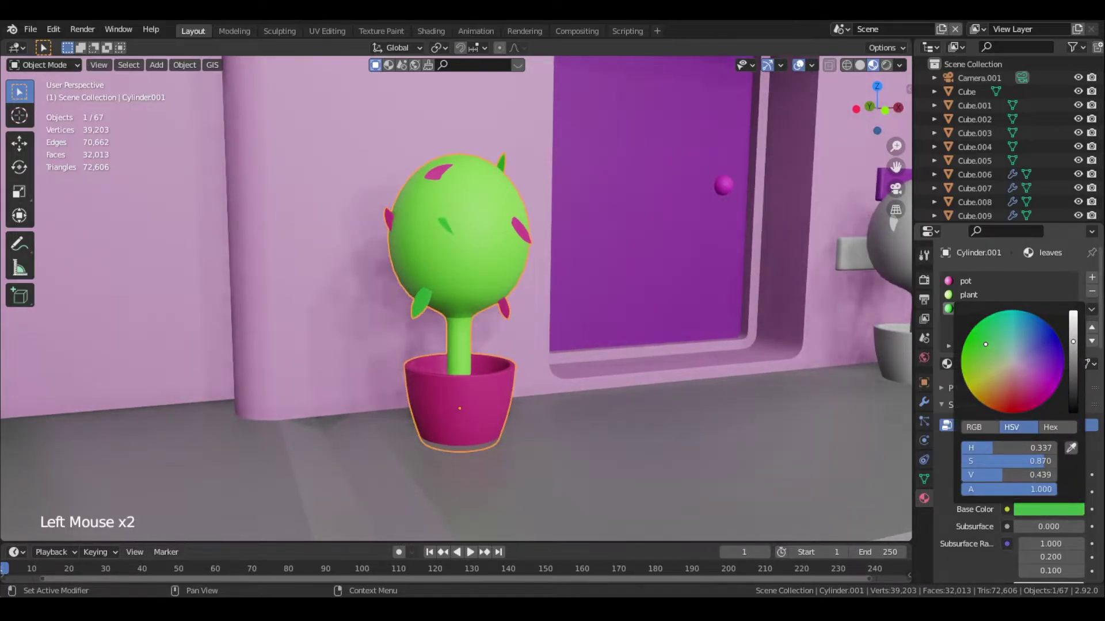
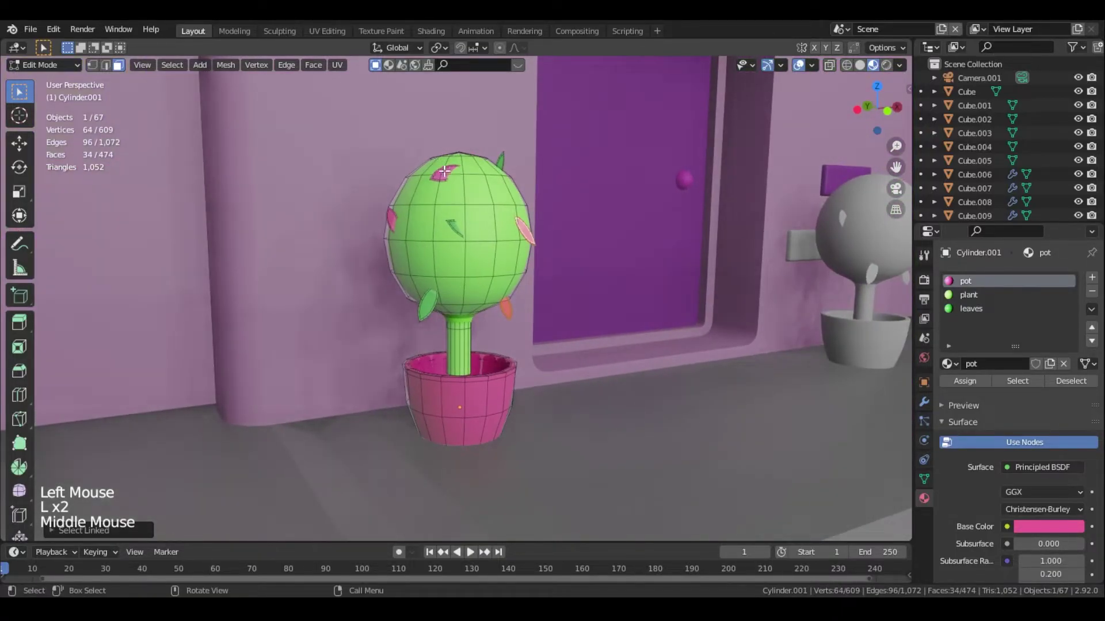
Grow the leaf selection and create a yellow material named leaves2 in a new slot
key(l)
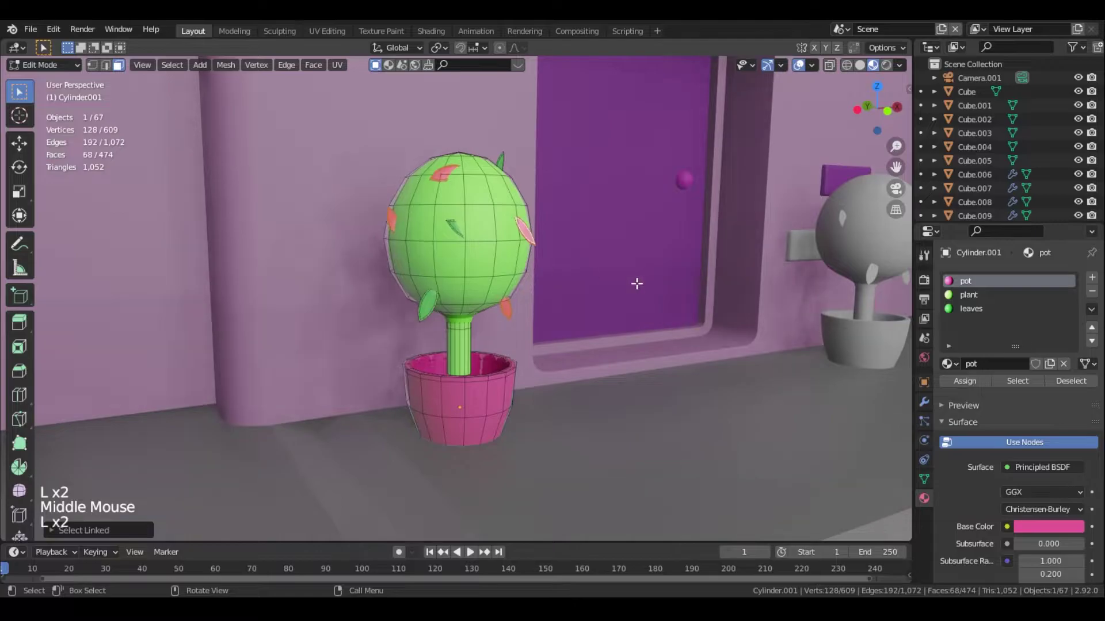
click(1095, 281)
click(990, 365)
click(993, 362)
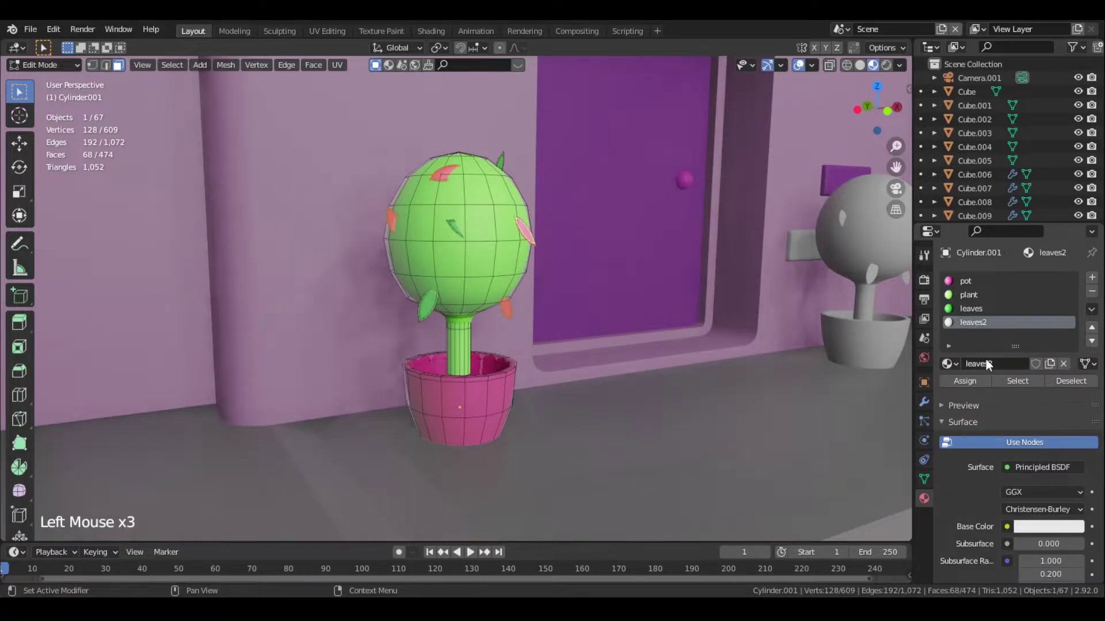
key(KP_Enter)
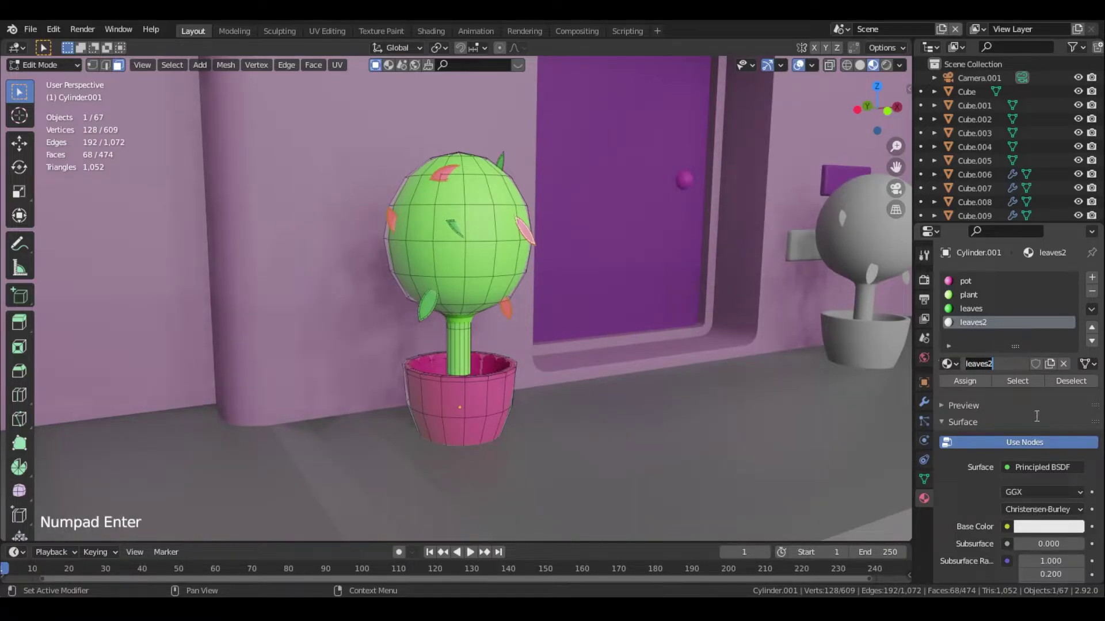
click(1073, 530)
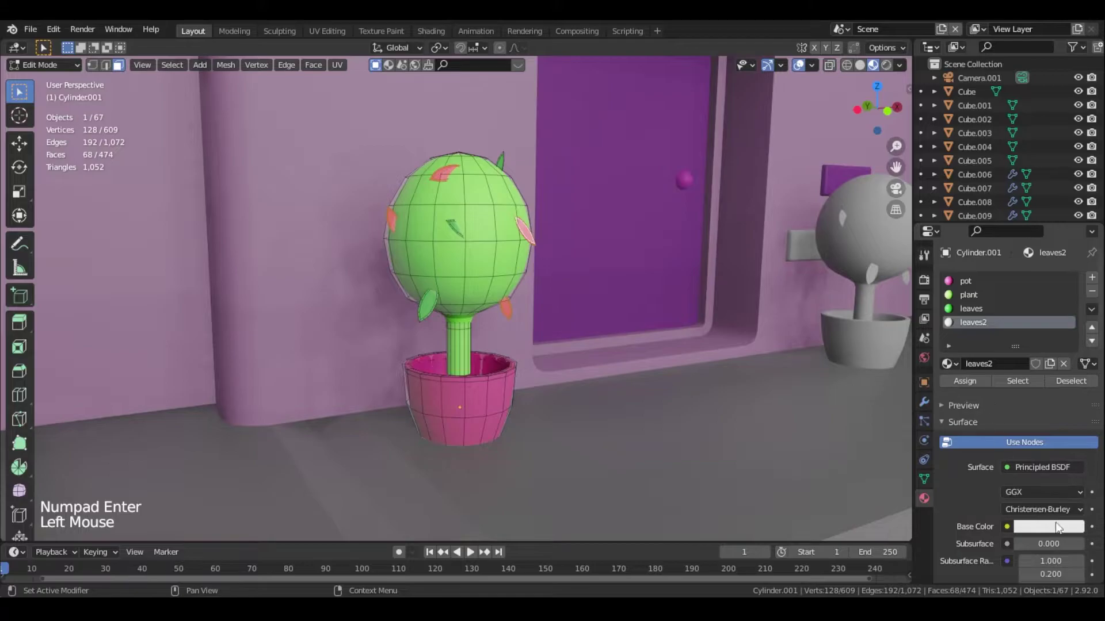
click(1063, 527)
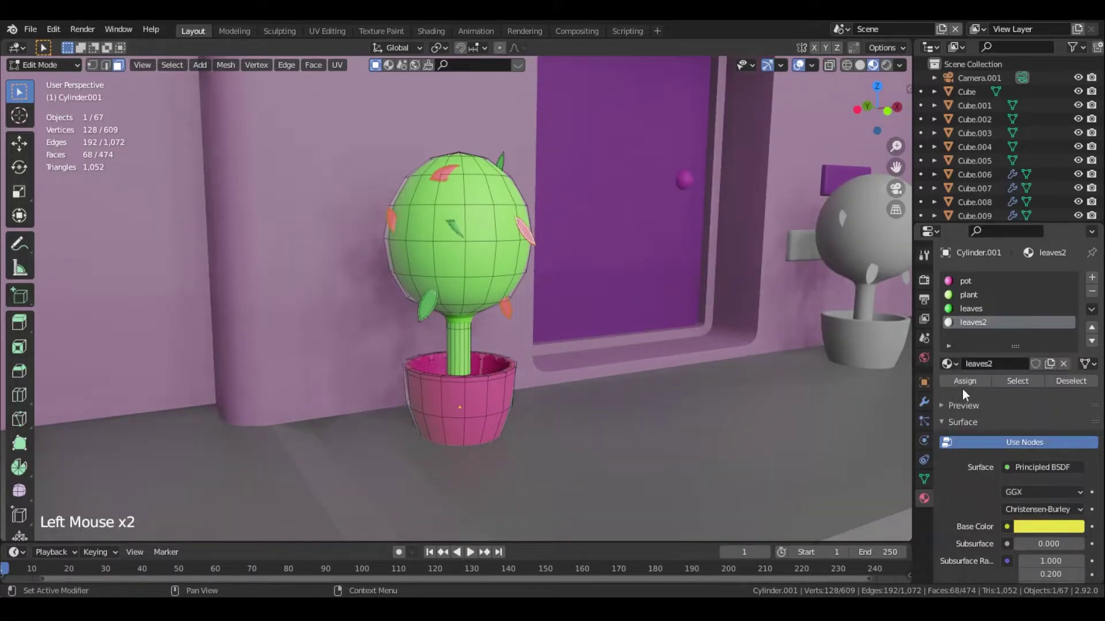
Assign leaves2 to the selected leaves, leave Edit Mode and select the building body
click(967, 388)
key(Tab)
scroll(down, 3)
middle_click(515, 335)
scroll(down, 3)
middle_click(398, 322)
click(462, 336)
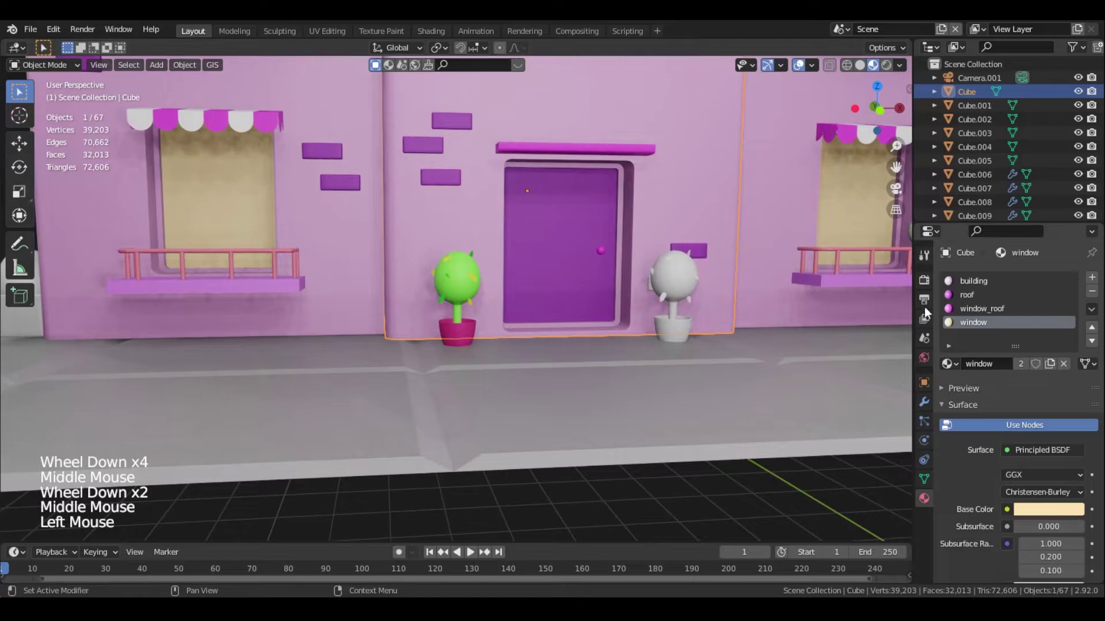
Inspect the coloured potted plant's materials and begin selecting white plants on the building
click(459, 321)
click(958, 278)
click(986, 282)
click(1055, 512)
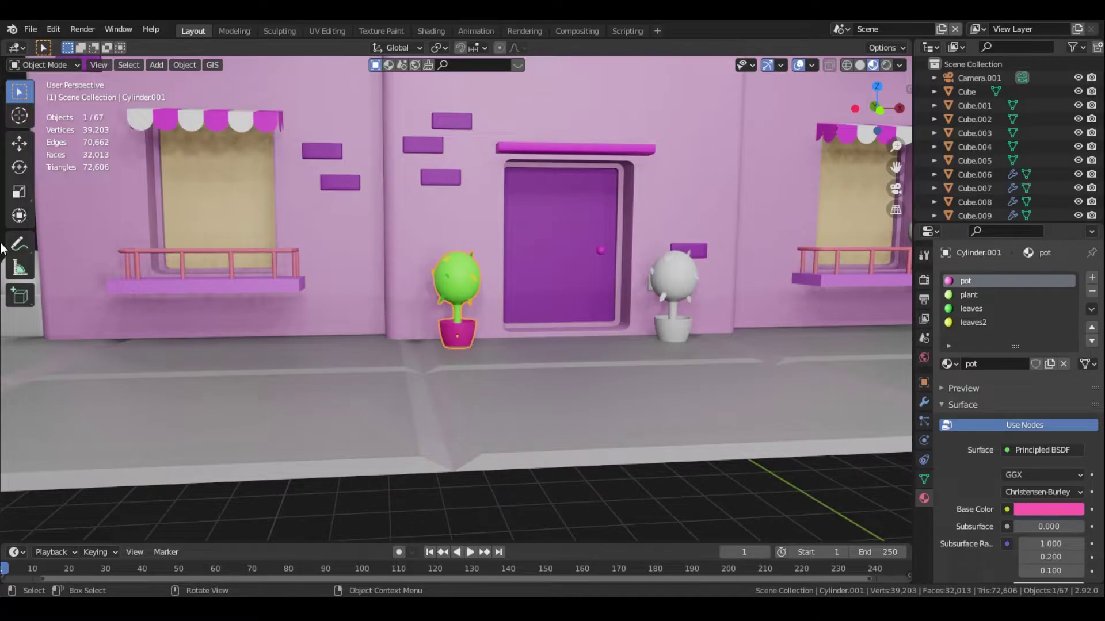
scroll(down, 3)
click(562, 294)
click(316, 121)
double_click(703, 268)
Zoom out over the whole building, undo a stray building pick and add a rooftop plant to the selection
middle_click(319, 230)
scroll(down, 3)
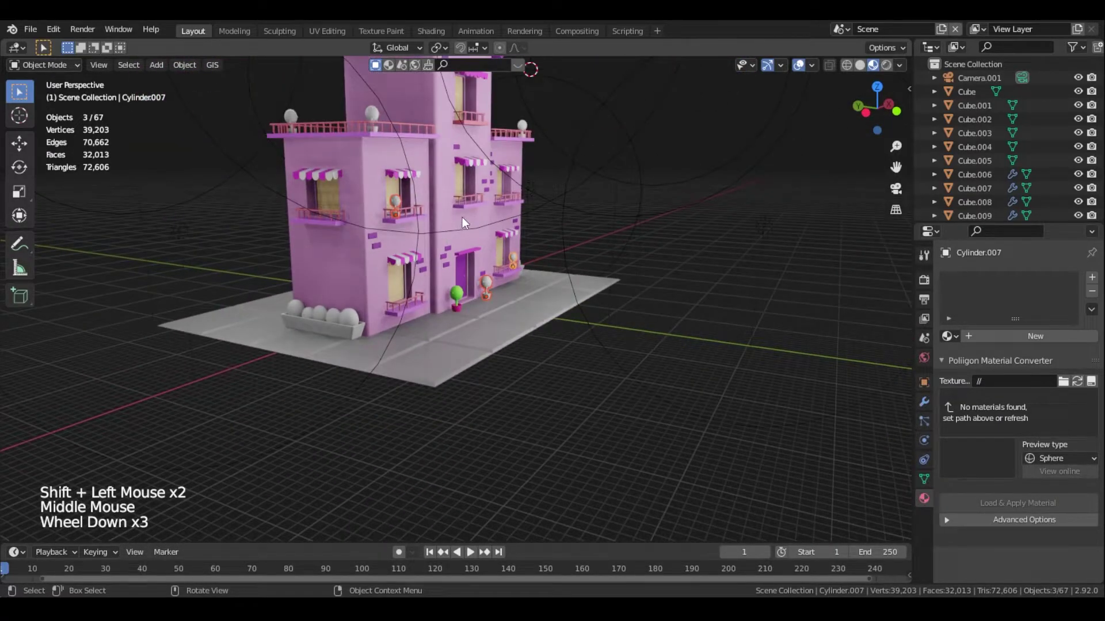
middle_click(500, 217)
scroll(down, 3)
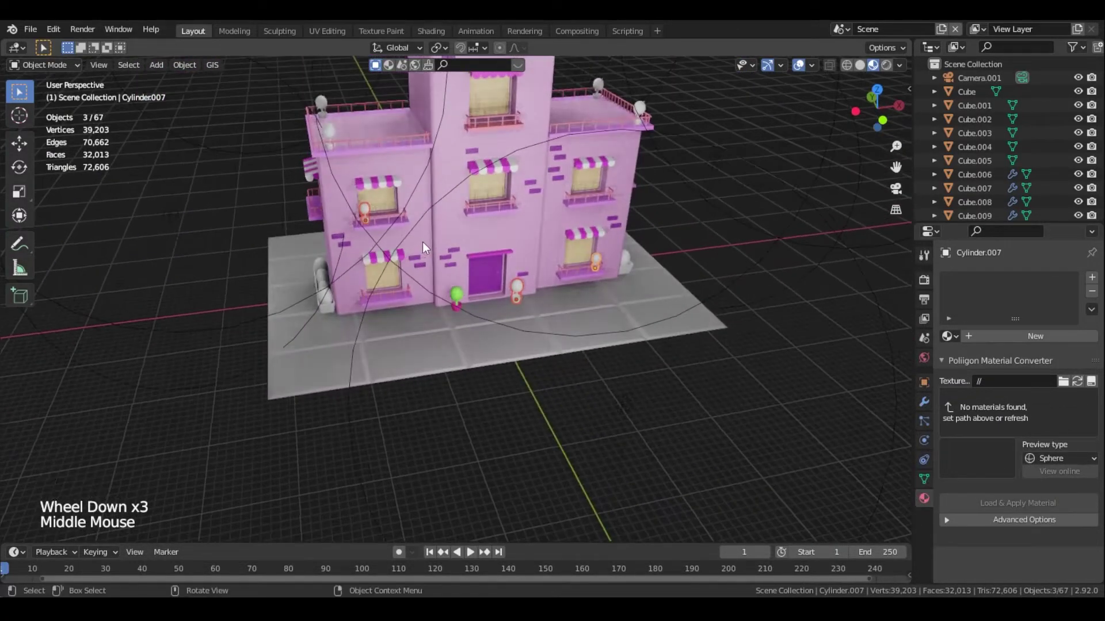
middle_click(511, 232)
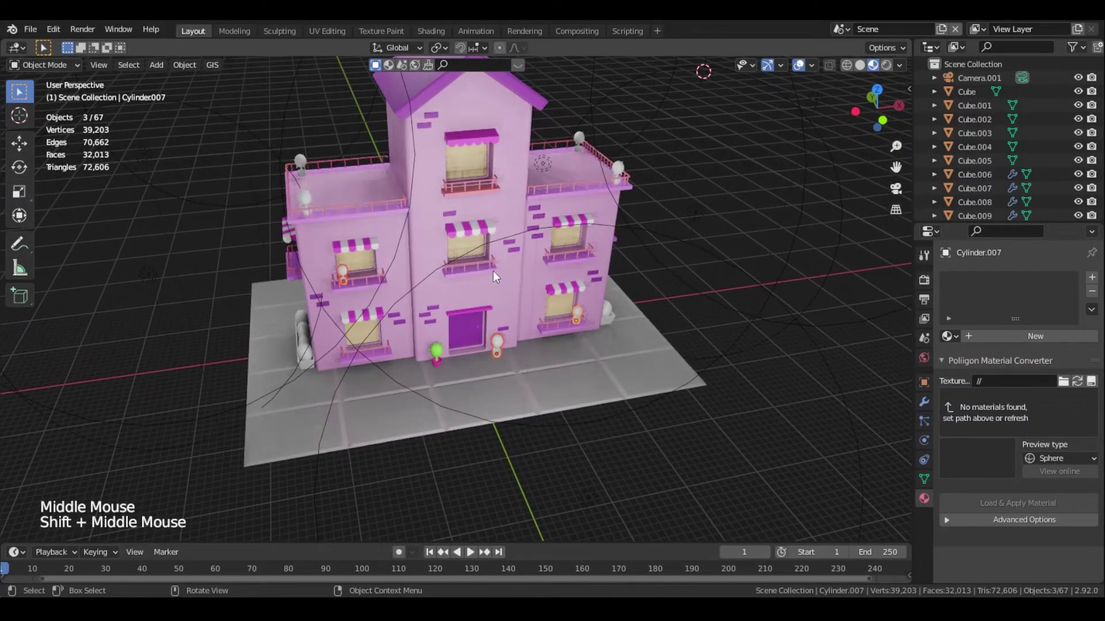
scroll(up, 3)
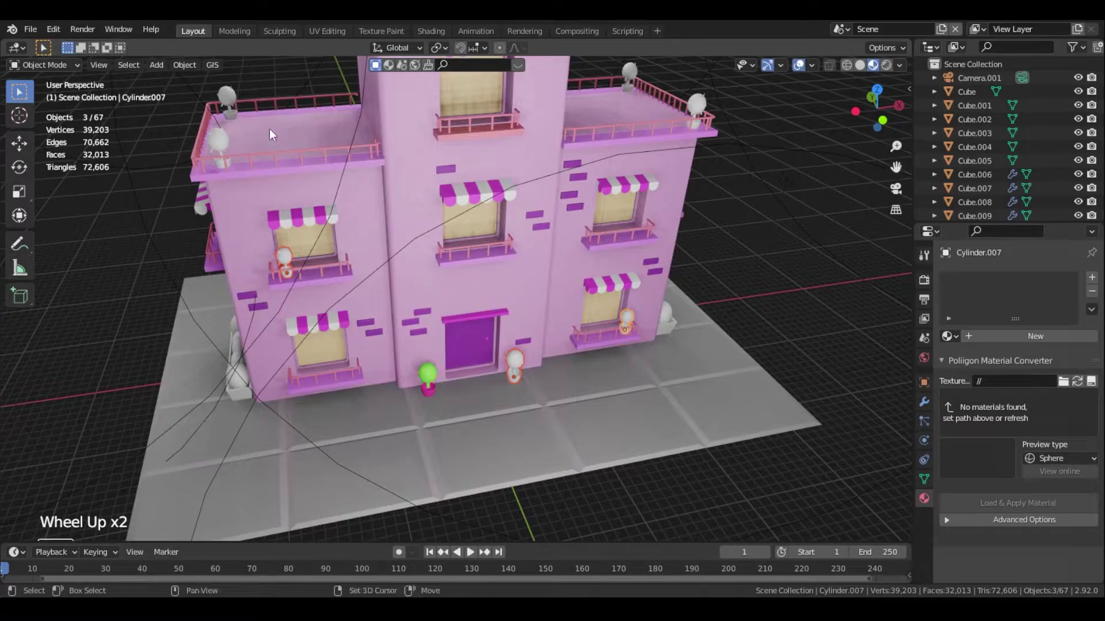
click(276, 132)
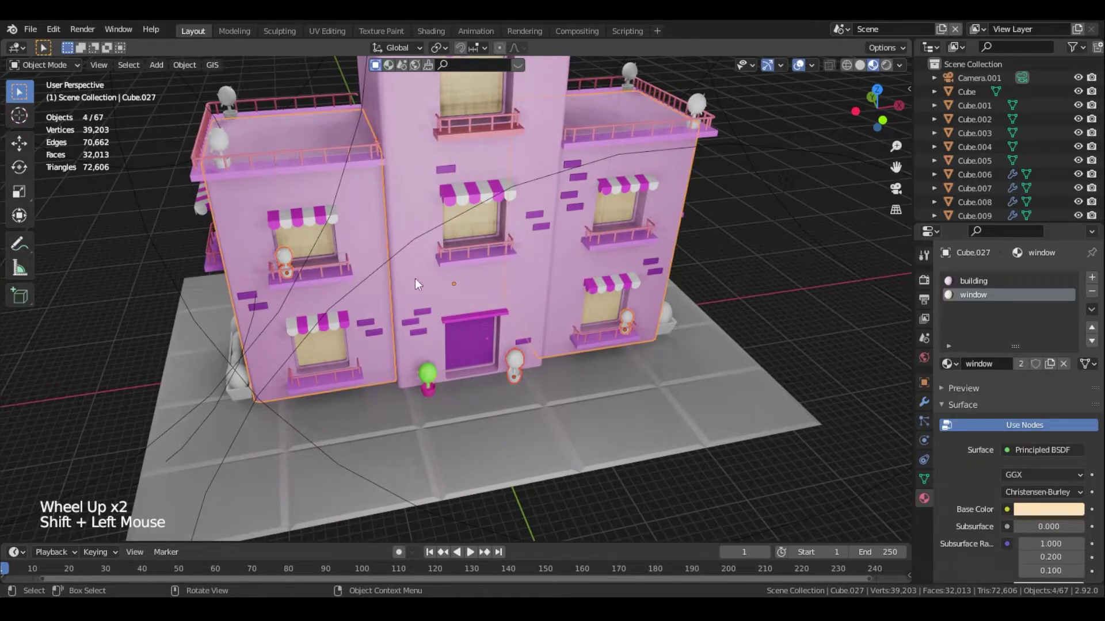
key(ctrl+z)
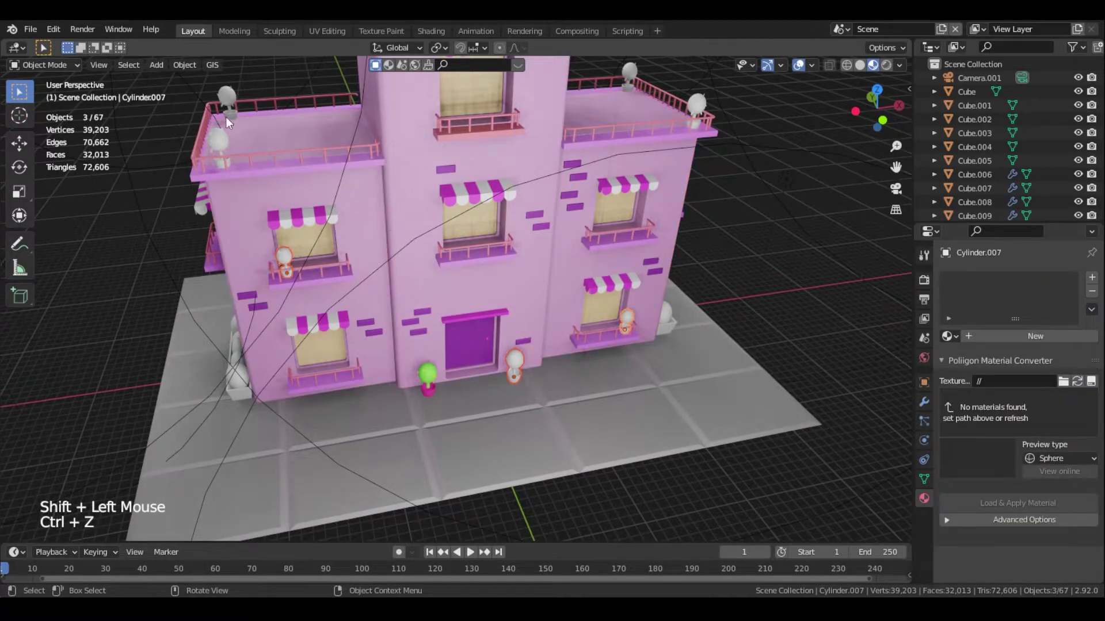
click(230, 100)
Add the remaining white plants, make the coloured plant active and link its materials with Ctrl+L
click(224, 143)
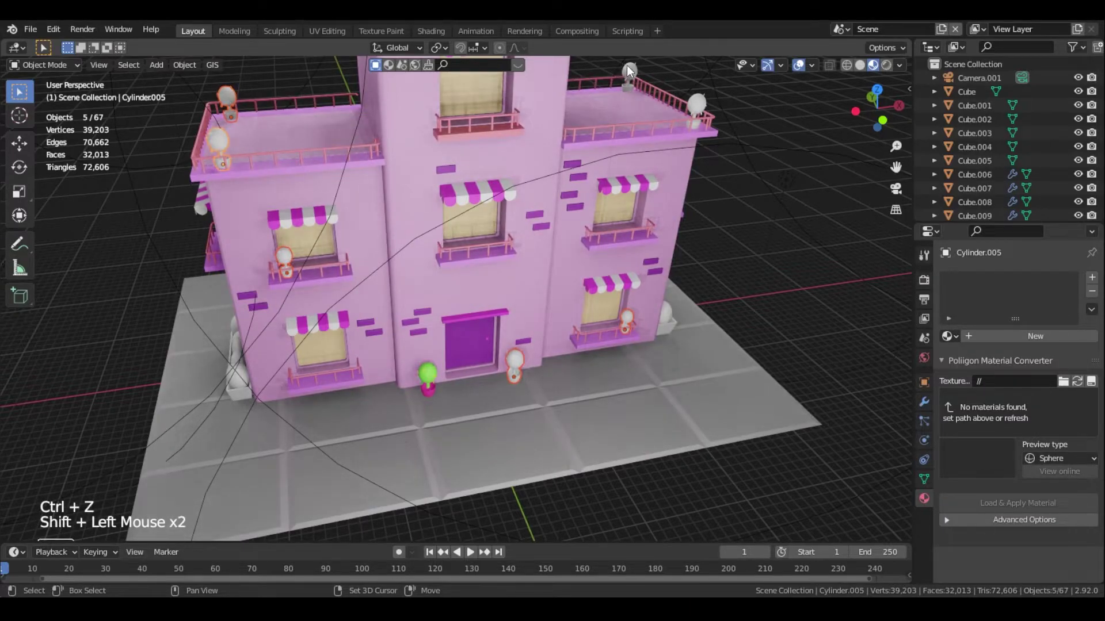
click(643, 68)
click(703, 108)
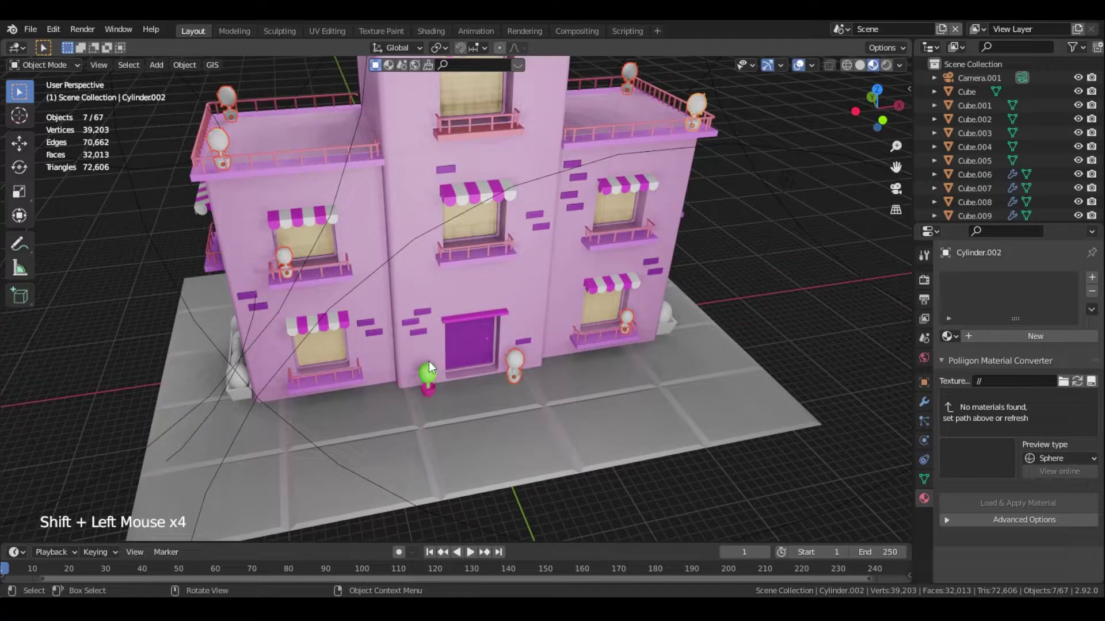
click(435, 370)
key(ctrl+l)
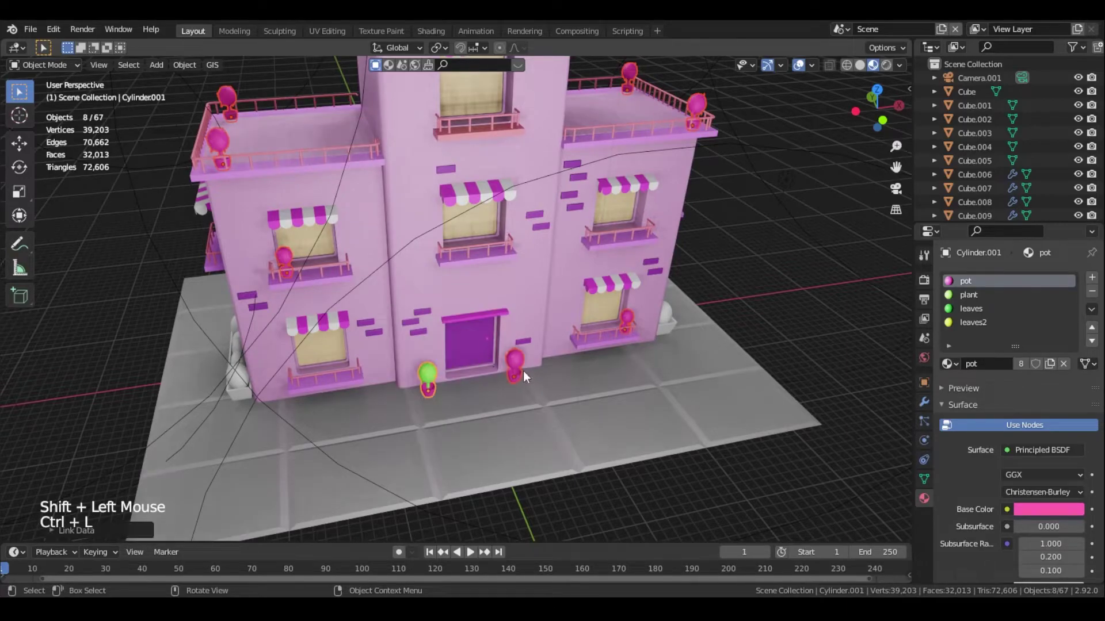
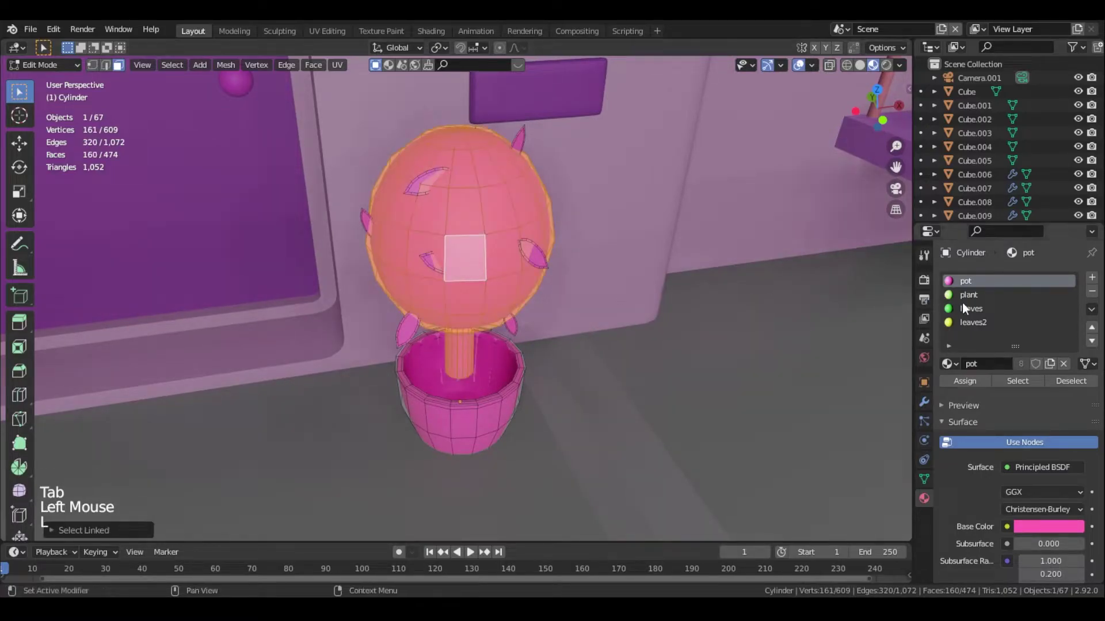
Inside one plant, assign the green plant material to foliage and leaves to its leaf faces
click(965, 302)
click(955, 387)
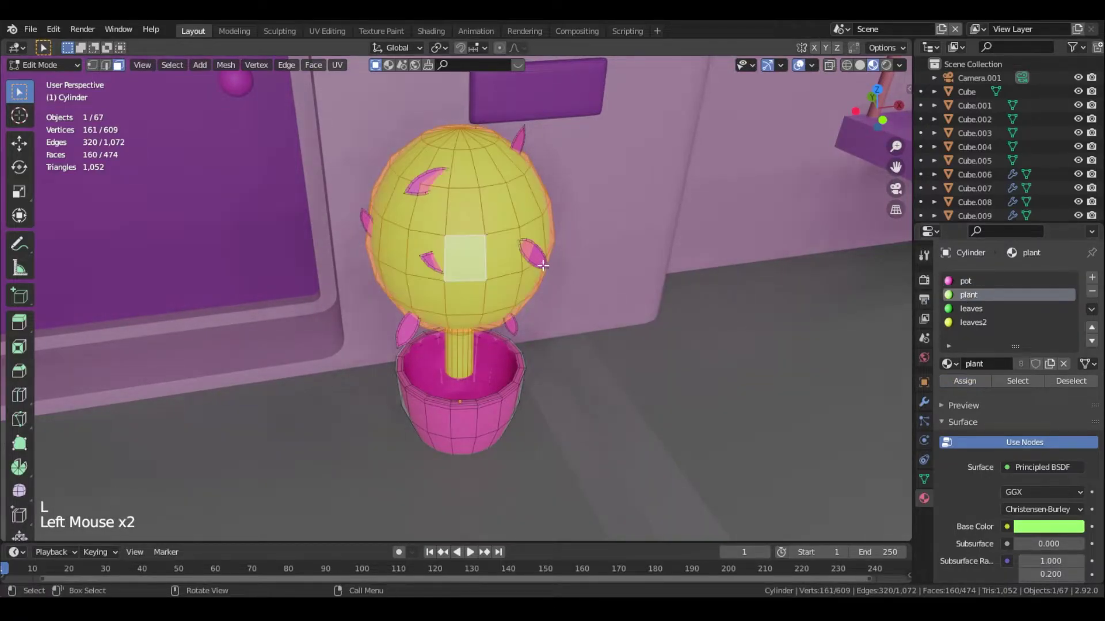
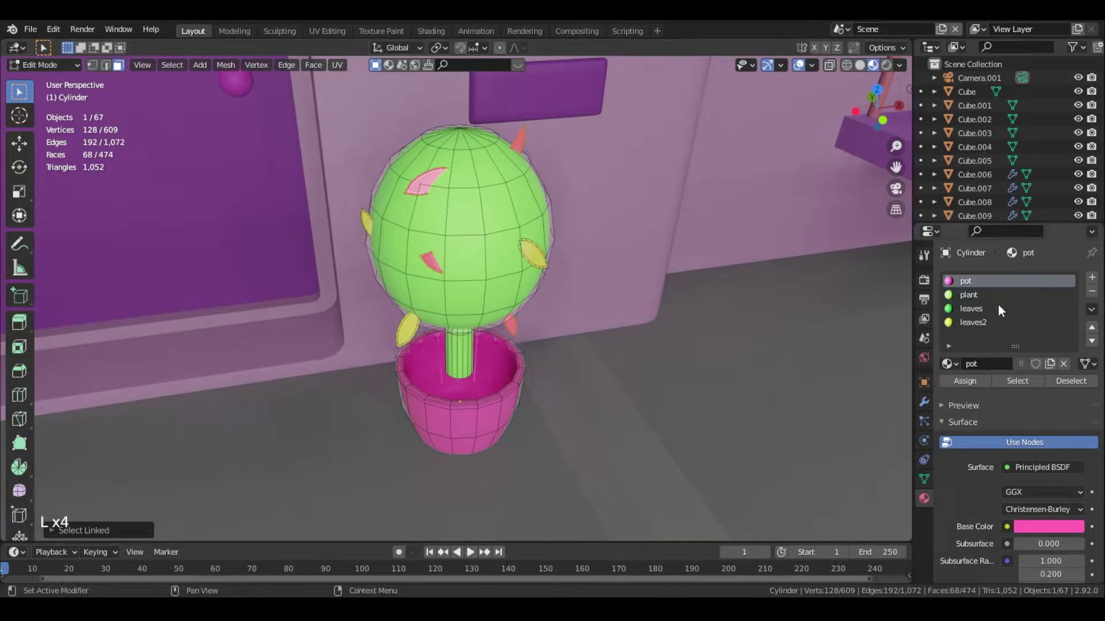
click(997, 315)
click(962, 382)
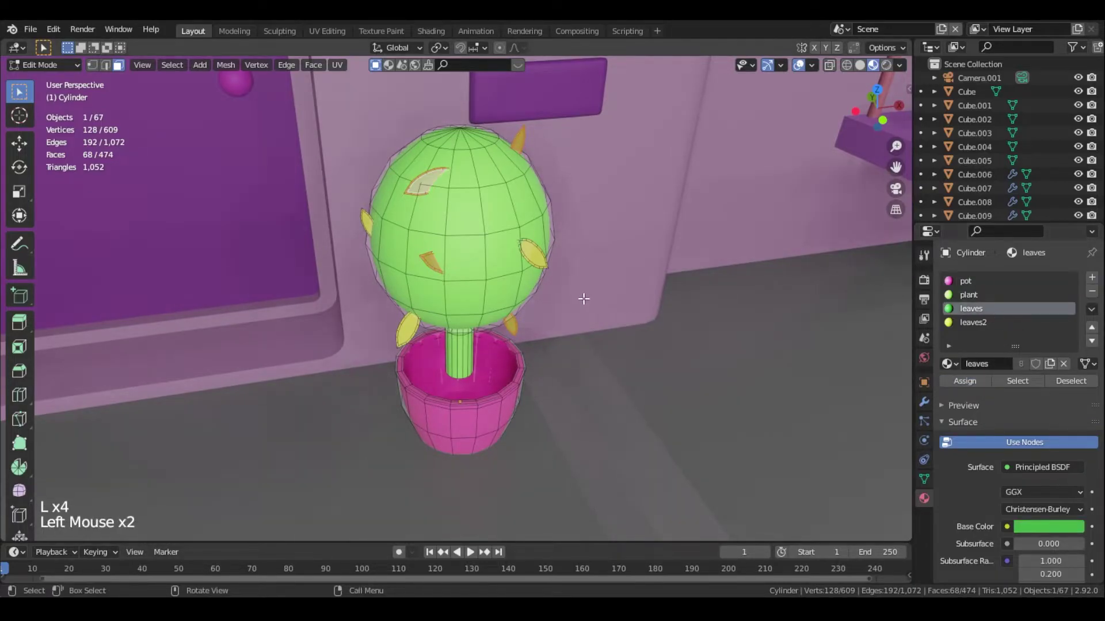
key(Tab)
scroll(down, 3)
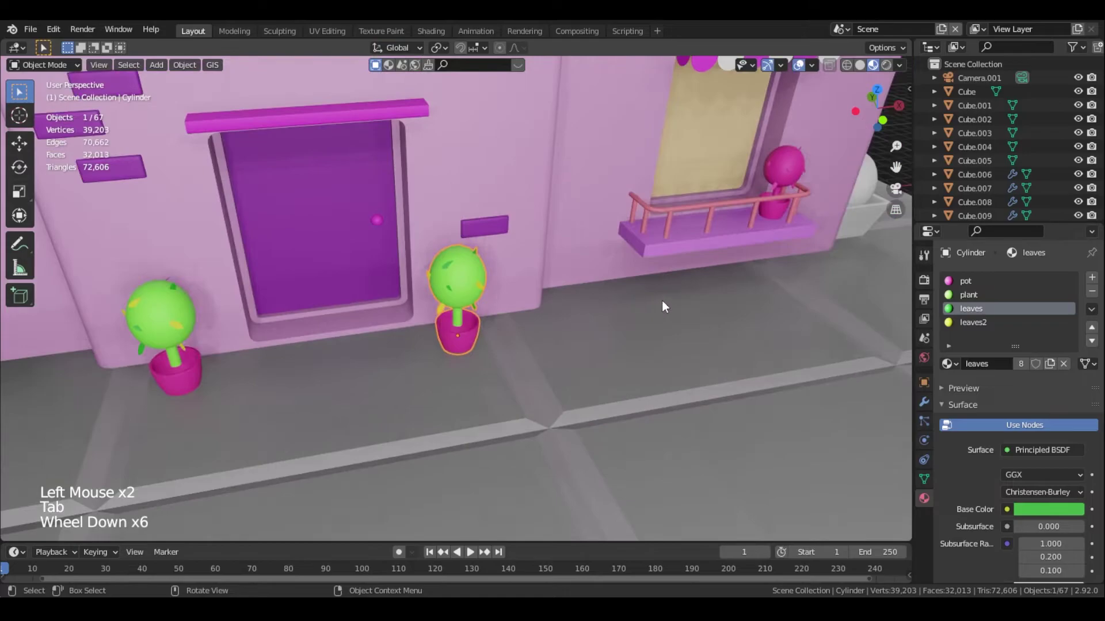
Orbit to the balcony and select its all-pink potted plant
middle_click(701, 298)
scroll(down, 3)
middle_click(684, 301)
middle_click(714, 291)
scroll(up, 3)
click(600, 340)
click(707, 362)
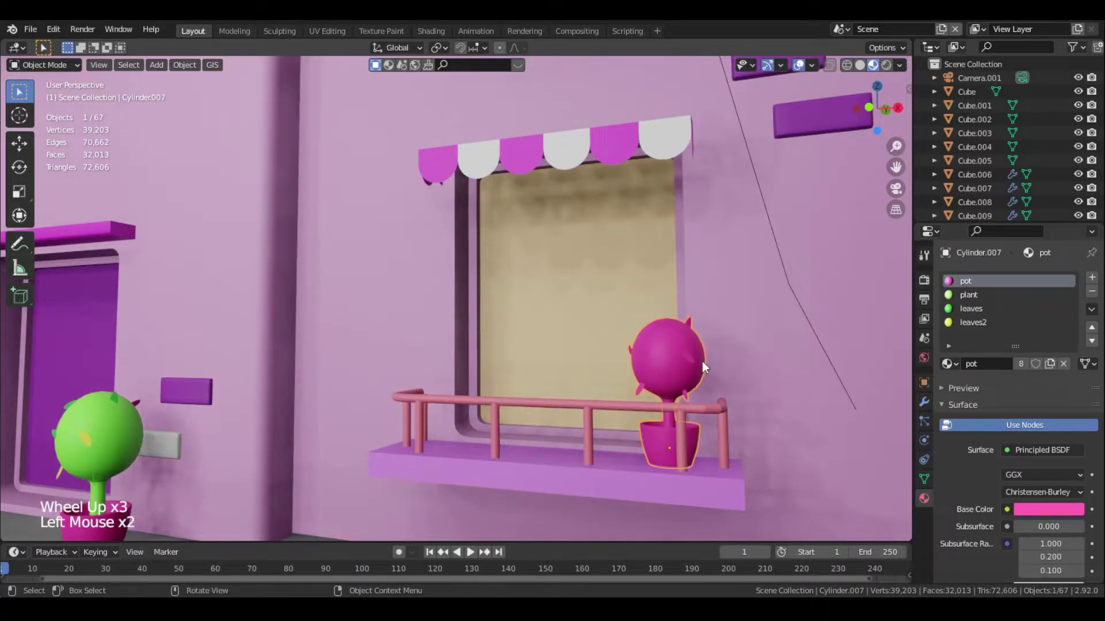
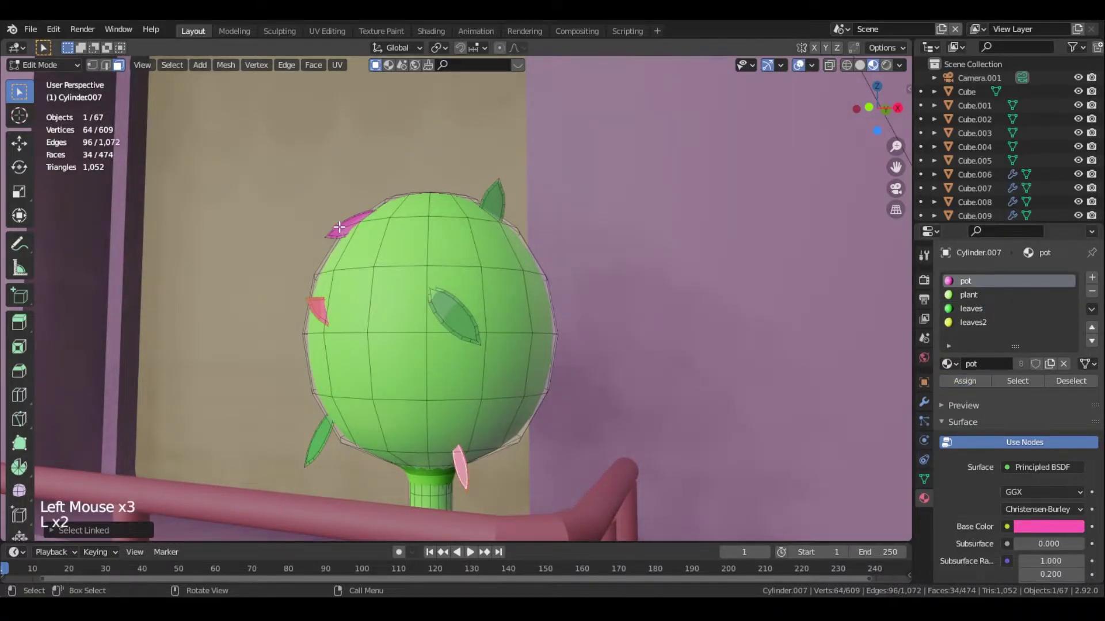
Assign yellow leaves2 to the balcony plant's accent leaves and review the building from the front
click(980, 331)
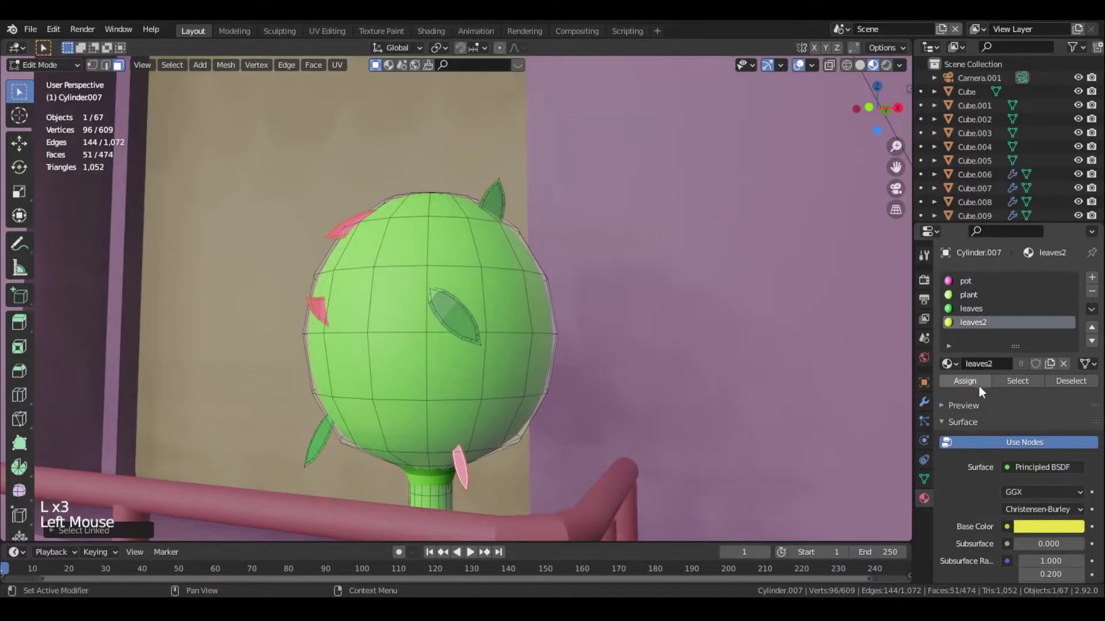
click(983, 388)
key(Tab)
scroll(down, 3)
scroll(down, 3)
scroll(down, 3)
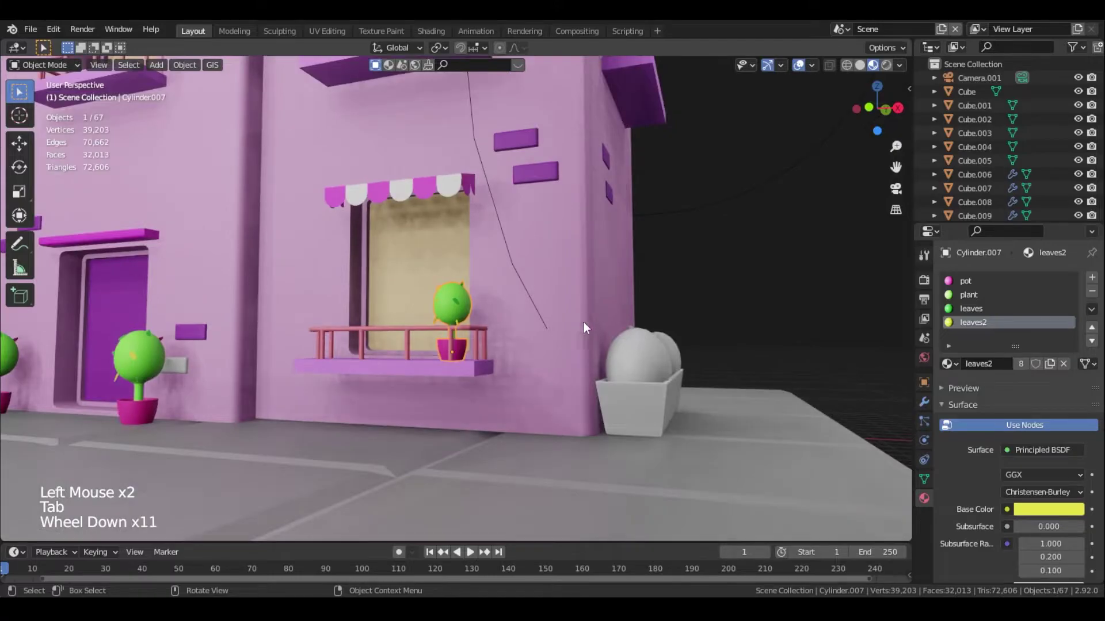
middle_click(555, 318)
scroll(down, 3)
middle_click(646, 235)
middle_click(626, 232)
middle_click(449, 296)
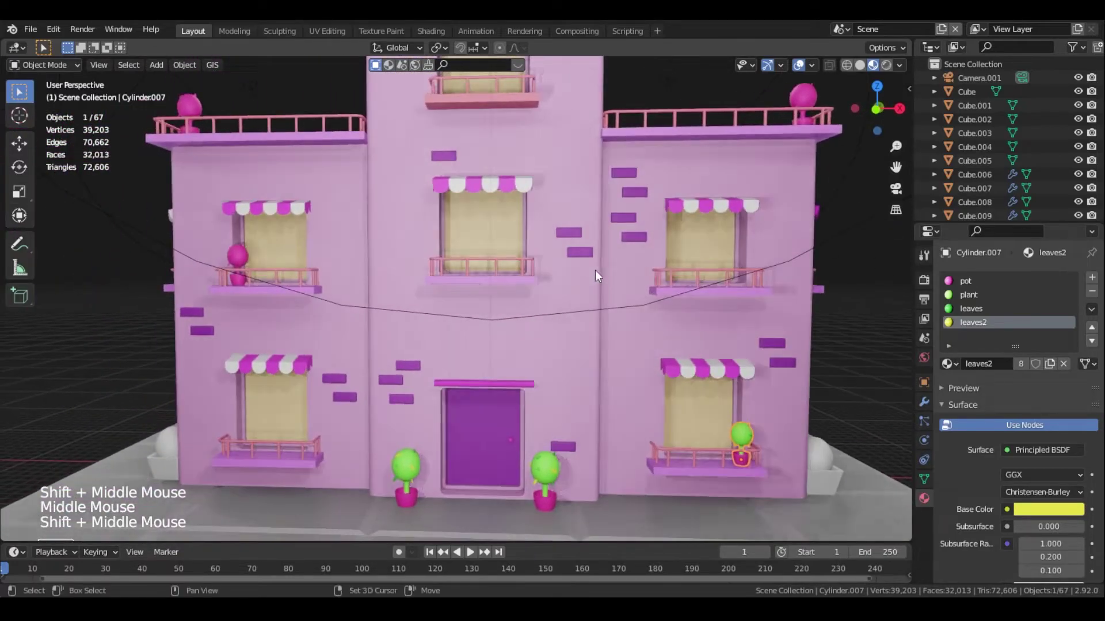
Delete the left pink balcony plant and duplicate the green potted plant along X as its replacement
click(246, 256)
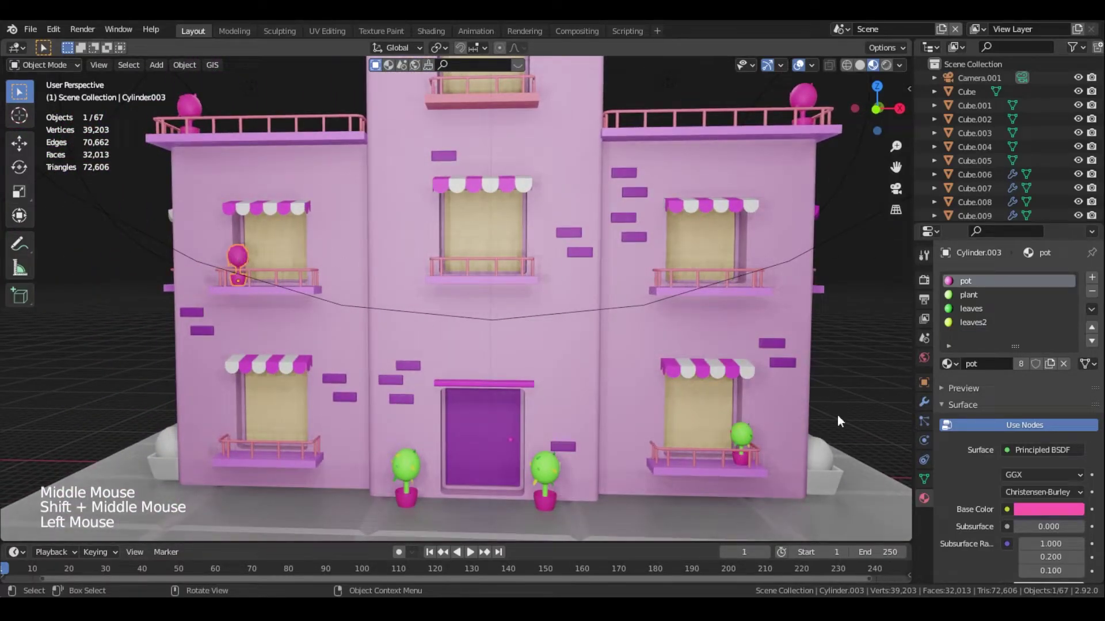
key(Delete)
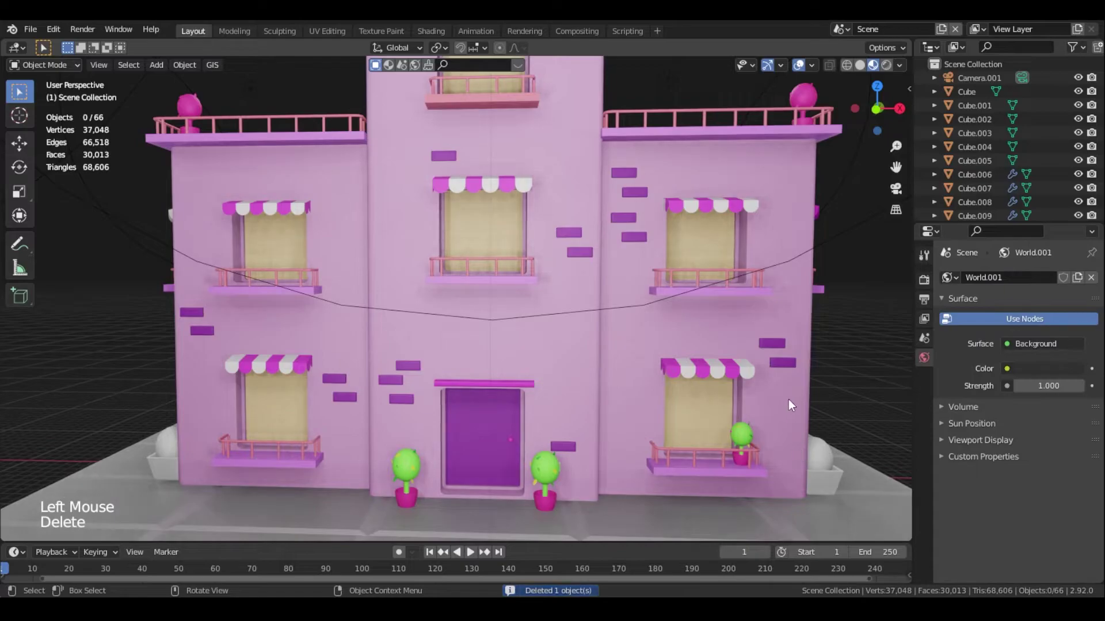
click(744, 436)
key(shift+d)
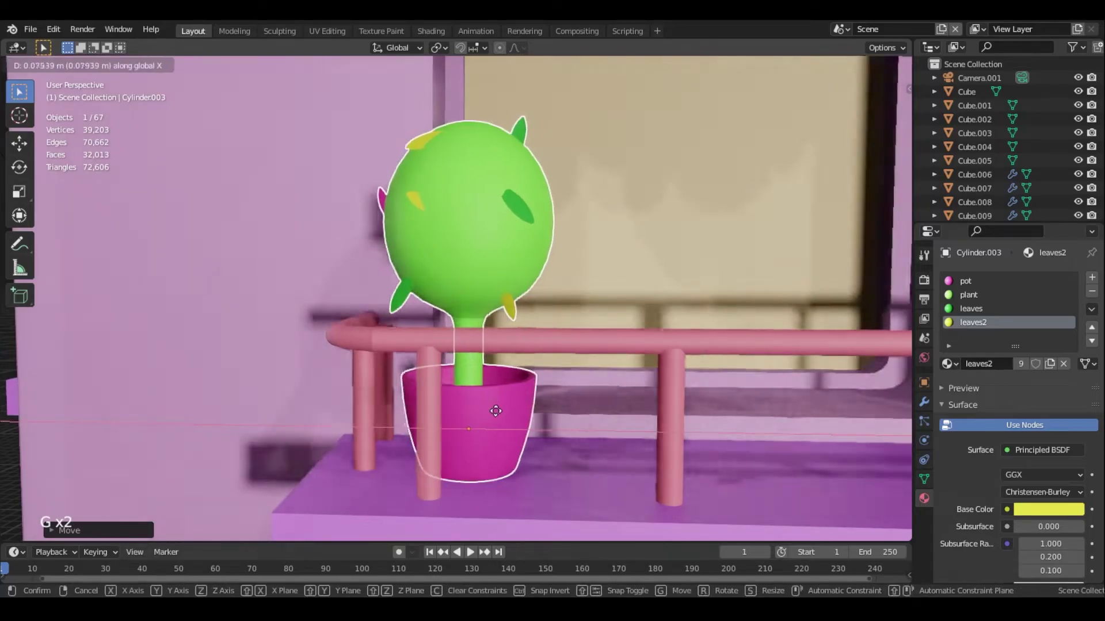
scroll(down, 3)
middle_click(491, 381)
scroll(down, 3)
scroll(up, 3)
middle_click(568, 361)
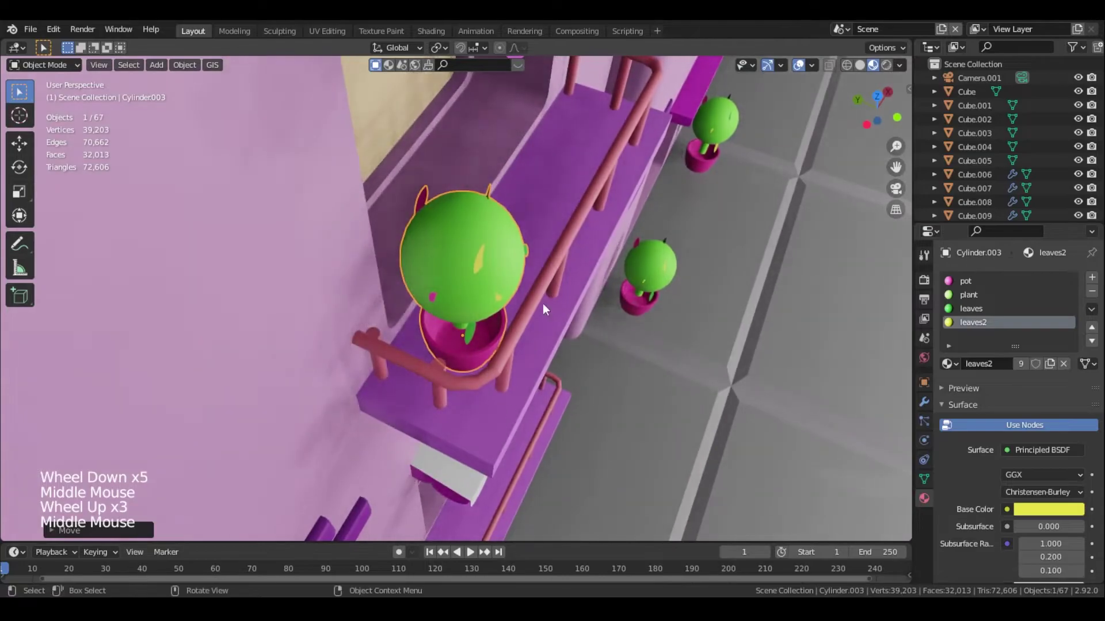
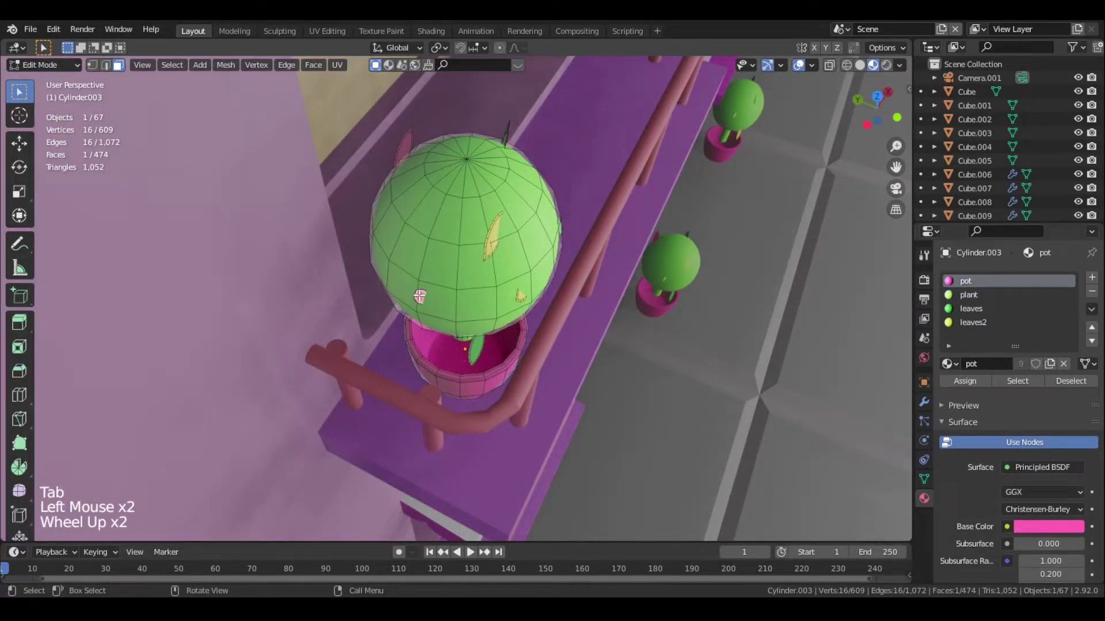
Recolour the copied plant's selected leaf faces with the yellow leaves2 material
key(l)
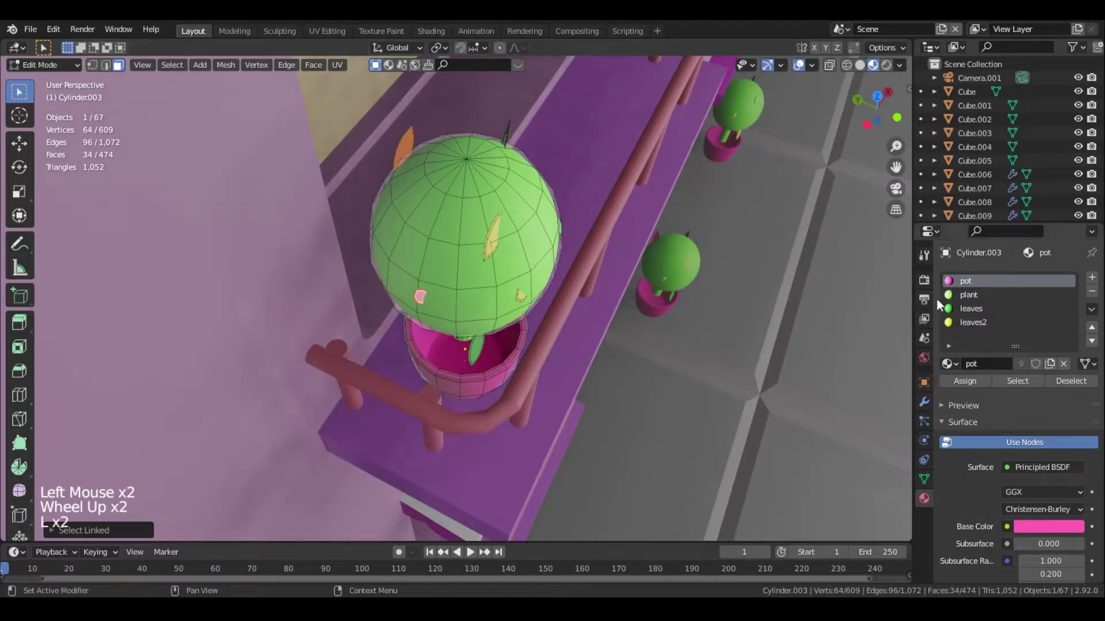
click(988, 312)
click(979, 381)
key(Tab)
Delete the two all-pink plants on the upper terrace and duplicate the green plant up there
scroll(down, 3)
middle_click(745, 355)
scroll(down, 3)
middle_click(561, 280)
scroll(down, 3)
middle_click(560, 318)
scroll(down, 3)
middle_click(504, 219)
click(476, 274)
key(Delete)
click(456, 190)
key(Delete)
click(527, 403)
key(shift+d)
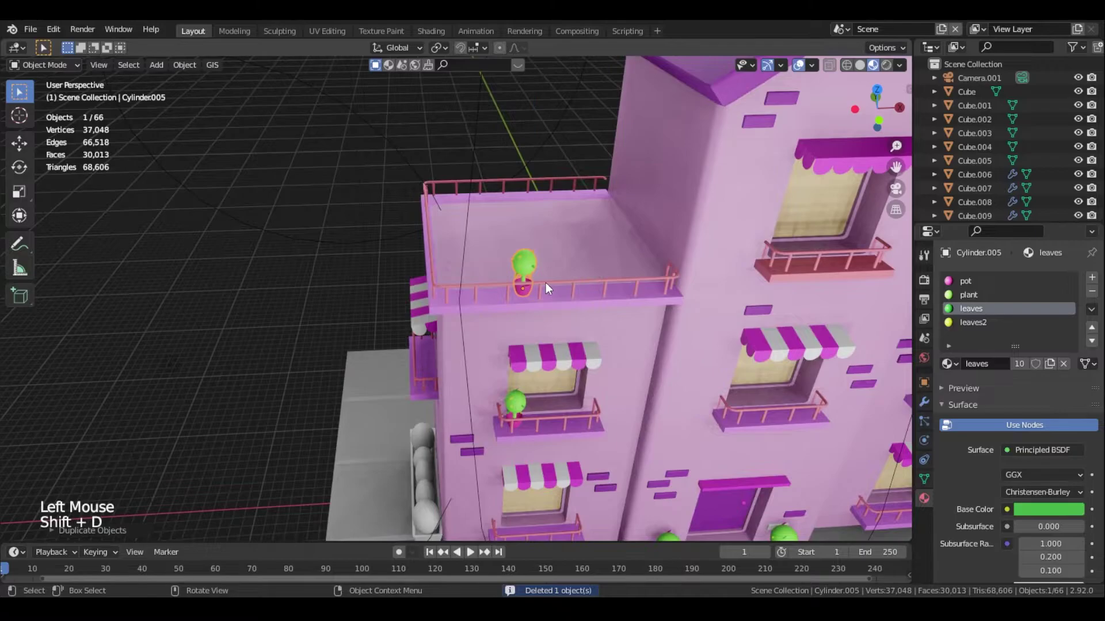
Lower the plant onto the terrace floor and slide it into a corner in top view
key(g)
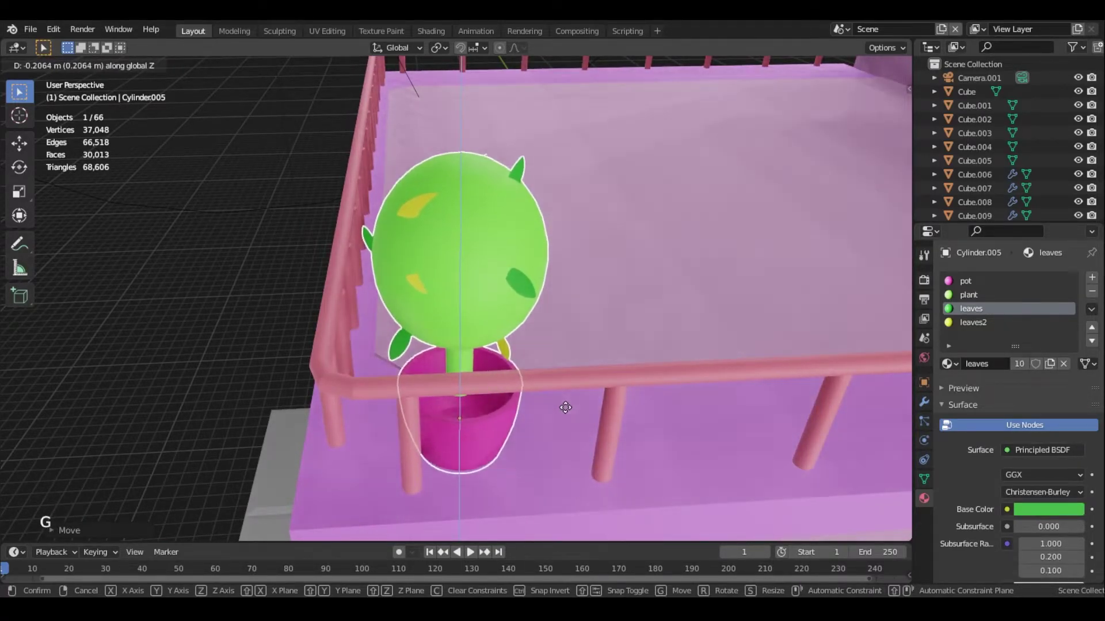
middle_click(564, 418)
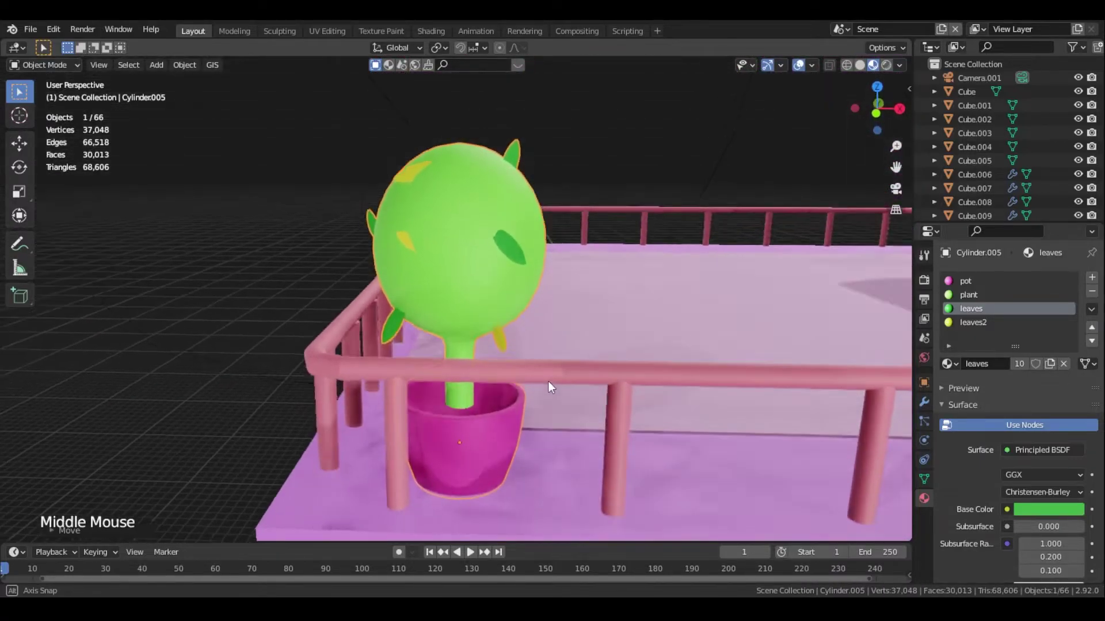
key(g)
key(KP_7)
scroll(down, 3)
key(g)
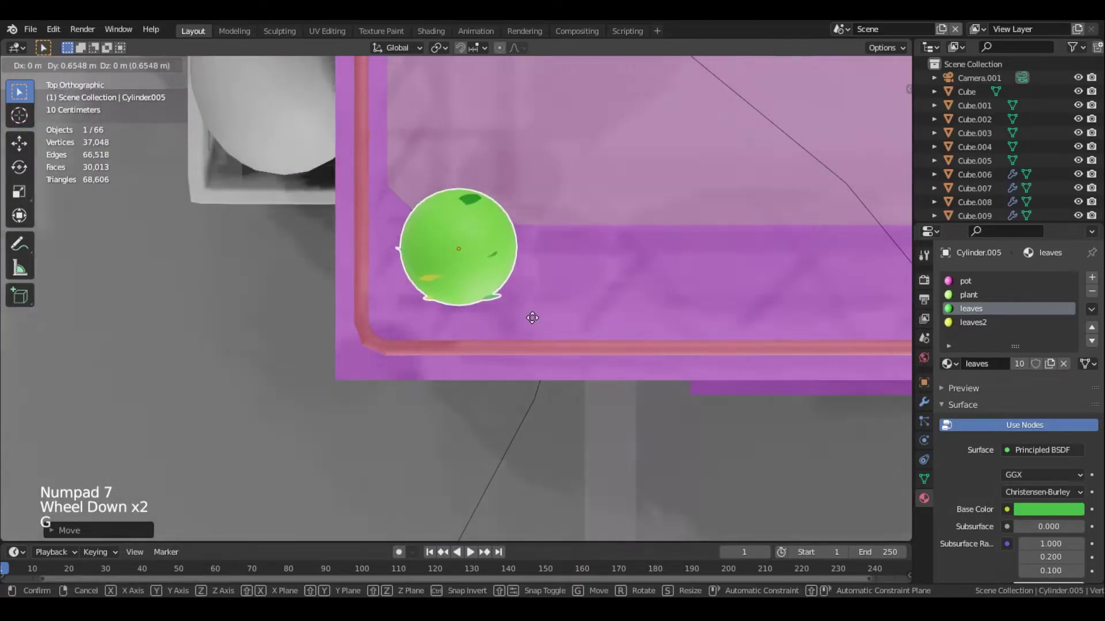
scroll(down, 3)
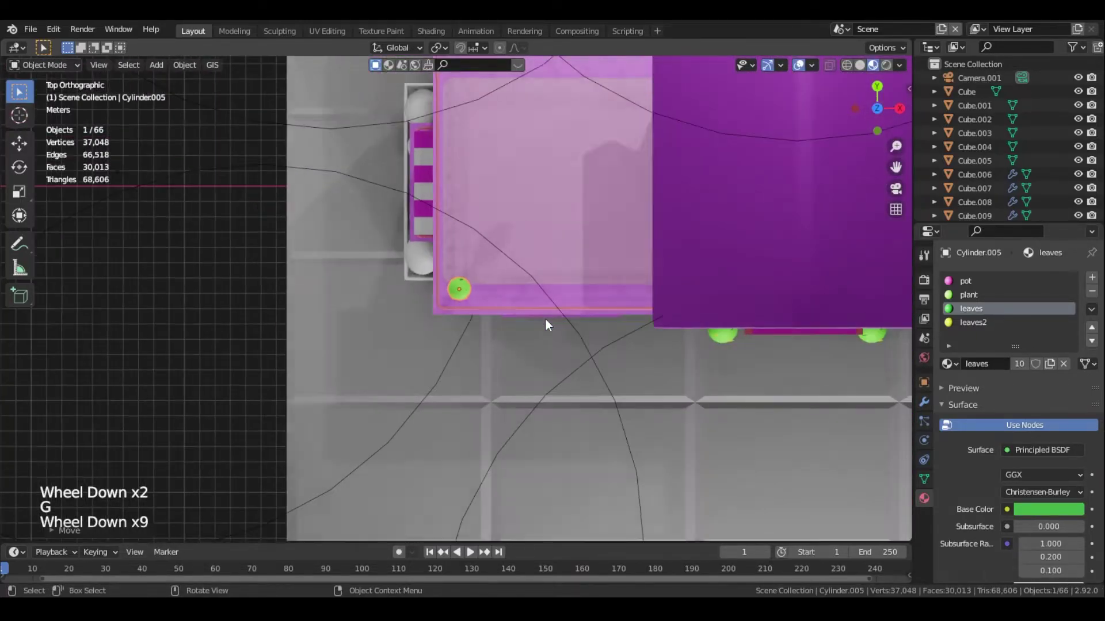
middle_click(547, 317)
scroll(down, 3)
Duplicate the plant to the opposite corner along Y and delete the two stray pink copies
key(shift+d)
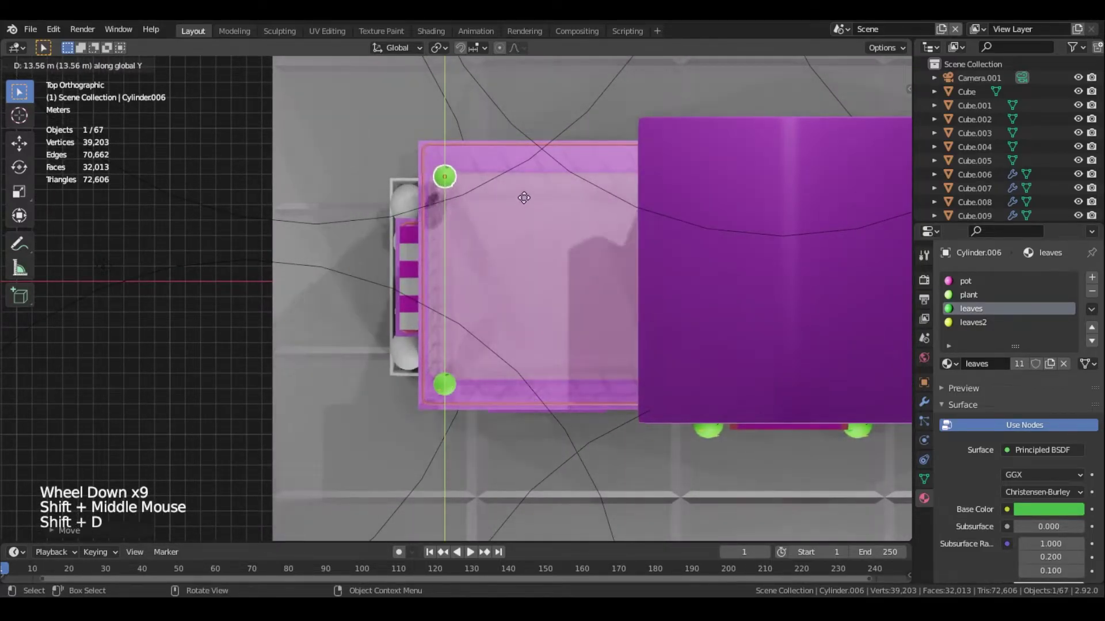
scroll(down, 3)
middle_click(658, 368)
click(654, 228)
key(Delete)
click(655, 346)
key(Delete)
Duplicate both corner plants along X so all four terrace corners have green plants
click(256, 346)
click(259, 217)
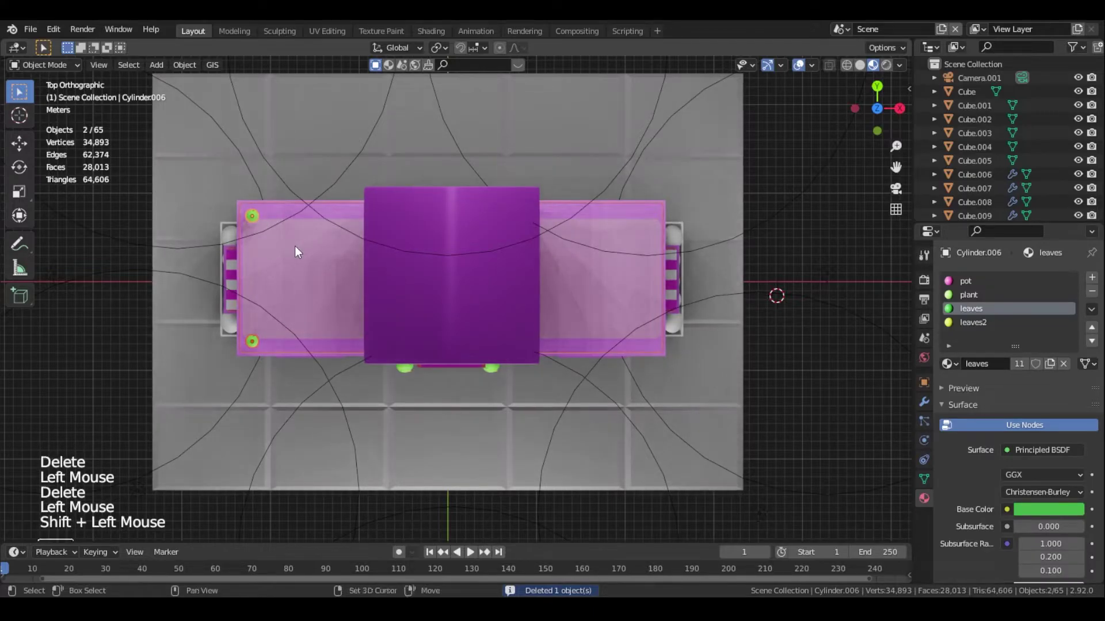
key(shift+d)
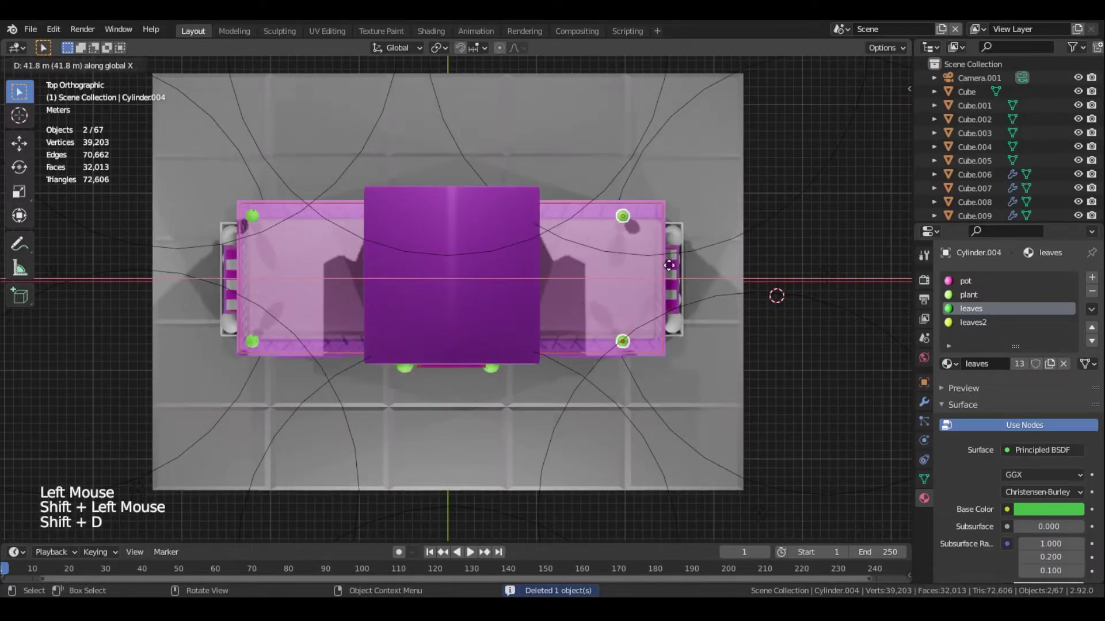
click(767, 352)
middle_click(644, 425)
scroll(down, 3)
middle_click(612, 374)
click(523, 376)
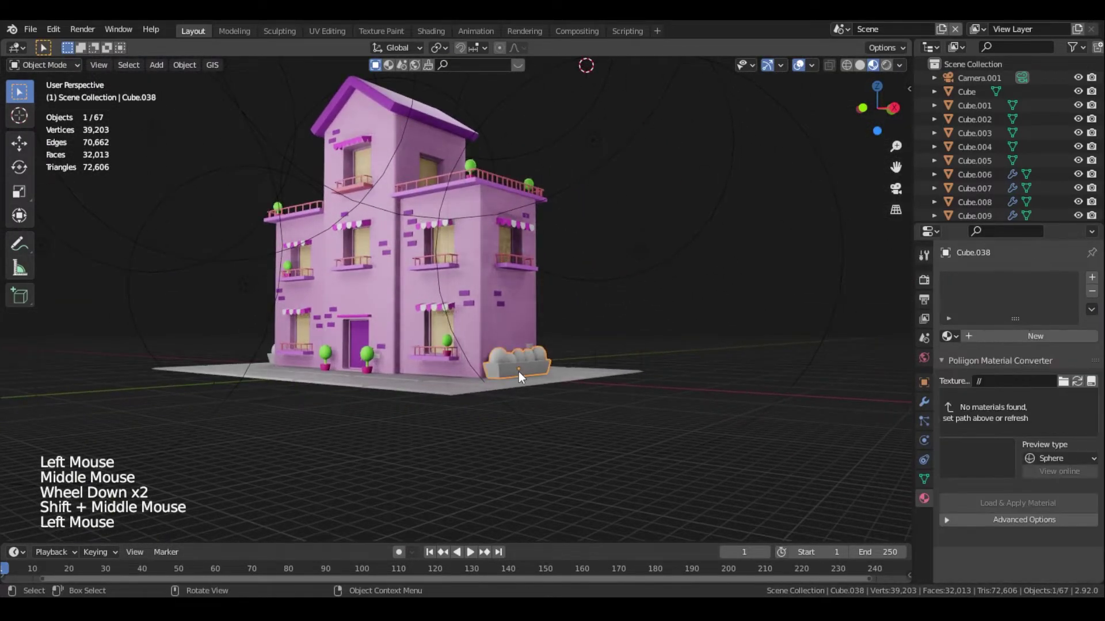
Link the plant's materials onto the front-corner planter box and make alternate bushes green
click(451, 344)
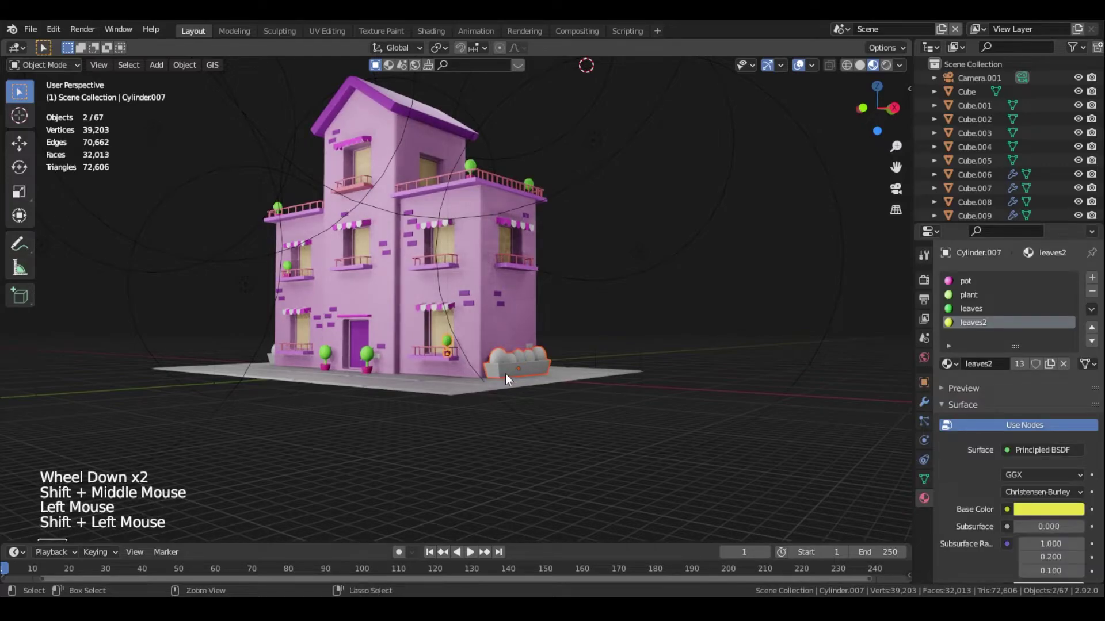
key(ctrl+l)
click(545, 370)
key(KP_Decimal)
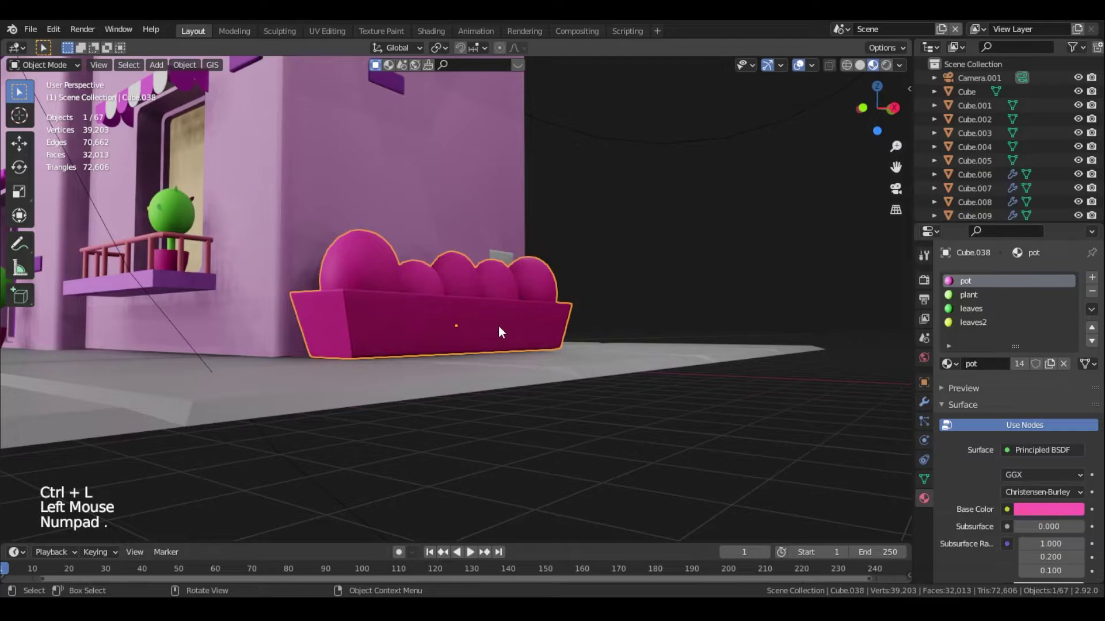
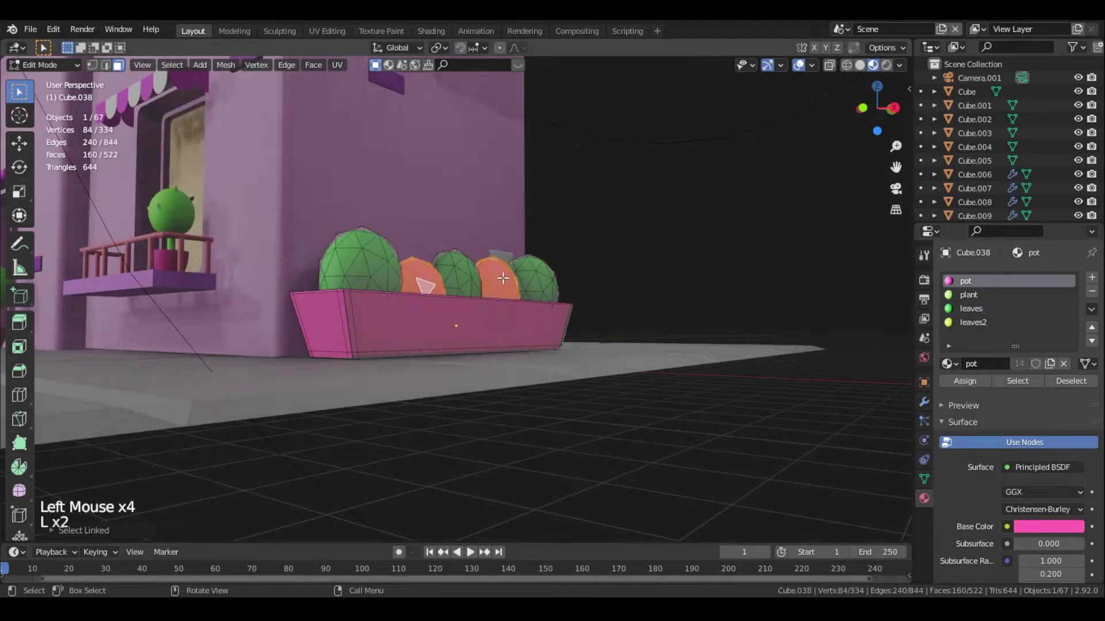
click(992, 298)
click(969, 381)
key(Tab)
Move the pink planter vertically to sit on the pavement beside the building
middle_click(437, 322)
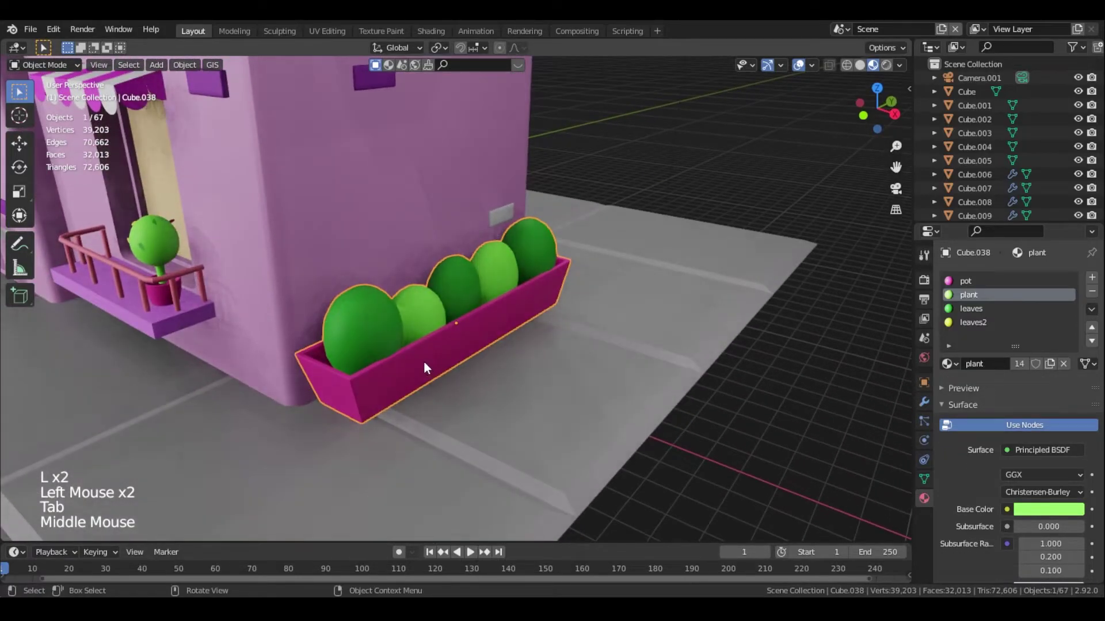
middle_click(444, 357)
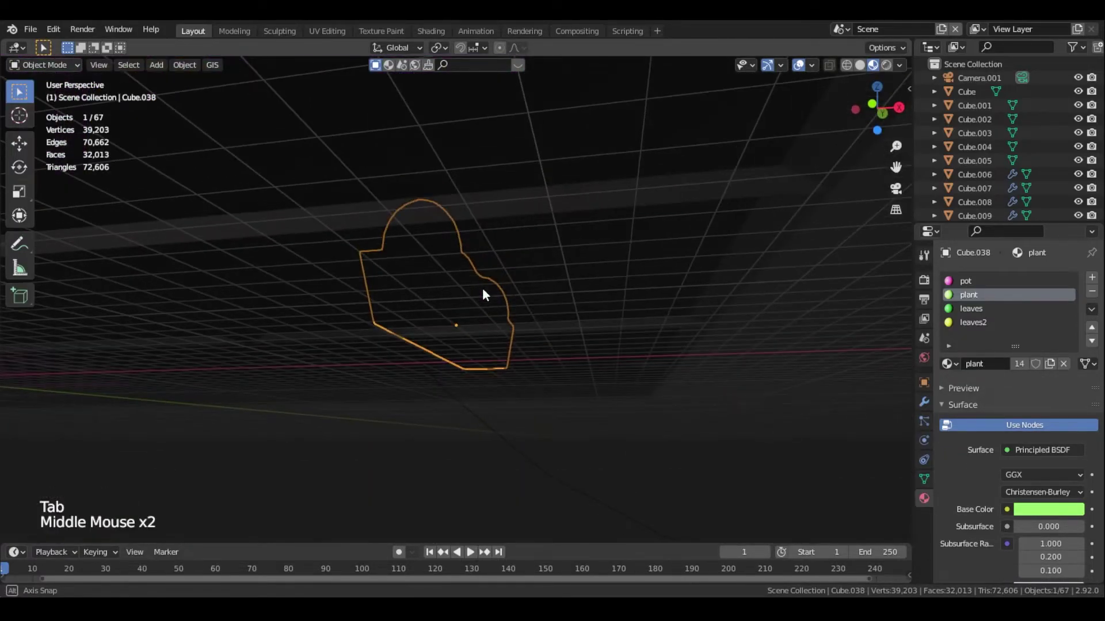
key(g)
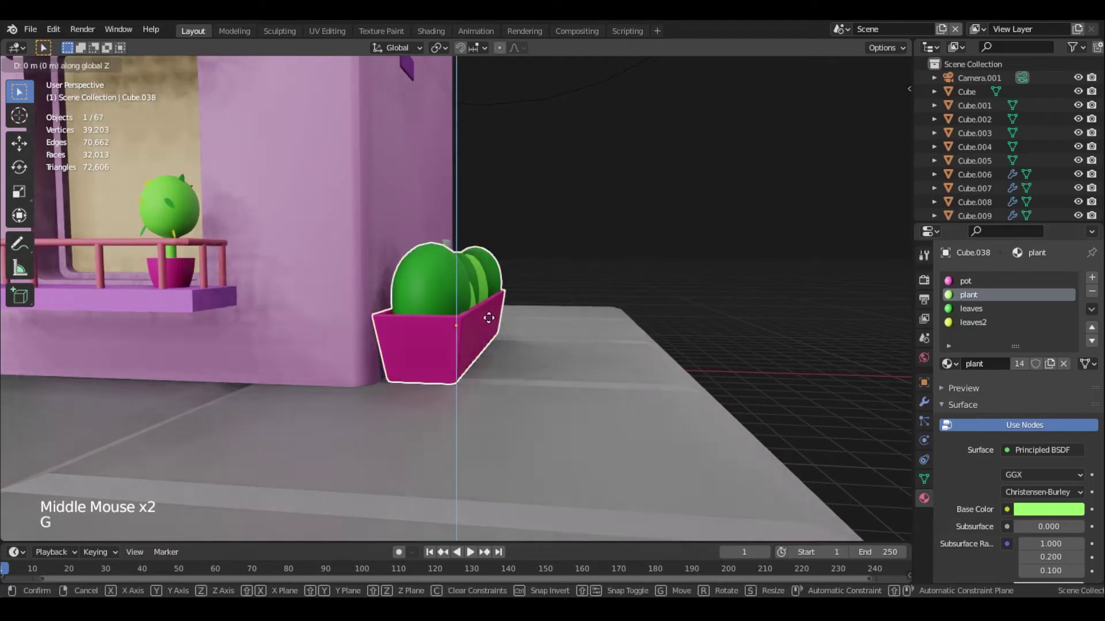
scroll(down, 3)
middle_click(427, 342)
scroll(down, 3)
middle_click(432, 345)
scroll(down, 3)
click(64, 355)
scroll(down, 3)
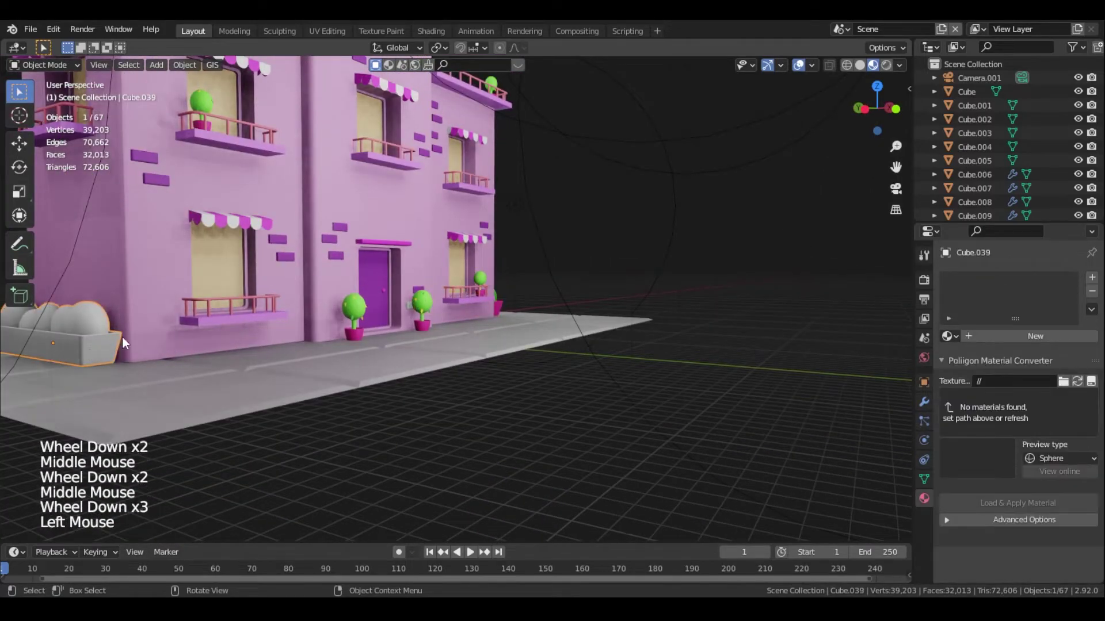
Link a balcony plant's materials onto the second planter box Cube.039
click(201, 98)
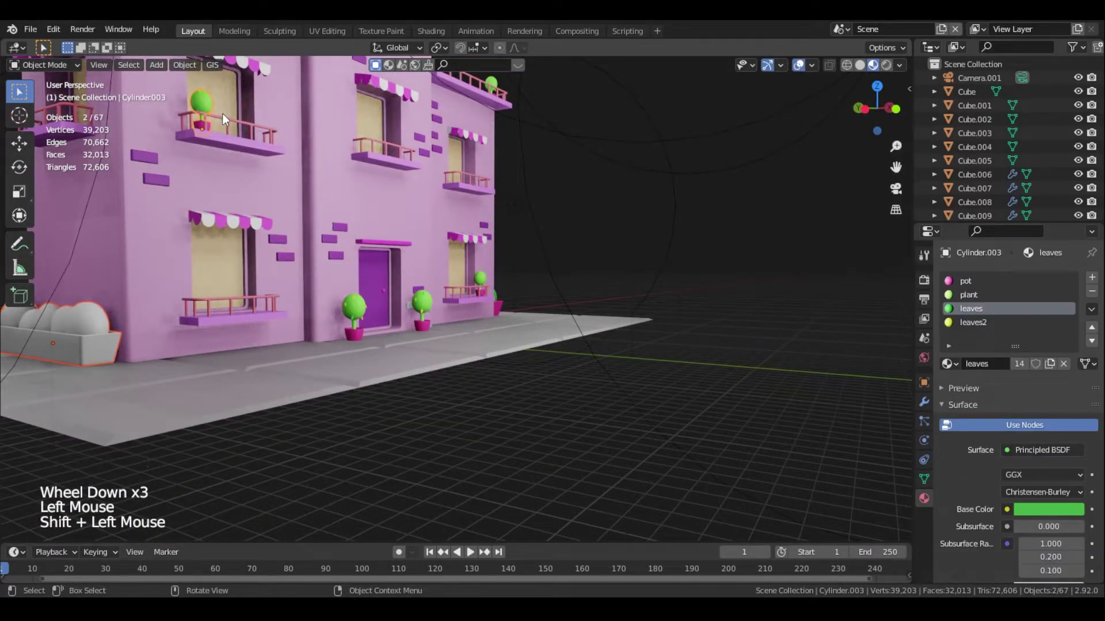
key(ctrl+l)
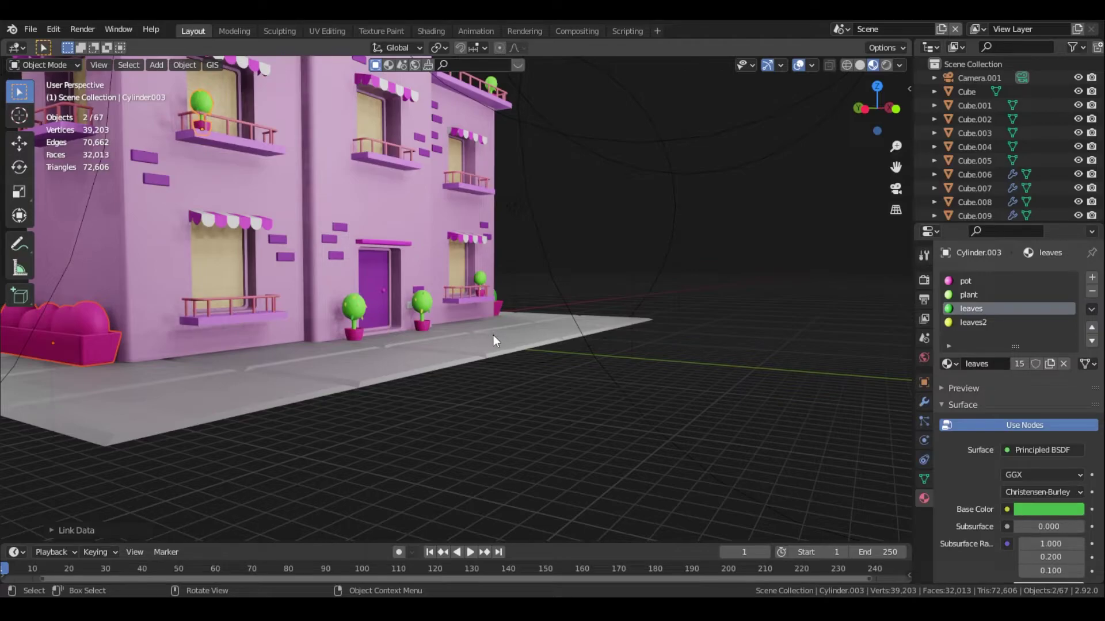
click(111, 348)
key(KP_Decimal)
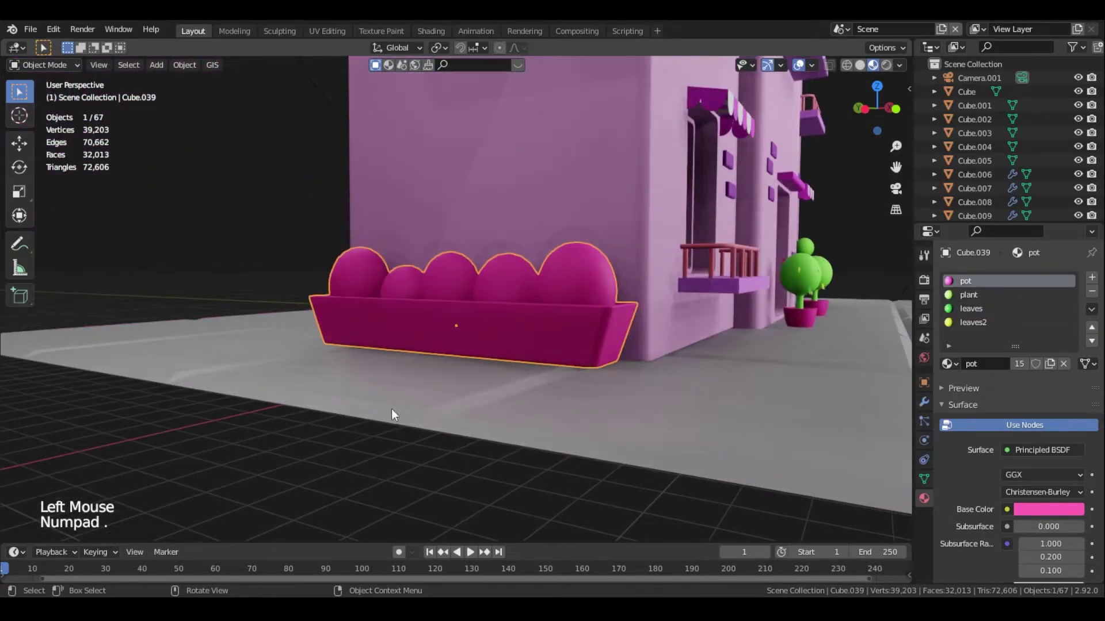
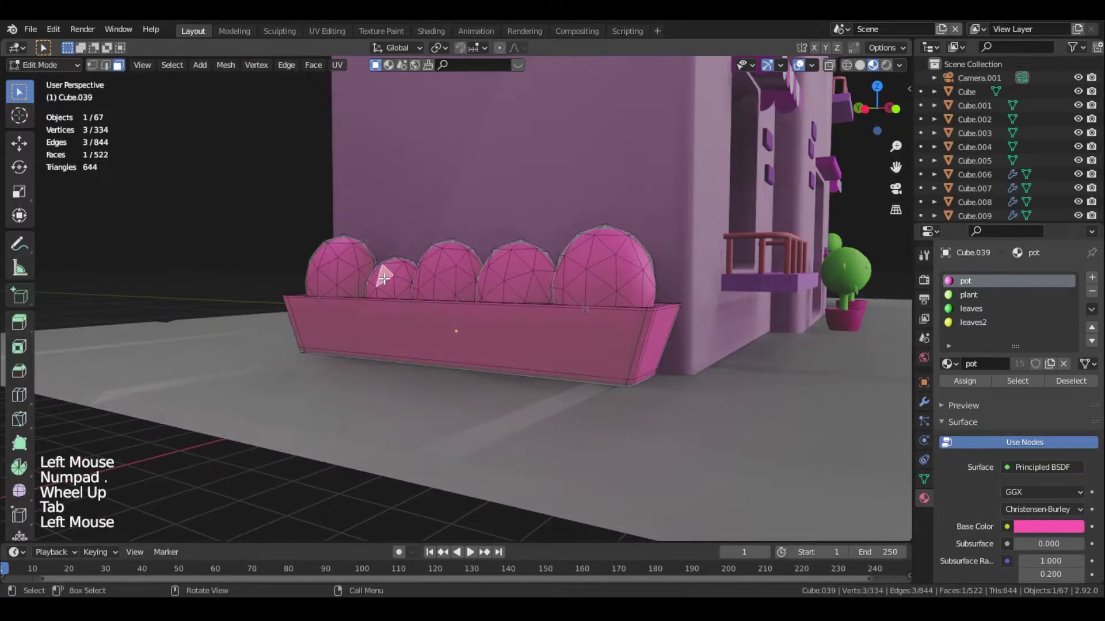
Assign the green plant material to the selected bushes, leaving the others yellow
key(l)
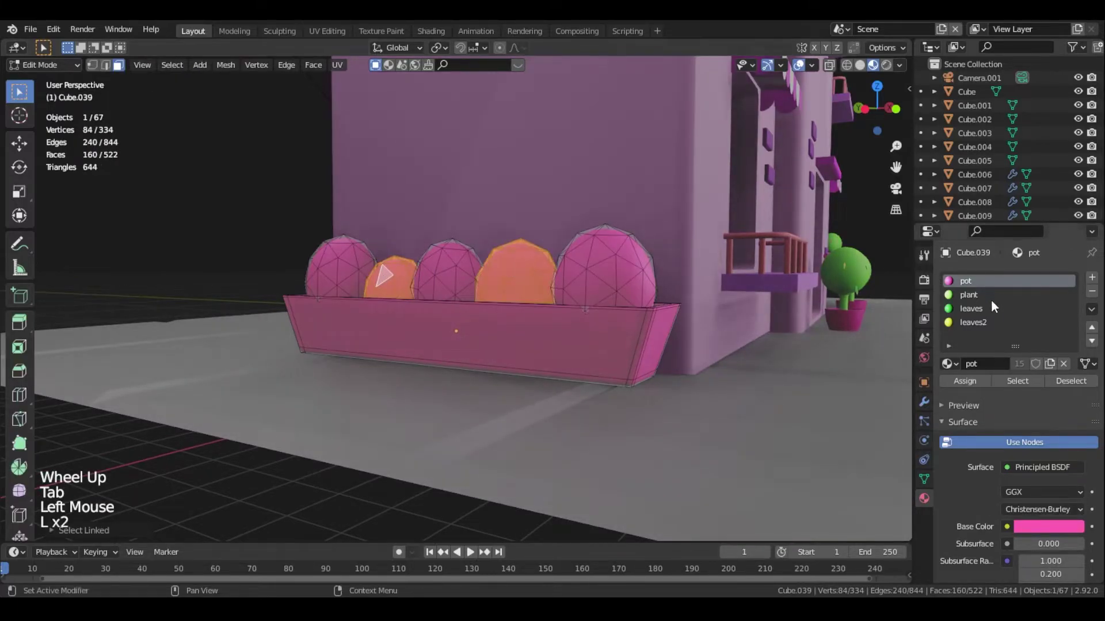
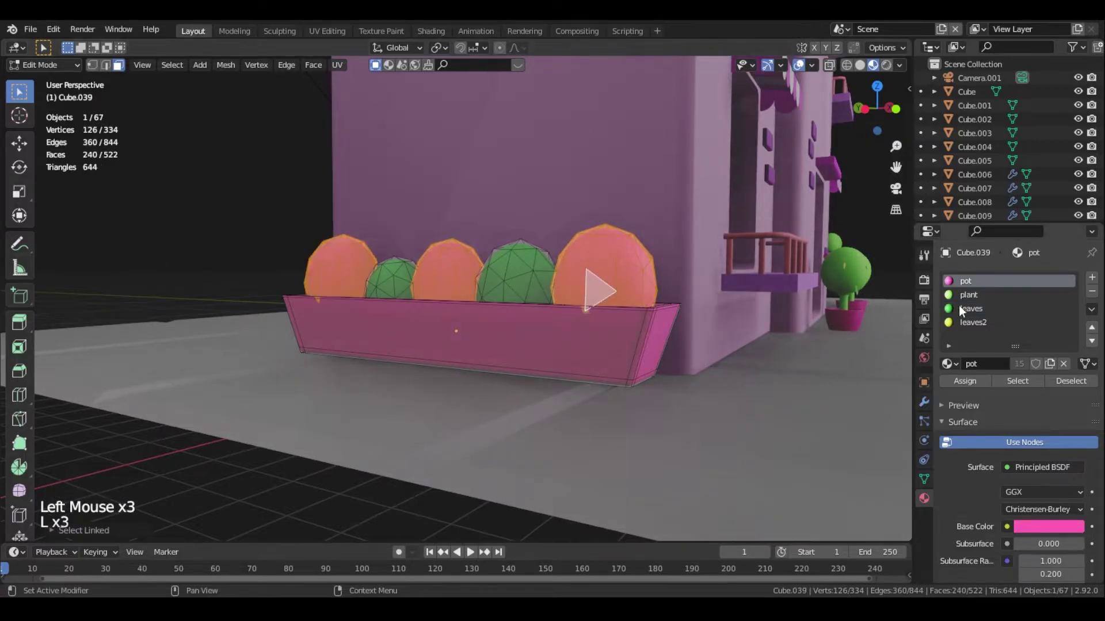
click(977, 324)
click(969, 387)
key(Tab)
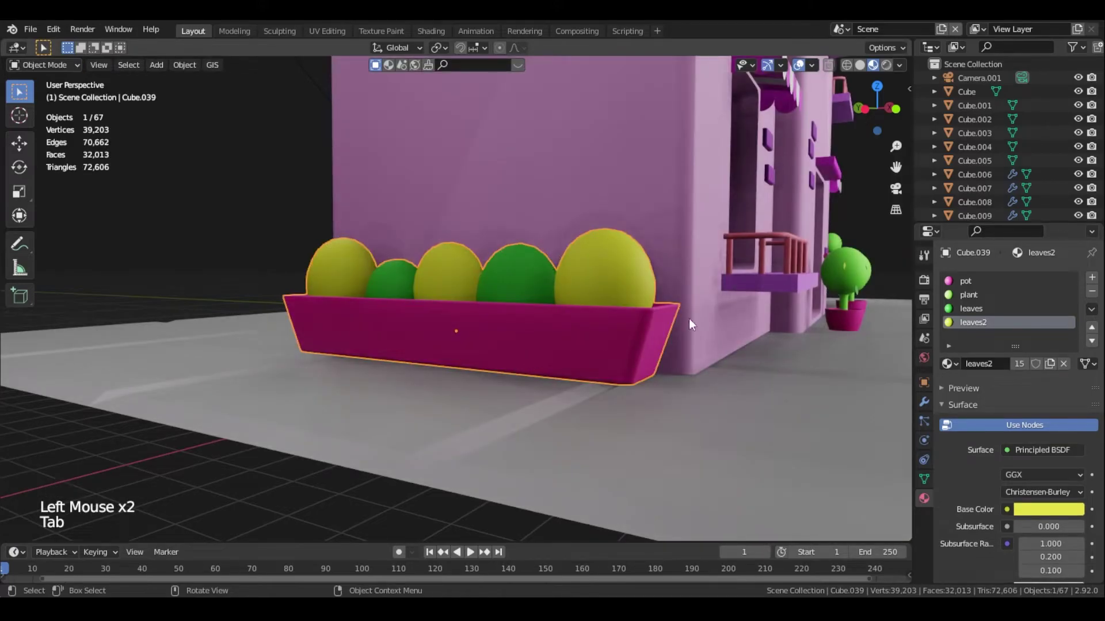